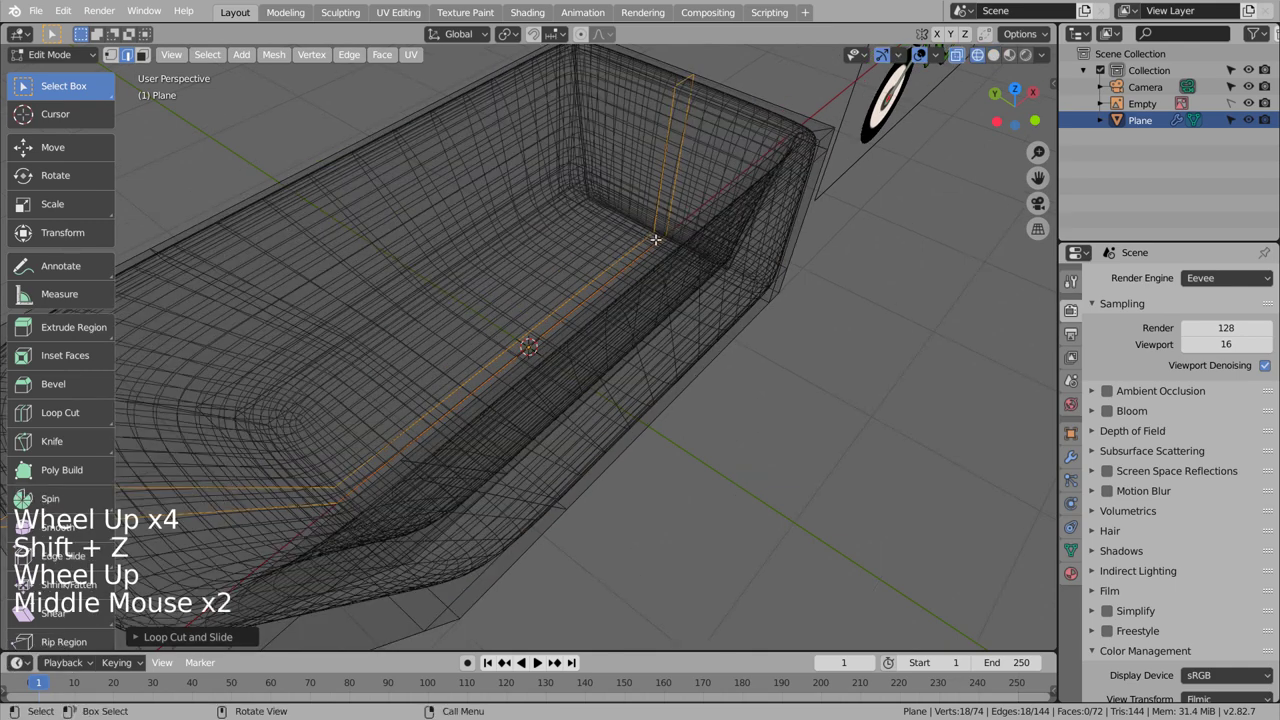
Step: Move the tray's selected end vertices outward along X to widen the end
key("c")
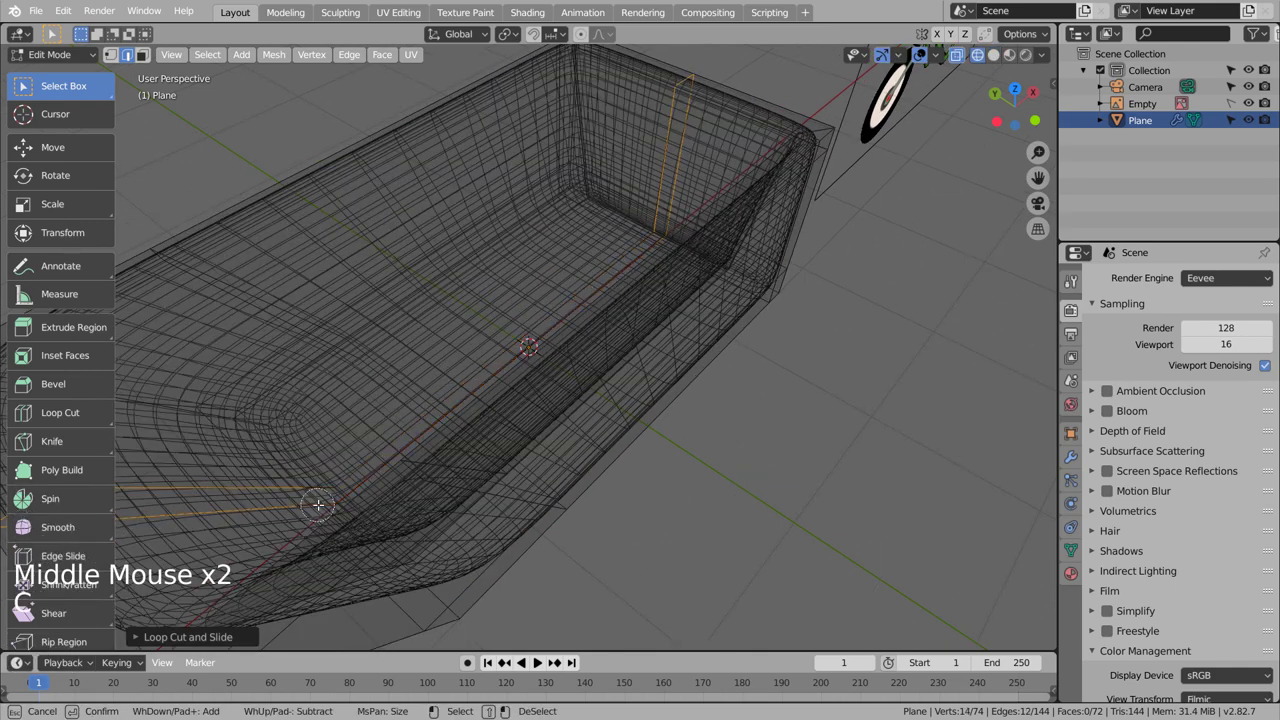
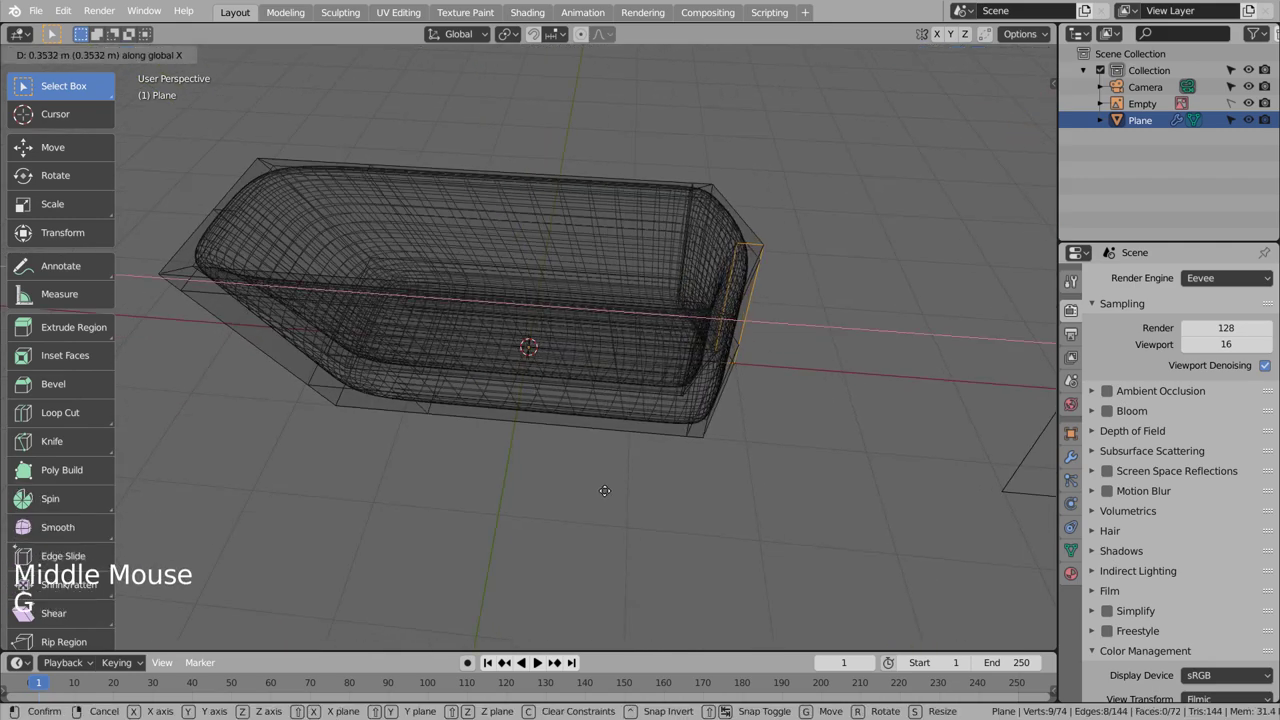
key("Tab")
key("shift+z")
left_click(627, 490)
middle_click(630, 489)
middle_click(716, 456)
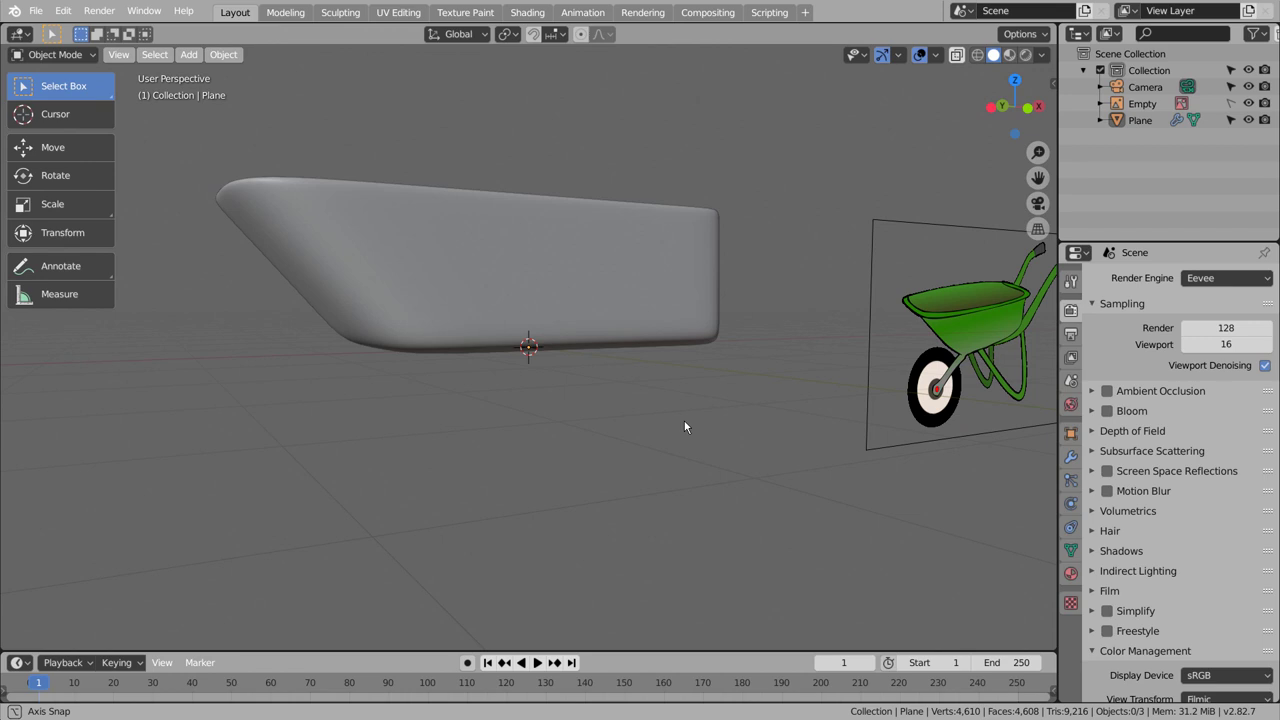
Step: In front wireframe view, pull the tray's bottom corner vertices inward along X to taper the ends
key("Tab")
key("1")
key("KP_1")
key("shift+z")
left_click(786, 434)
key("b")
key("g")
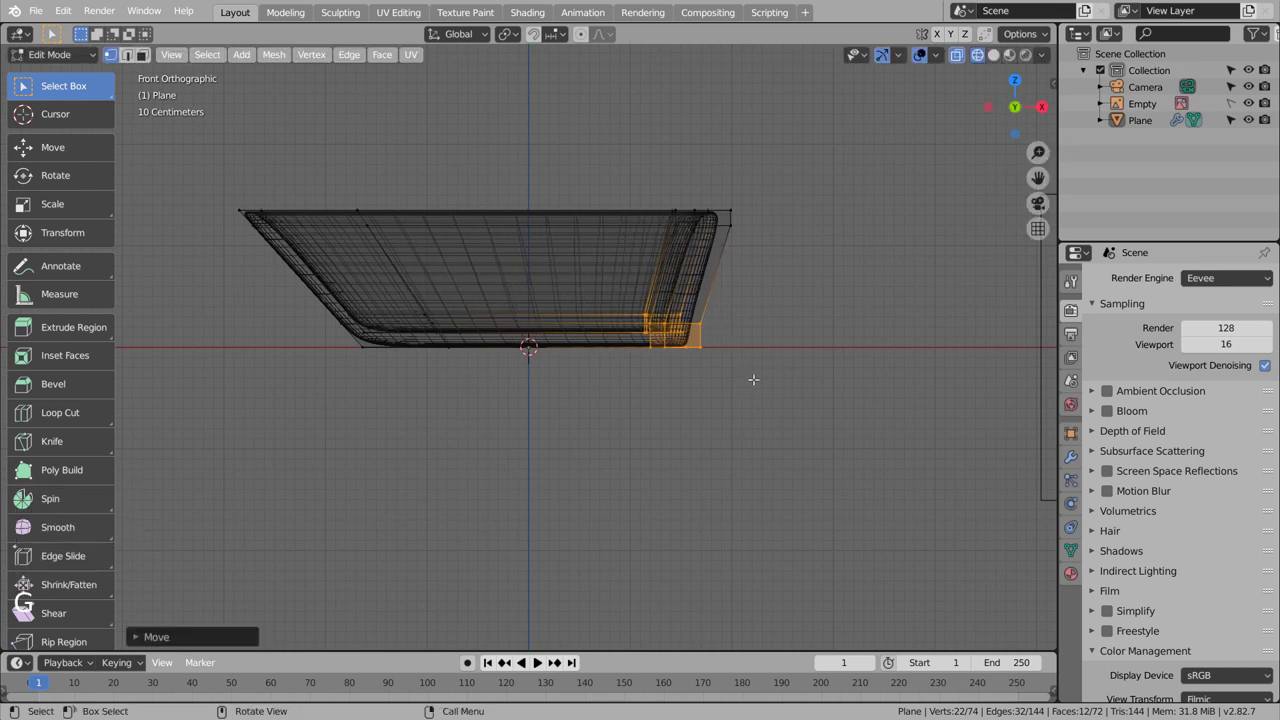
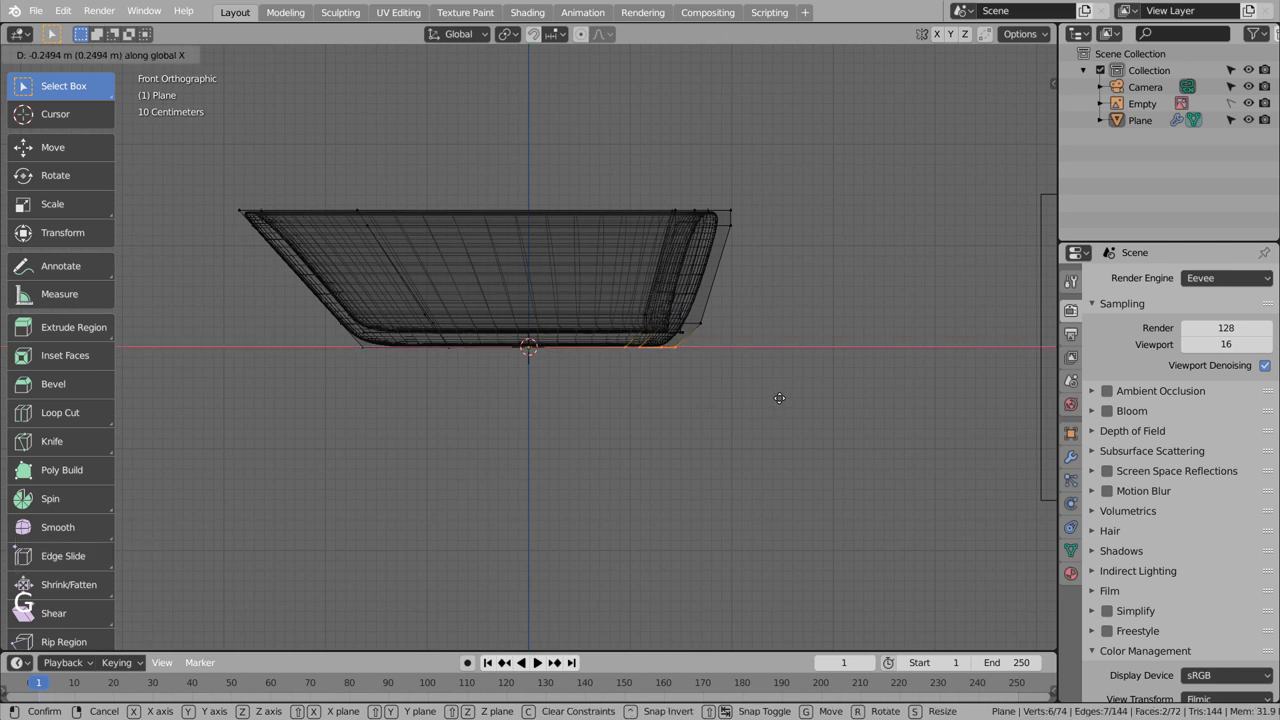
key("Tab")
left_click(786, 405)
key("shift+z")
middle_click(785, 399)
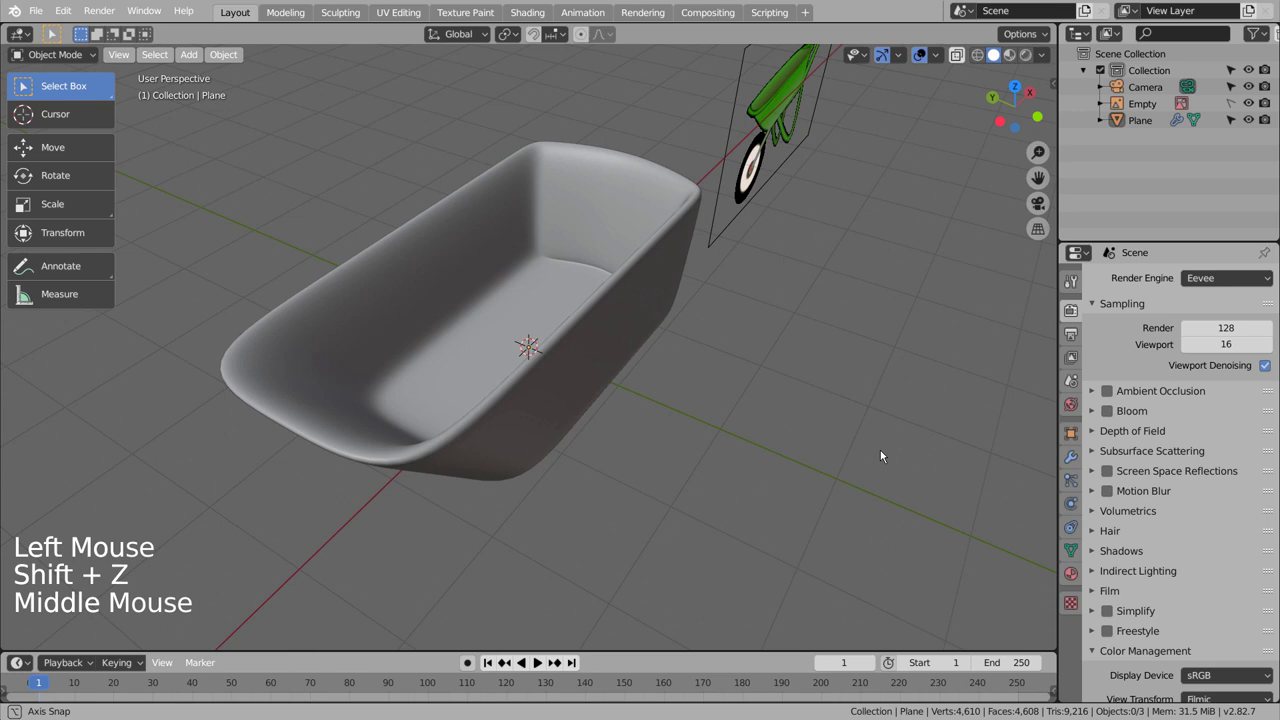
Step: Add a new plane at the tray's base with a level-3 subdivision surface and scale it down
scroll("down", 3)
left_click(770, 463)
key("shift+a")
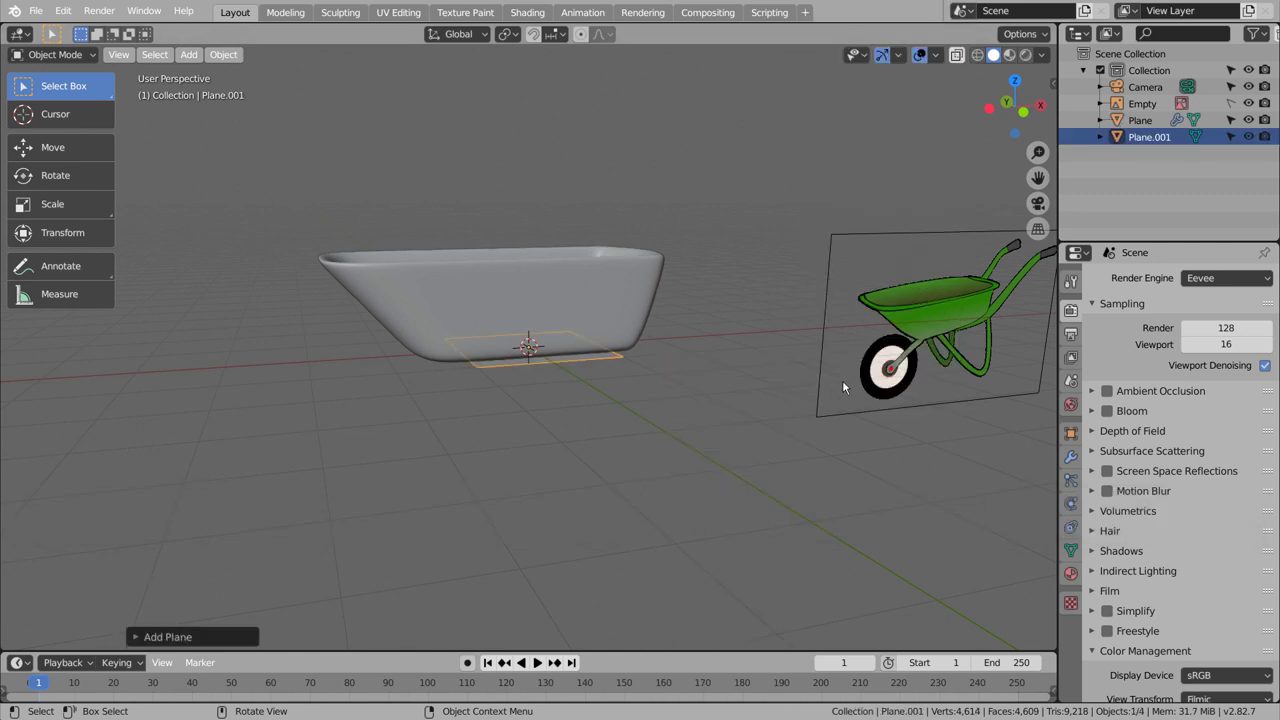
key("ctrl+3")
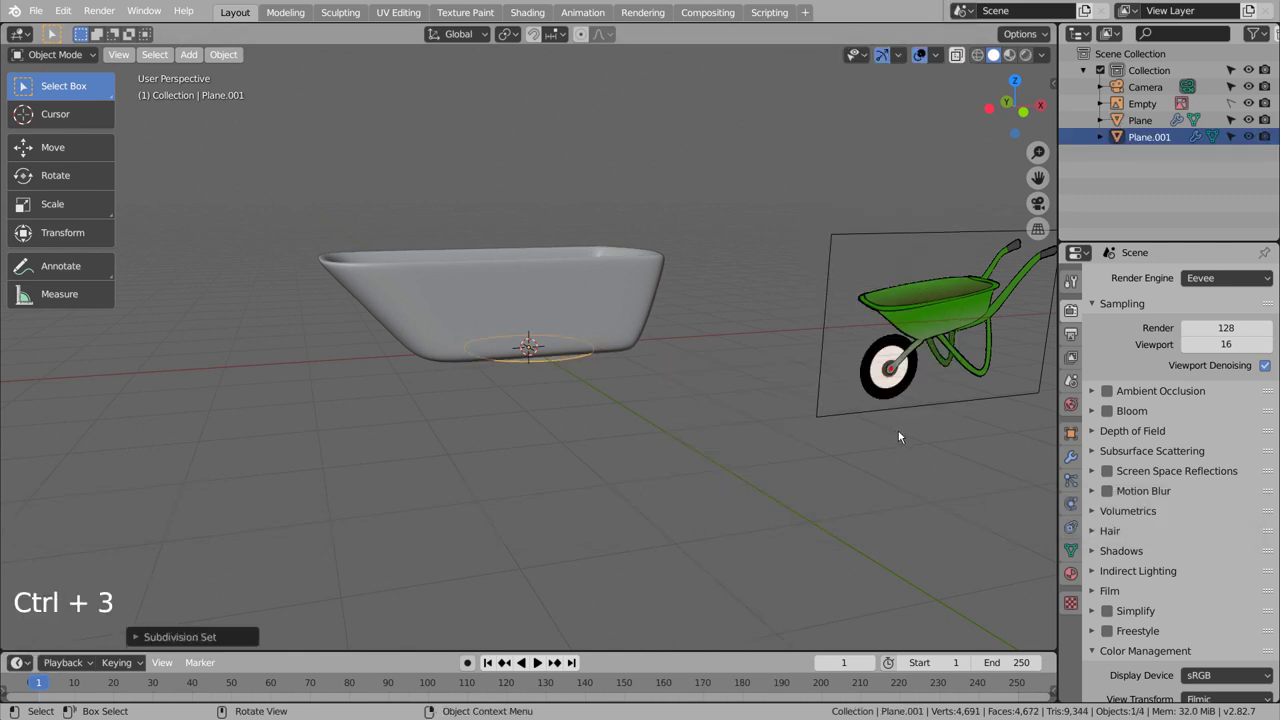
key("s")
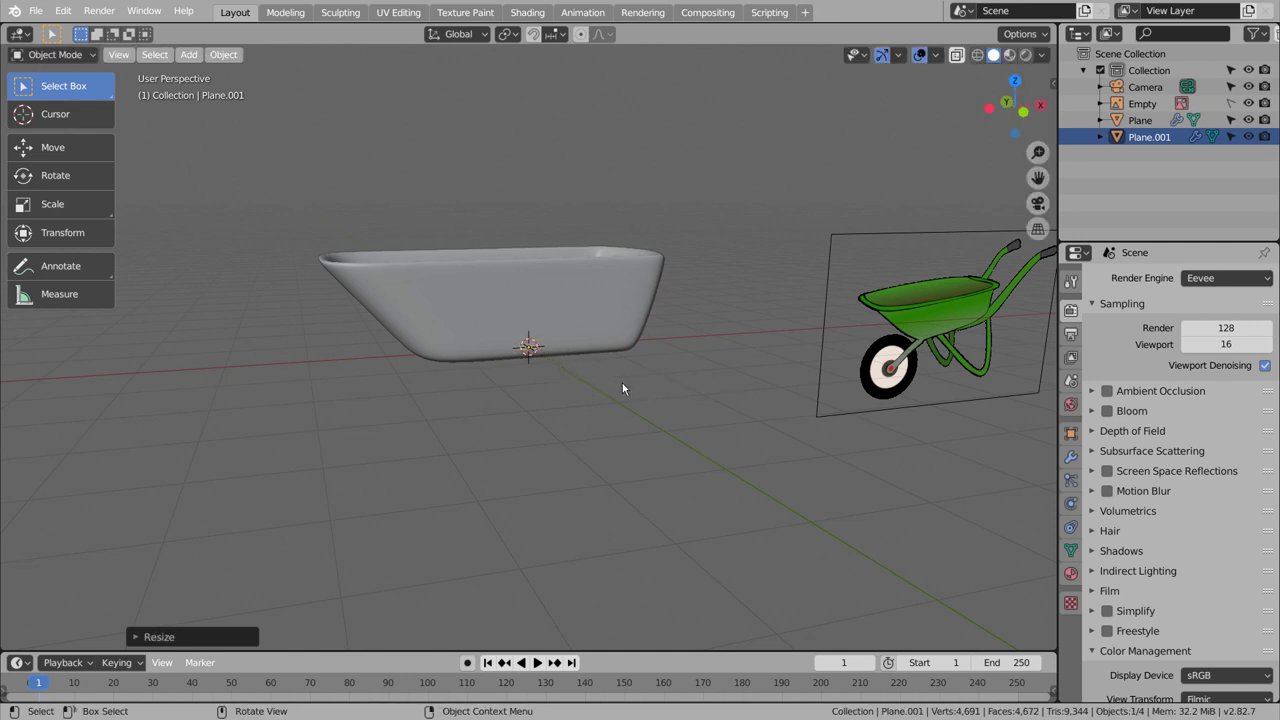
key("KP_1")
key("KP_7")
key("g")
scroll("down", 3)
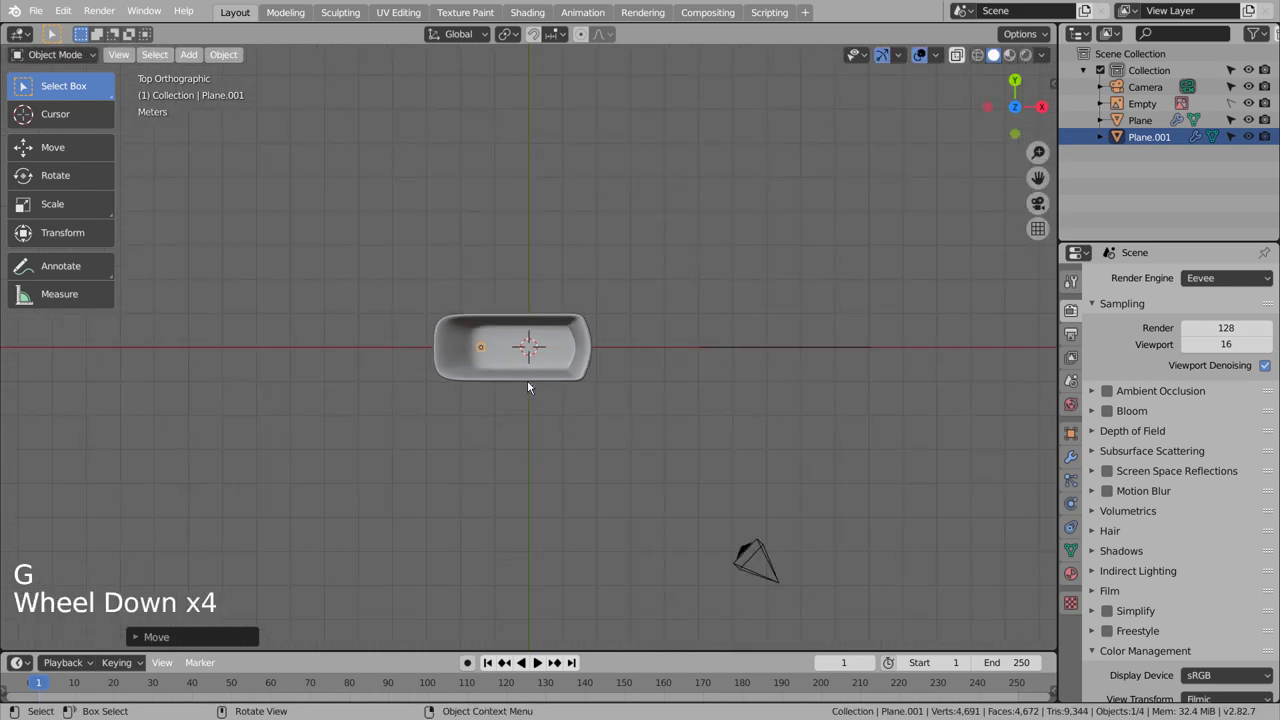
middle_click(630, 503)
Step: From the front in wireframe, rotate the new piece to a tilt and move it under the tray
key("KP_3")
key("KP_1")
scroll("up", 3)
key("shift+z")
key("r")
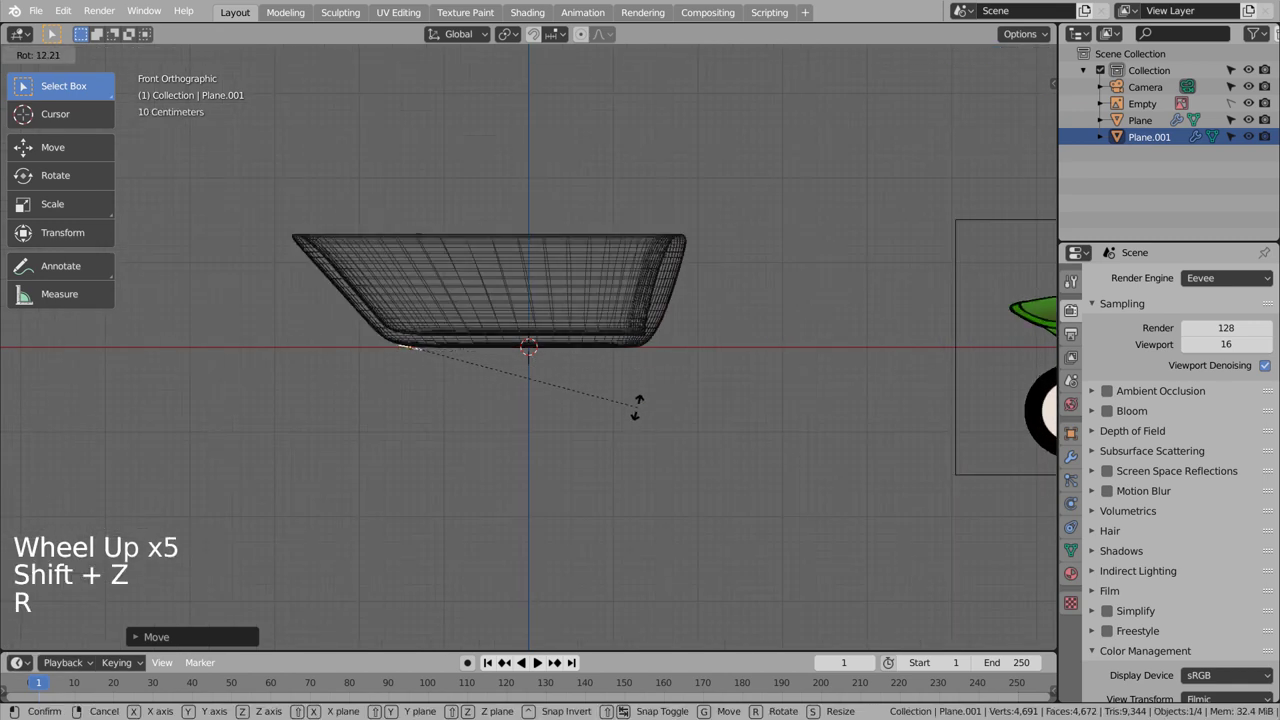
key("g")
scroll("down", 3)
key("g")
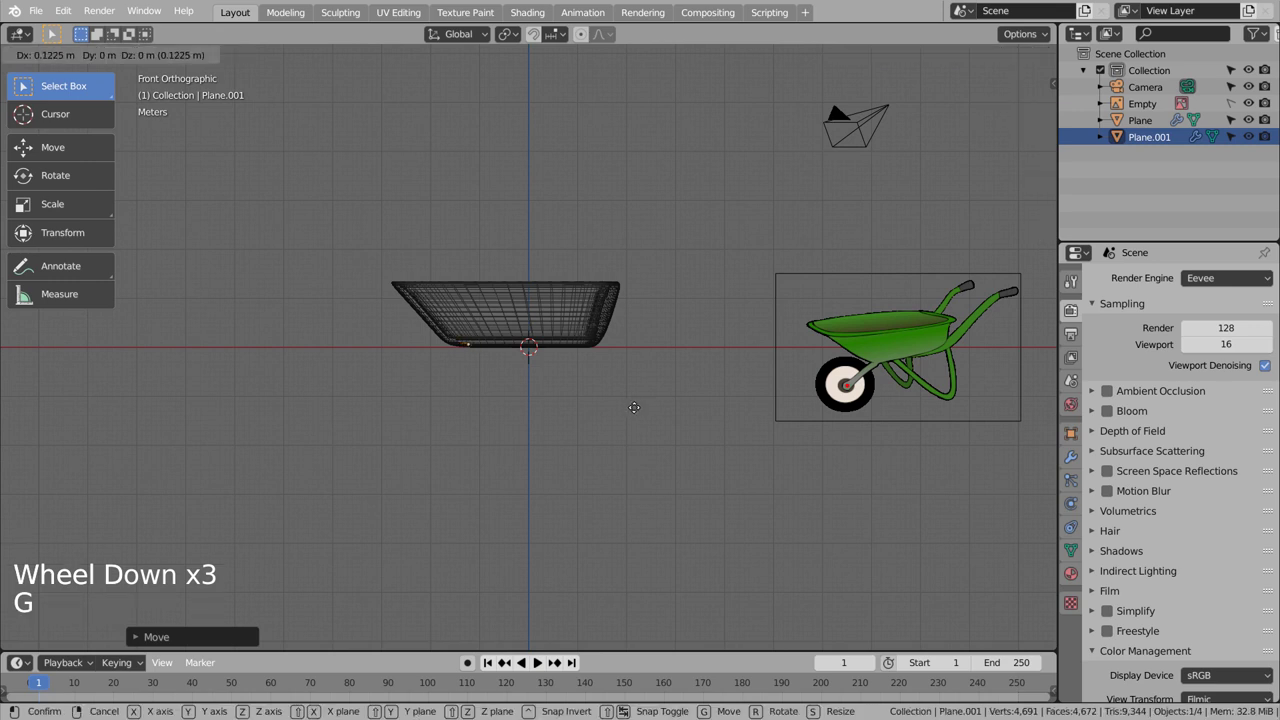
key("e")
Step: Extrude the piece into a strut stretching down and away from the tray, with extra loop cuts
key("Tab")
key("e")
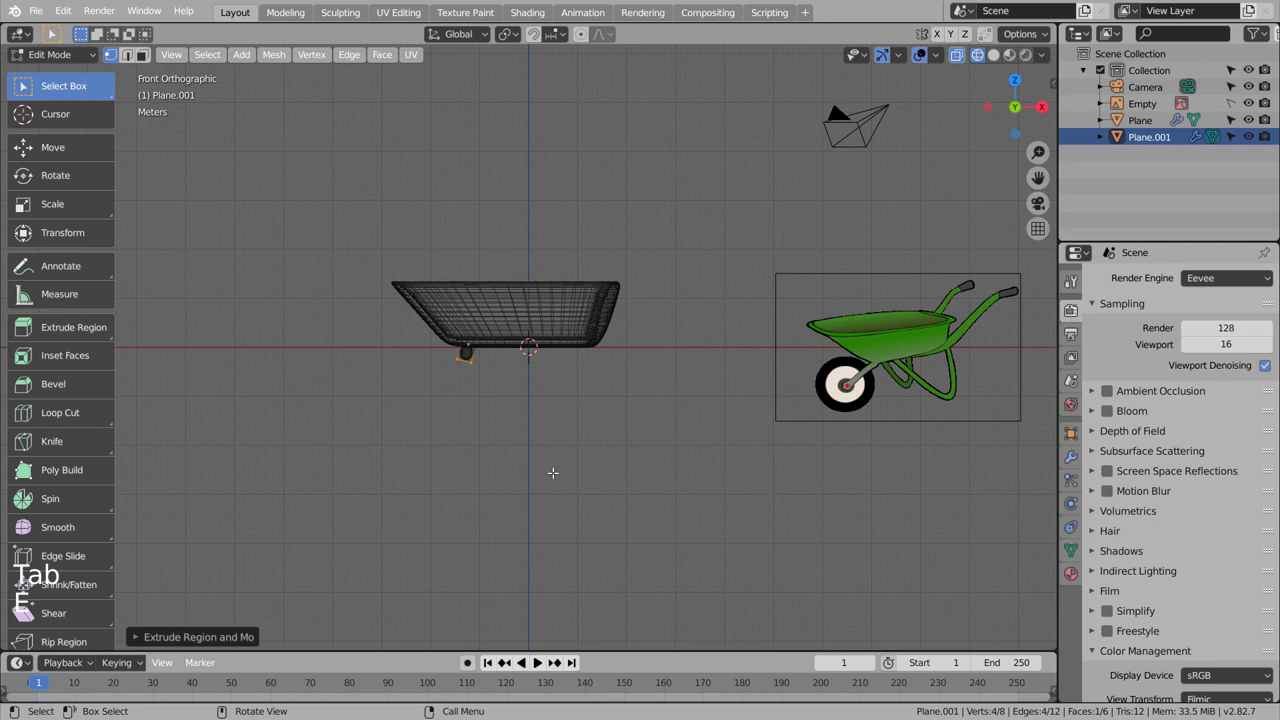
key("g")
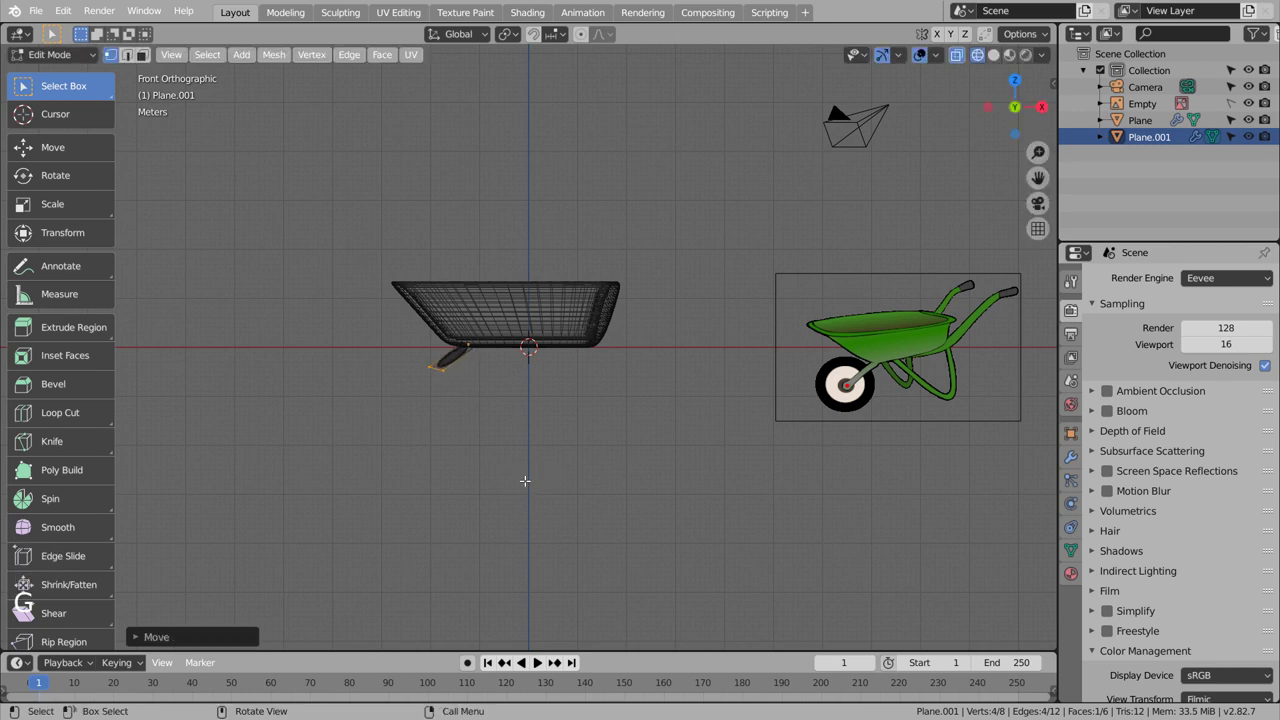
key("r")
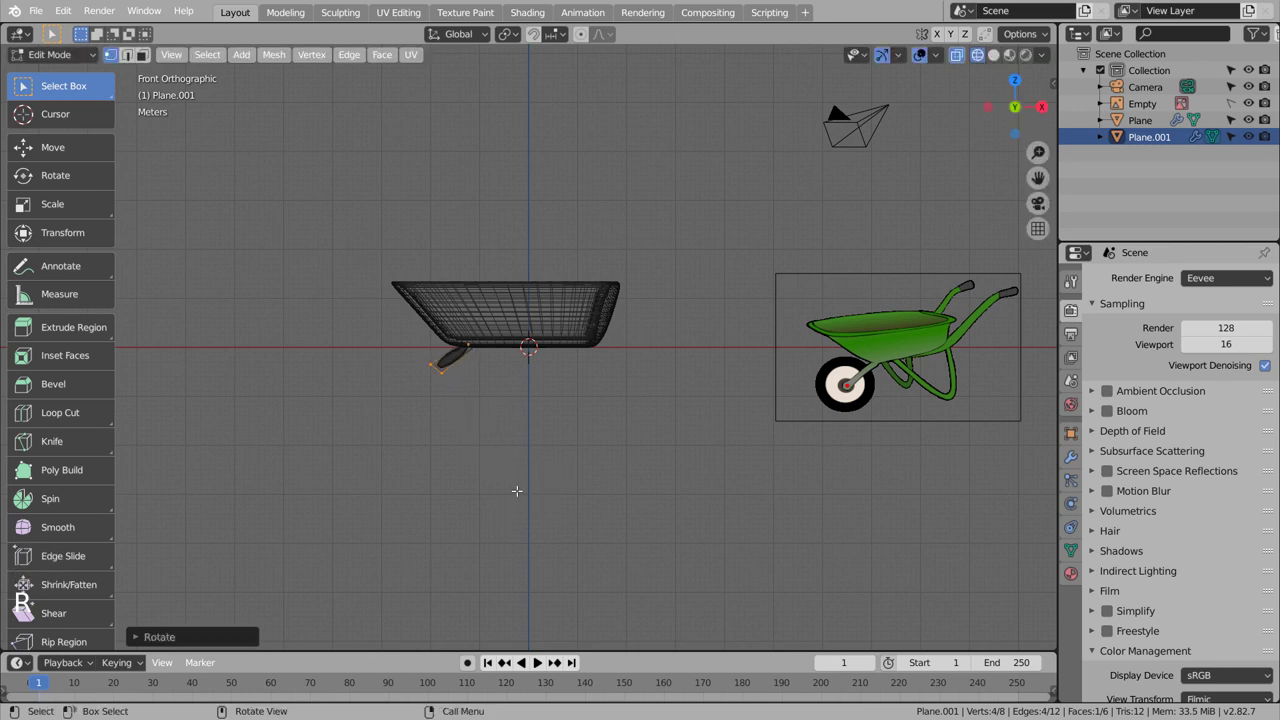
key("g")
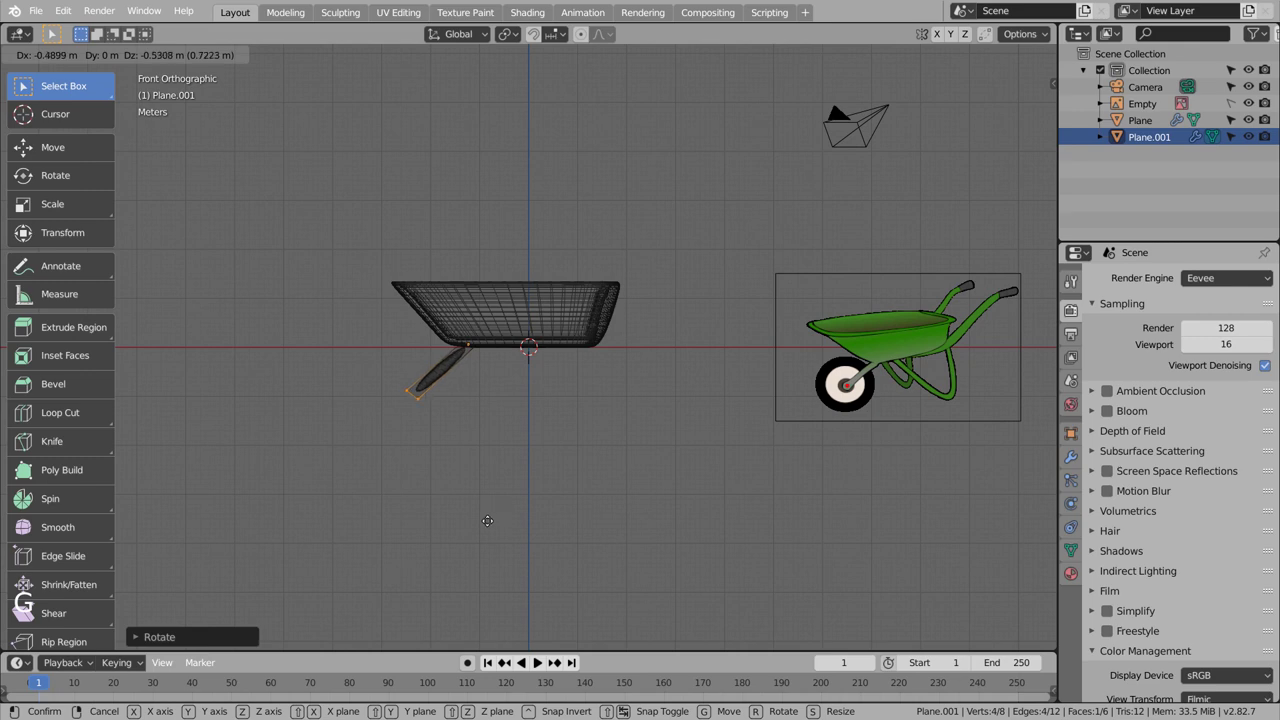
scroll("up", 3)
key("ctrl+r")
key("ctrl+r")
key("Tab")
left_click(465, 423)
key("shift+z")
Step: Orbit around the tray and strut to inspect the result
middle_click(509, 424)
middle_click(566, 434)
left_click(376, 388)
right_click(376, 388)
left_click(521, 441)
scroll("down", 3)
middle_click(481, 463)
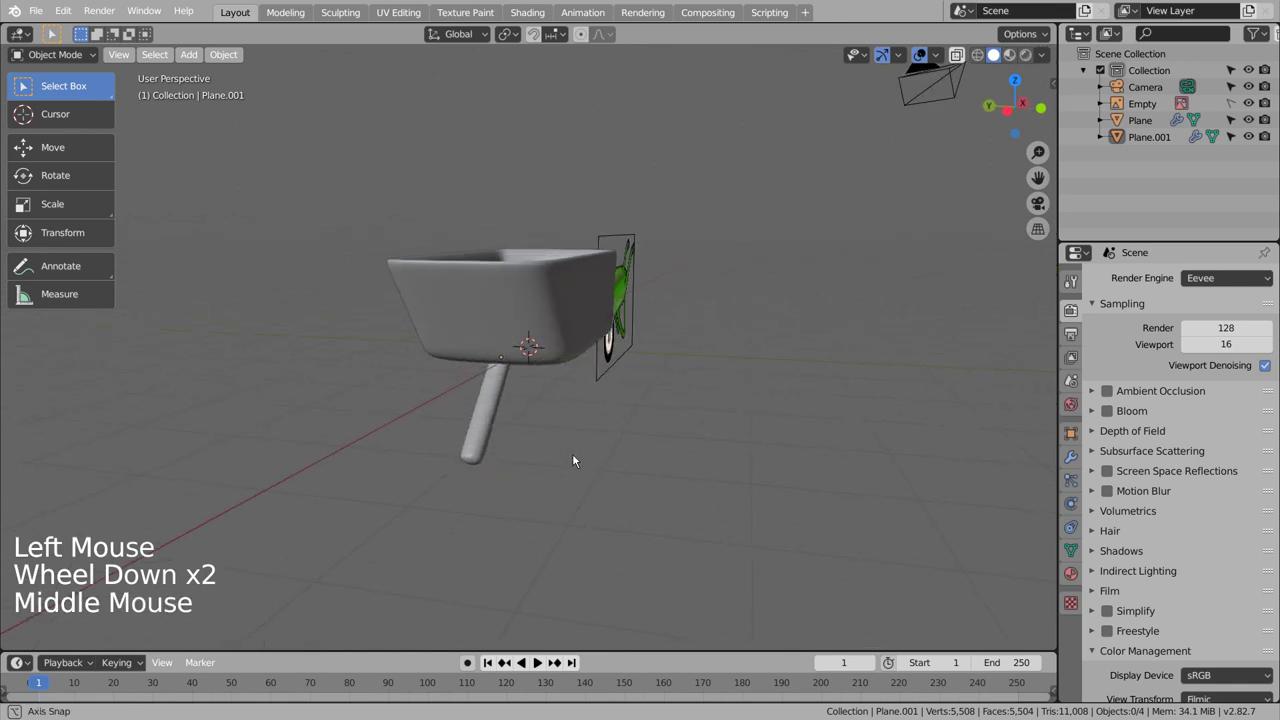
Step: Extrude the strut's end face in stages and push a section sideways for the handle, adding an edge loop
key("shift+z")
key("KP_1")
left_click(415, 398)
key("Tab")
left_click(422, 418)
key("b")
key("g")
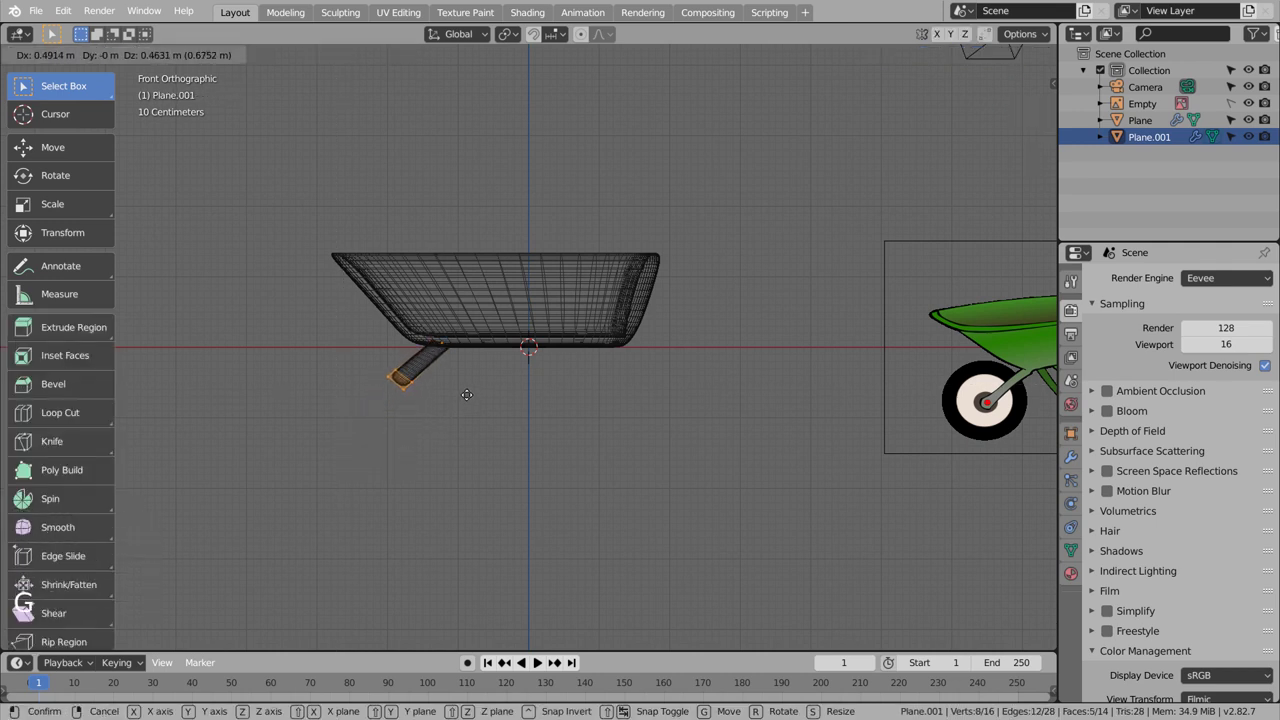
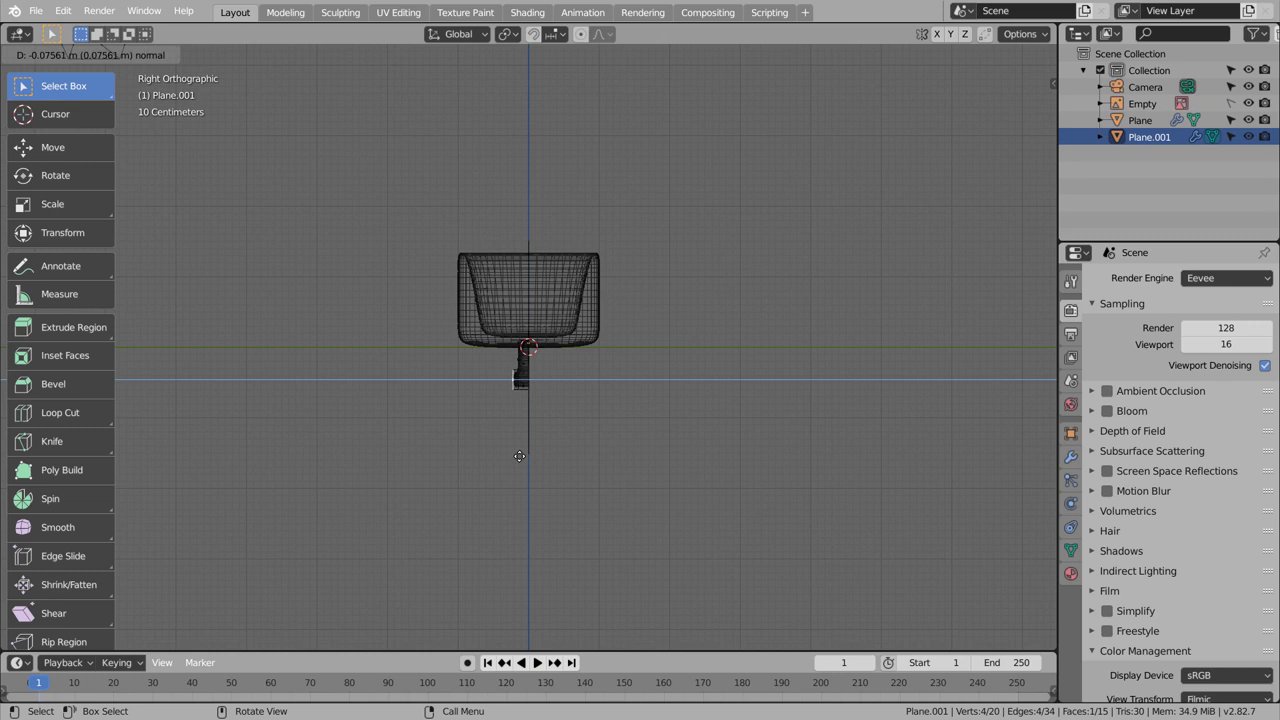
key("e")
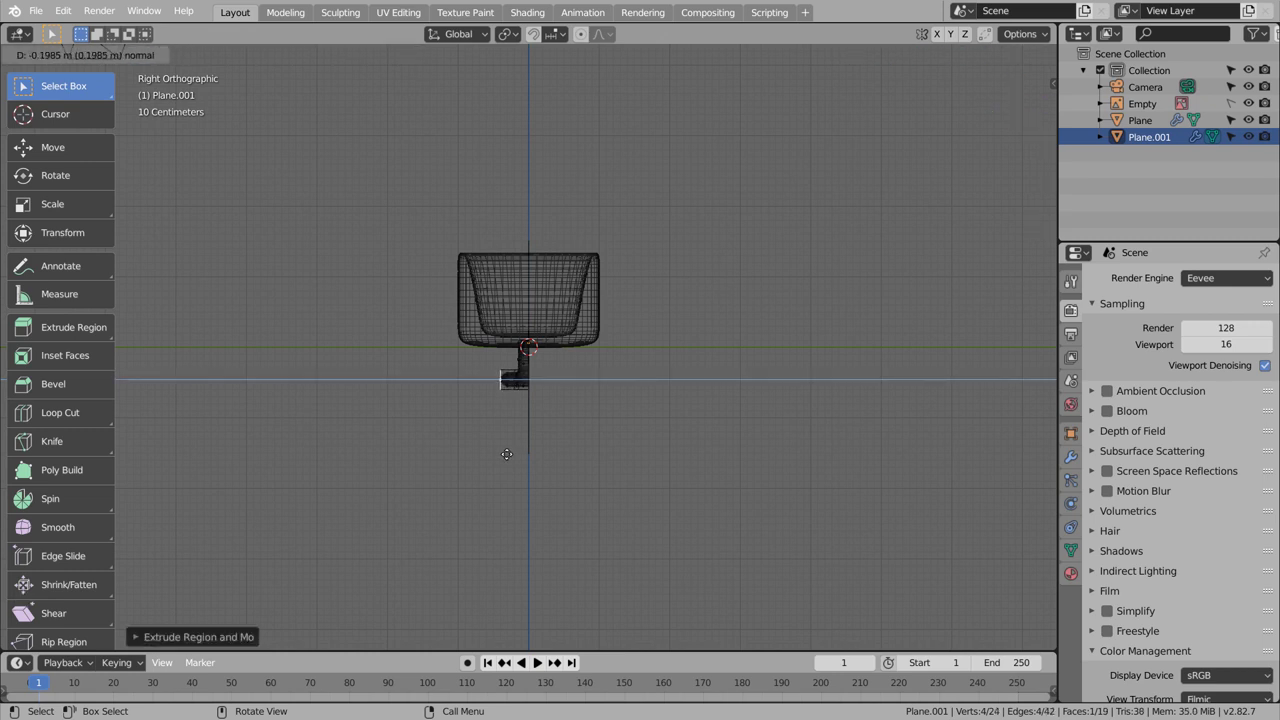
scroll("up", 3)
key("ctrl+r")
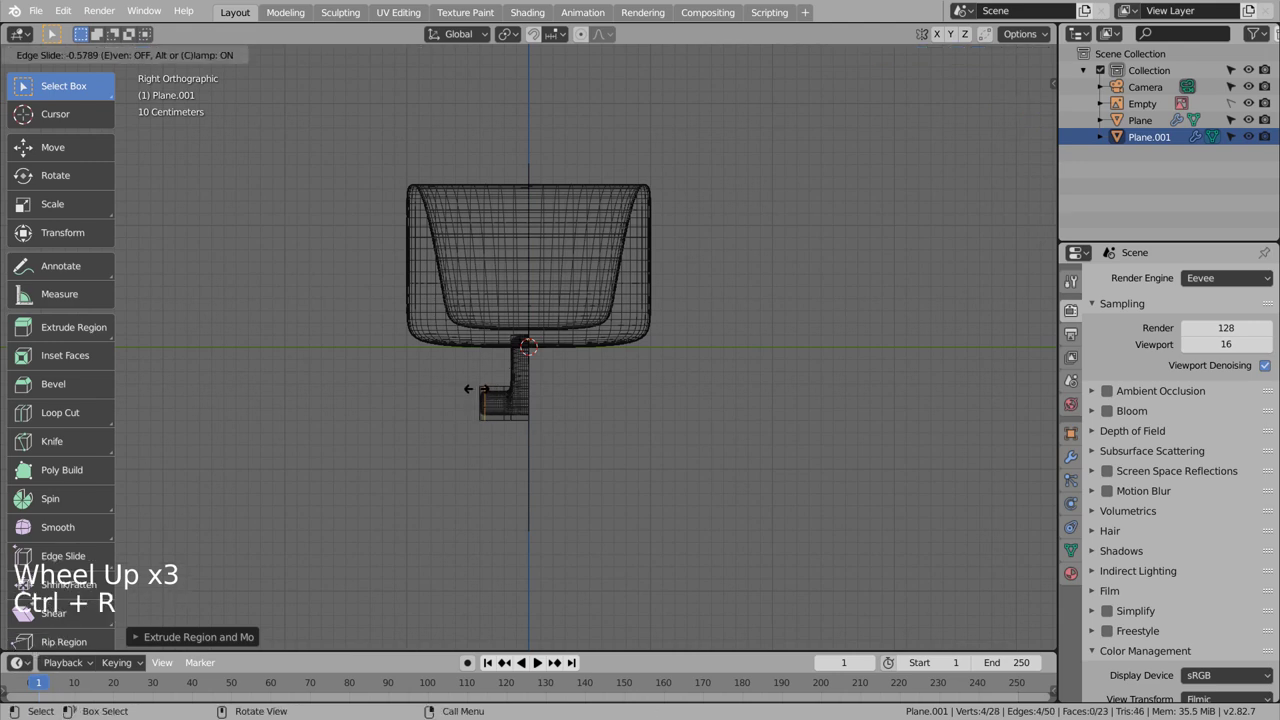
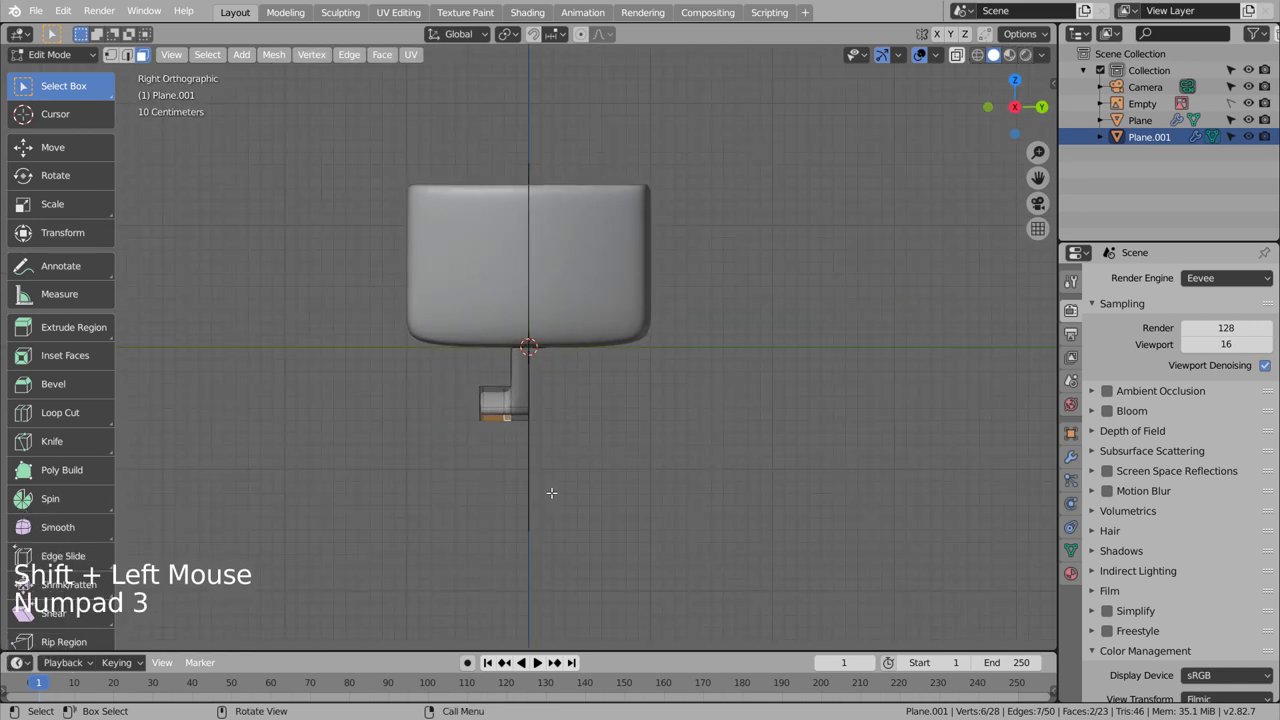
Step: Extrude the long handle grip along its normal and add two edge loops sharpening its bends
key("KP_1")
key("e")
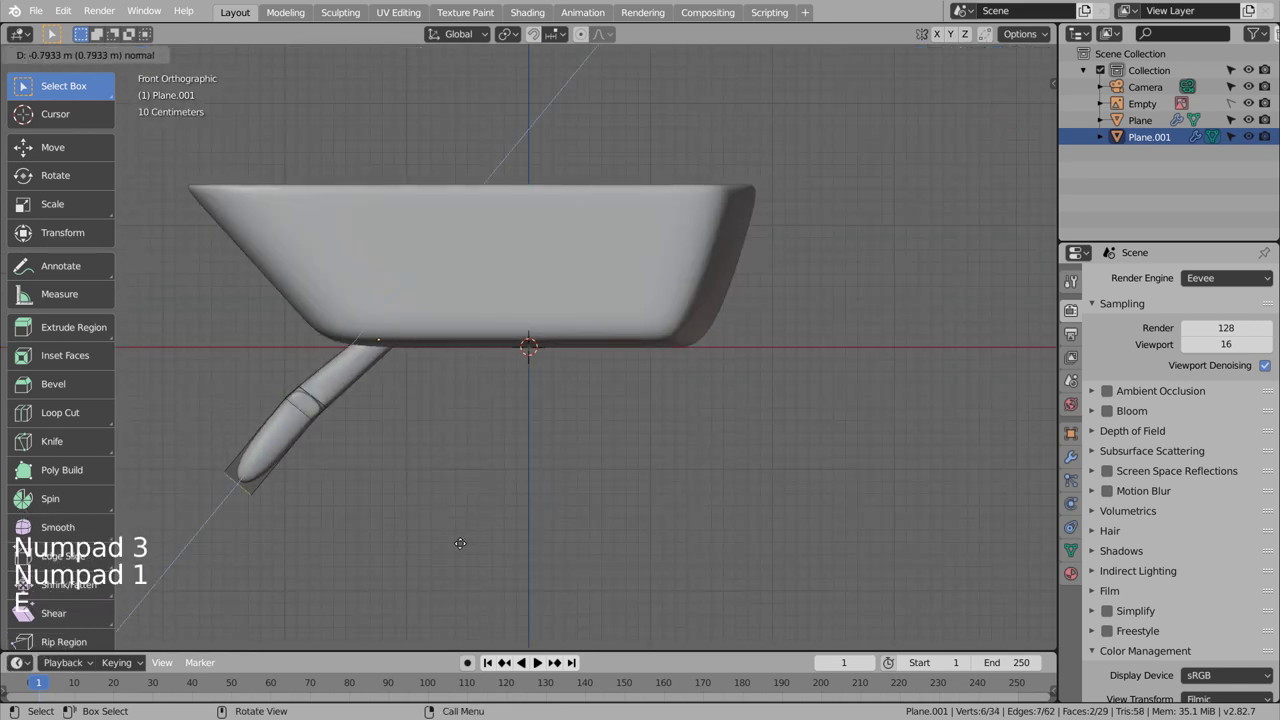
key("g")
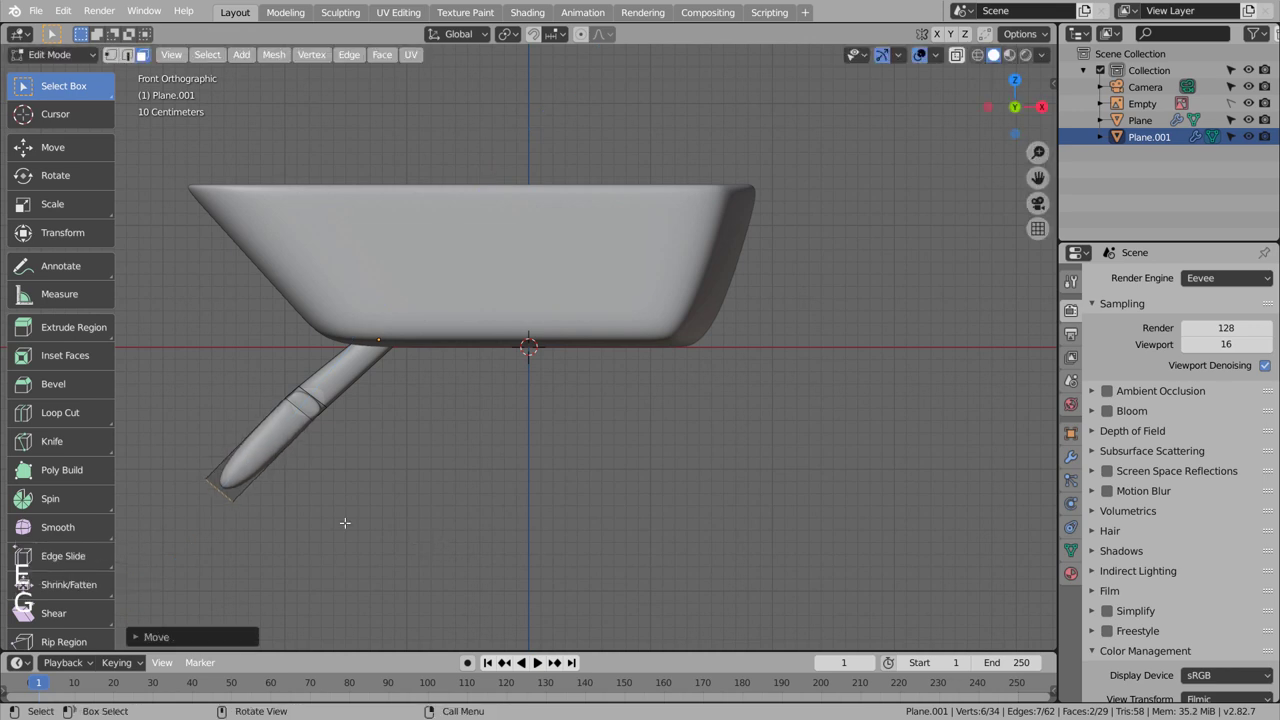
key("ctrl+r")
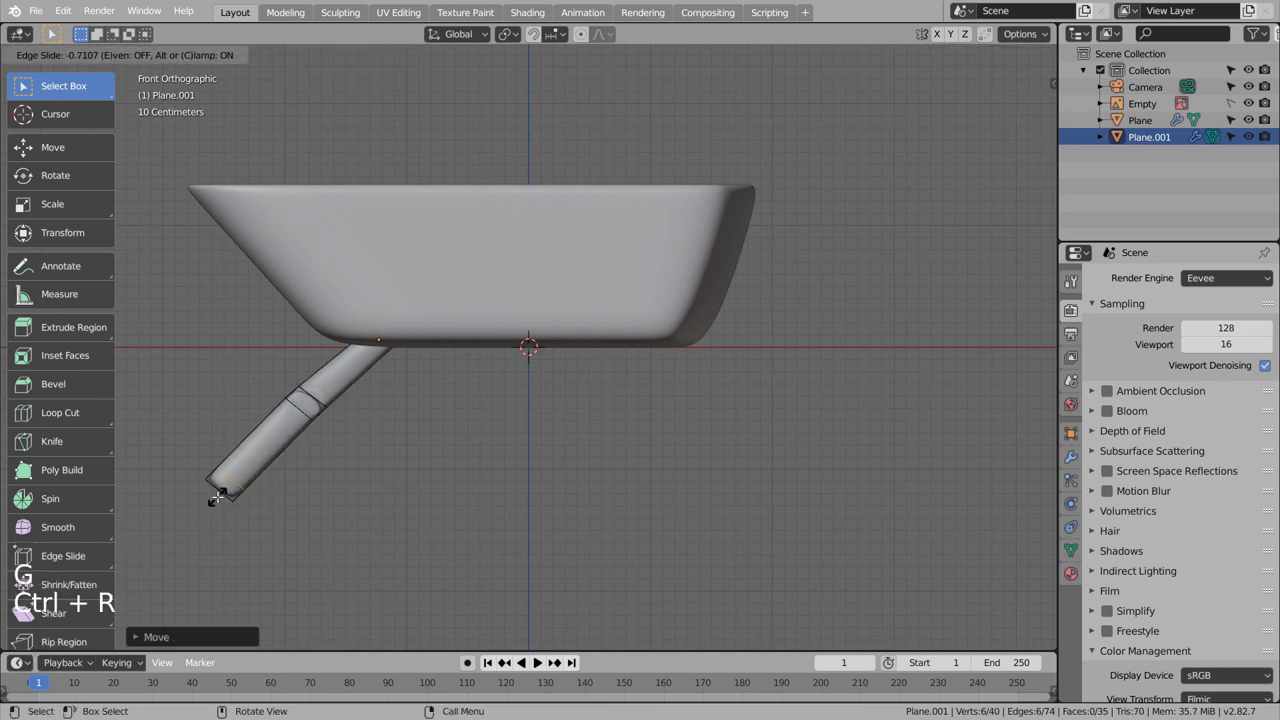
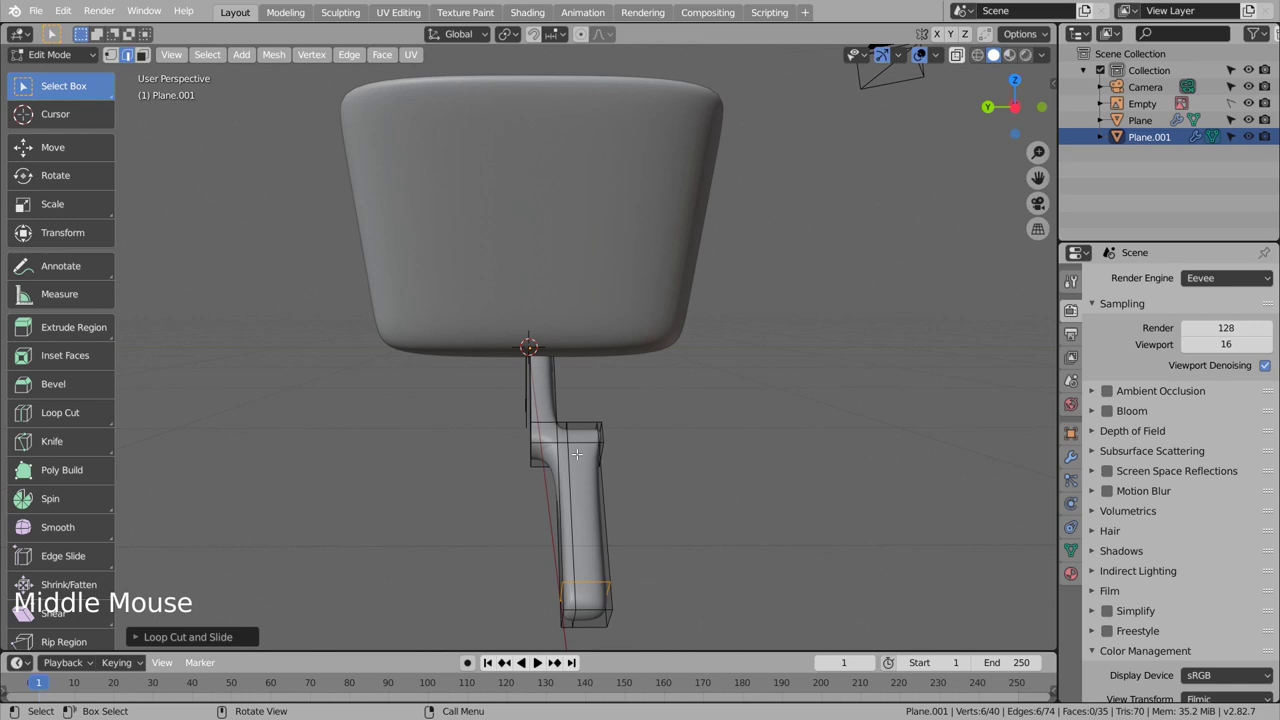
key("ctrl+r")
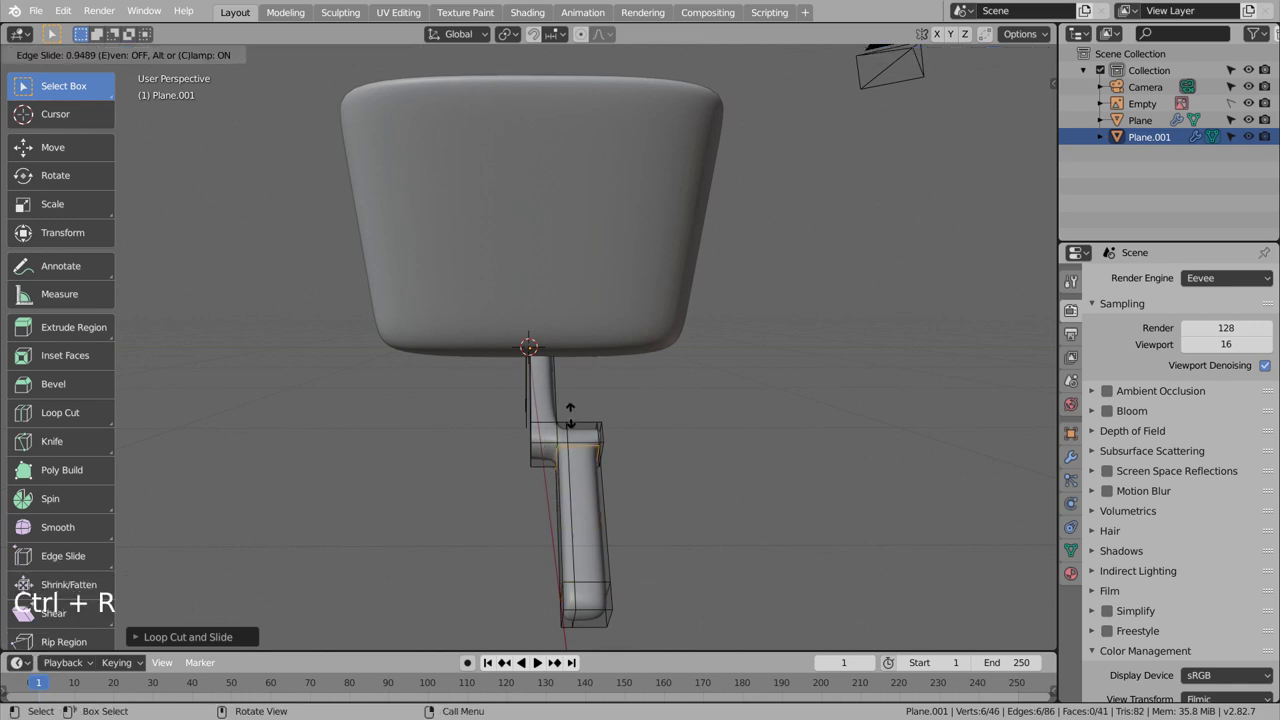
key("Tab")
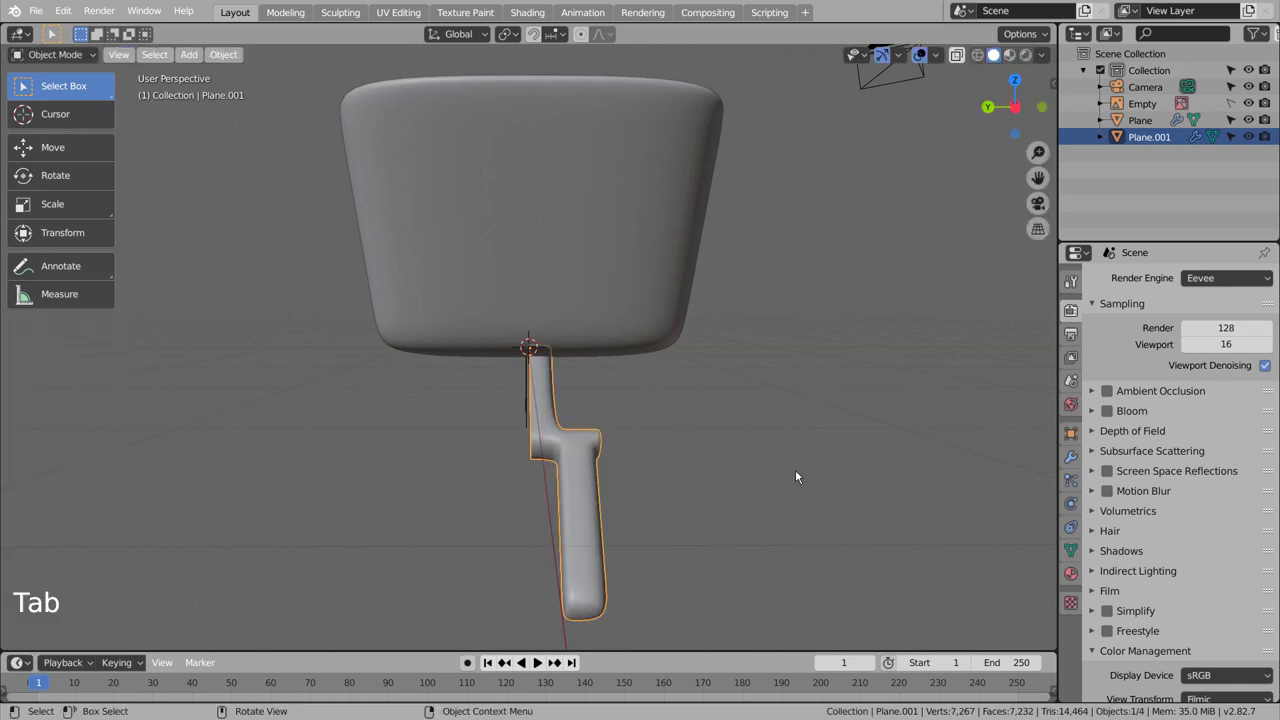
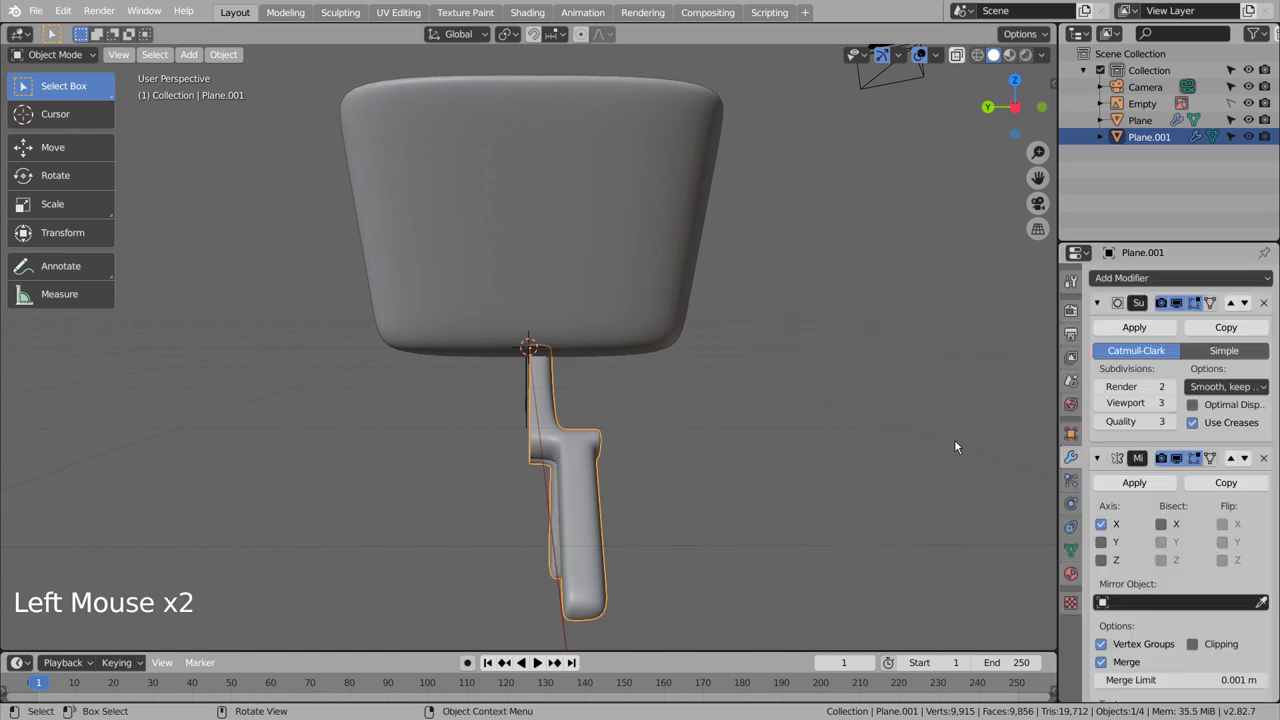
Step: Set the handle's Mirror modifier to mirror around the tray object
left_click(1262, 616)
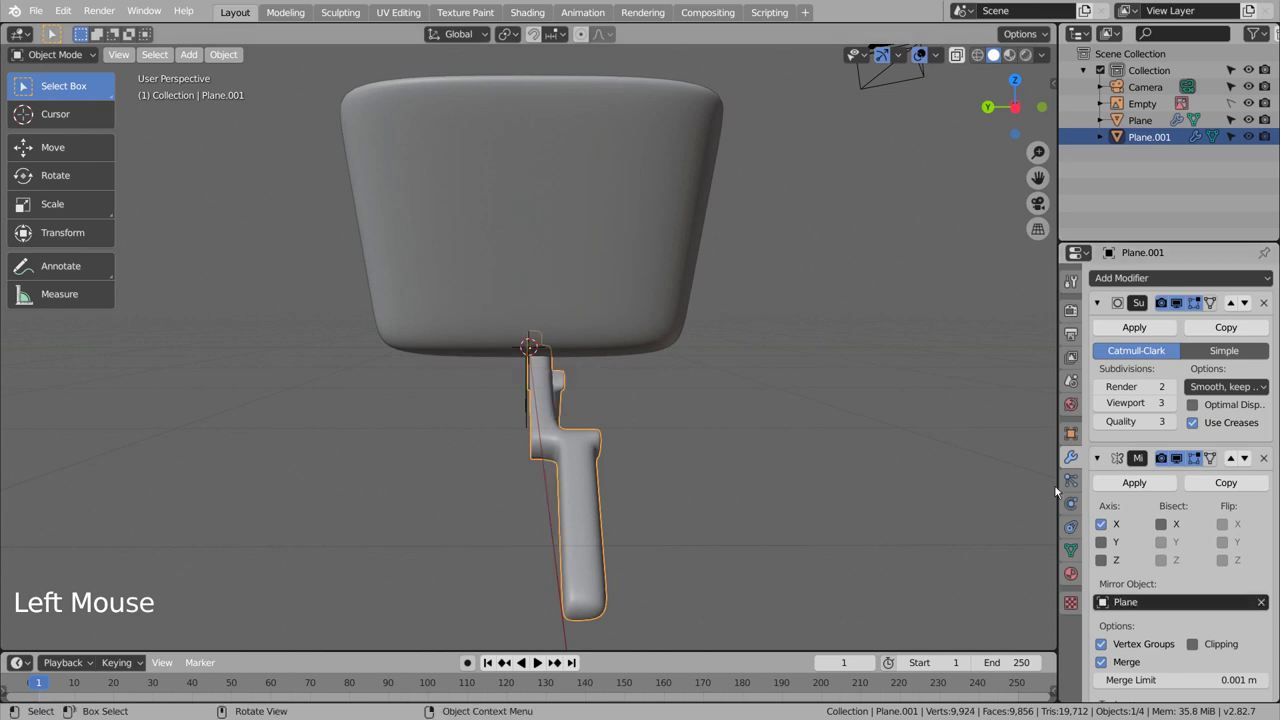
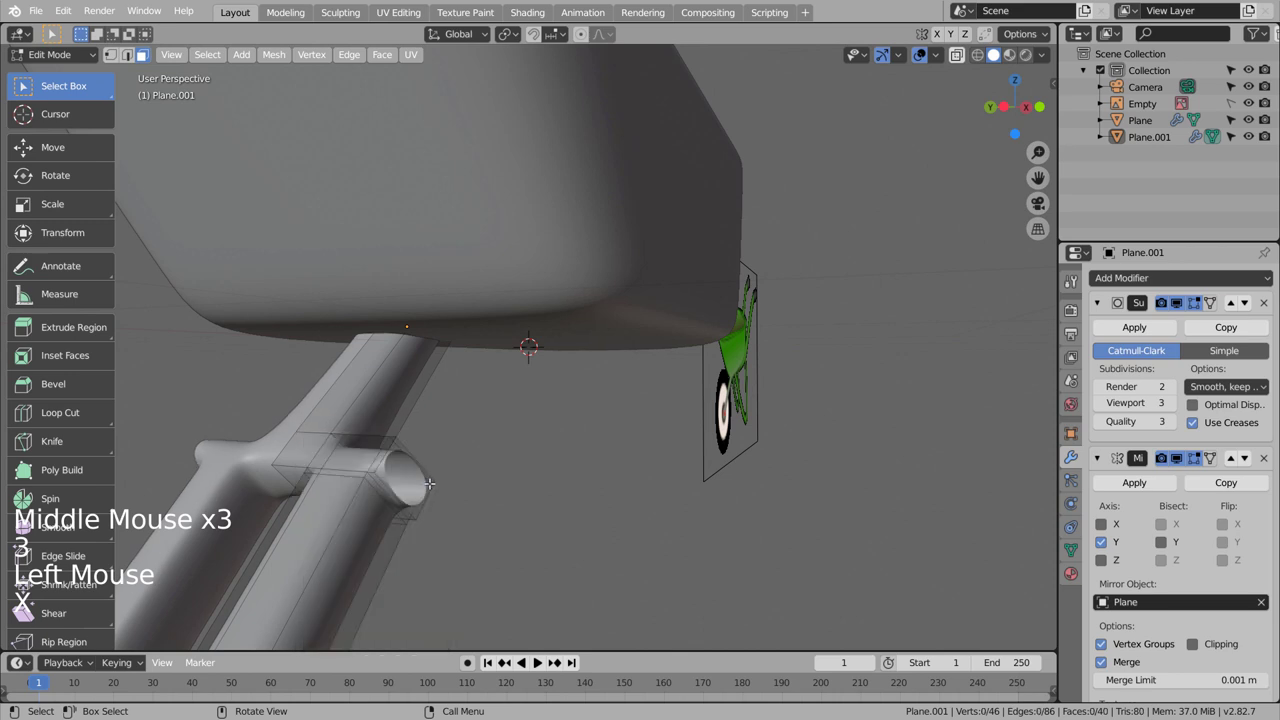
Step: Delete the cap face at the end of the wheelbarrow's leg
key("2")
left_click(383, 456)
key("x")
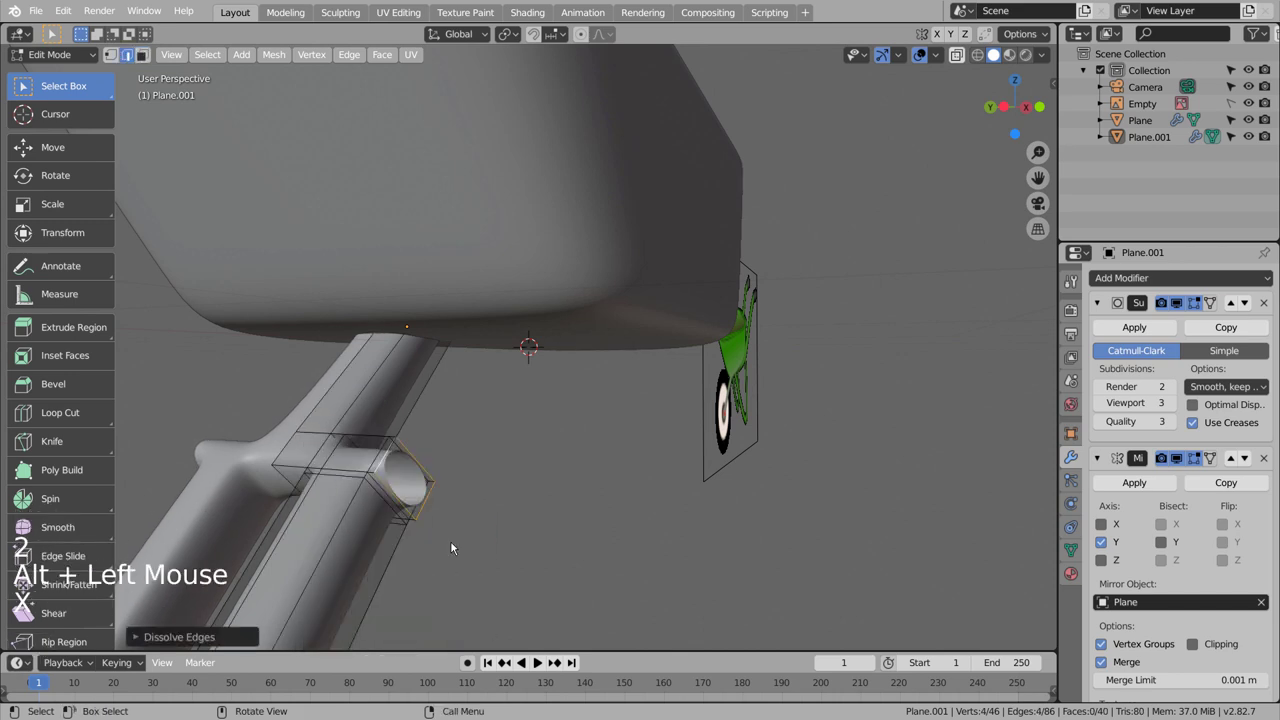
key("x")
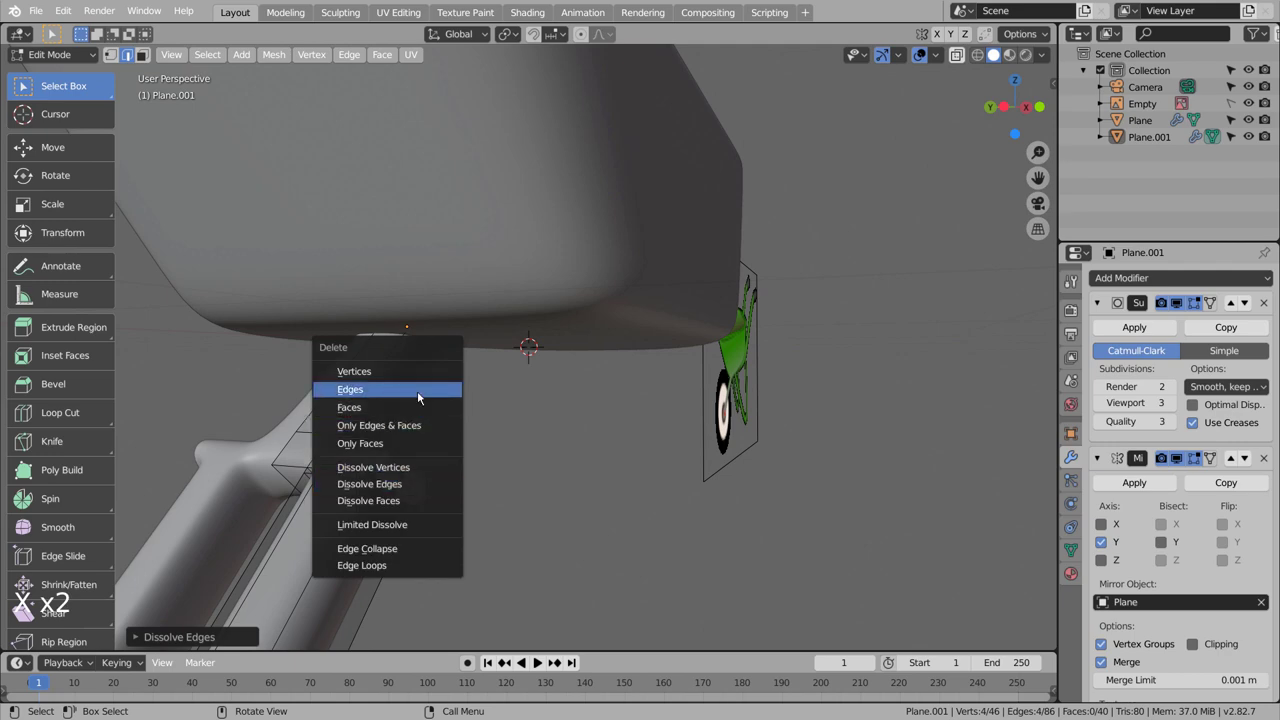
scroll("up", 3)
middle_click(395, 482)
middle_click(728, 455)
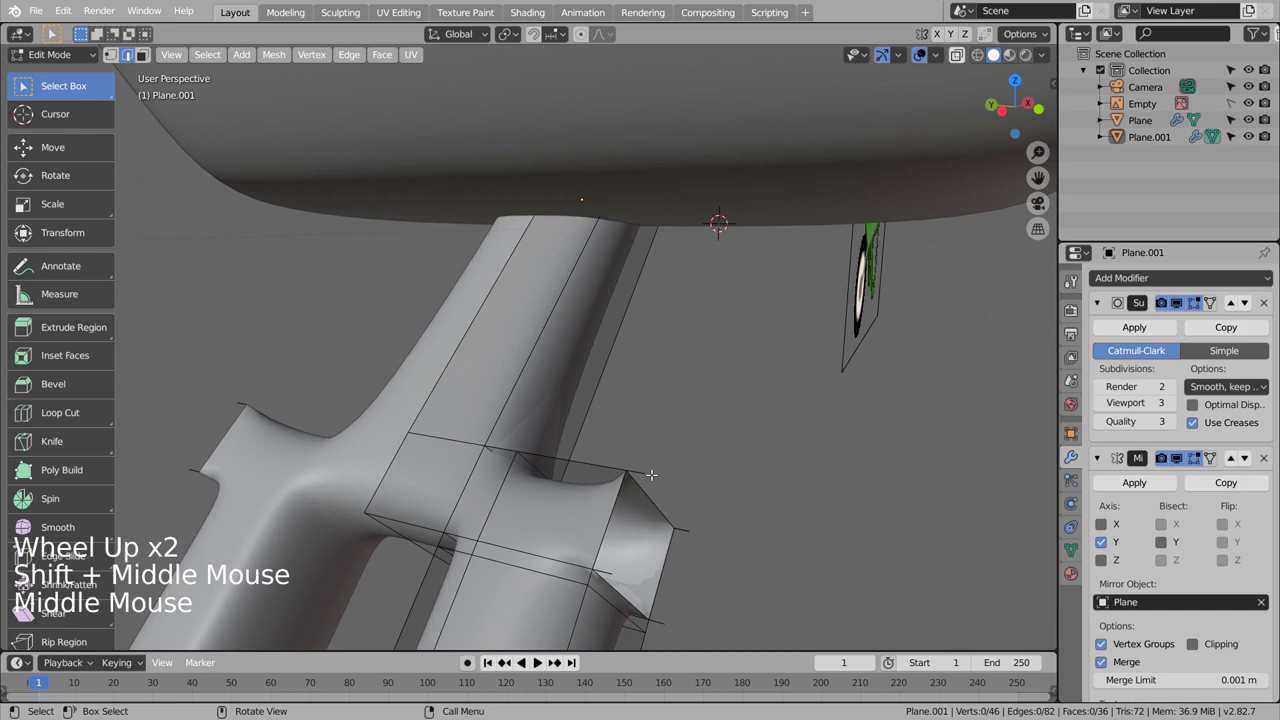
Step: Select the opening's edge loops and fill them into a round axle hole, then leave Edit Mode
left_click(646, 470)
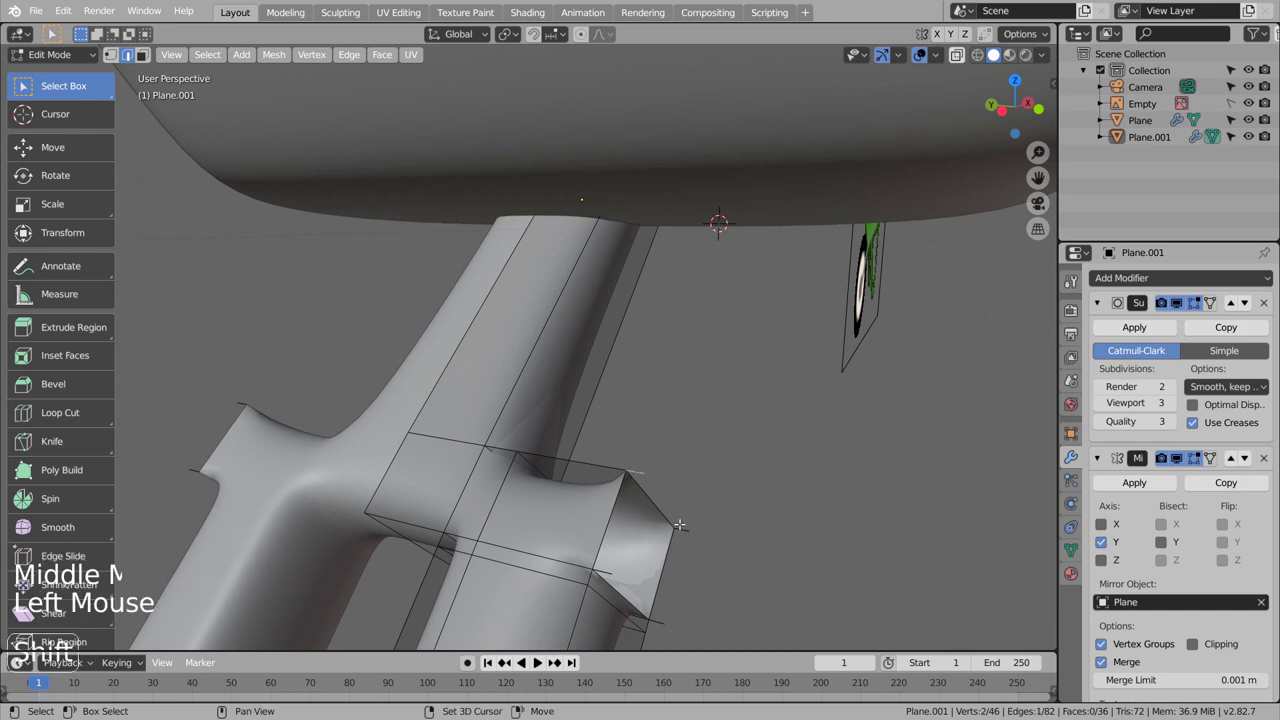
left_click(681, 525)
left_click(659, 617)
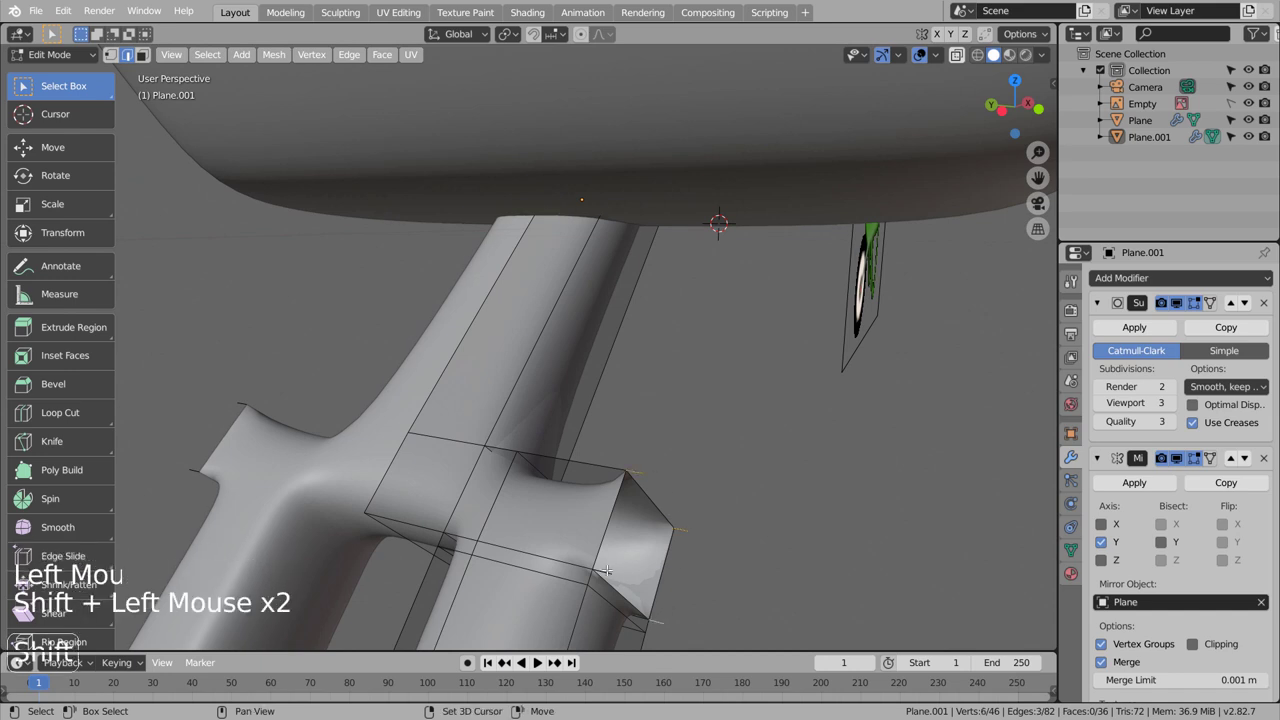
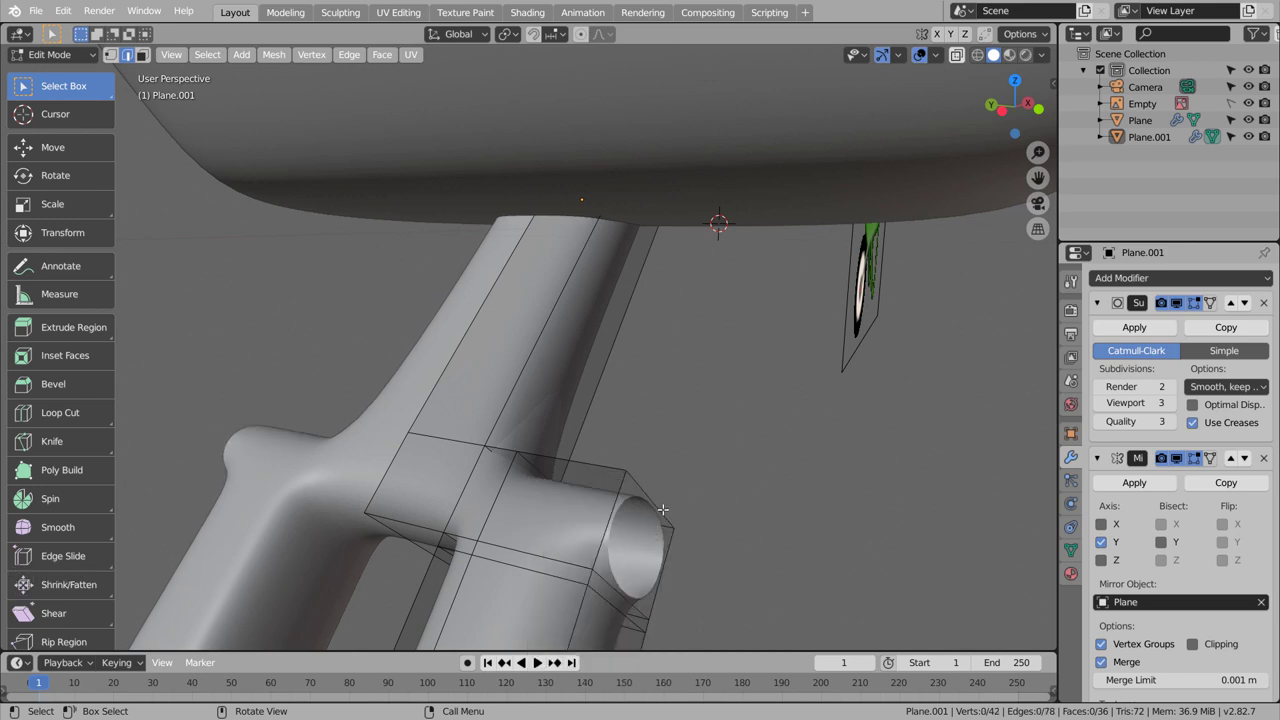
key("2")
left_click(660, 506)
key("f")
left_click(701, 554)
key("Tab")
scroll("down", 3)
middle_click(717, 570)
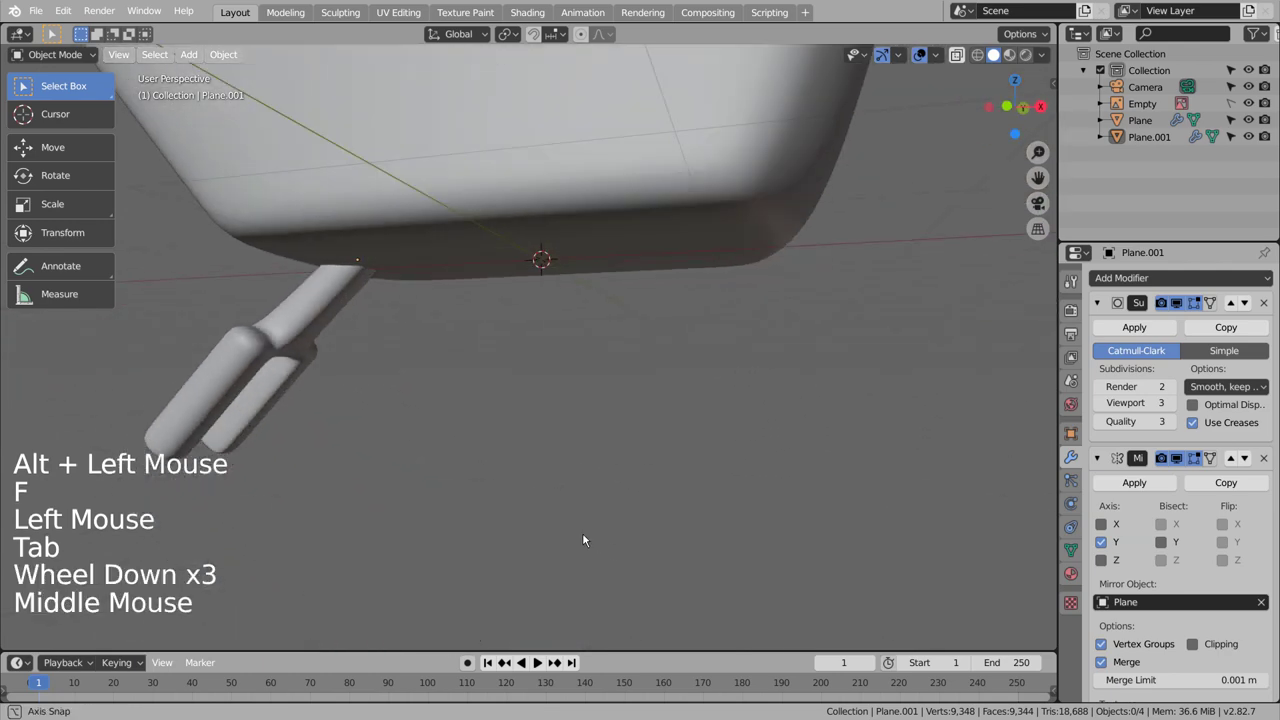
Step: View the leg from the front in wireframe, box-select and rotate its geometry, then return to Object Mode
scroll("down", 3)
left_click(721, 540)
middle_click(690, 563)
key("KP_3")
key("KP_1")
key("Tab")
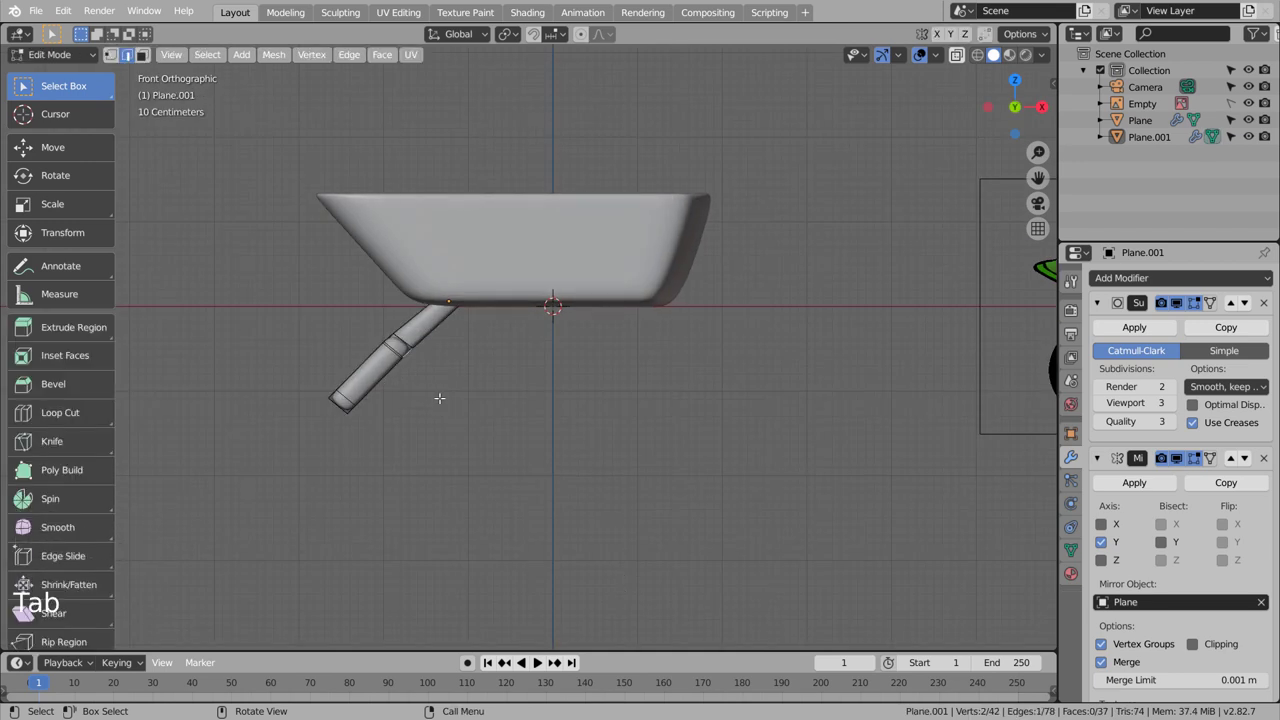
key("shift+z")
key("1")
key("b")
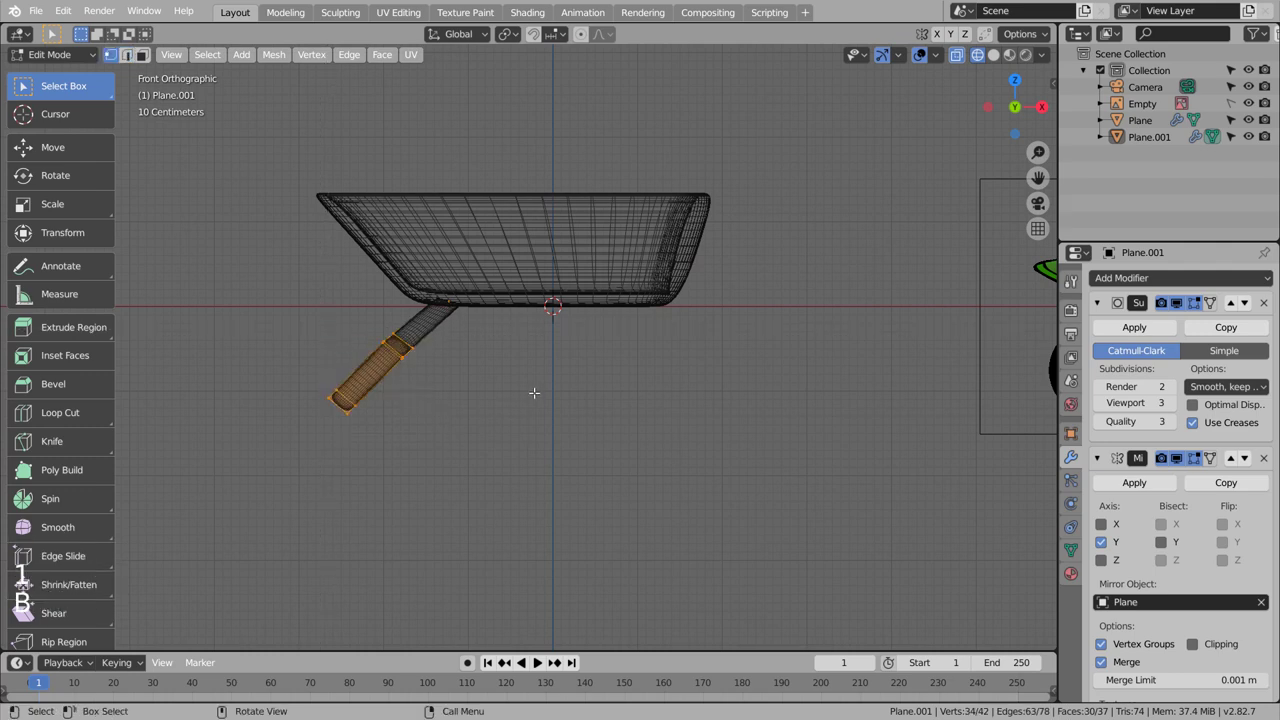
key("r")
key("Tab")
Step: Orbit back to a front view of the wheelbarrow and place the cursor at the axle position
left_click(541, 403)
middle_click(486, 417)
key("shift+z")
middle_click(684, 453)
key("KP_1")
left_click(570, 453)
scroll("down", 3)
Step: Add a cube at the axle hole with a level-3 subdivision surface and scale it to wheel size
key("shift+a")
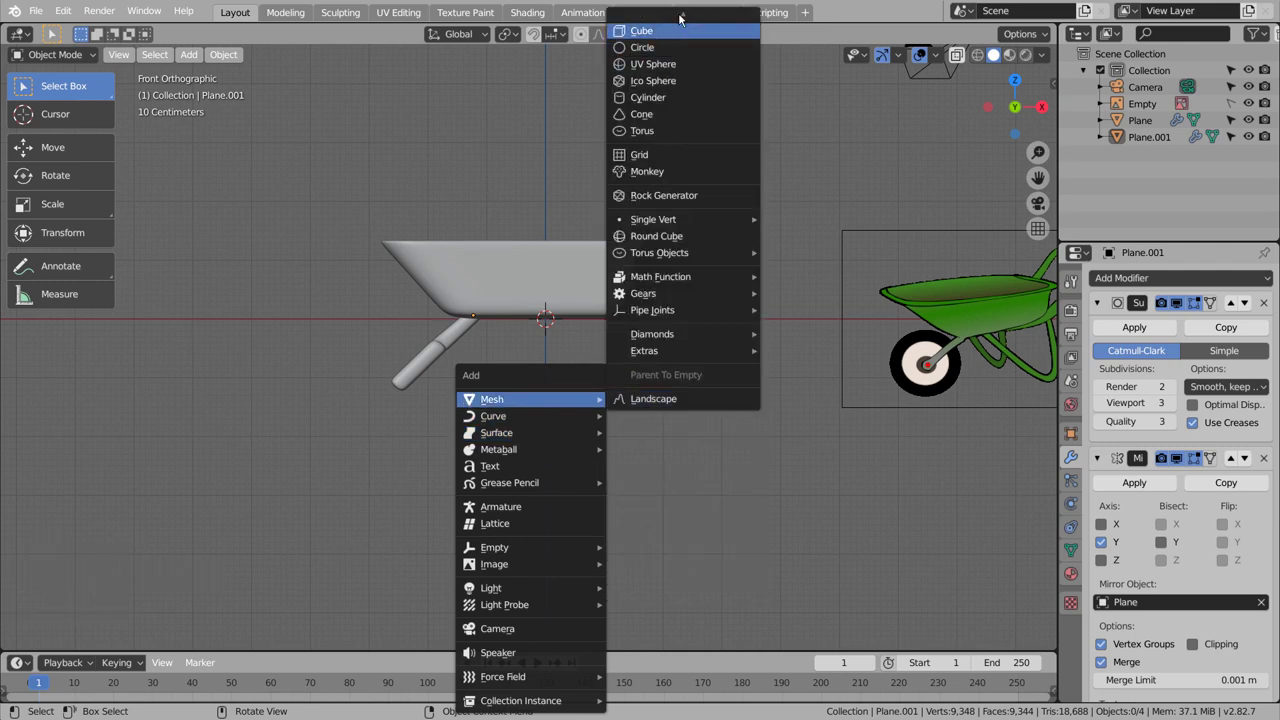
key("g")
key("shift+z")
key("s")
key("ctrl+3")
middle_click(462, 434)
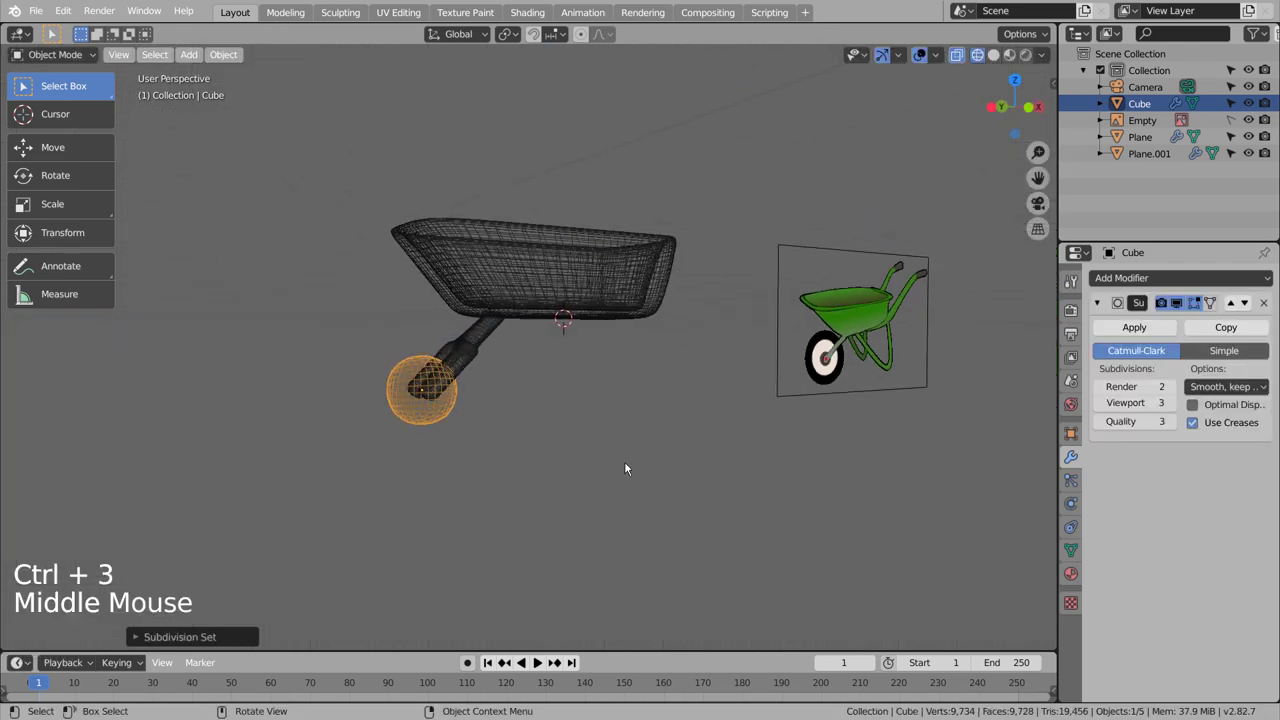
key("s")
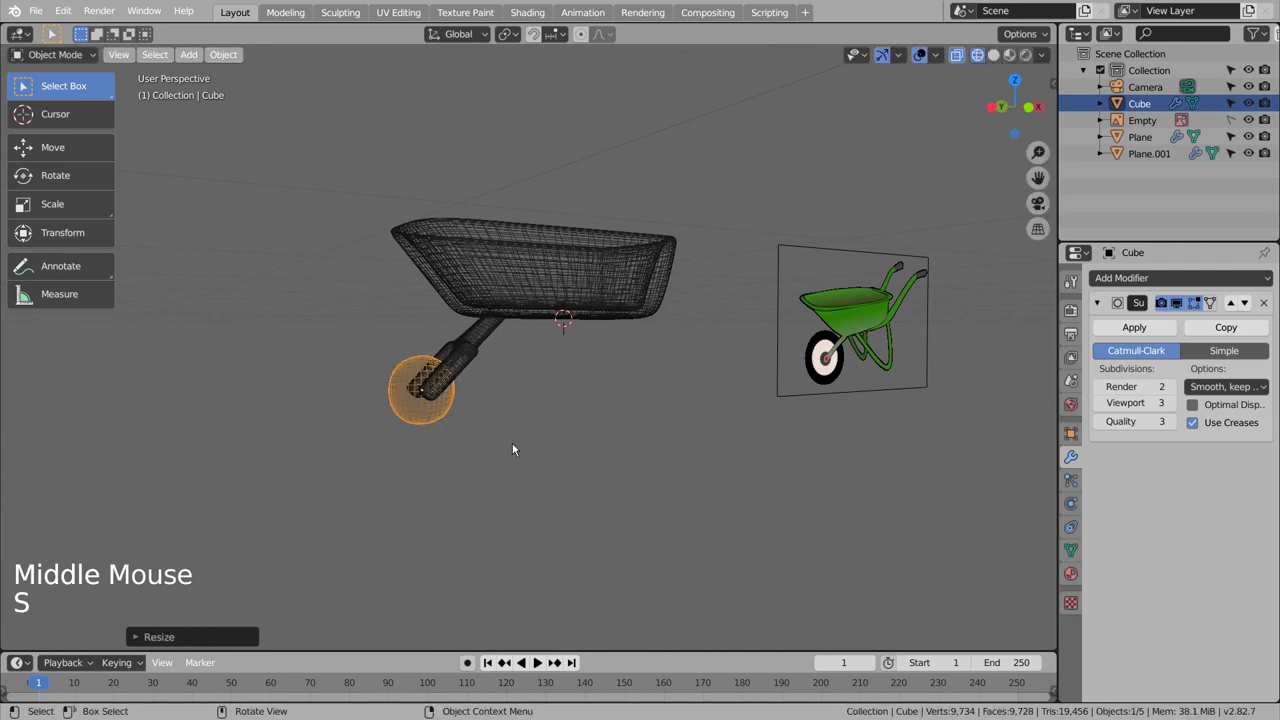
Step: Slice extra edge loops into the cube to round it into a wheel
key("Tab")
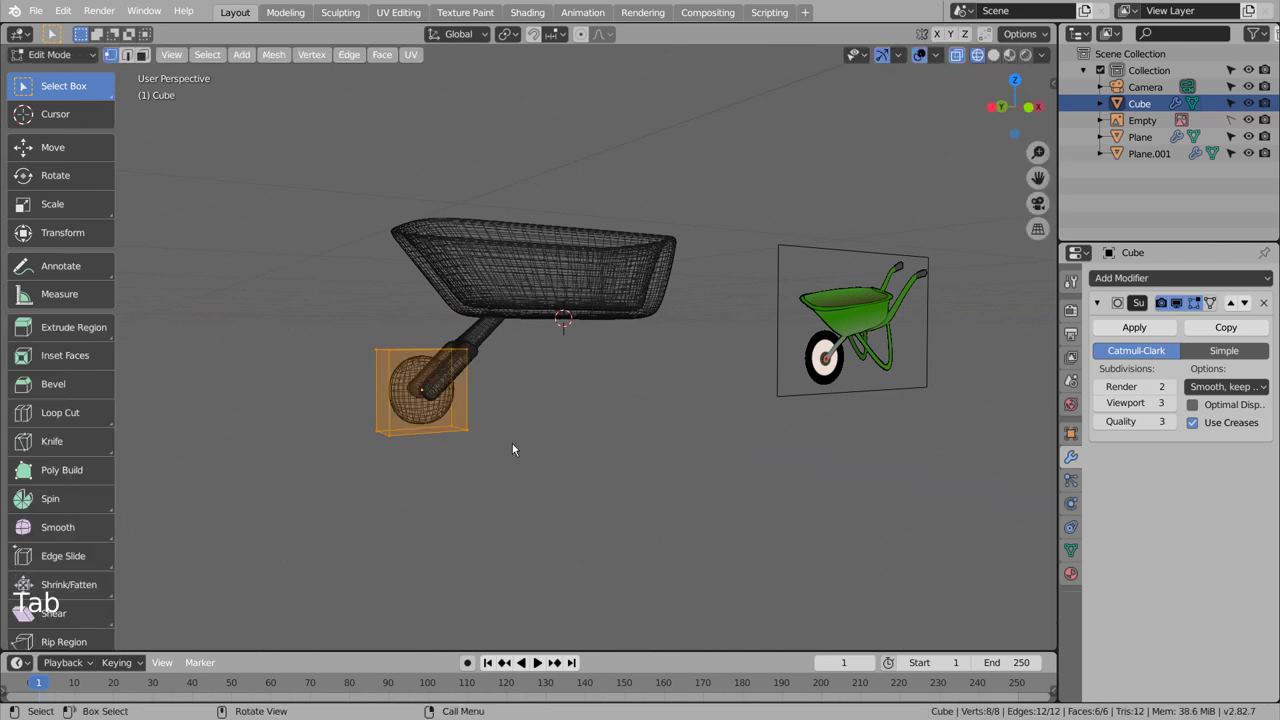
middle_click(521, 433)
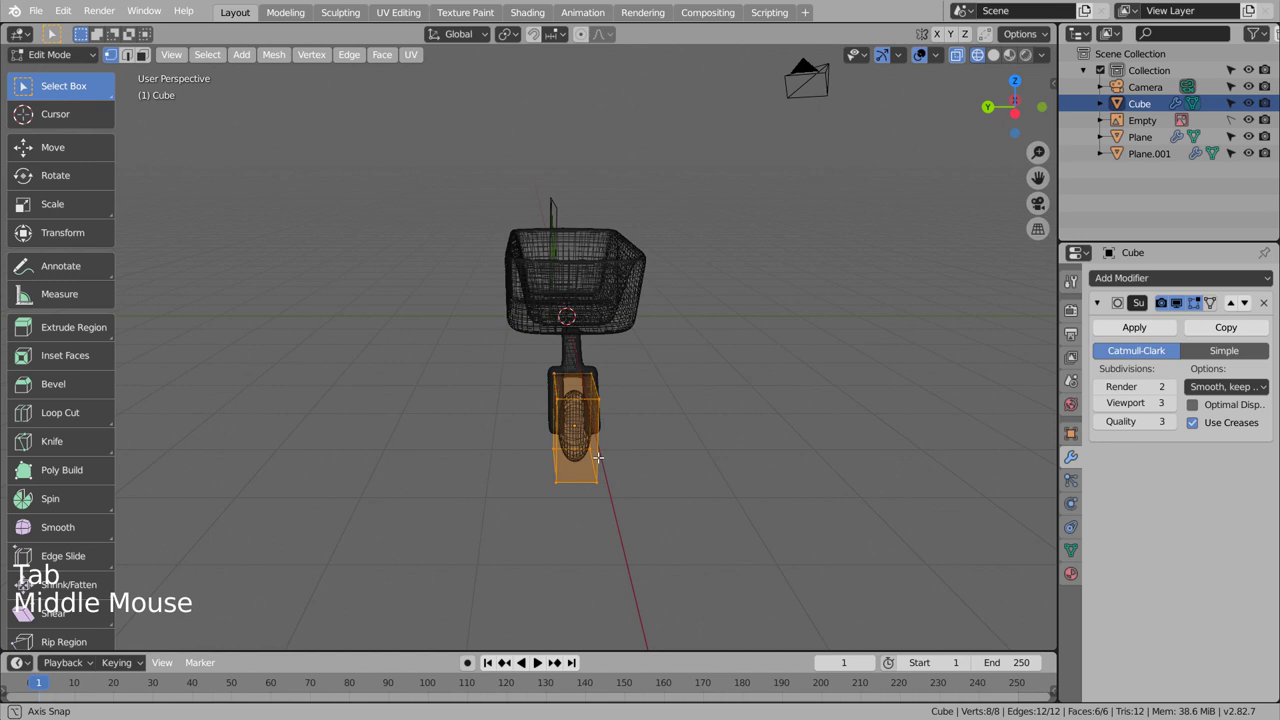
scroll("up", 3)
key("shift+z")
middle_click(720, 516)
key("ctrl+r")
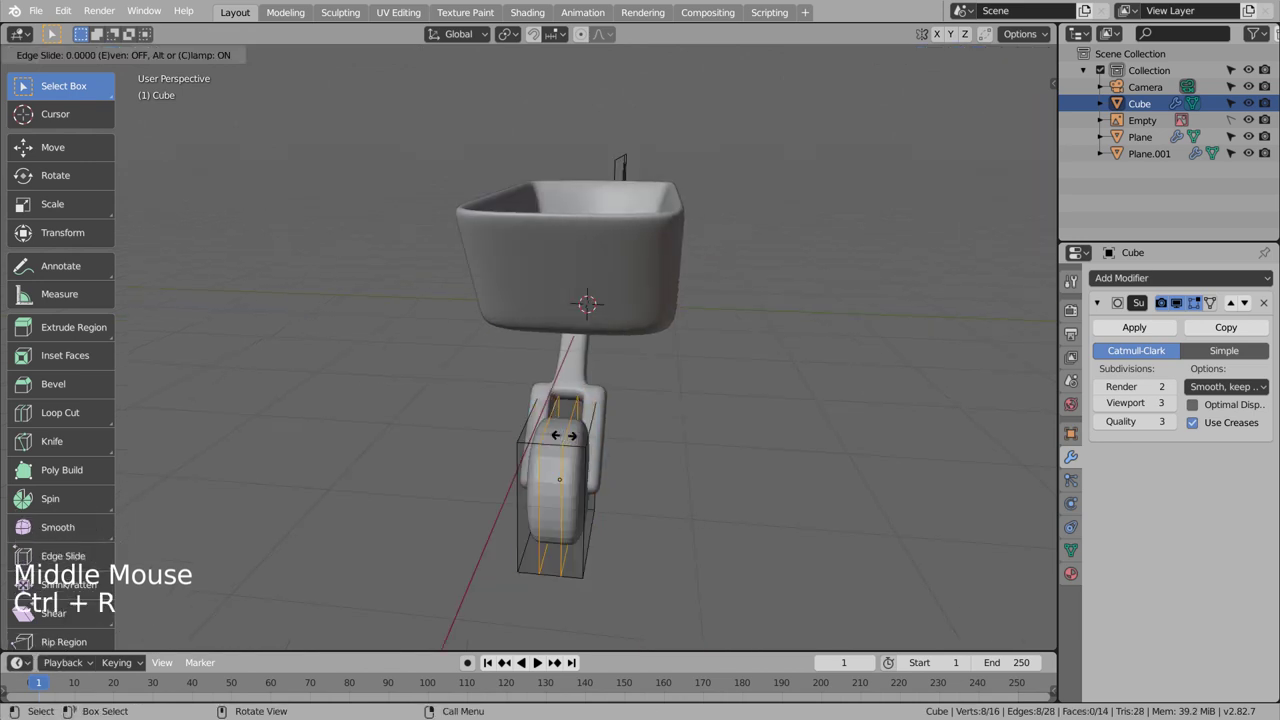
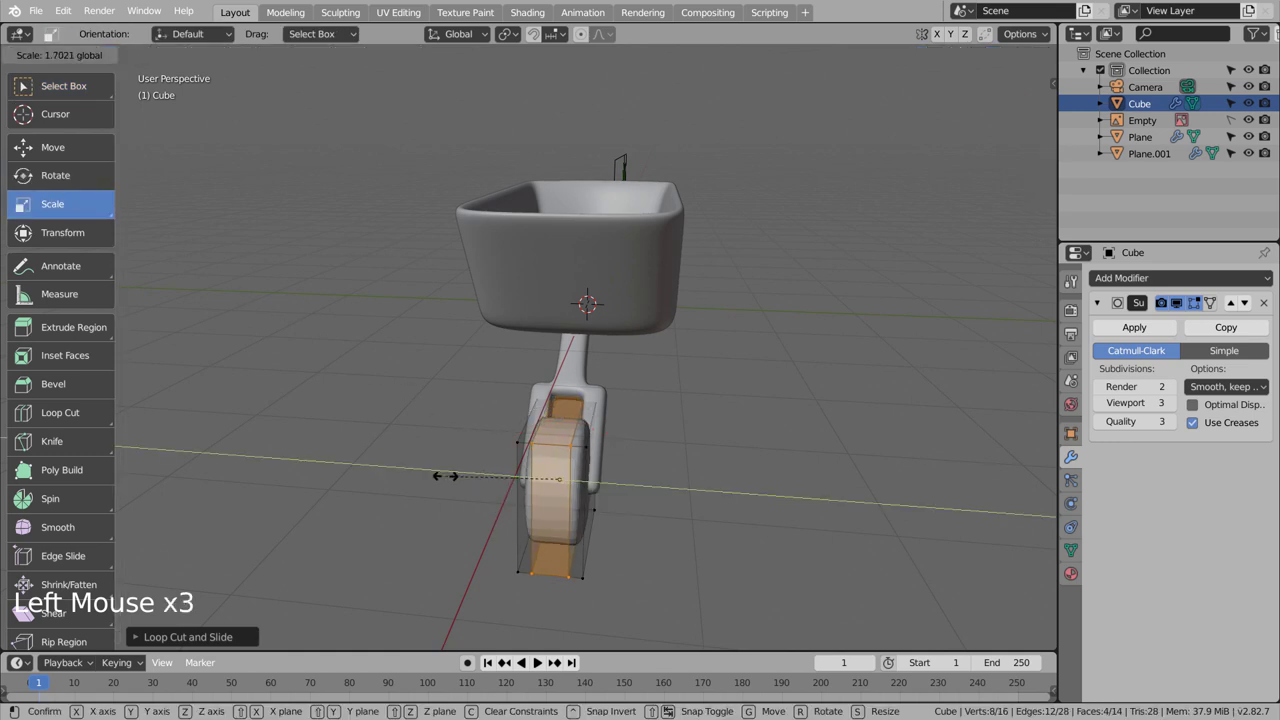
key("Tab")
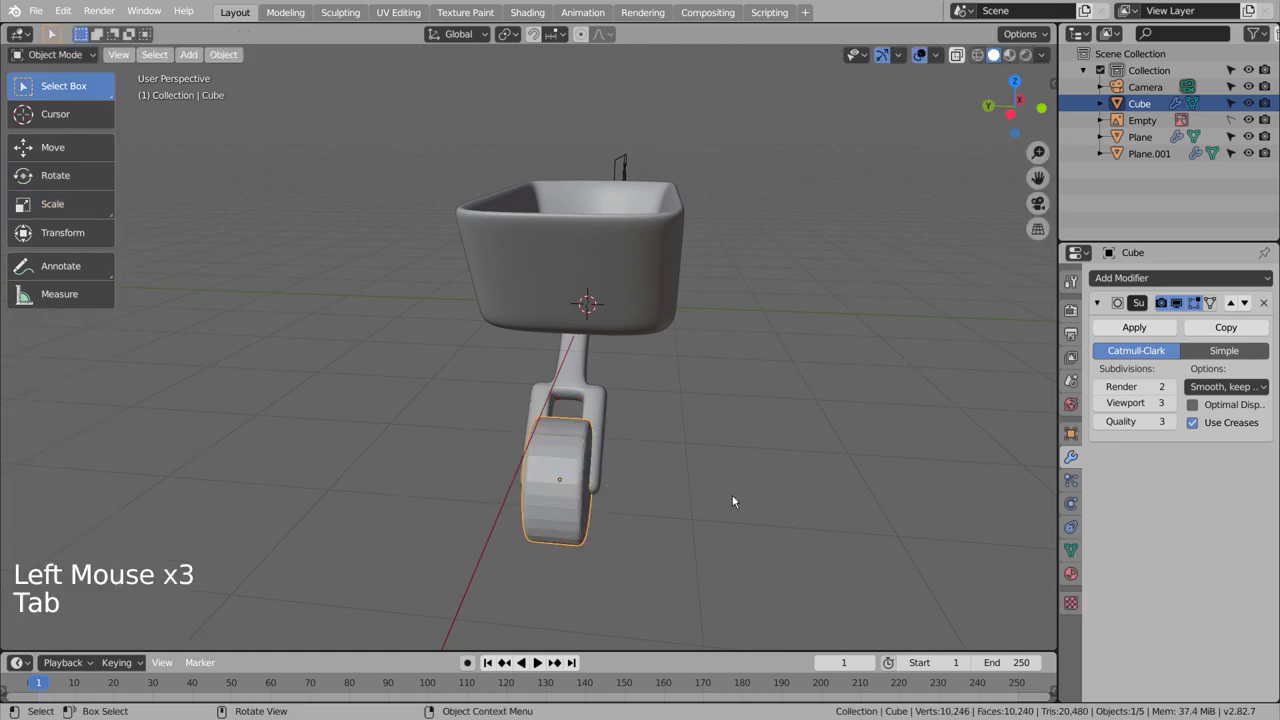
Step: Scale the wheel thin across its width so it sits in the fork
key("s")
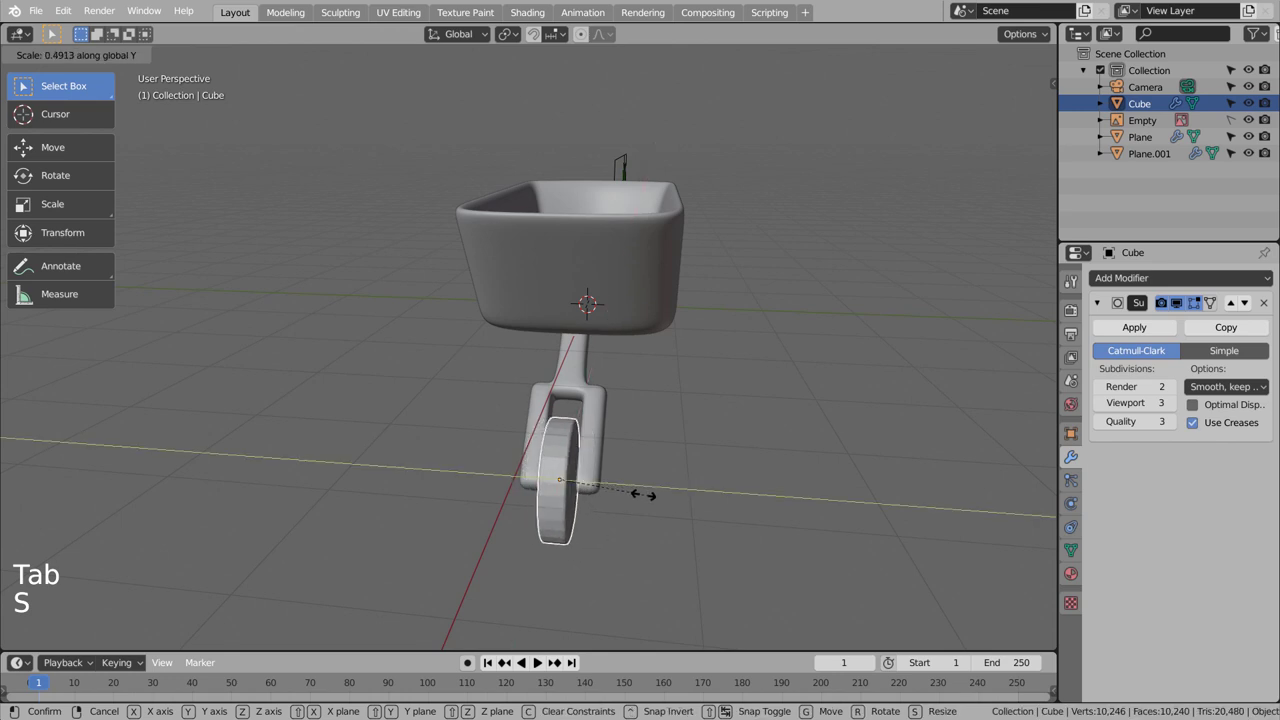
middle_click(696, 492)
middle_click(681, 524)
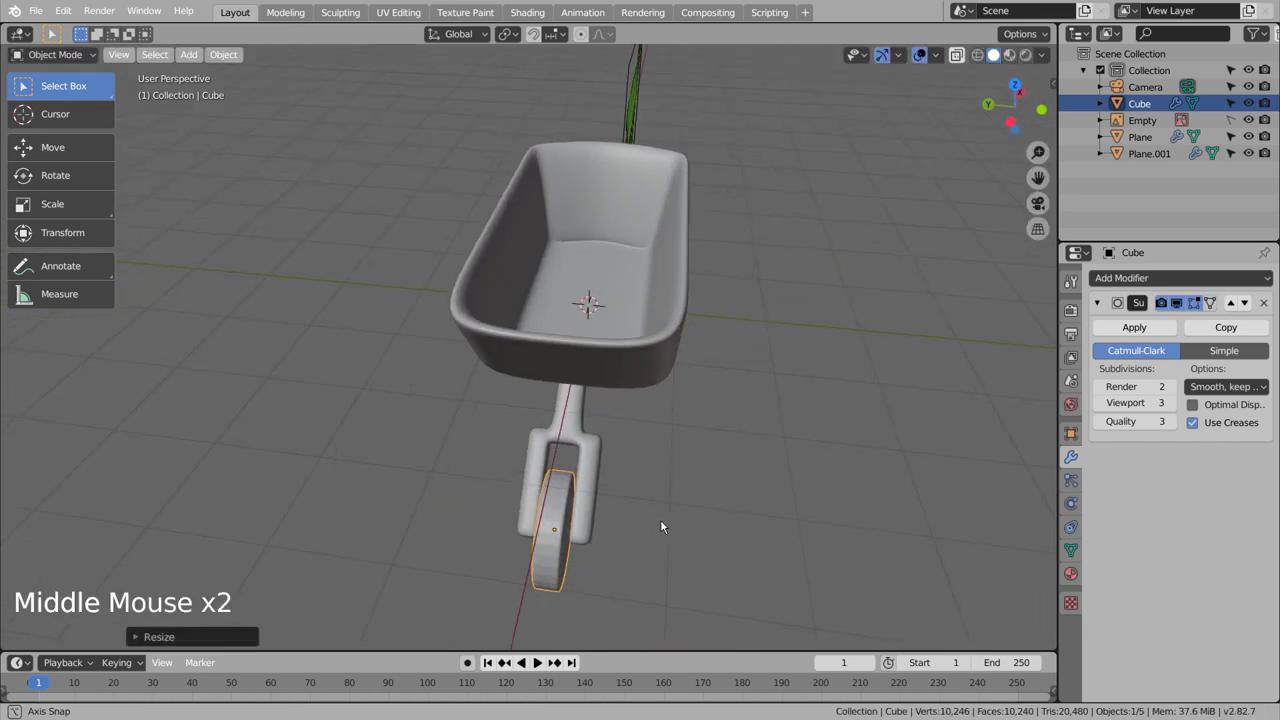
key("KP_4")
Step: Inspect the wheel from top, front and side in wireframe and scale it narrower inside the fork
key("KP_7")
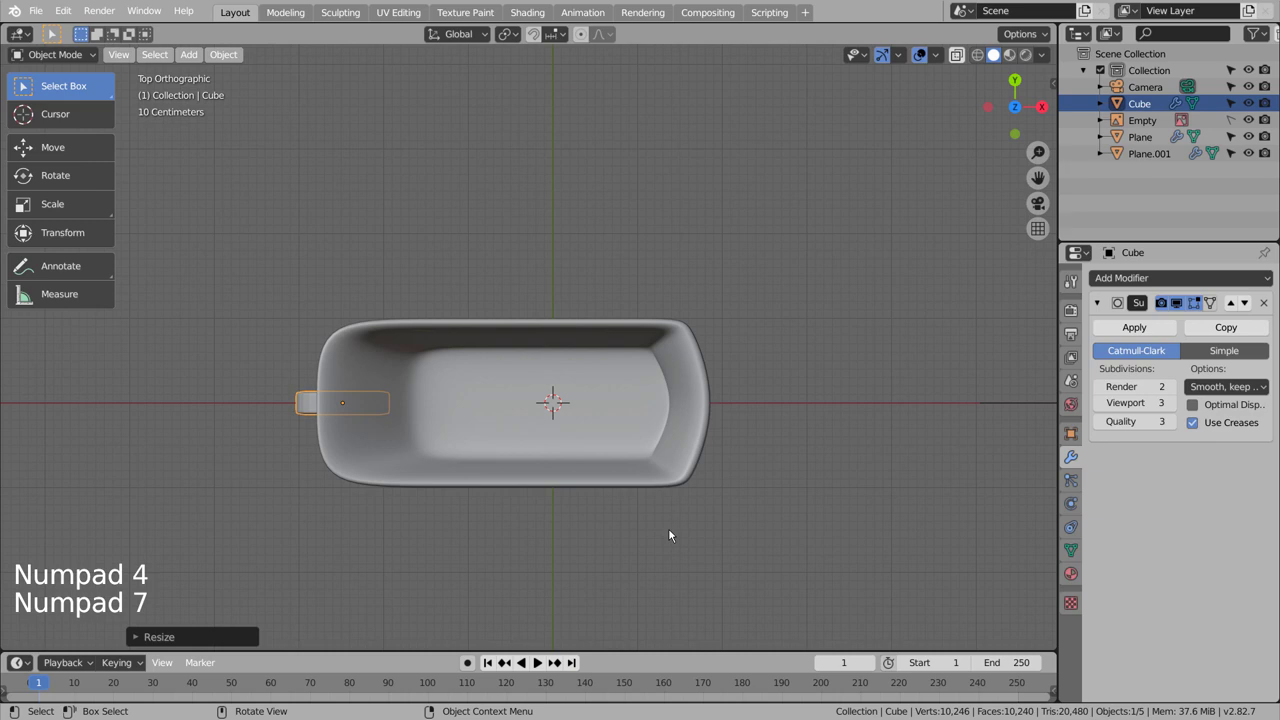
key("shift+z")
scroll("up", 3)
scroll("up", 3)
middle_click(397, 467)
key("s")
middle_click(596, 552)
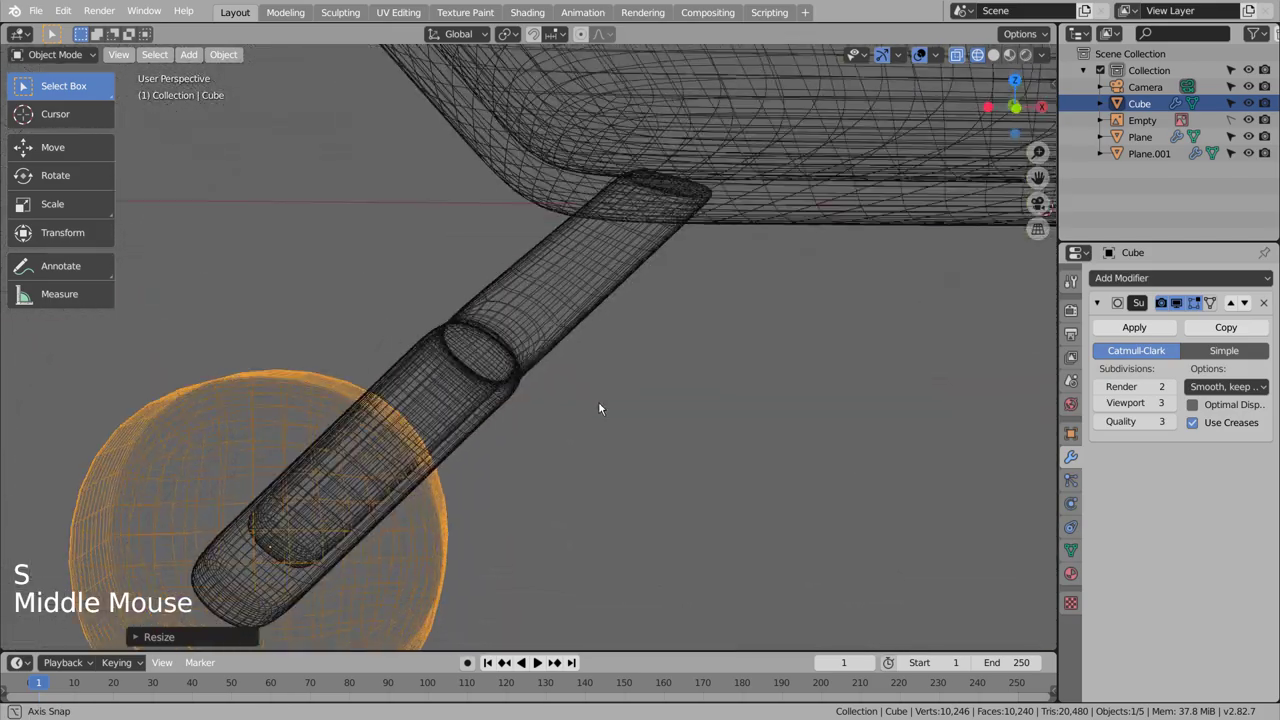
scroll("down", 3)
left_click(610, 446)
key("KP_3")
key("KP_1")
key("shift+z")
left_click(448, 488)
right_click(448, 488)
Step: Adjust the wheel mesh with an edge loop and check from the side that it sits centred
left_click(590, 447)
scroll("down", 3)
middle_click(640, 449)
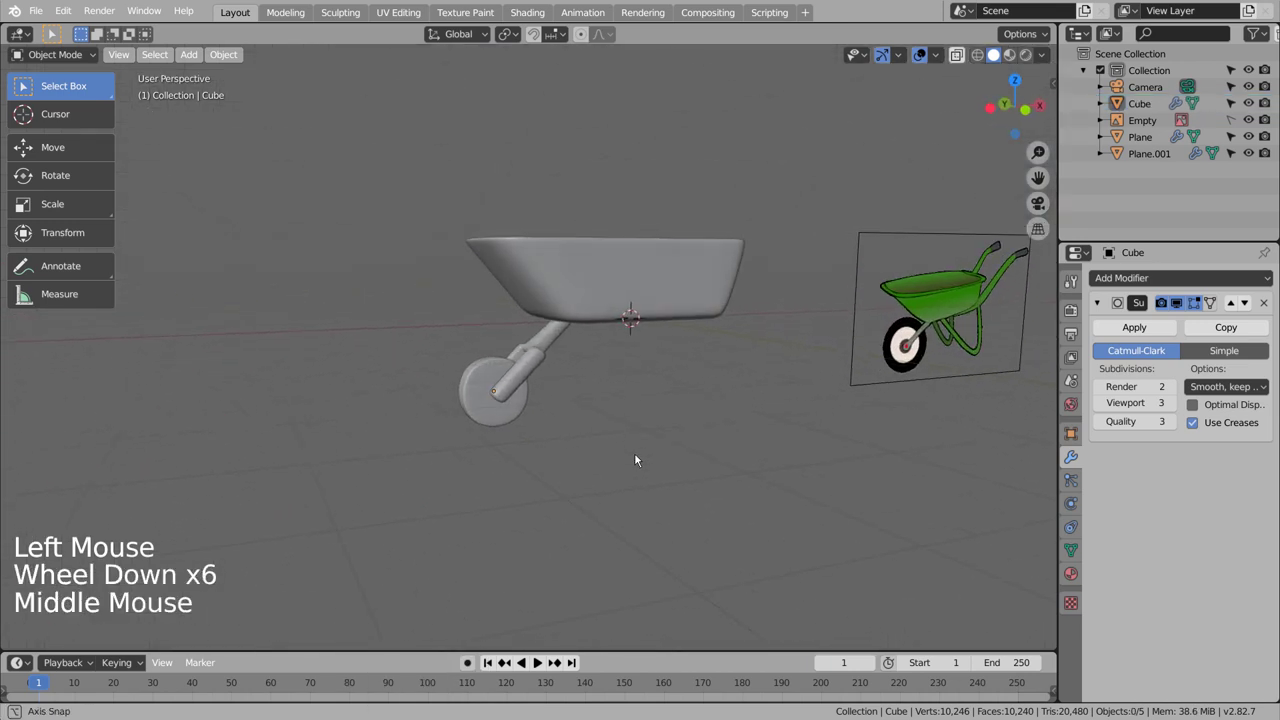
key("Tab")
scroll("up", 3)
middle_click(667, 418)
key("ctrl+r")
key("Tab")
key("KP_1")
key("KP_3")
key("shift+z")
left_click(604, 380)
Step: In Edit Mode box-select one half of the wheel's faces and delete it
key("3")
key("b")
left_click(474, 395)
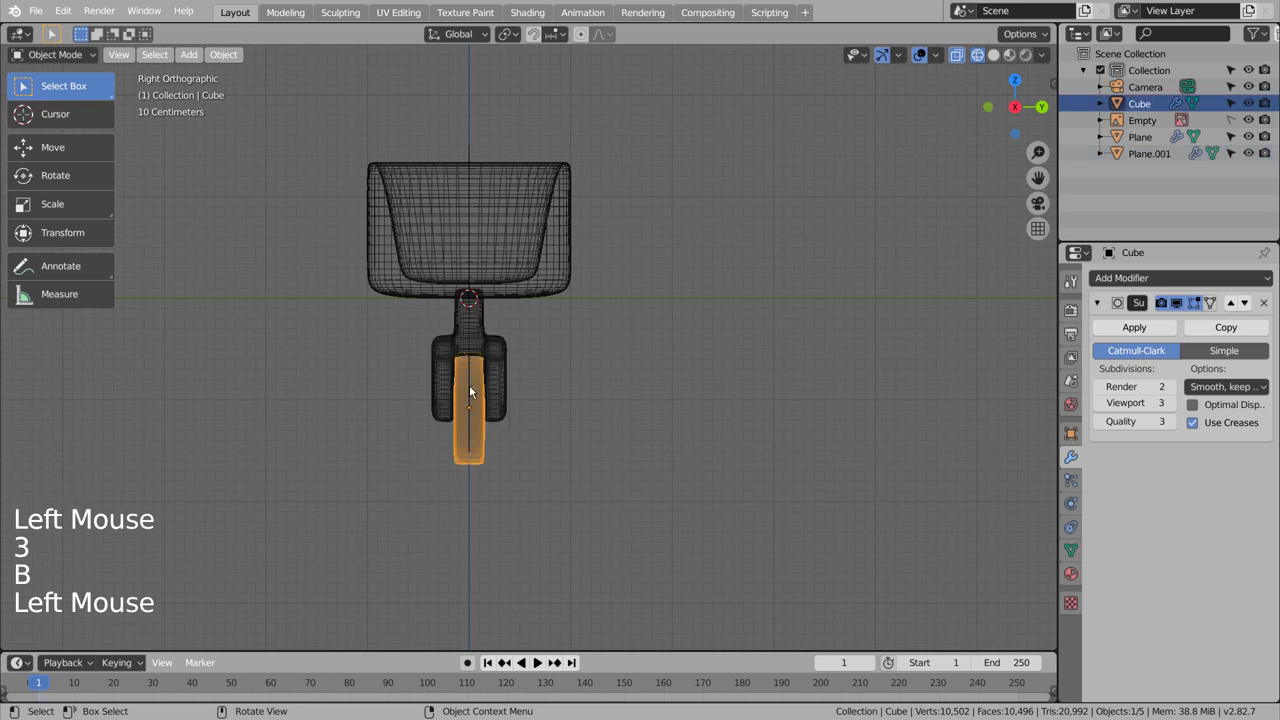
key("Tab")
key("3")
key("b")
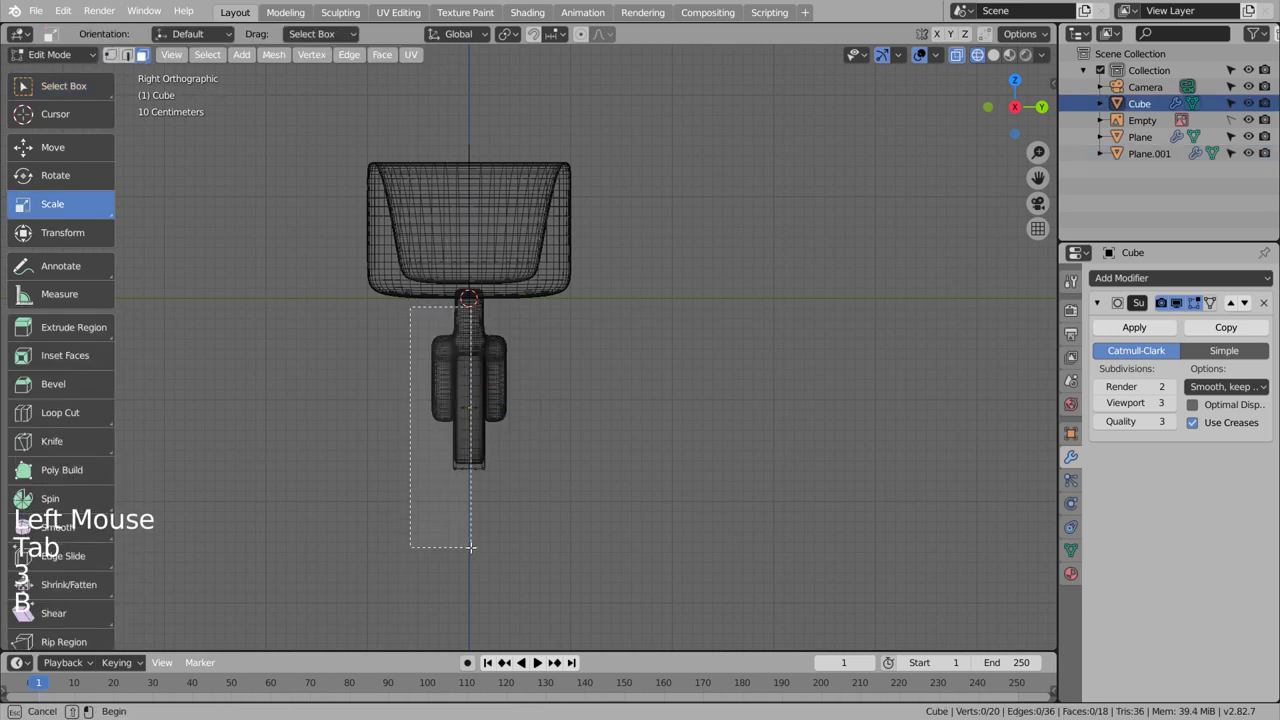
key("x")
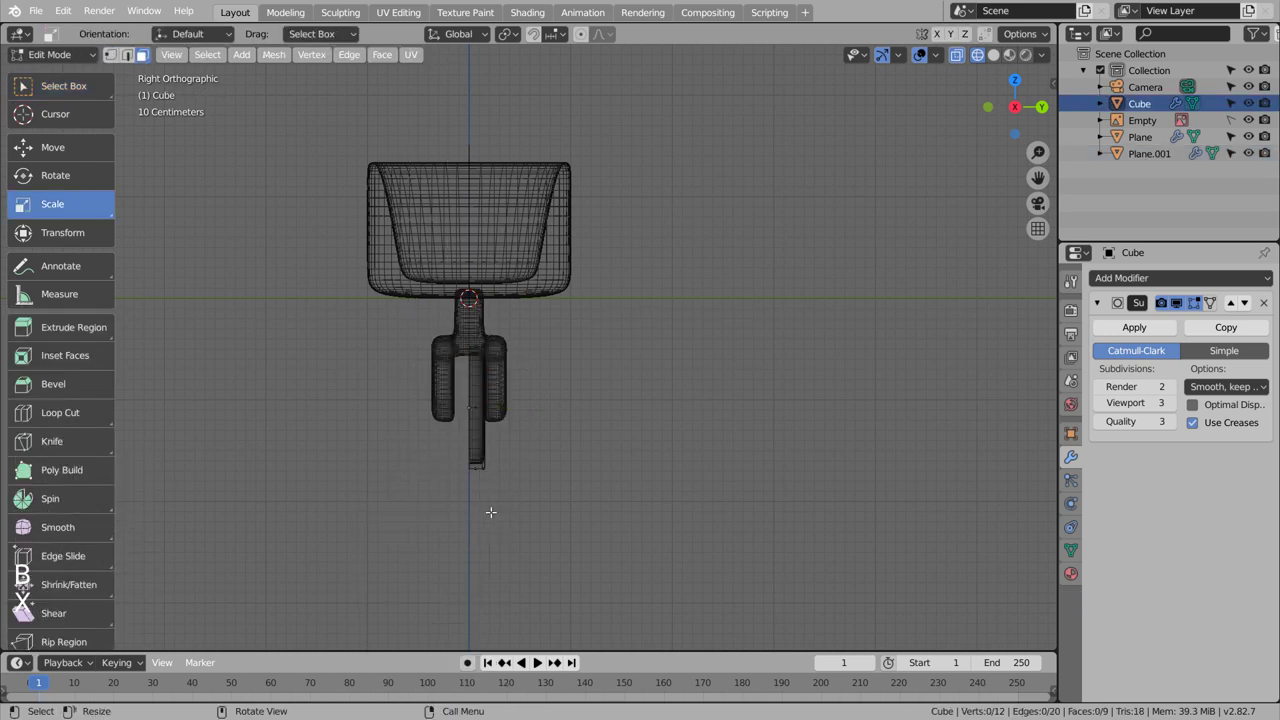
Step: Back in Object Mode, add a Mirror modifier to rebuild the missing half
key("Tab")
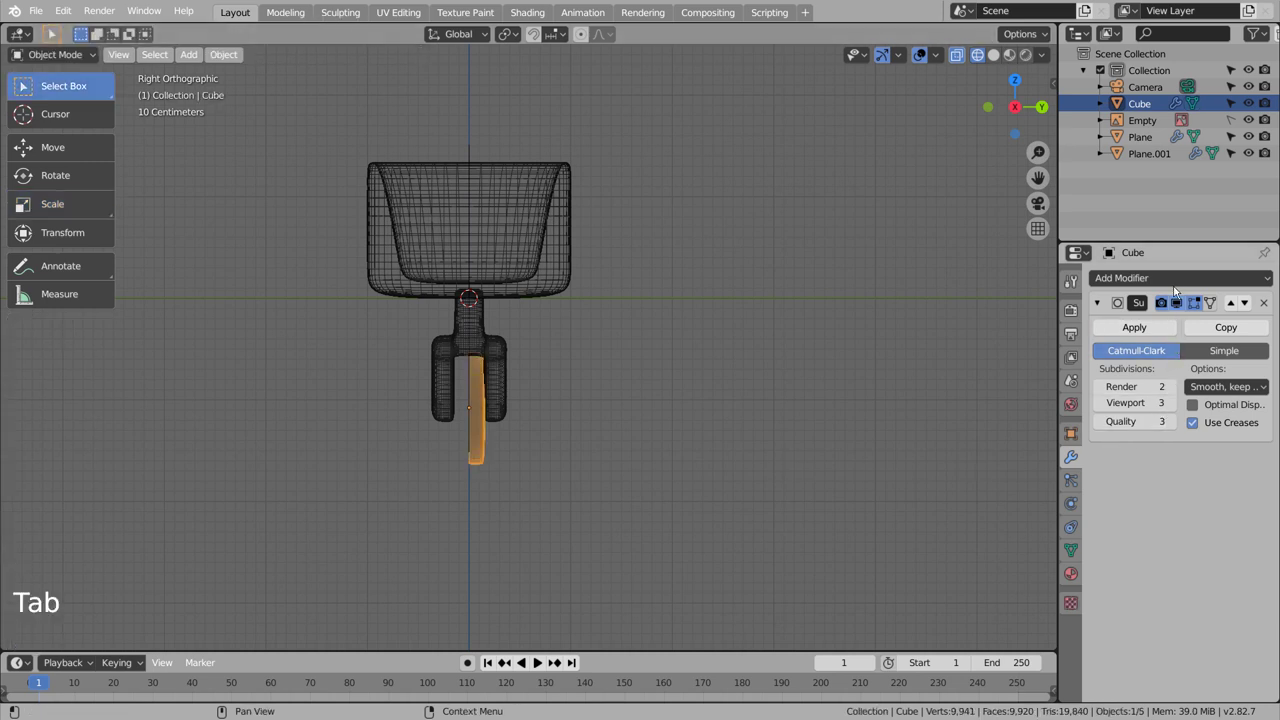
left_click(1178, 282)
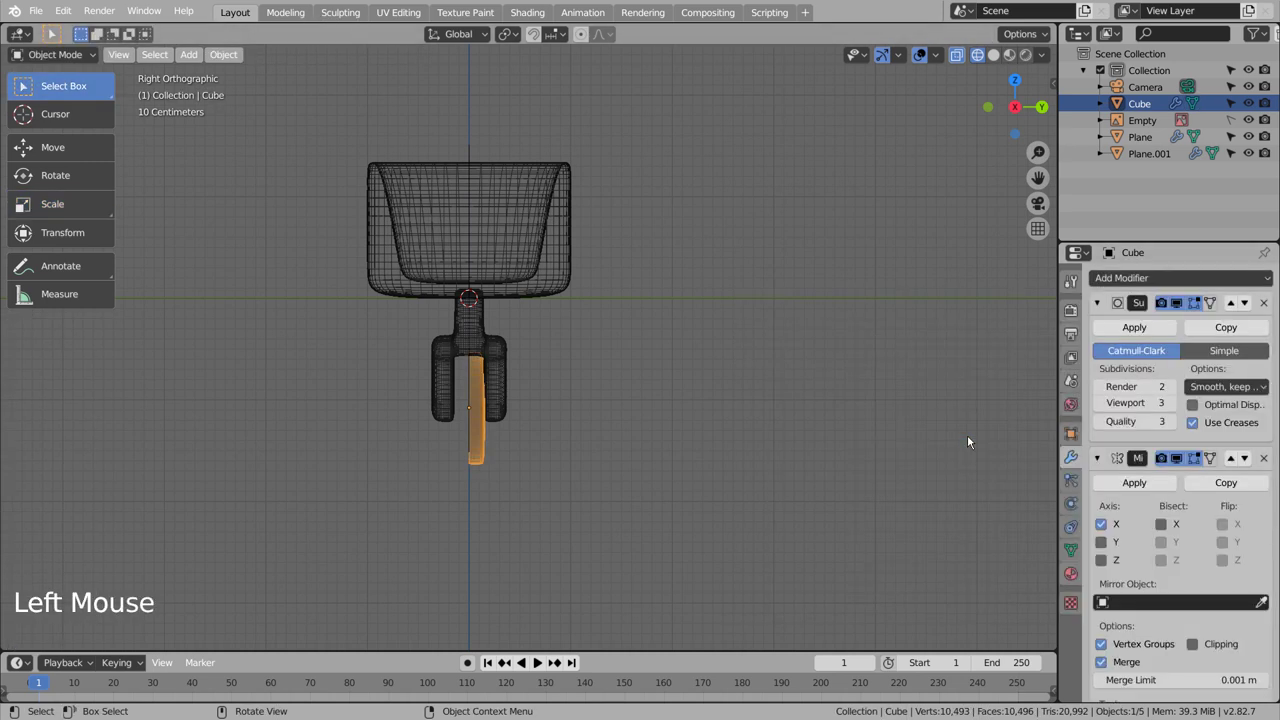
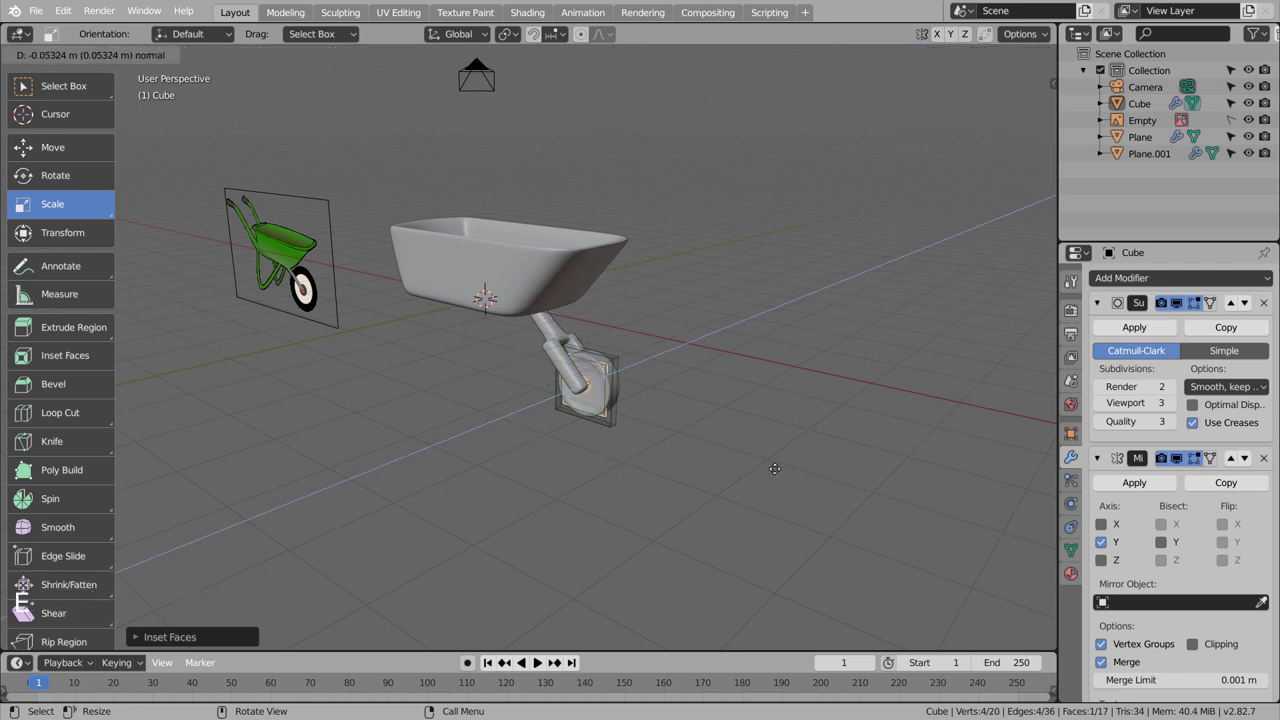
Step: Inset and shrink the wheel's side face into a recessed hub with extruded rings
key("ctrl+z")
key("e")
key("e")
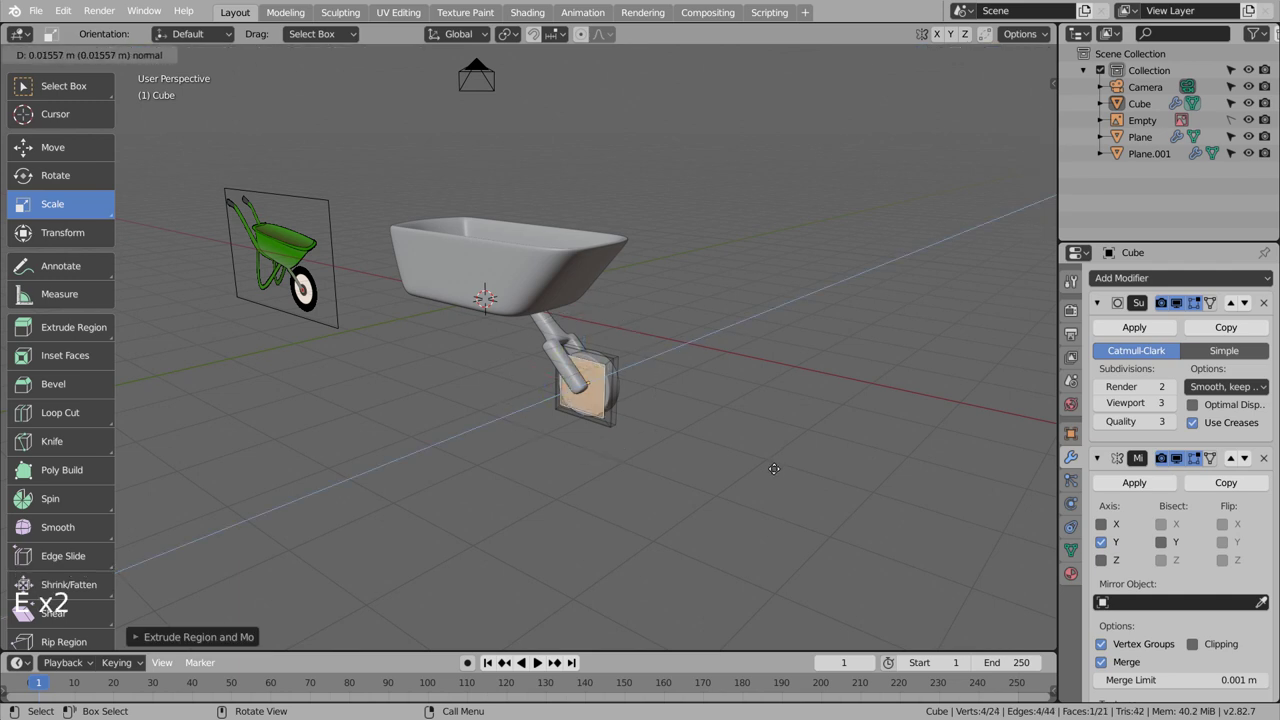
scroll("up", 3)
scroll("up", 3)
key("i")
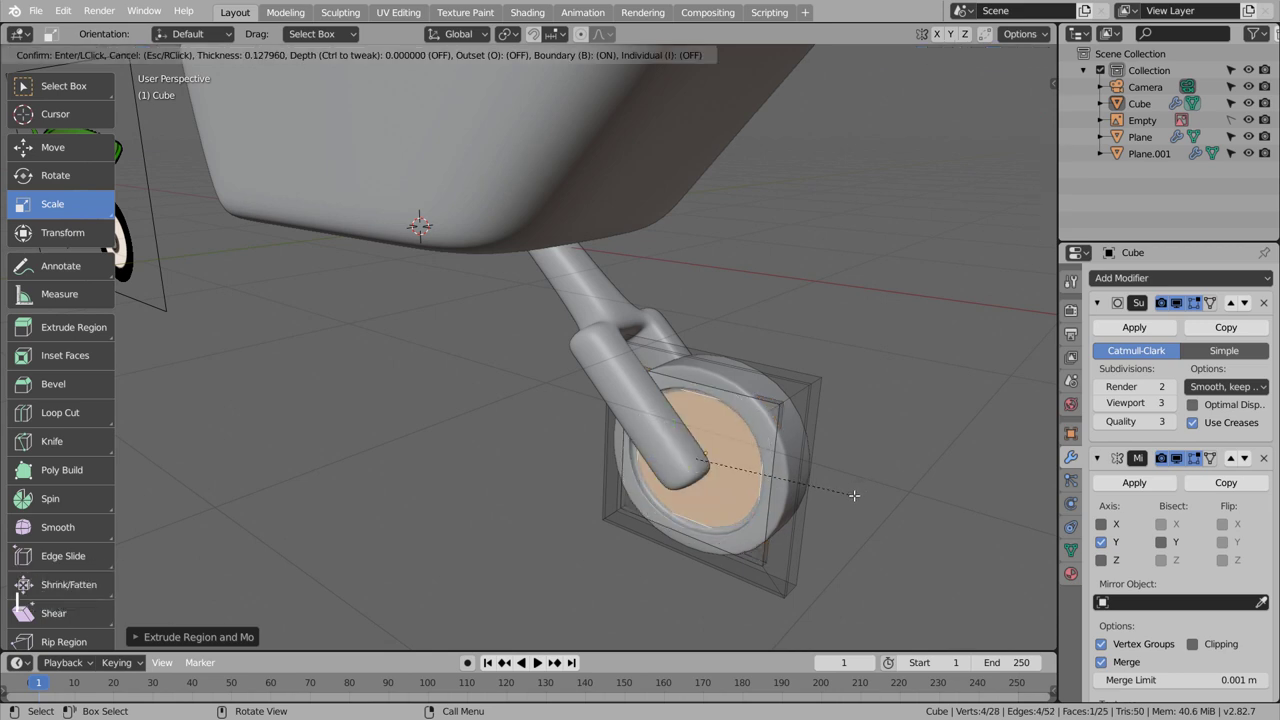
key("s")
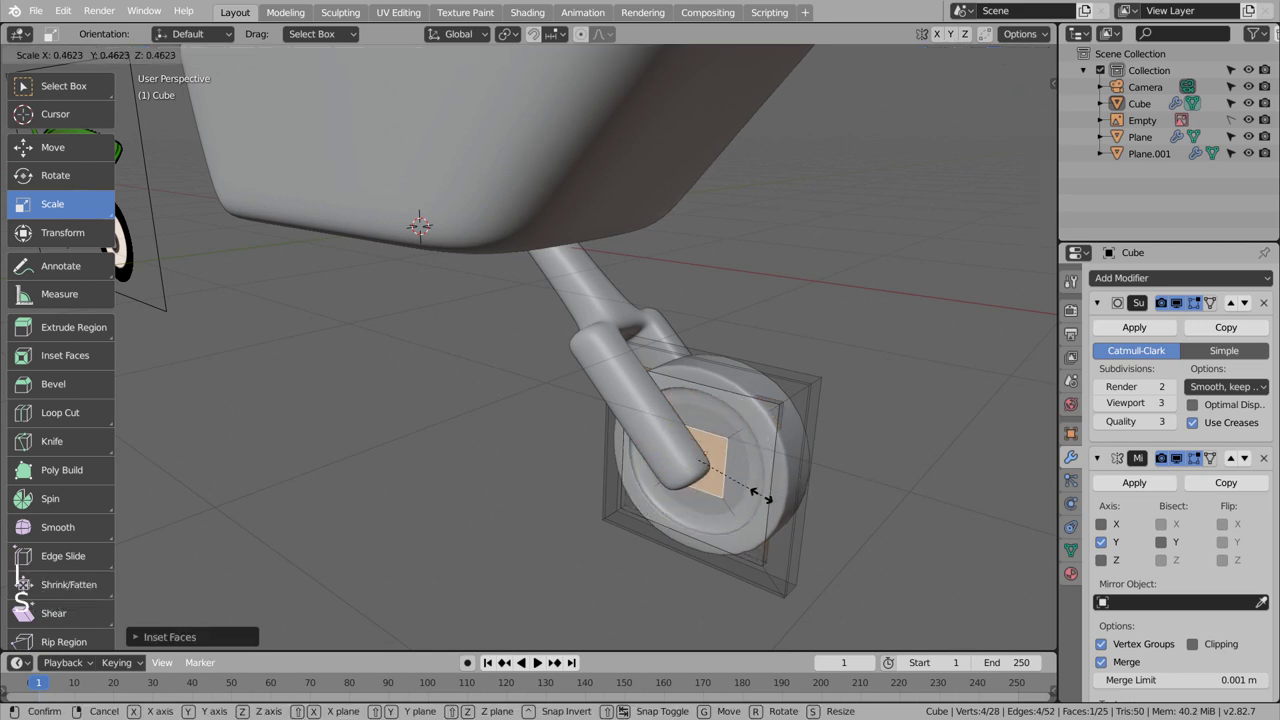
key("e")
key("e")
Step: Re-enter the wheel mesh and slide the hub edge loops inward to finish the hub detail
key("Tab")
left_click(854, 518)
middle_click(895, 518)
key("Tab")
scroll("up", 3)
key("ctrl+r")
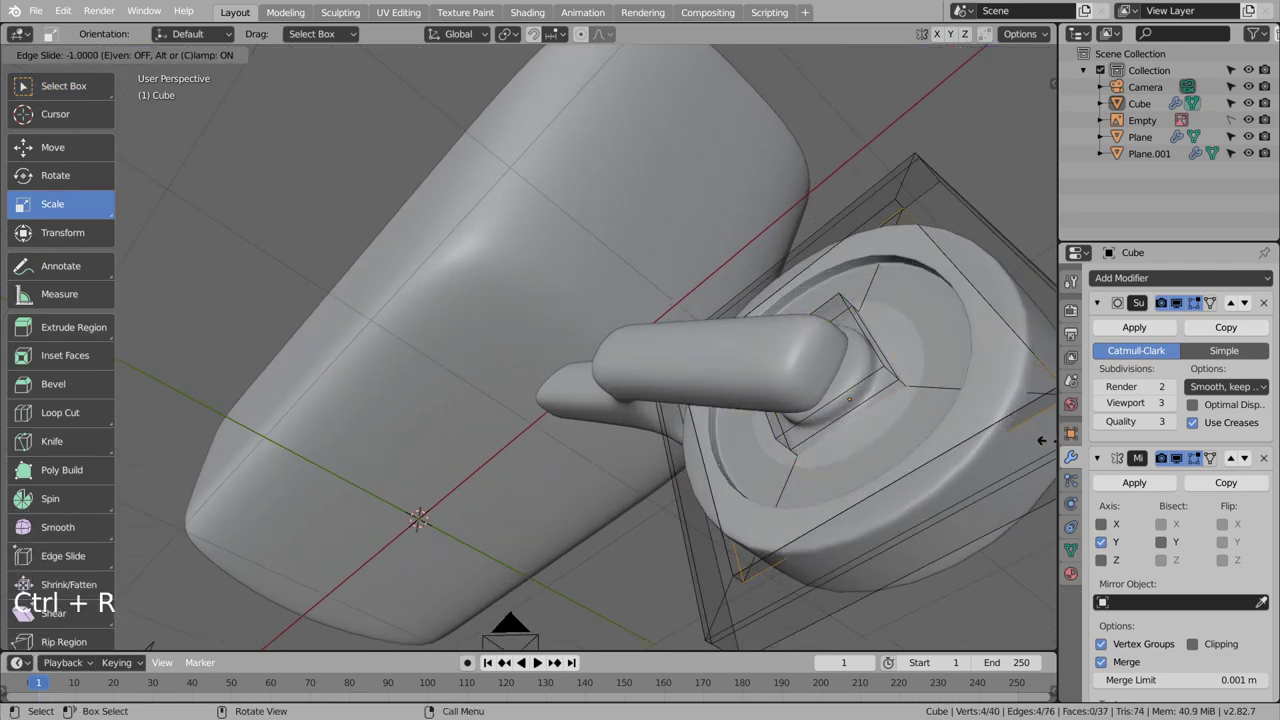
key("ctrl+r")
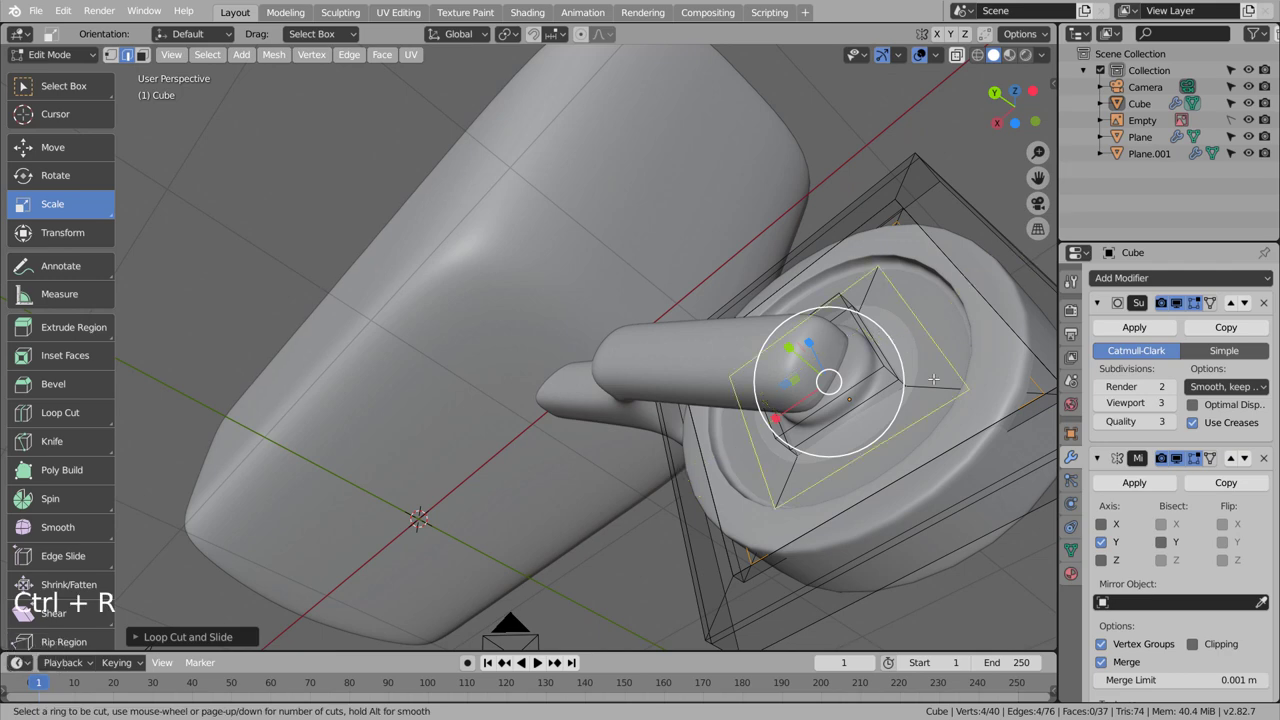
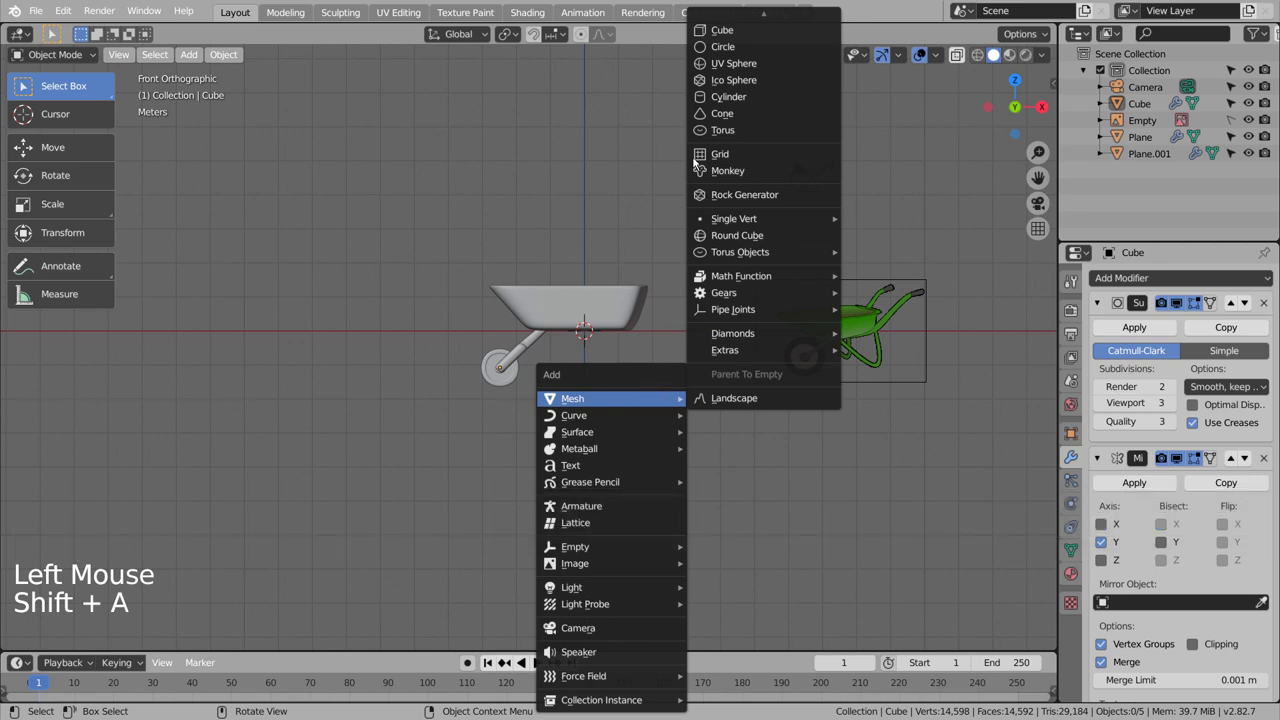
Step: Shrink the new cylinder to pipe size and extrude its end into angled segments under the tray
key("r")
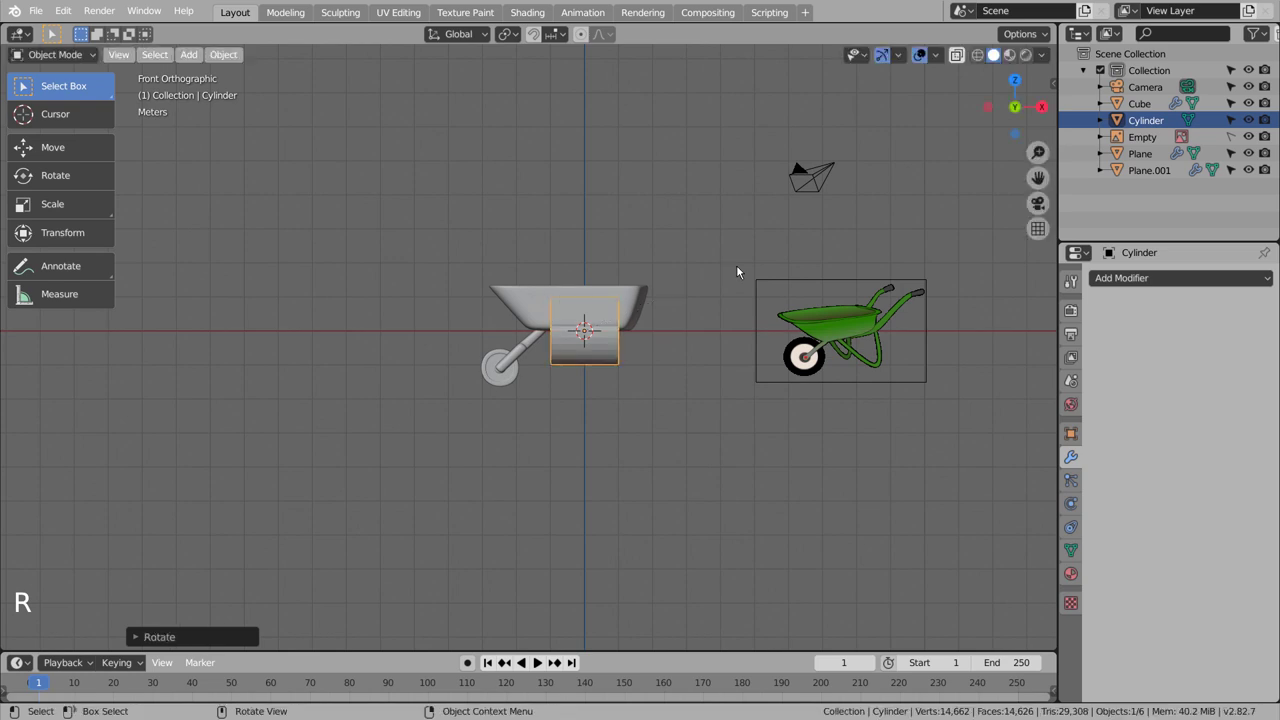
key("s")
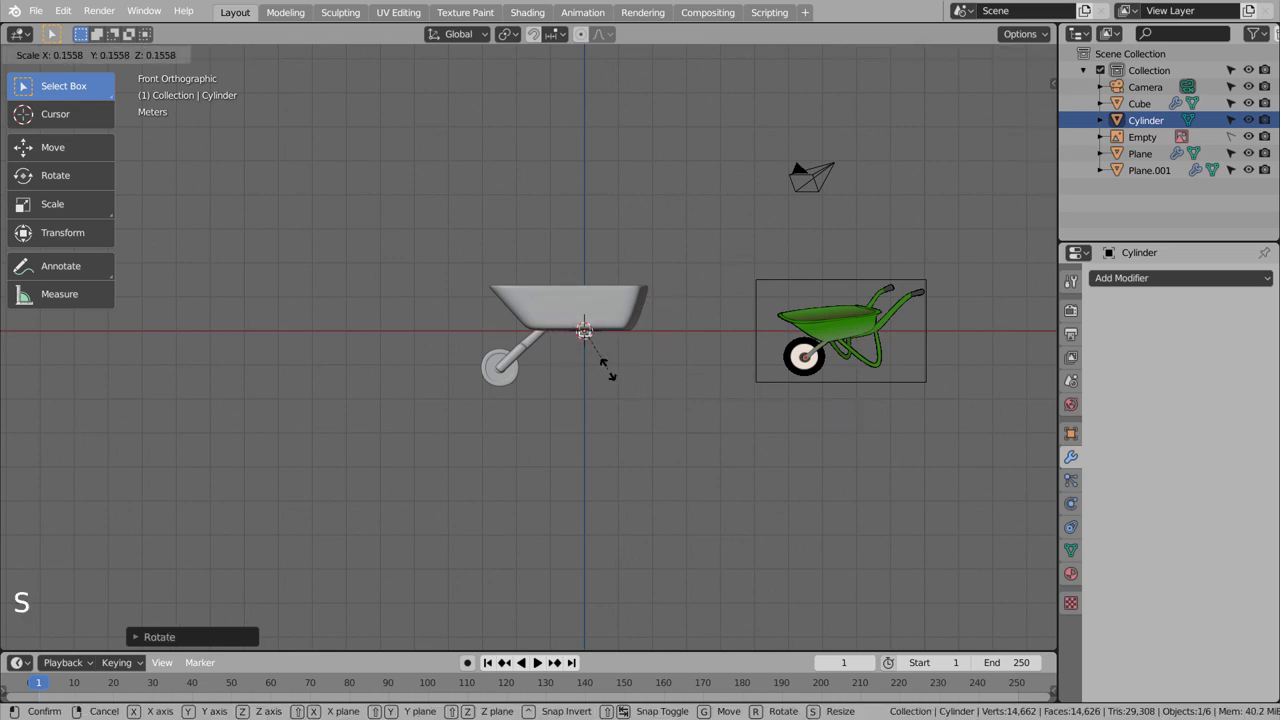
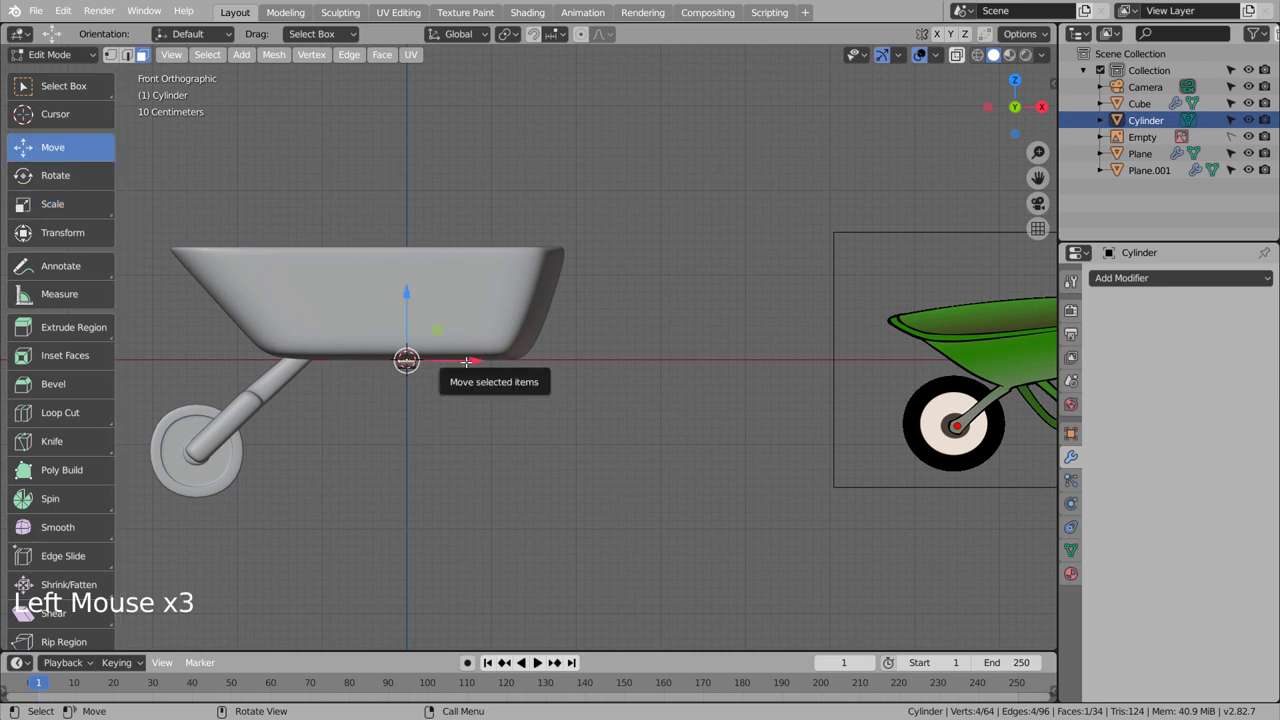
left_click(471, 358)
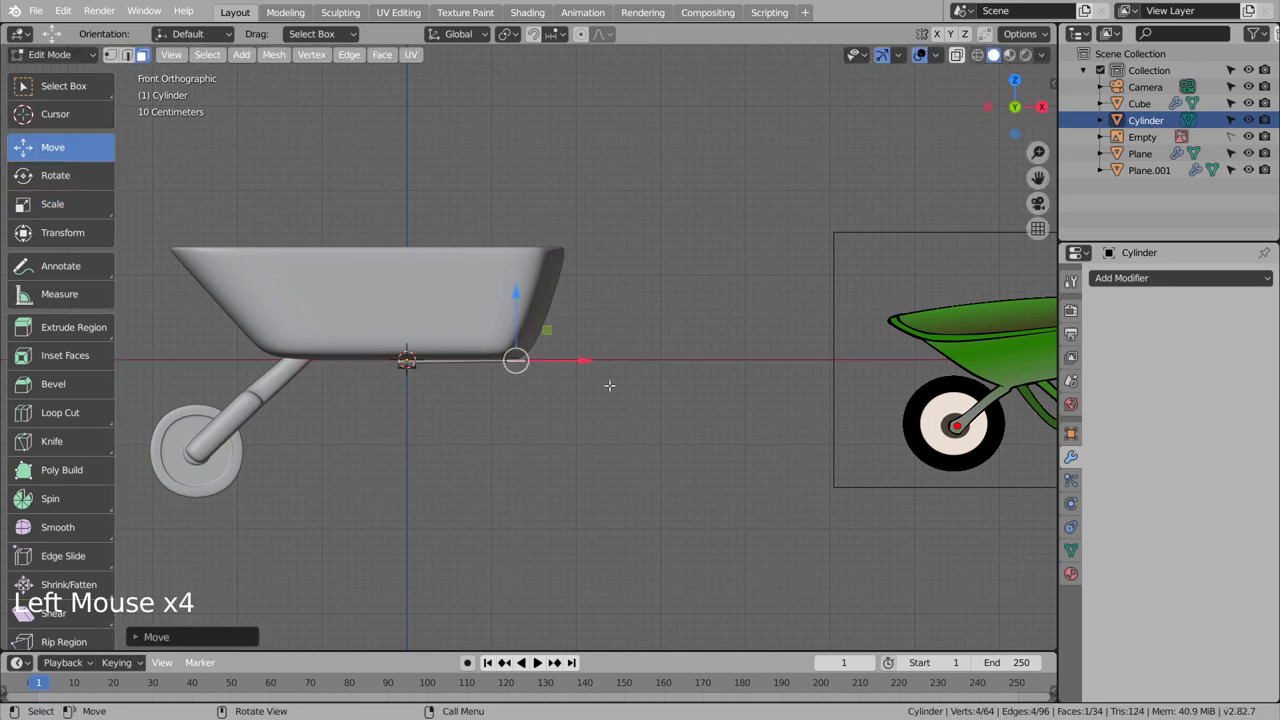
scroll("up", 3)
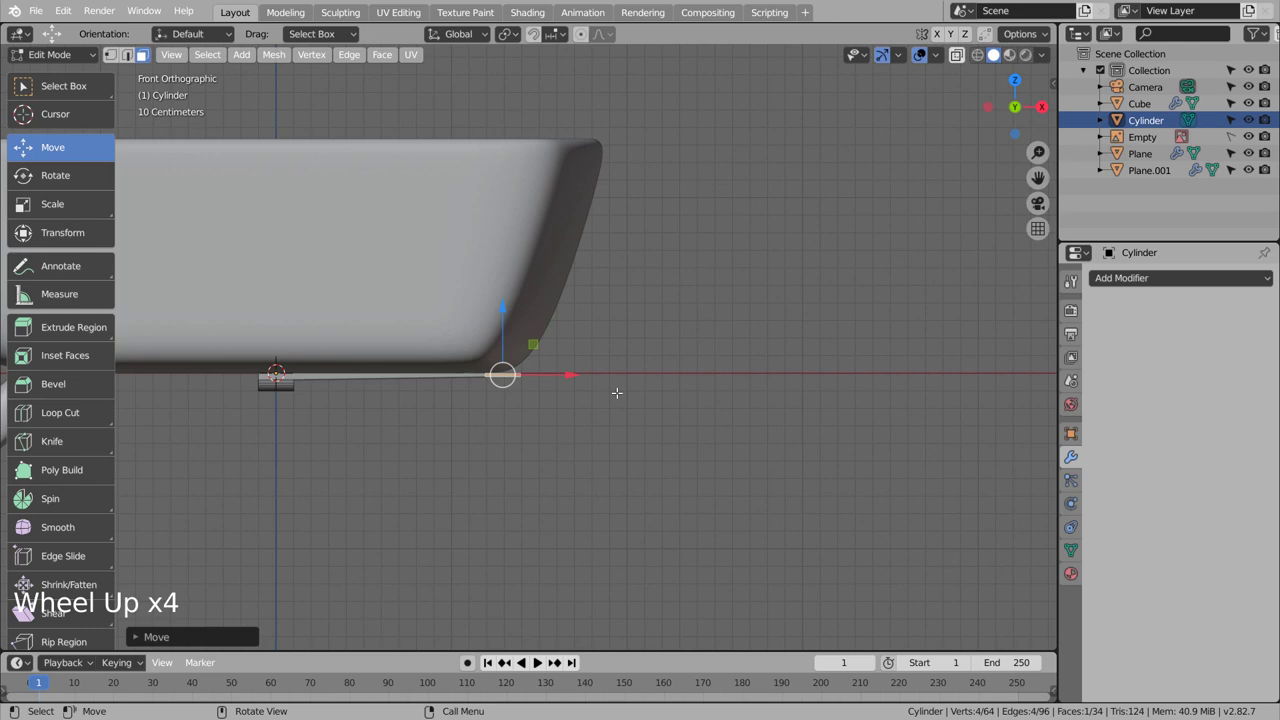
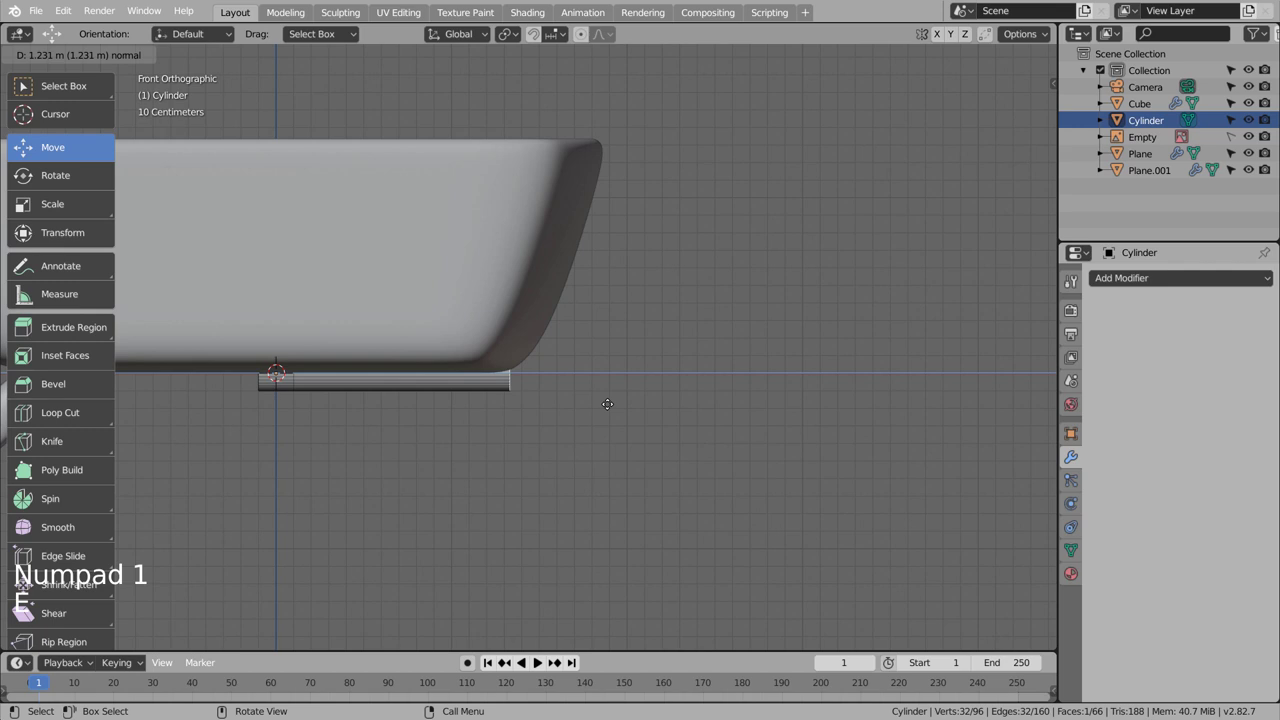
scroll("down", 3)
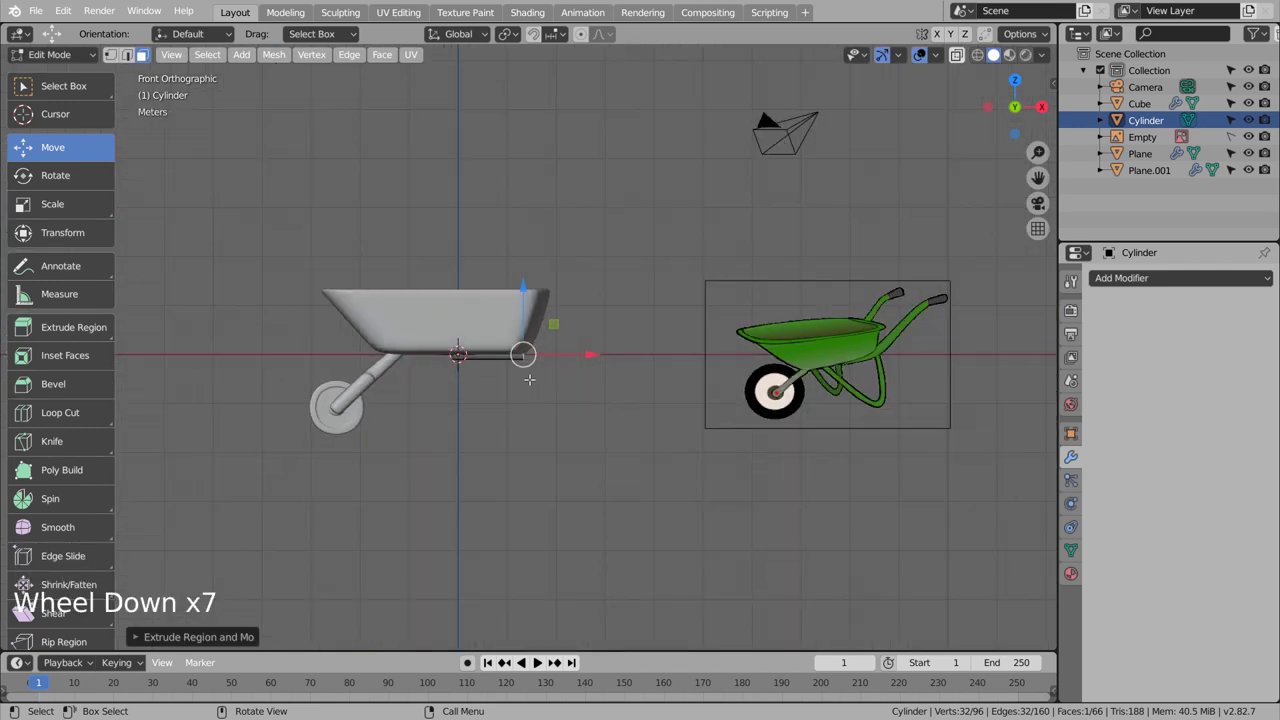
scroll("up", 3)
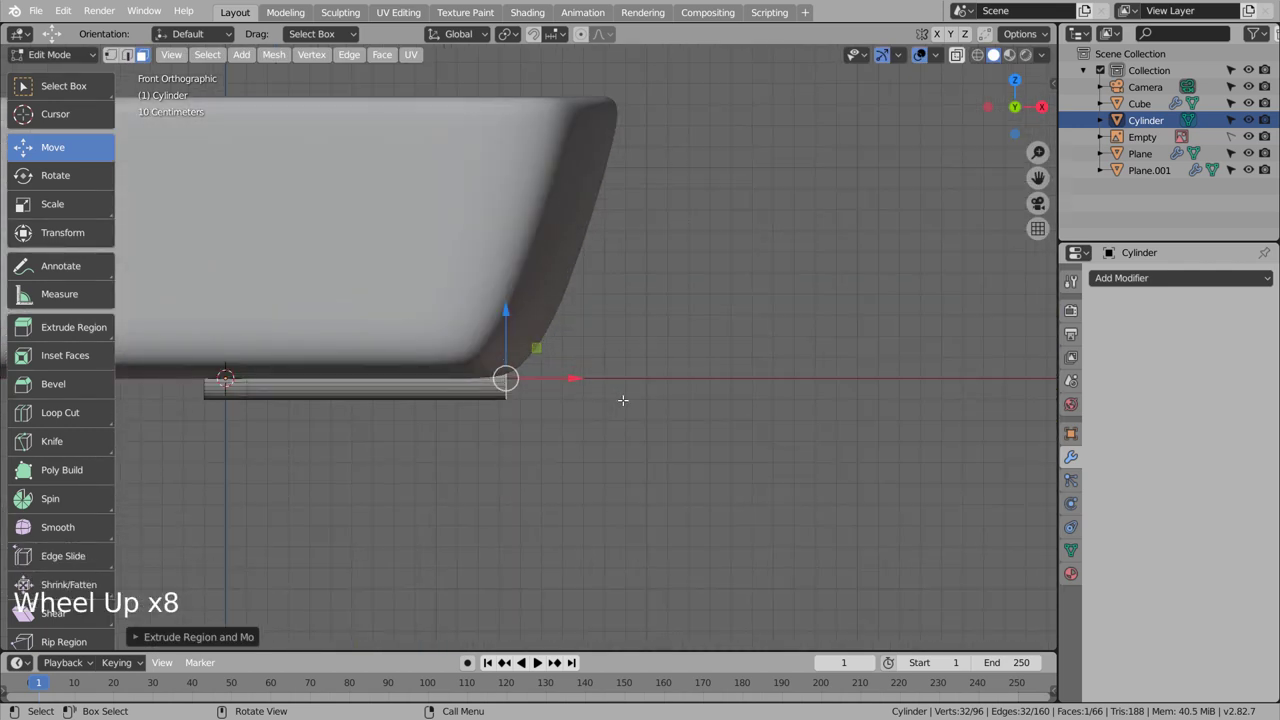
key("r")
key("e")
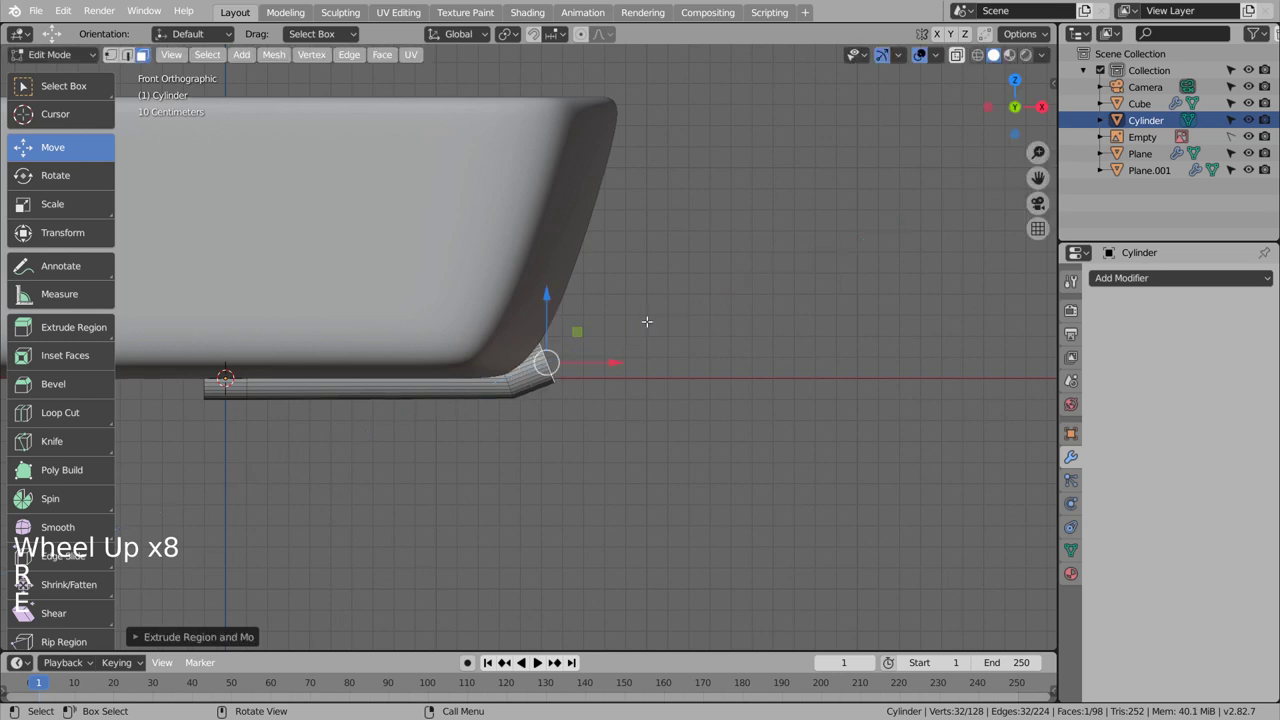
key("r")
key("e")
Step: Extrude, bend and position further segments so the pipe rises past the tray into a level grip
scroll("down", 3)
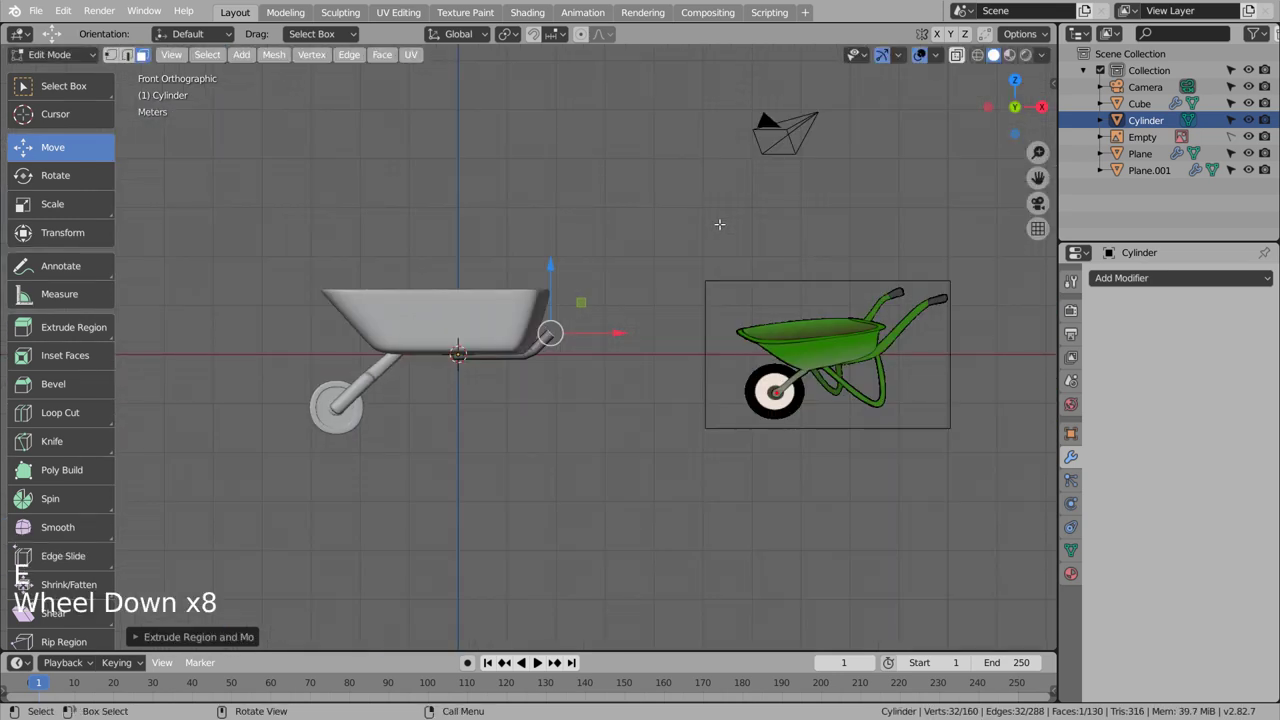
key("e")
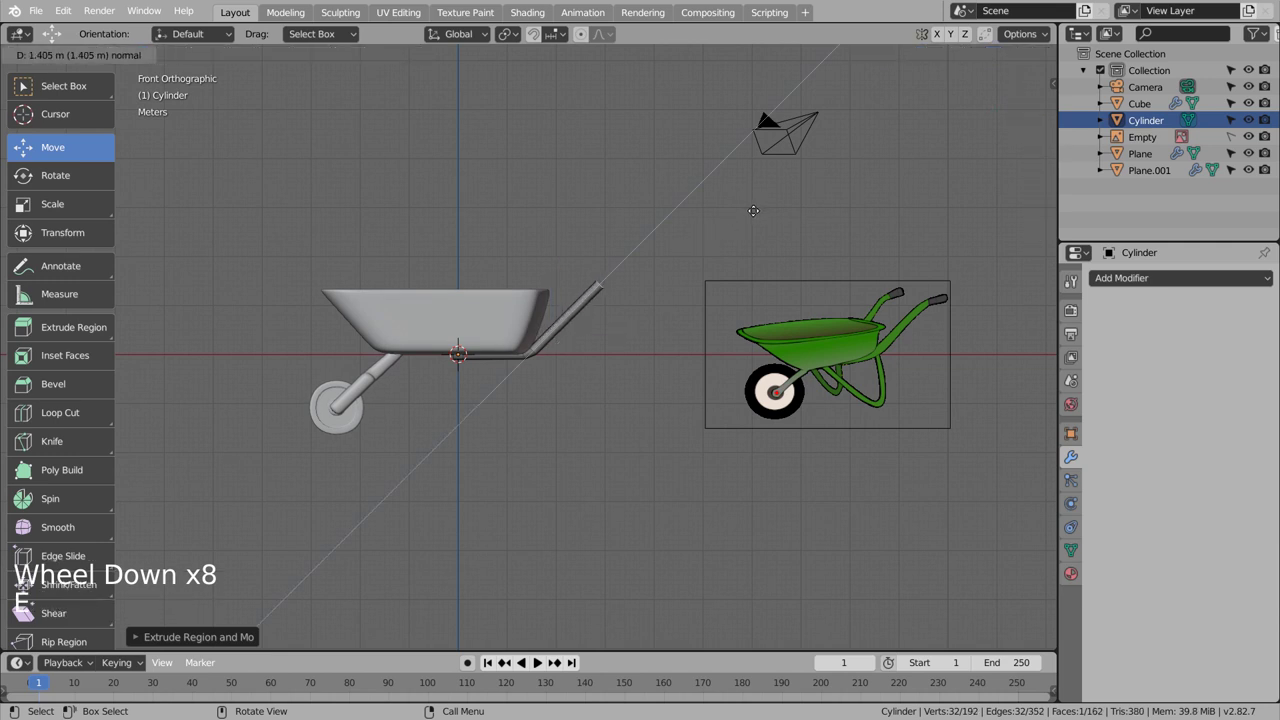
key("r")
key("e")
key("r")
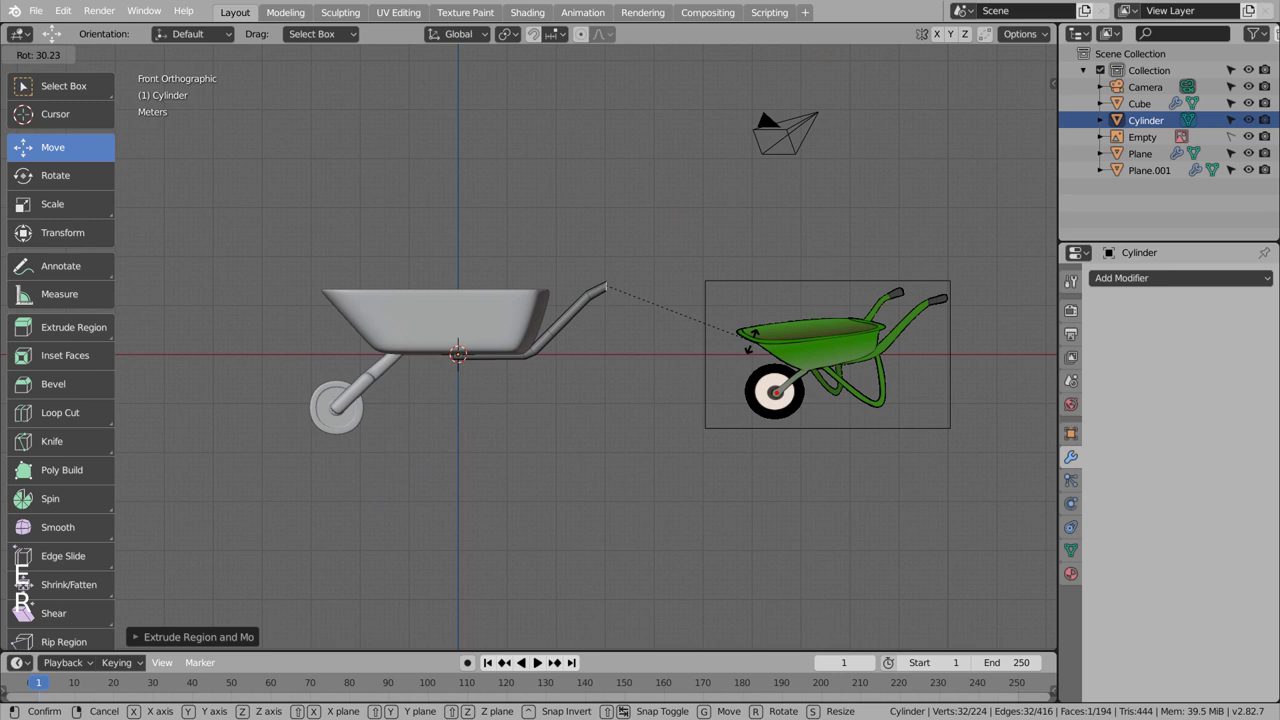
key("e")
key("g")
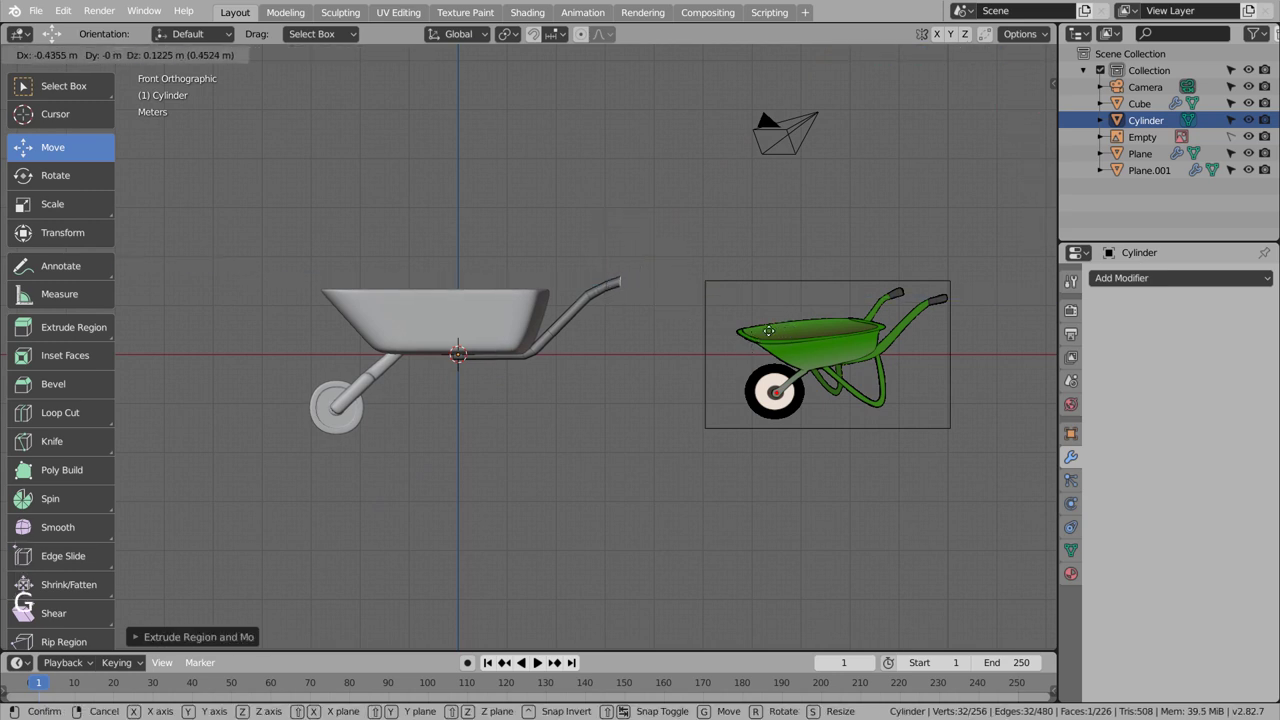
key("e")
key("g")
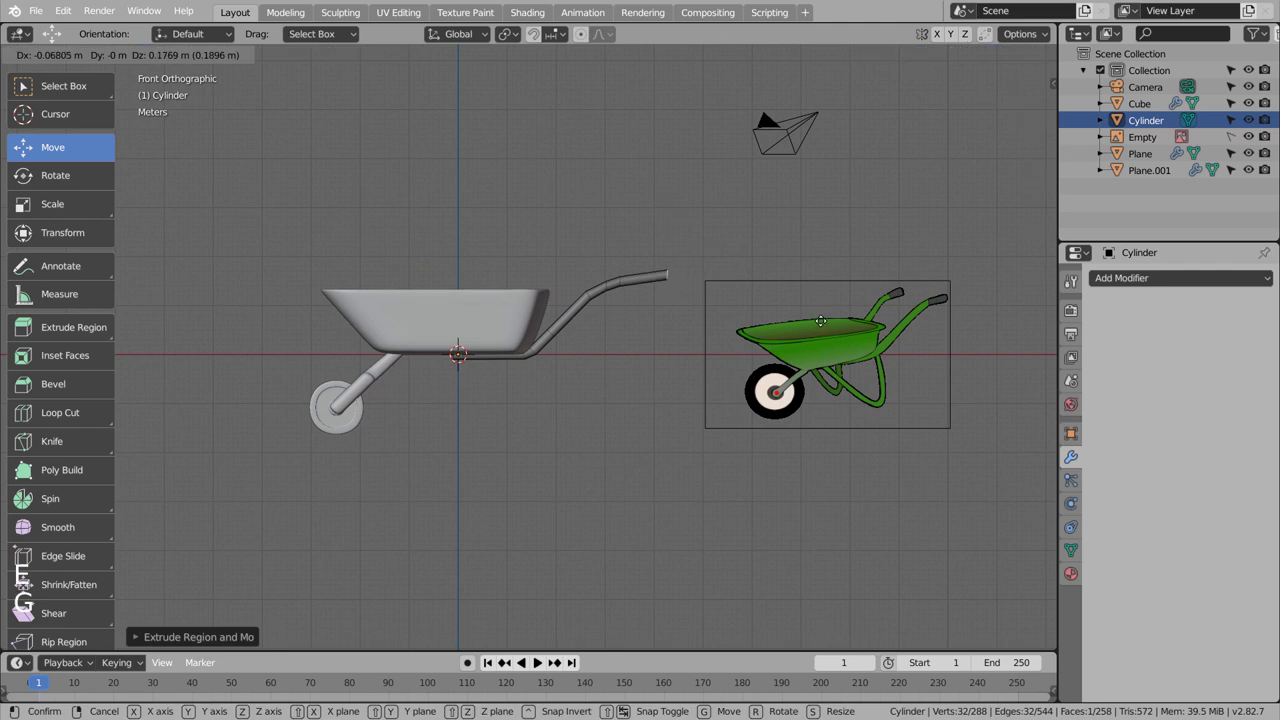
key("r")
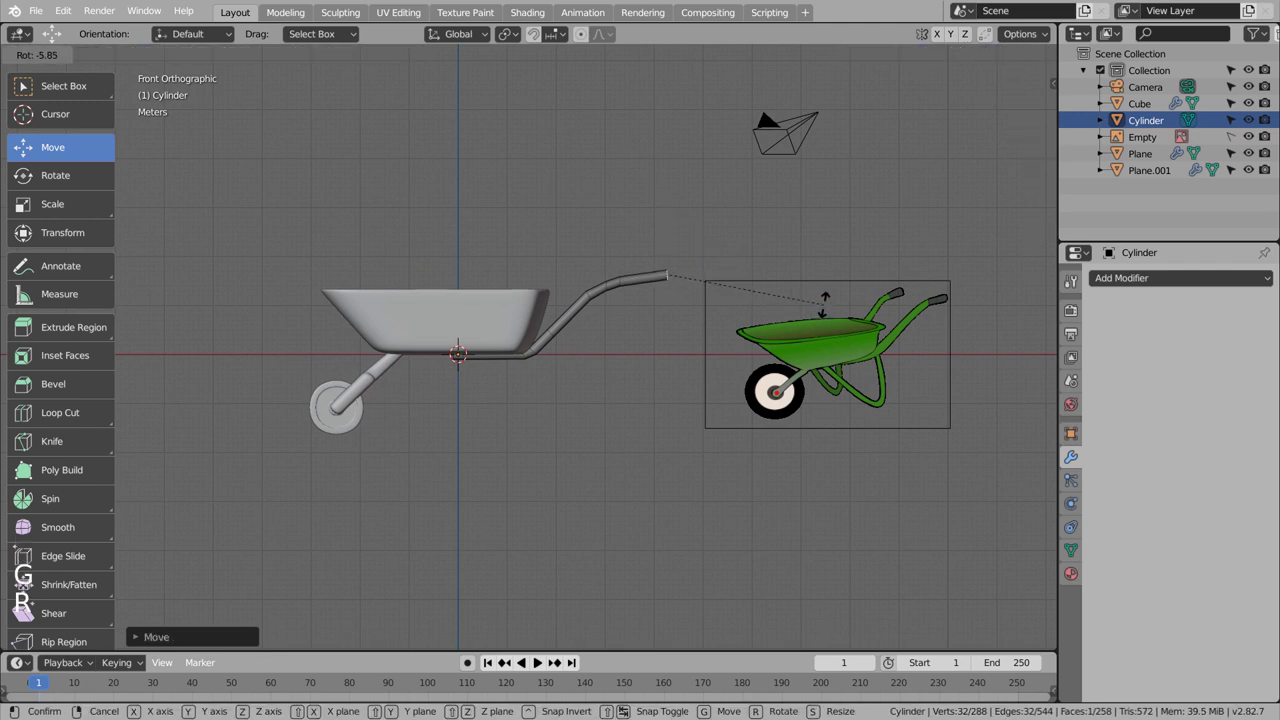
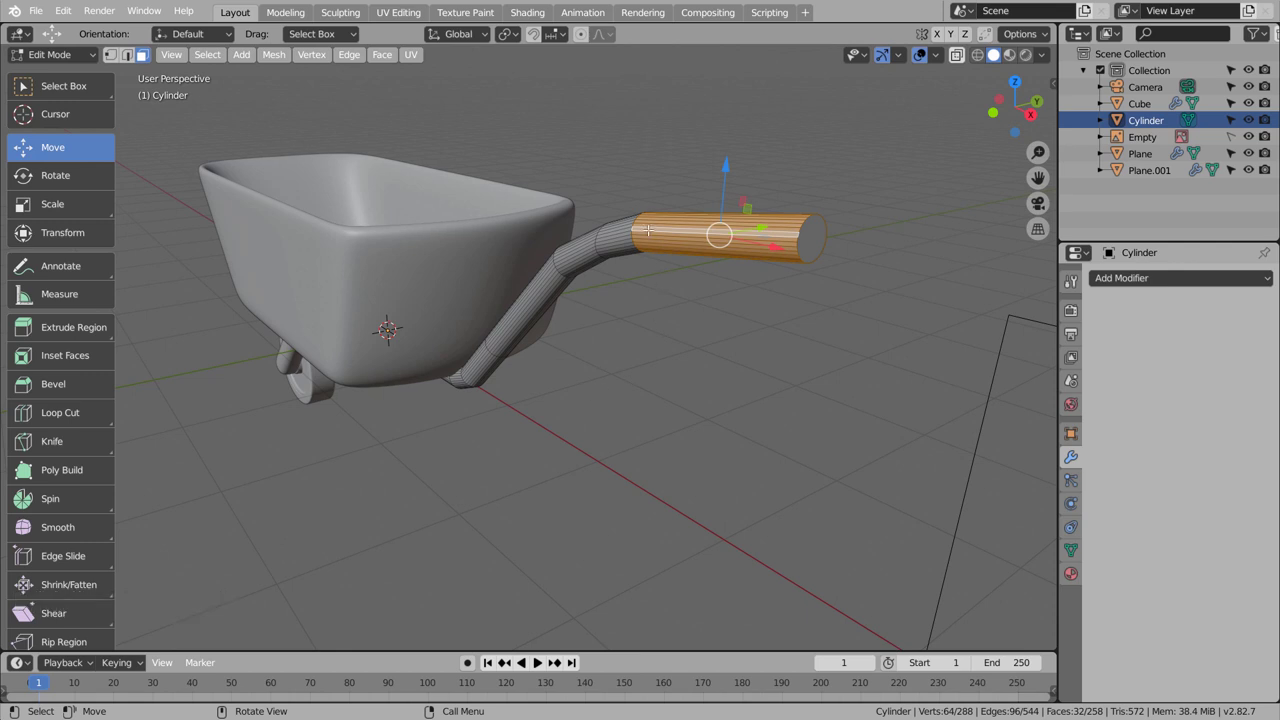
Step: Slide loops along the grip, then enlarge, move and rotate the handle's end ring into place
key("ctrl+r")
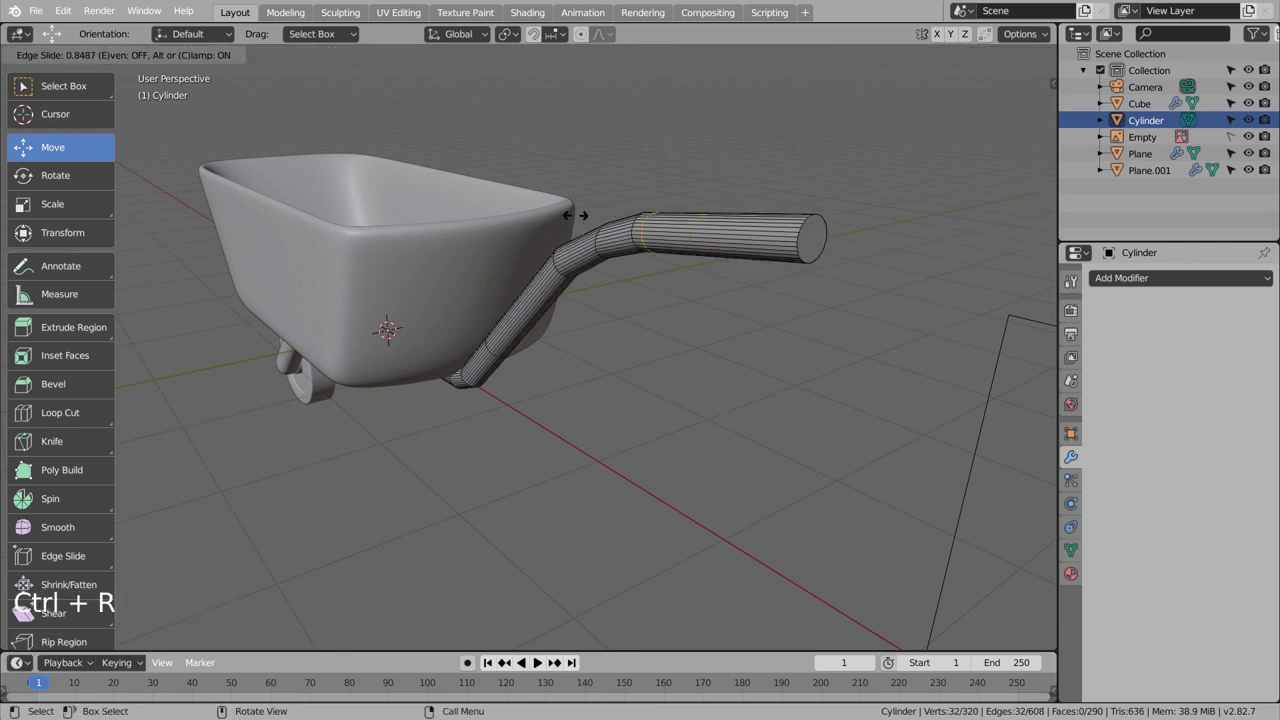
key("ctrl+r")
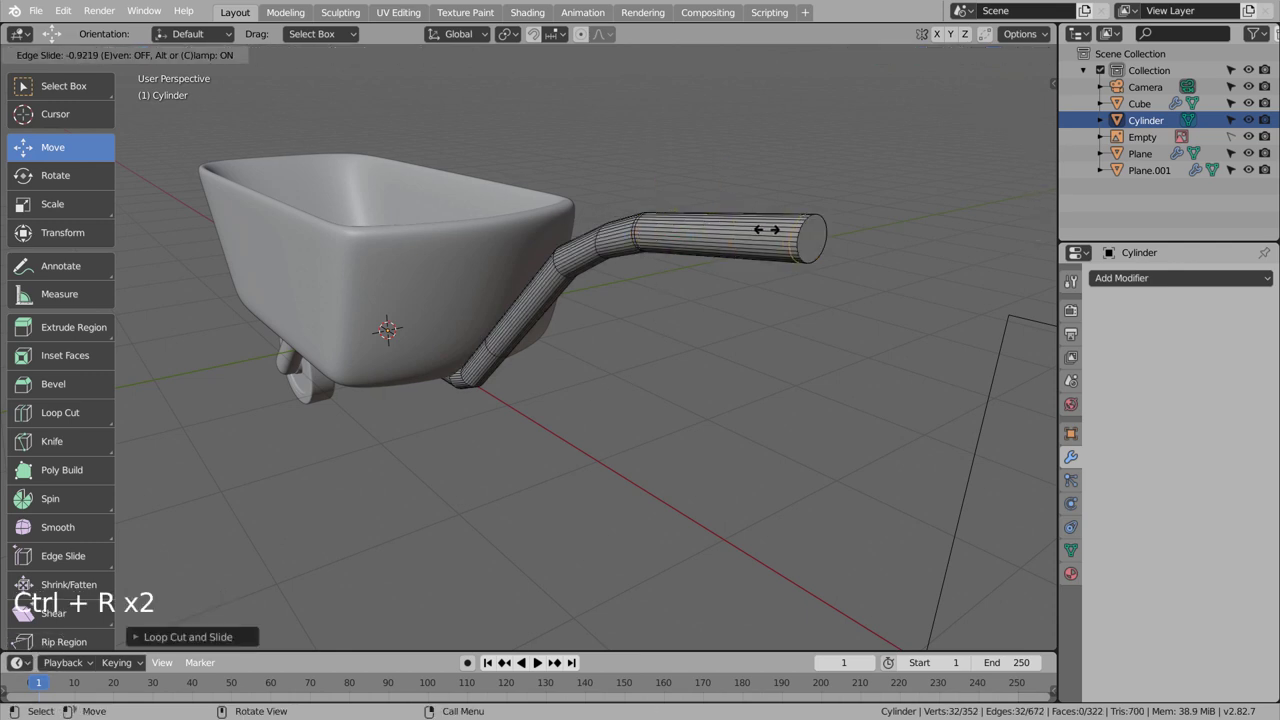
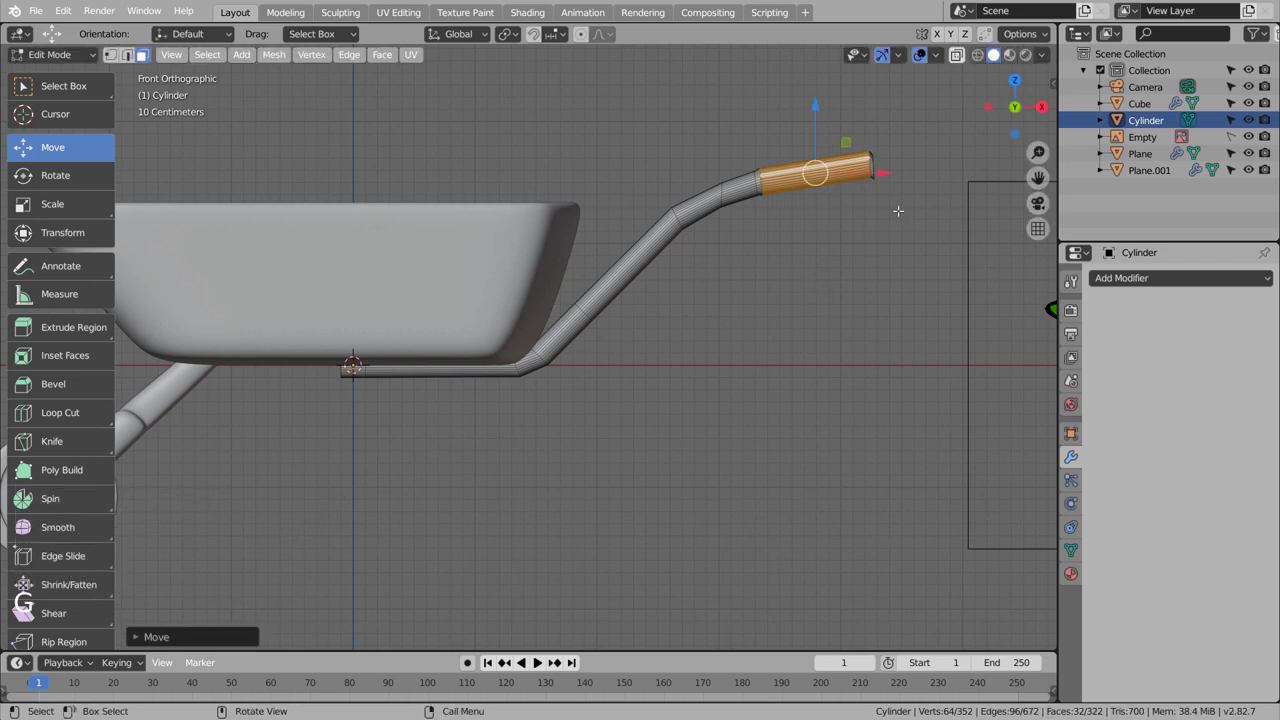
scroll("up", 3)
middle_click(863, 236)
scroll("up", 3)
middle_click(751, 451)
scroll("up", 3)
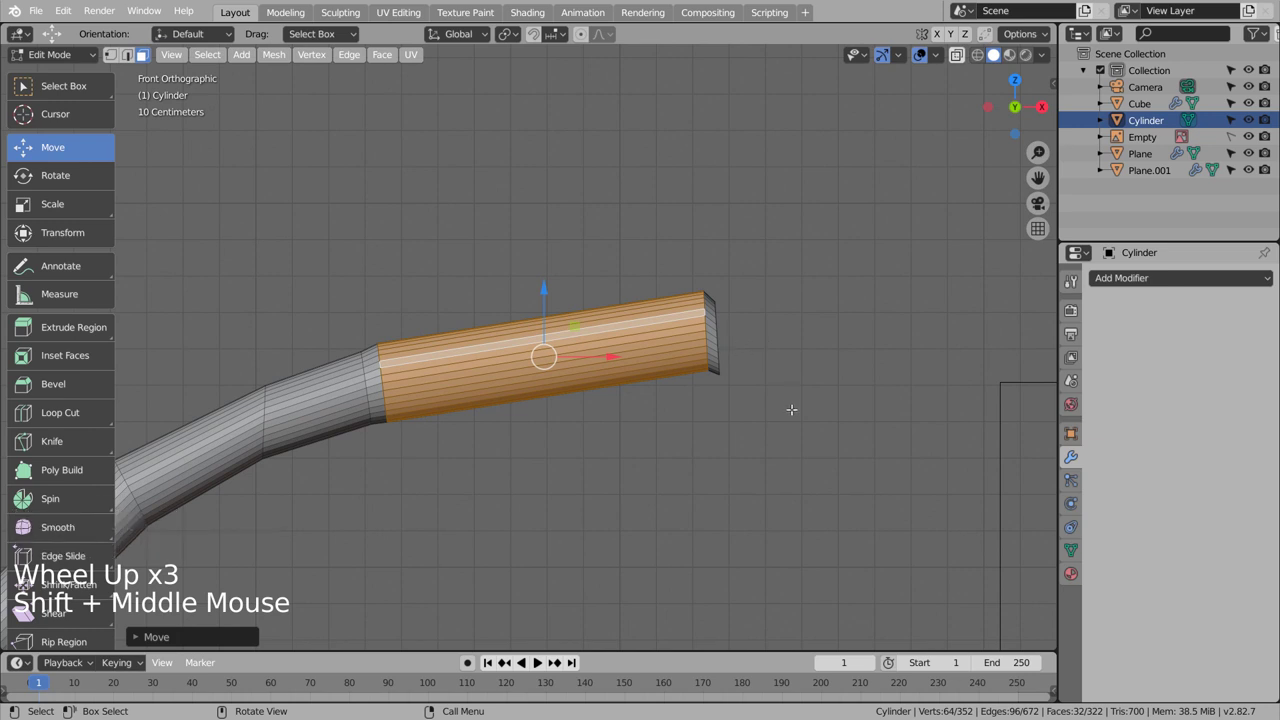
middle_click(795, 417)
key("3")
left_click(707, 365)
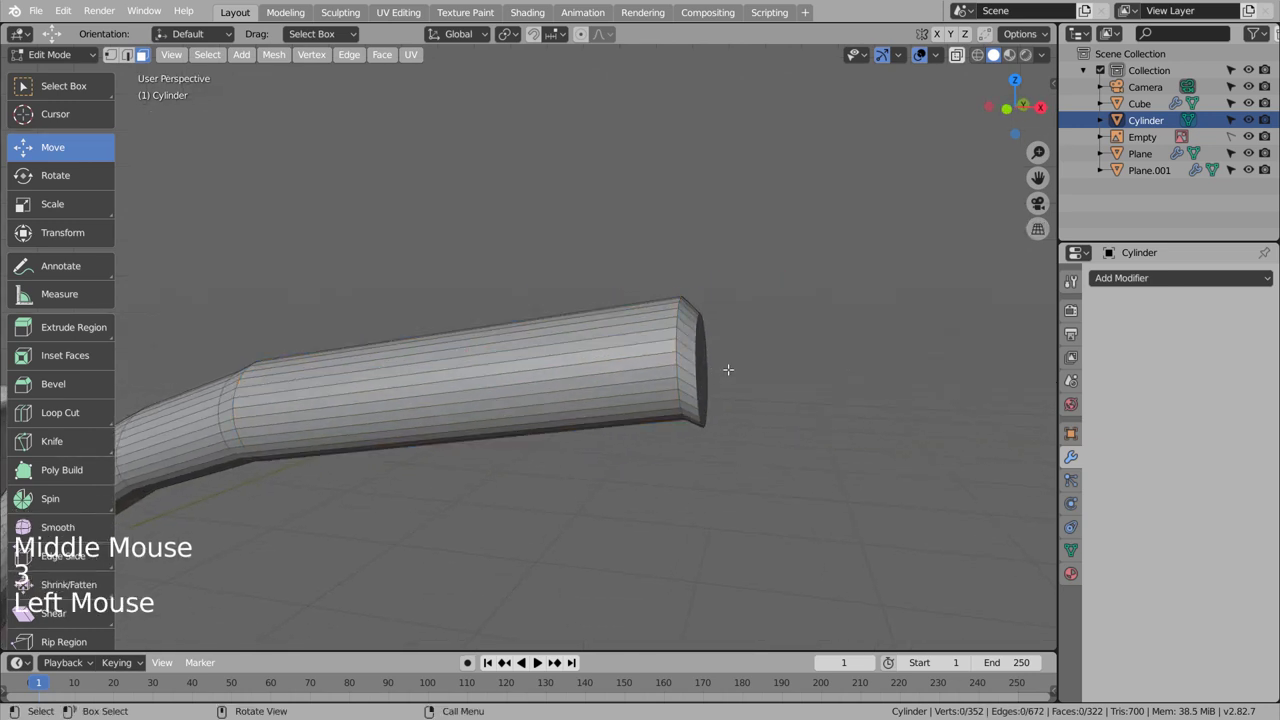
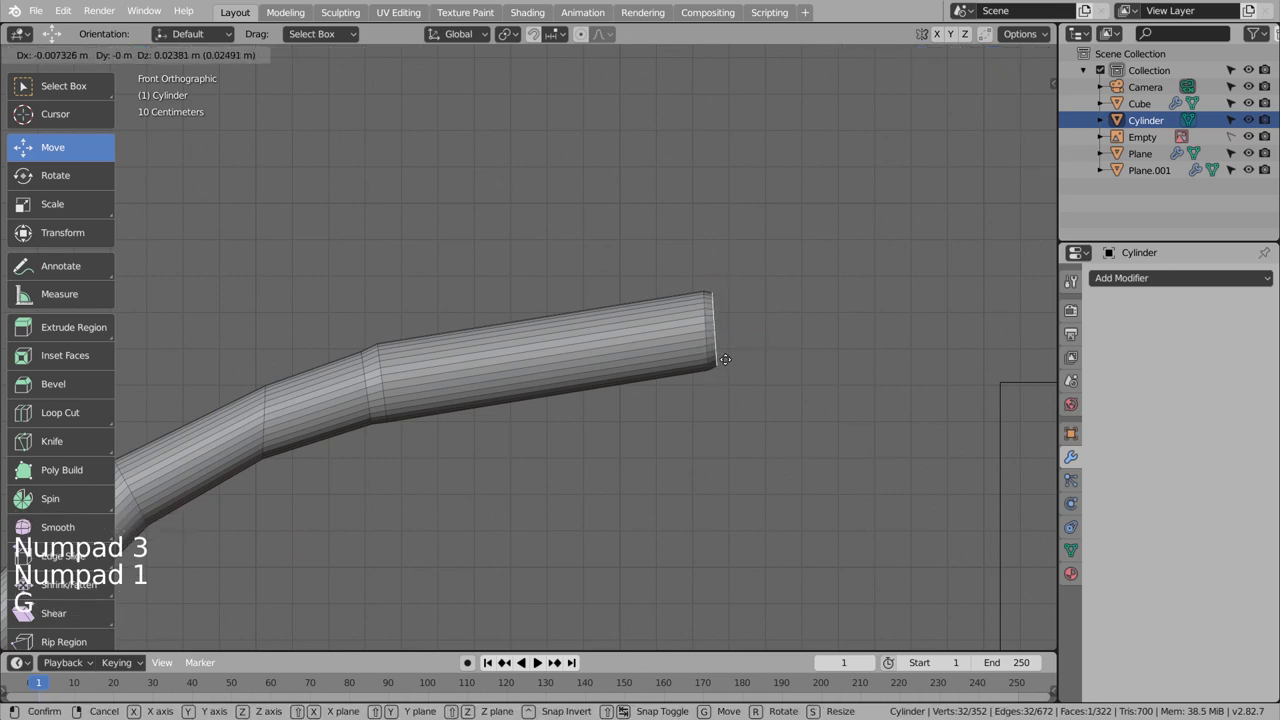
key("s")
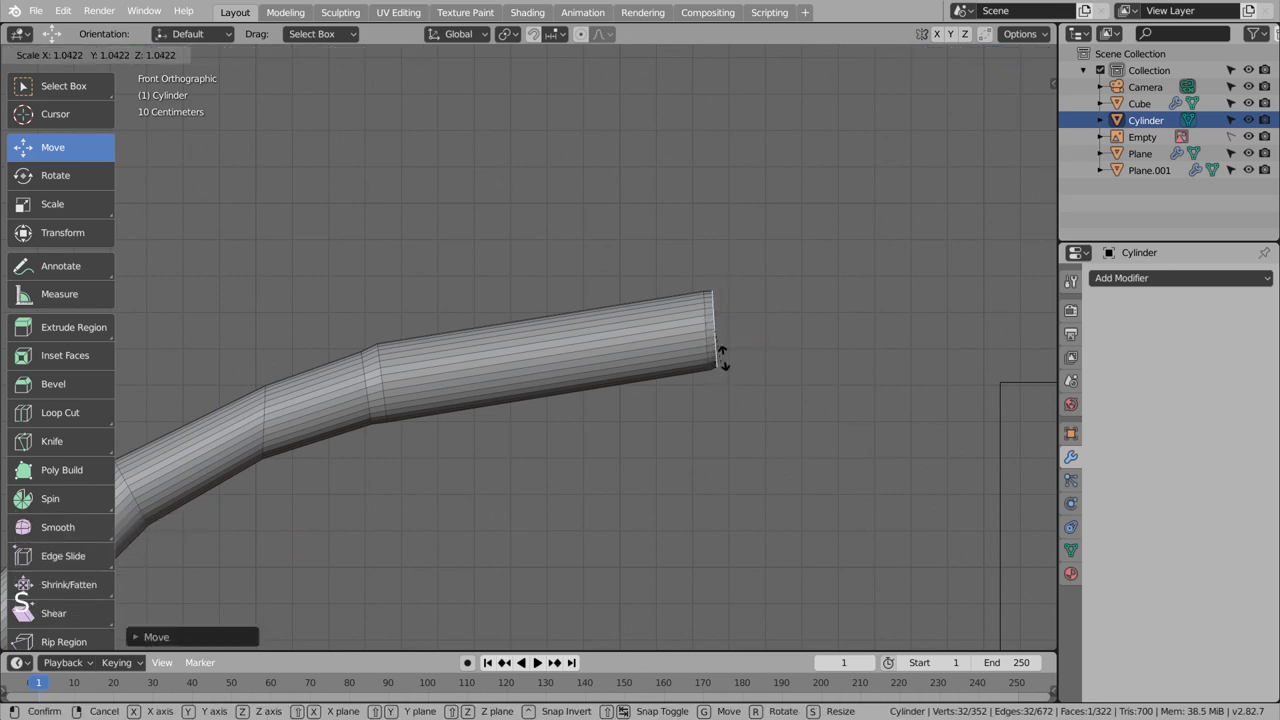
key("g")
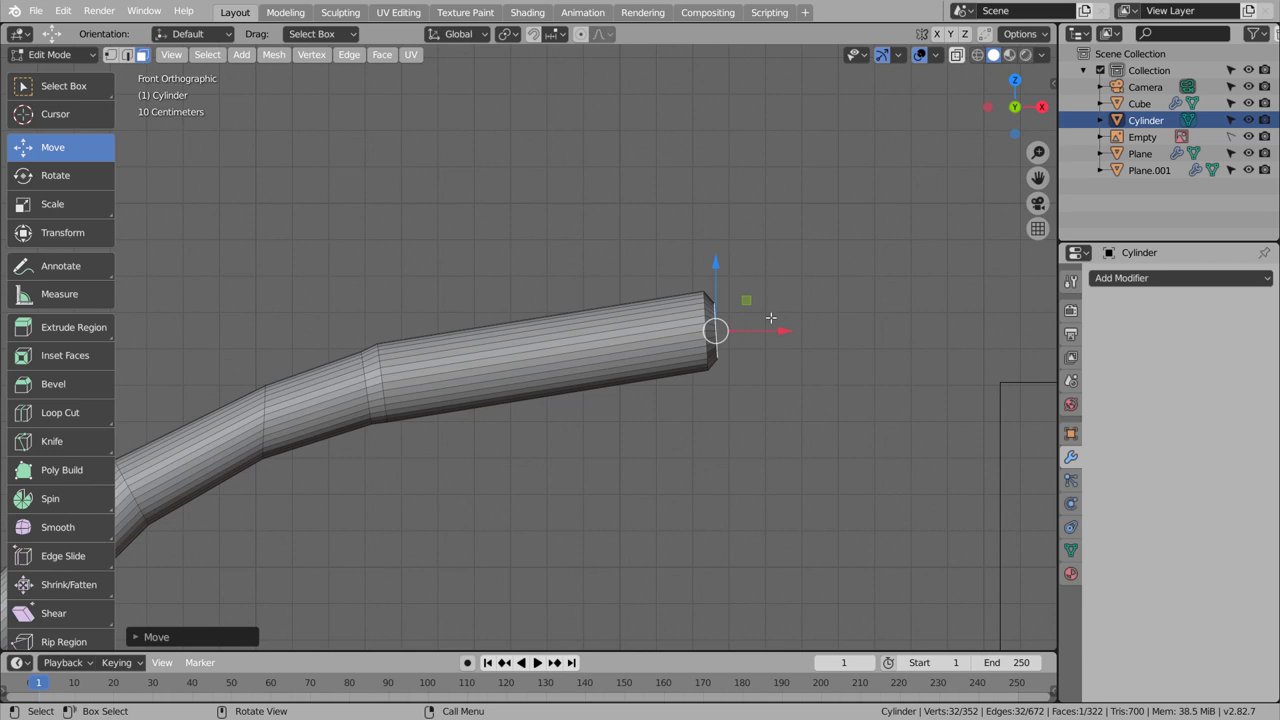
key("r")
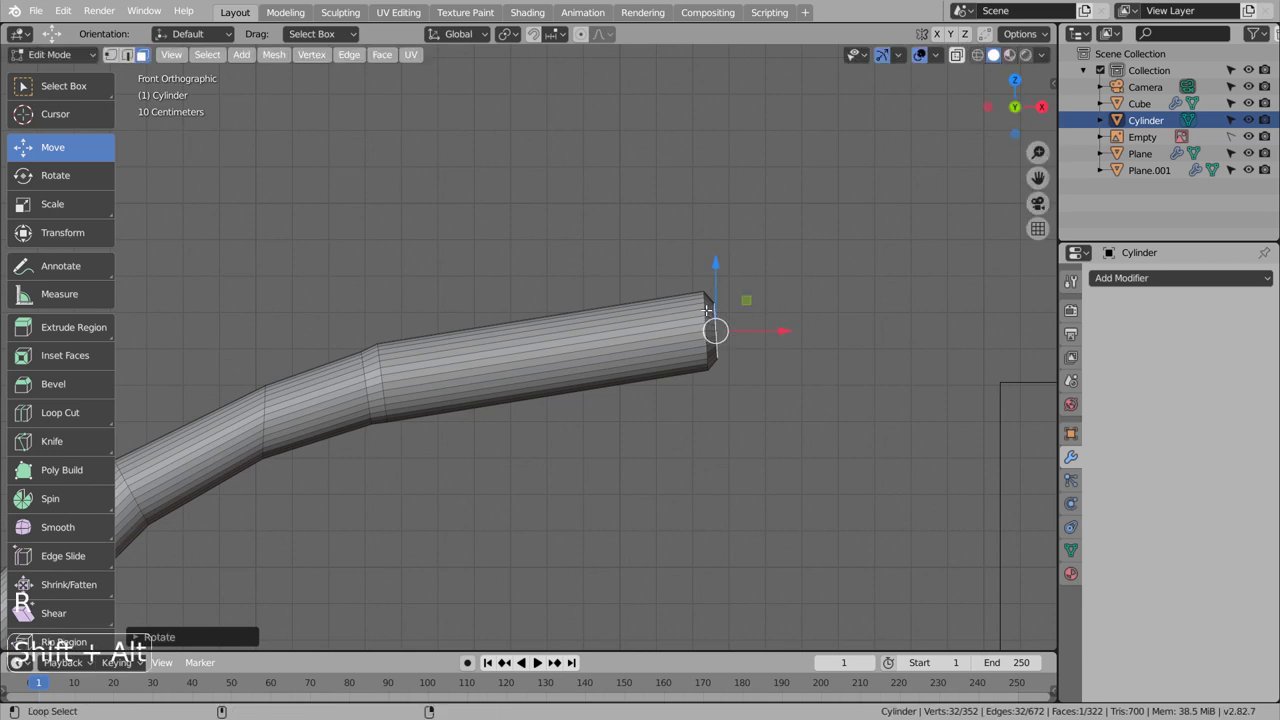
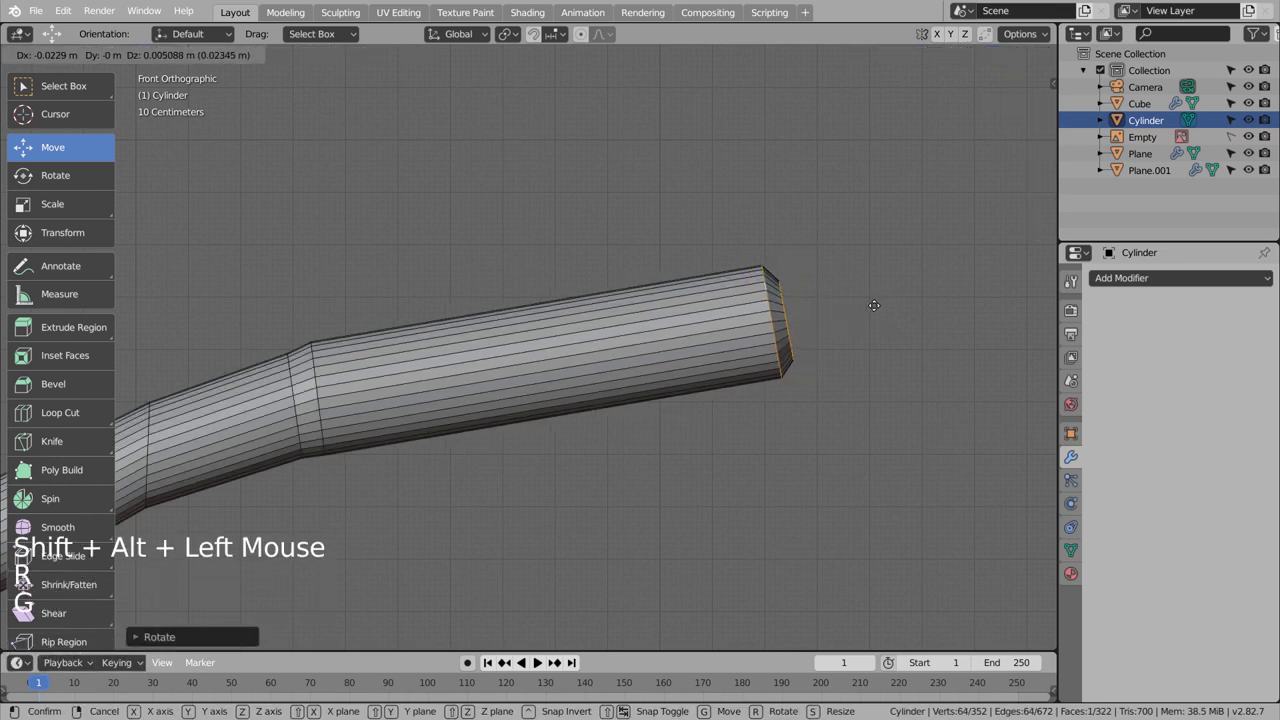
key("r")
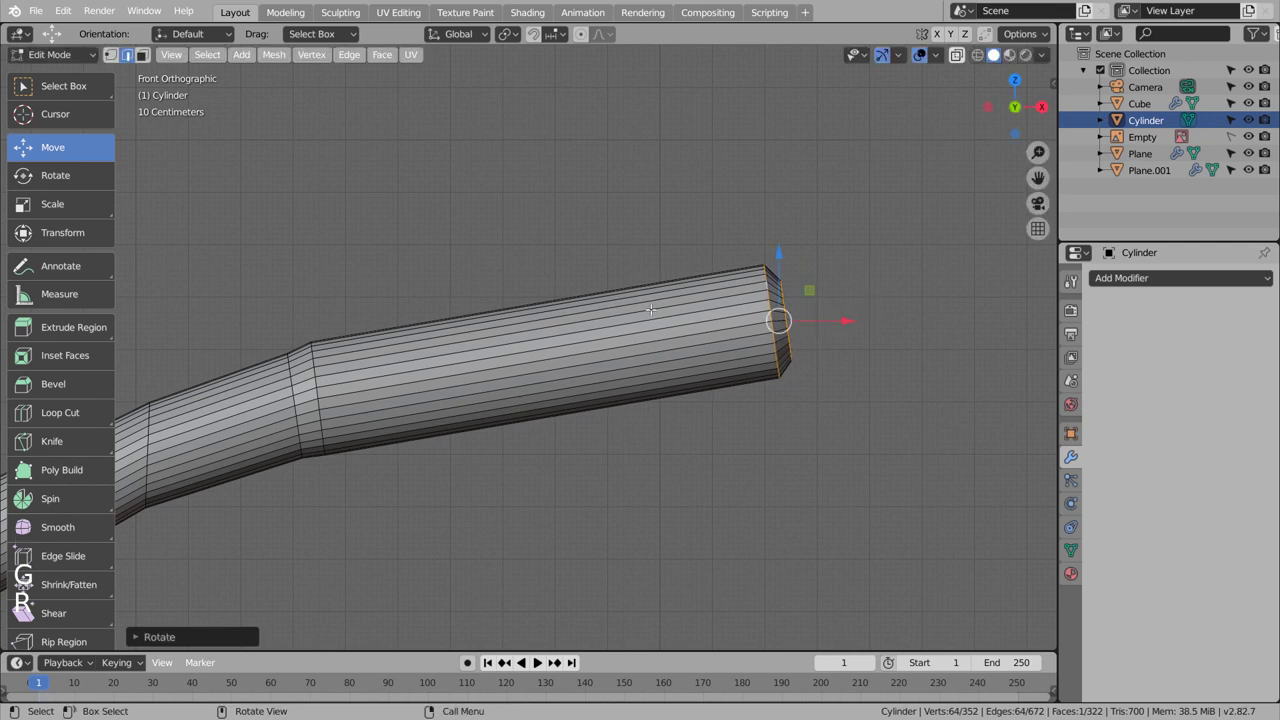
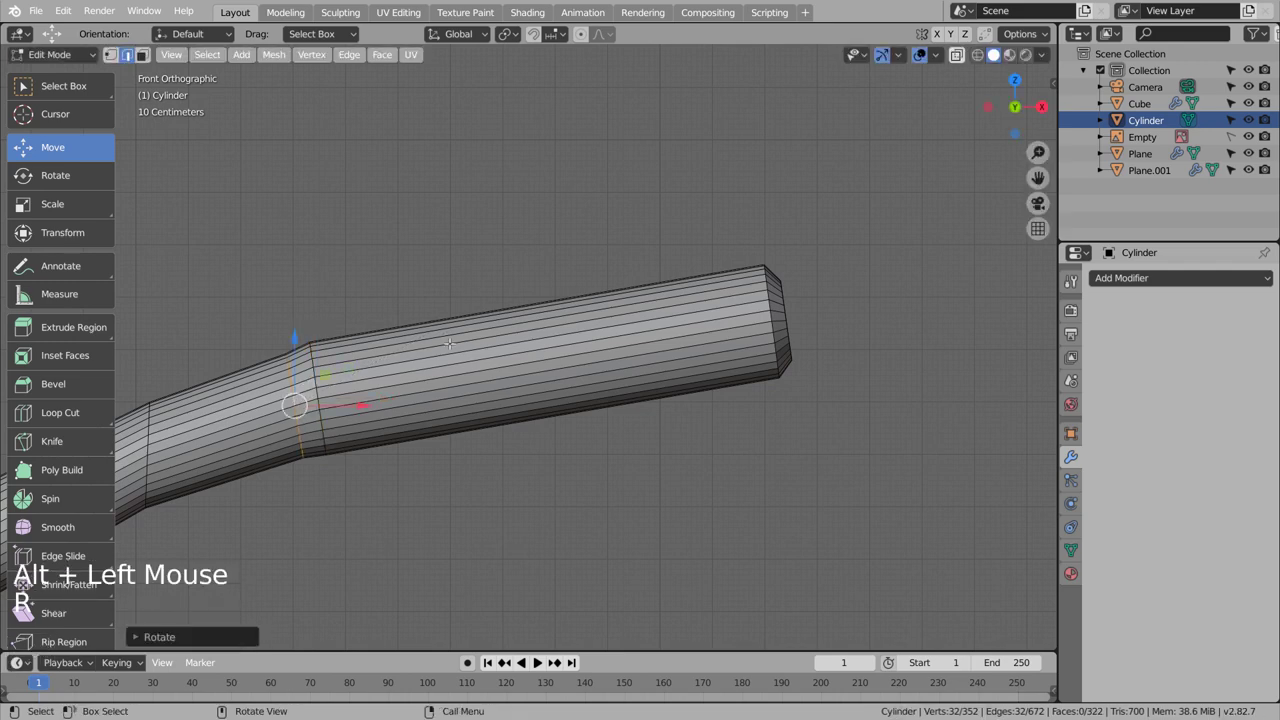
Step: Leave Edit Mode and shift the whole handle tube sideways in side view
left_click(601, 501)
scroll("down", 3)
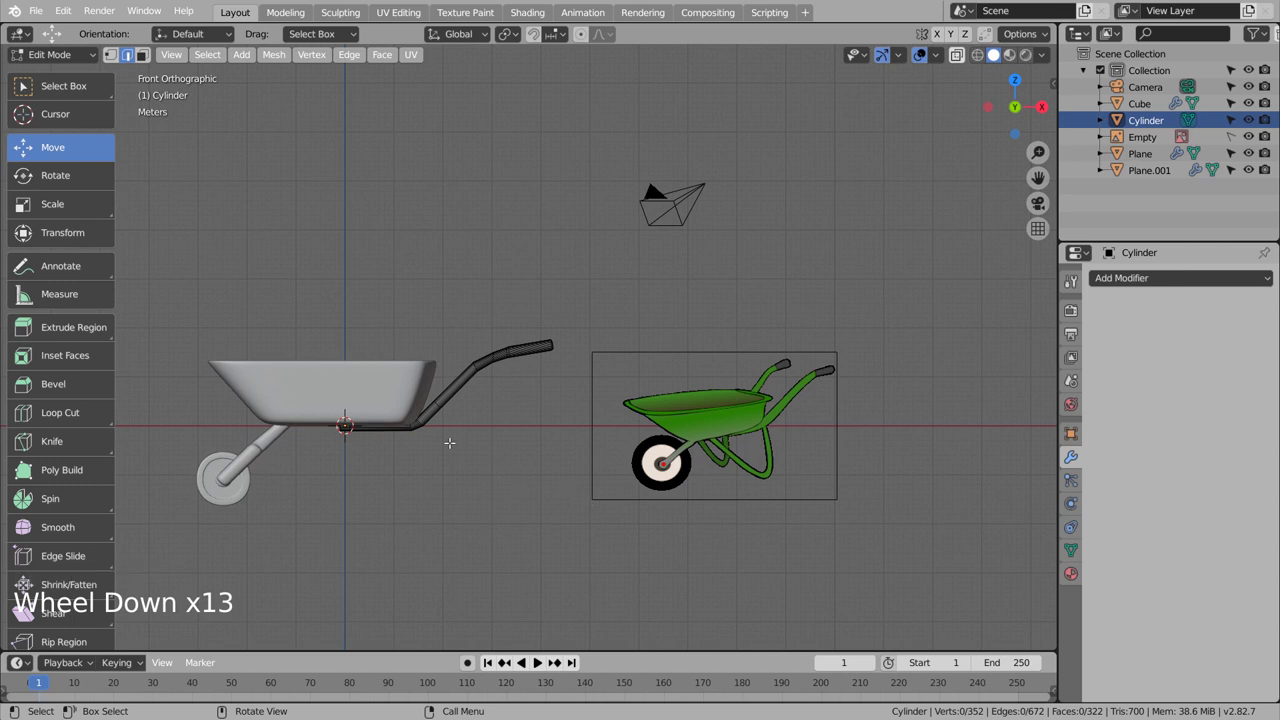
key("Tab")
key("KP_3")
key("g")
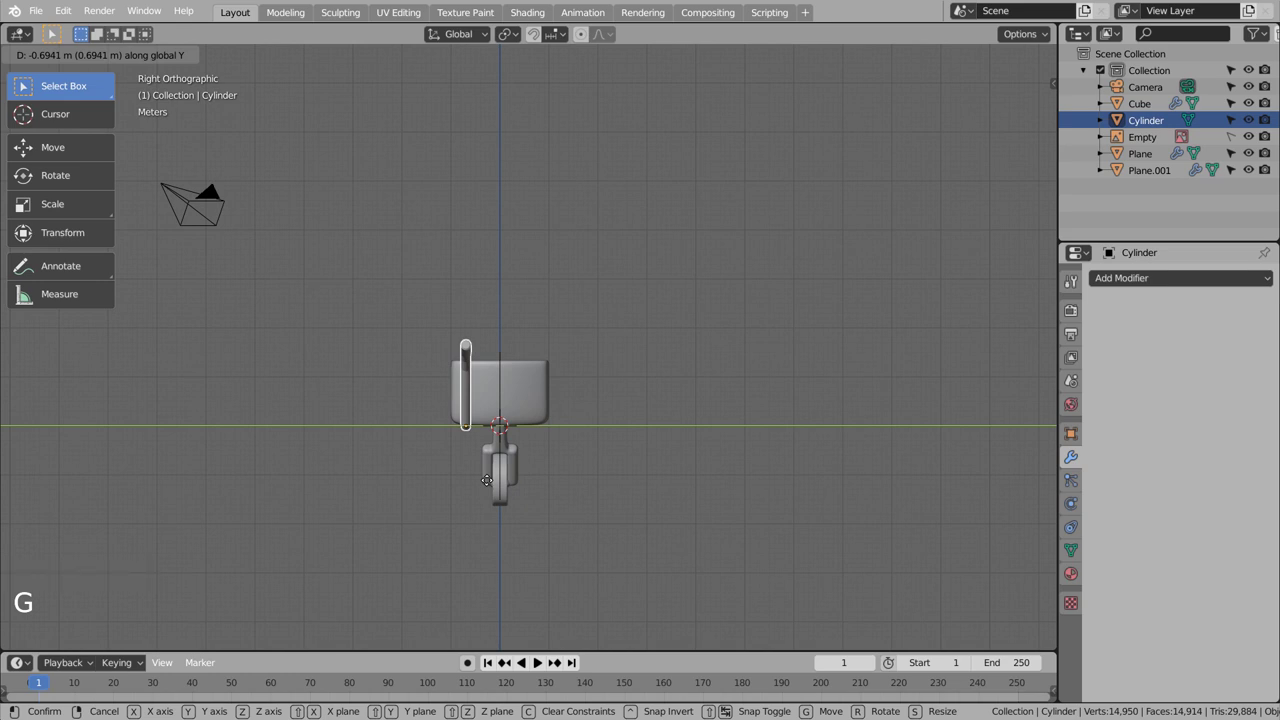
middle_click(541, 481)
scroll("up", 3)
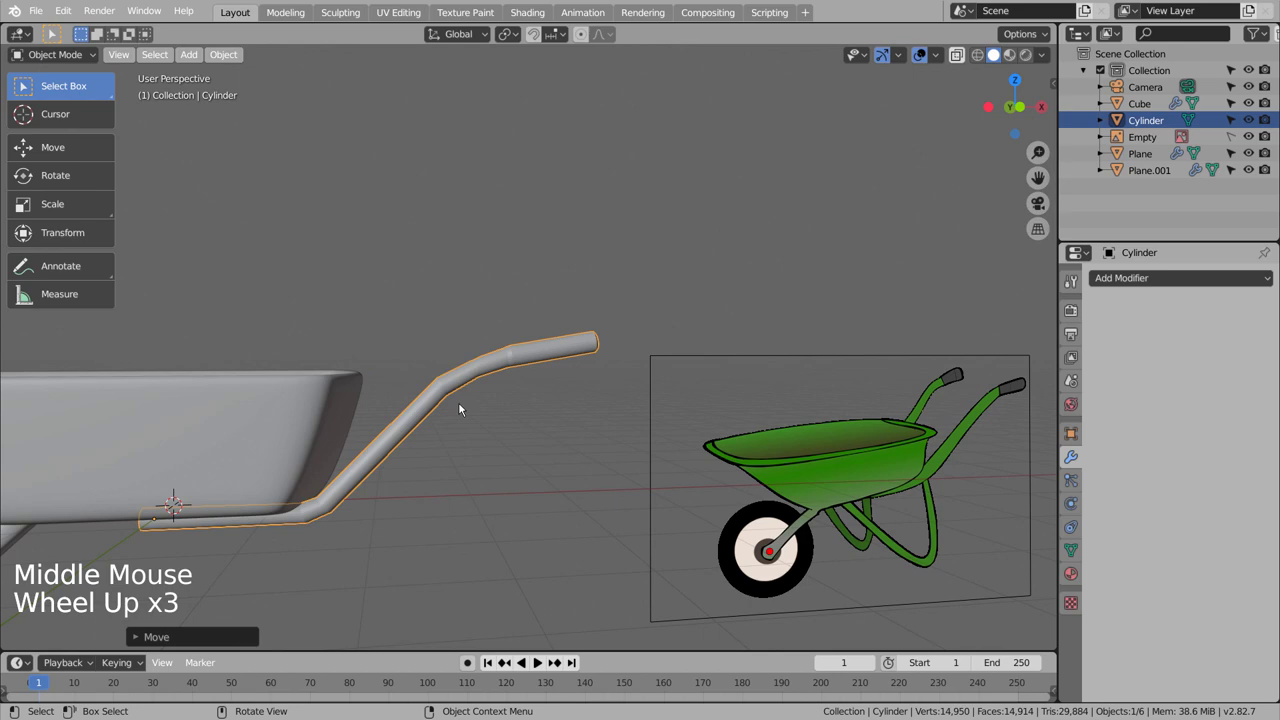
Step: Select the tube's front-end vertices and rotate and move them to taper it to a point
left_click(474, 382)
right_click(474, 382)
left_click(482, 463)
key("Tab")
scroll("up", 3)
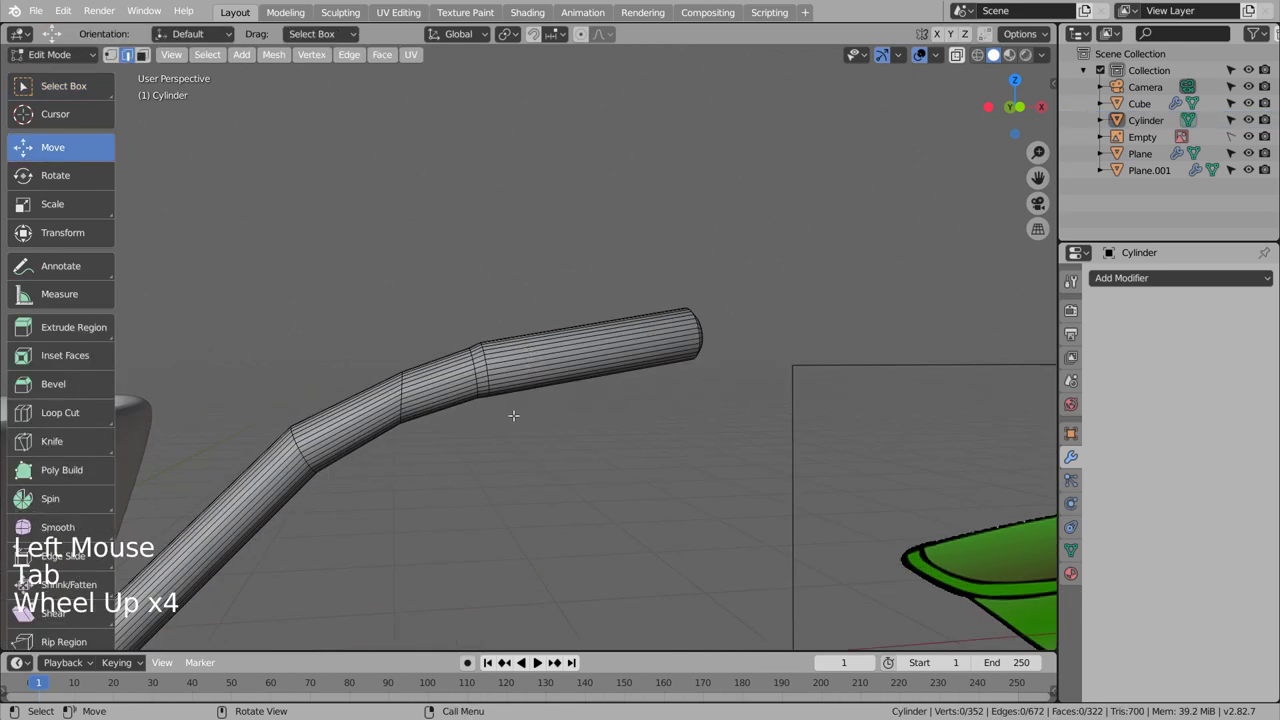
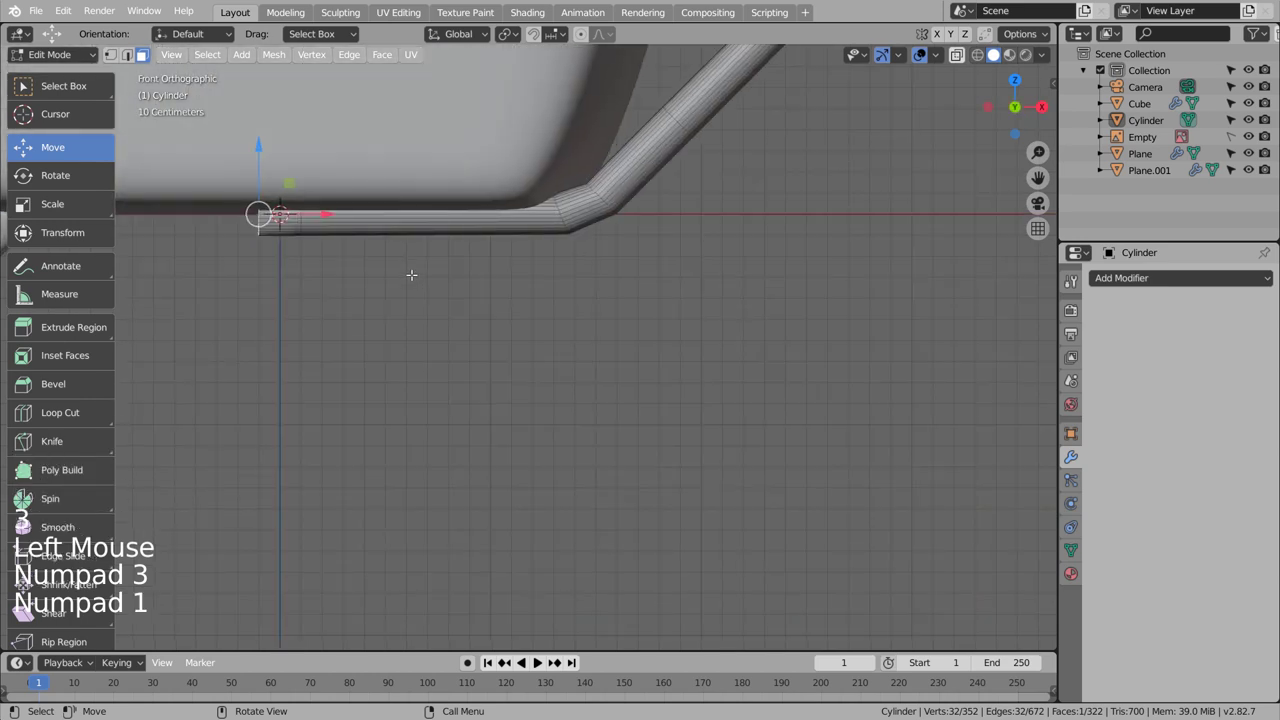
left_click_drag(433, 295, 539, 366)
key("r")
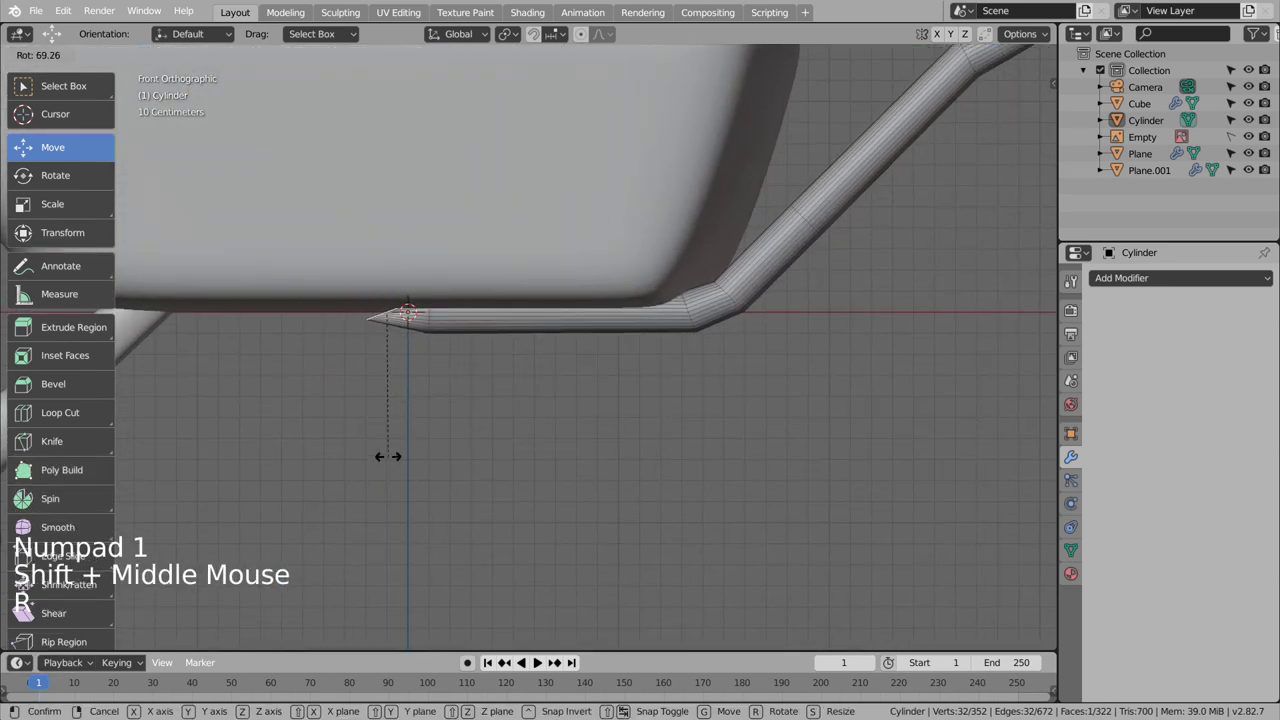
key("g")
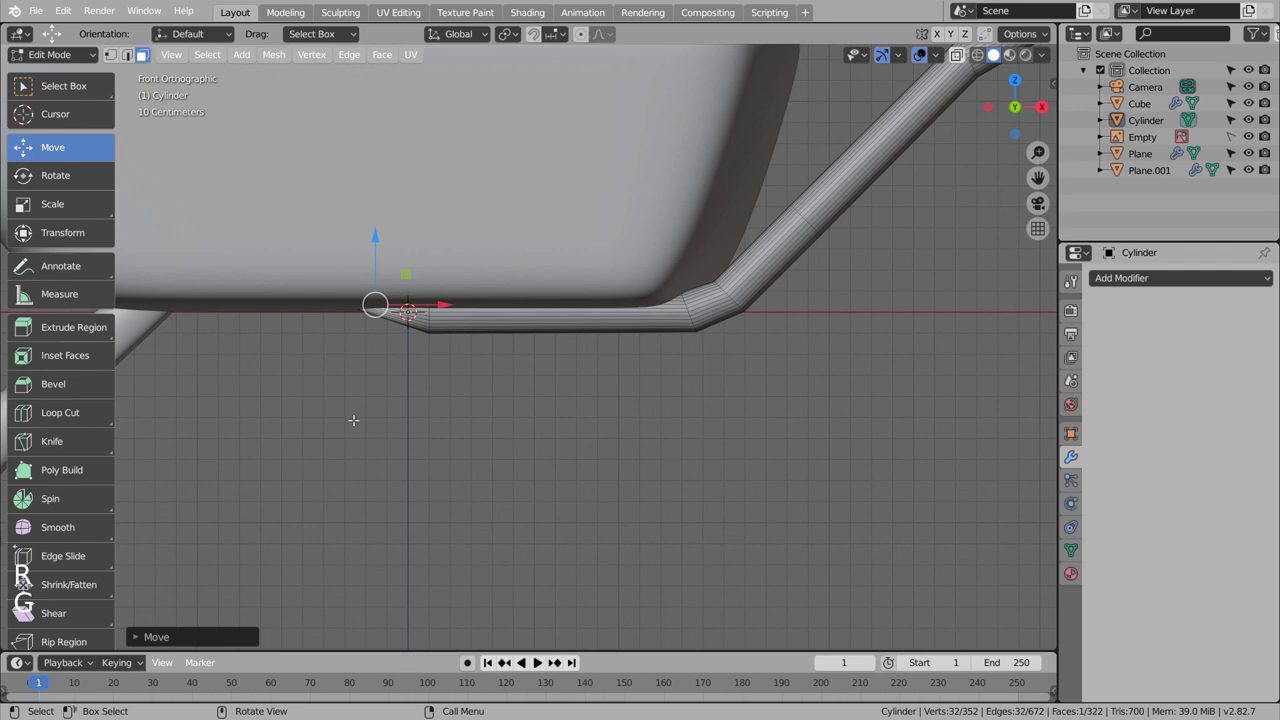
key("Tab")
left_click(499, 445)
scroll("down", 3)
middle_click(504, 447)
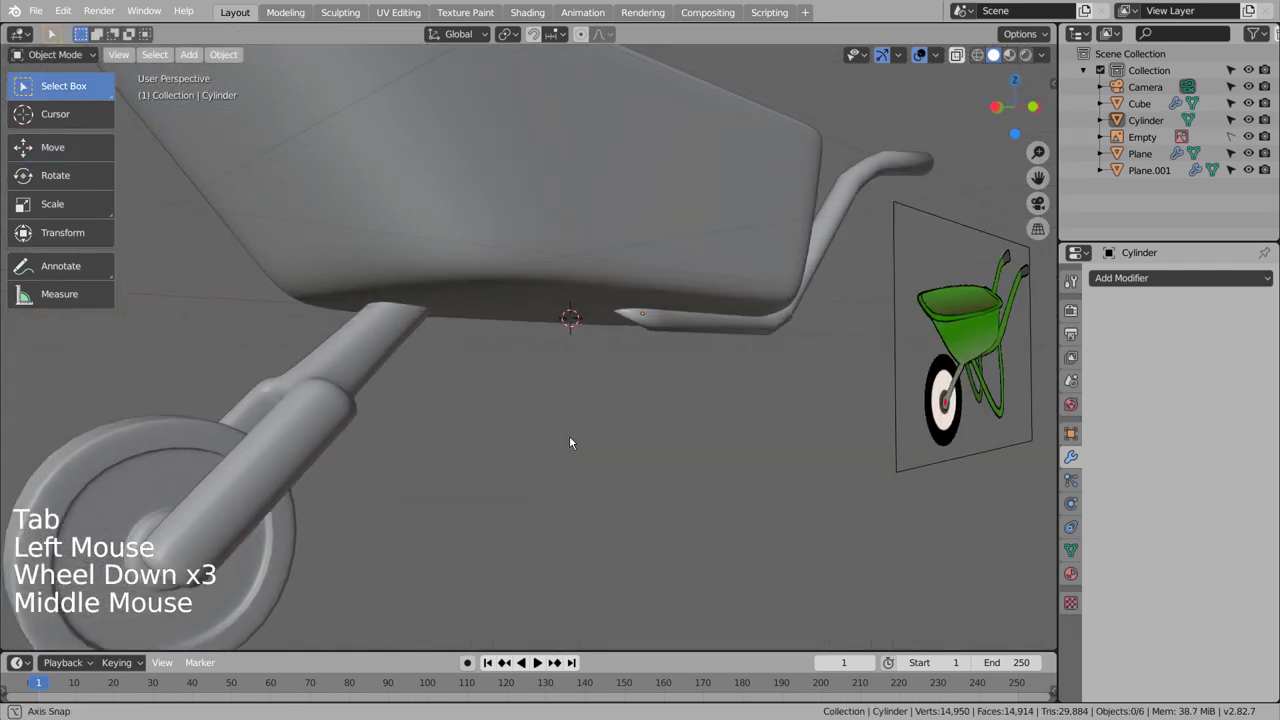
scroll("down", 3)
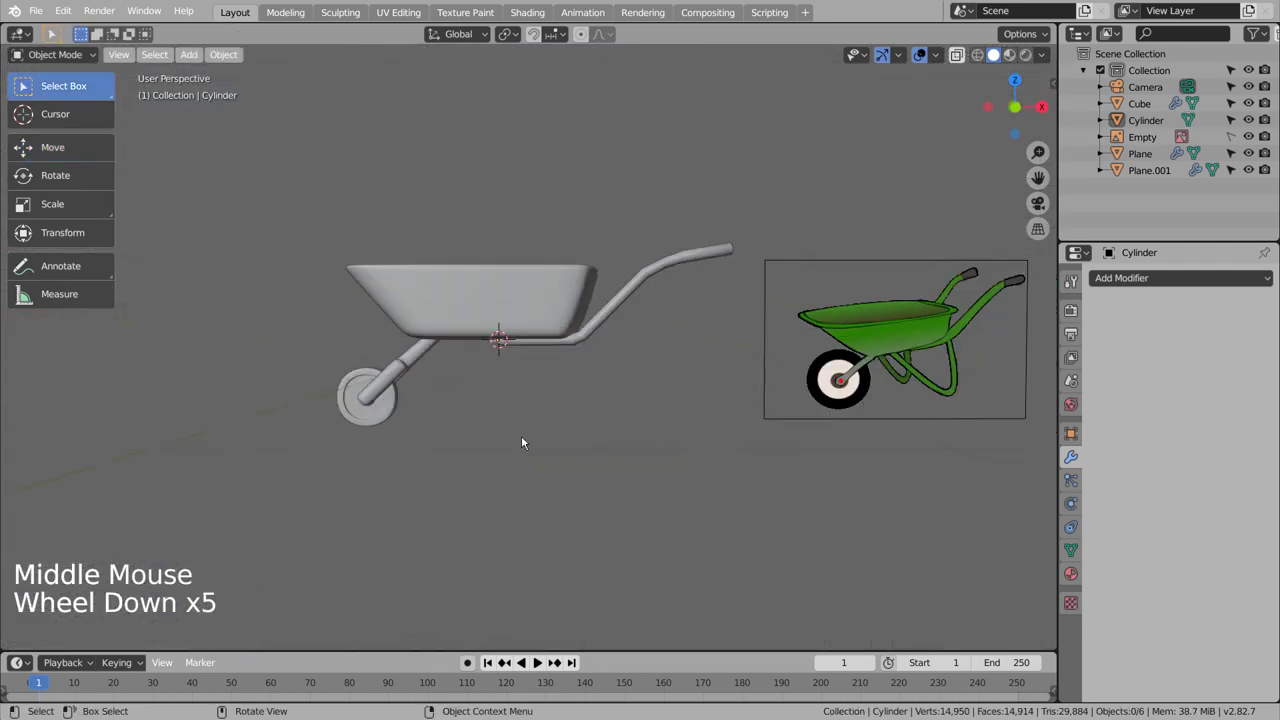
Step: Add a small mesh with a Subdivision modifier, shrink it and move it under the tray
left_click(527, 416)
key("shift+a")
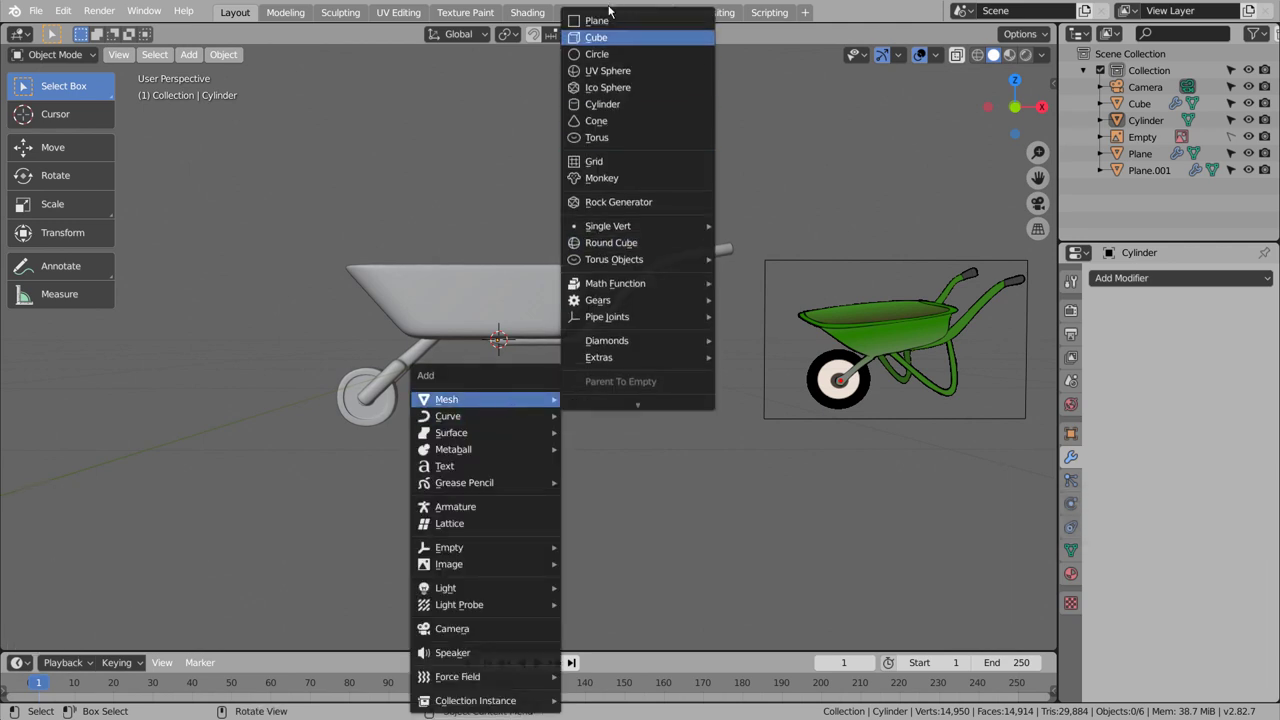
key("ctrl+3")
scroll("up", 3)
key("s")
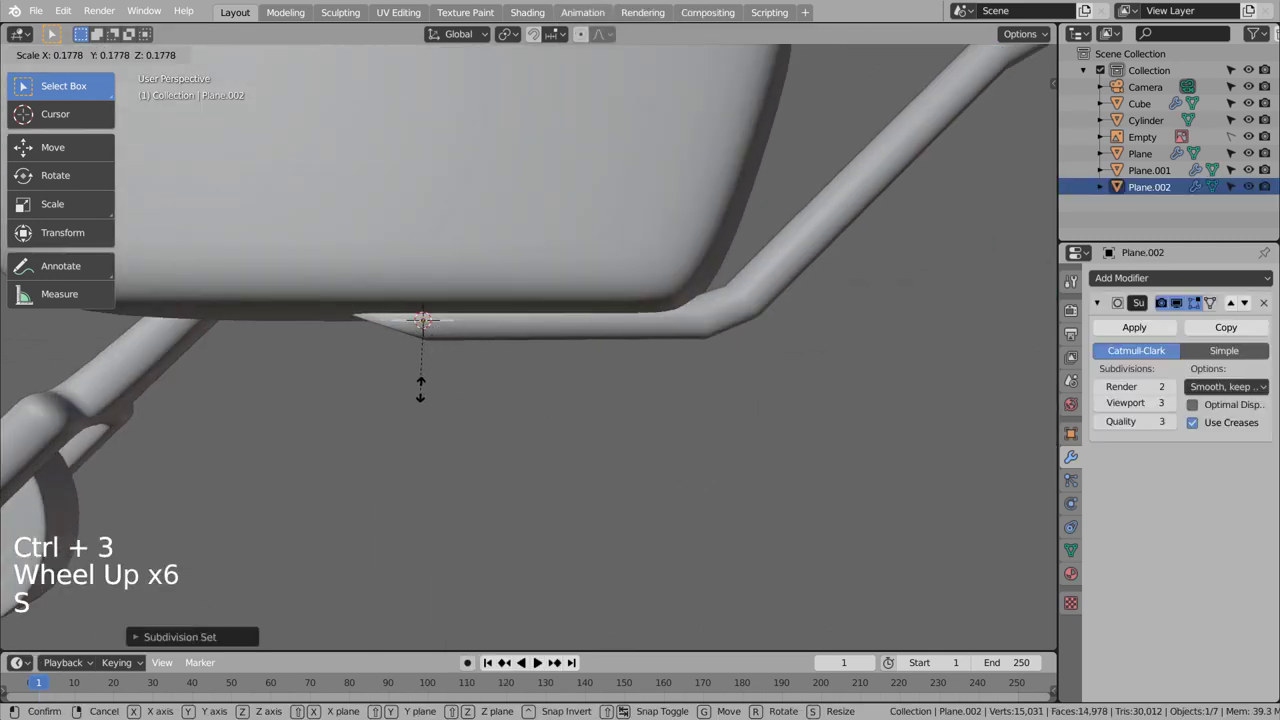
key("KP_7")
key("shift+z")
key("g")
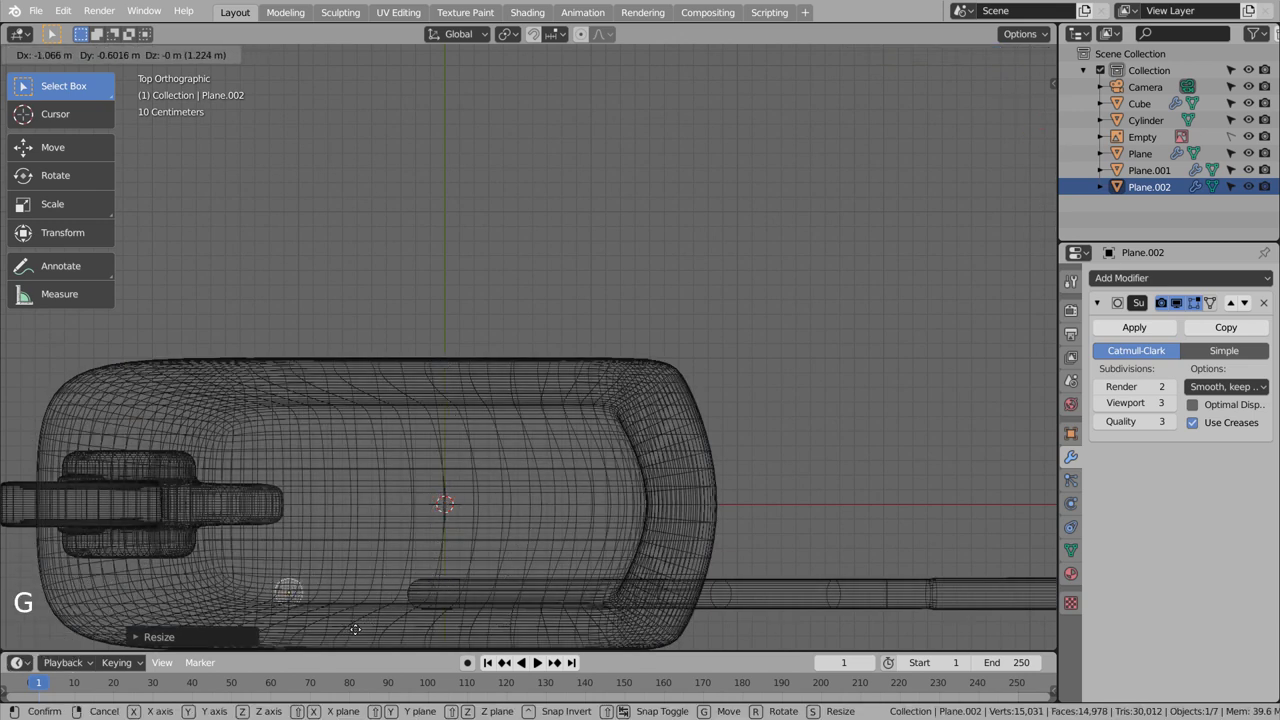
middle_click(469, 577)
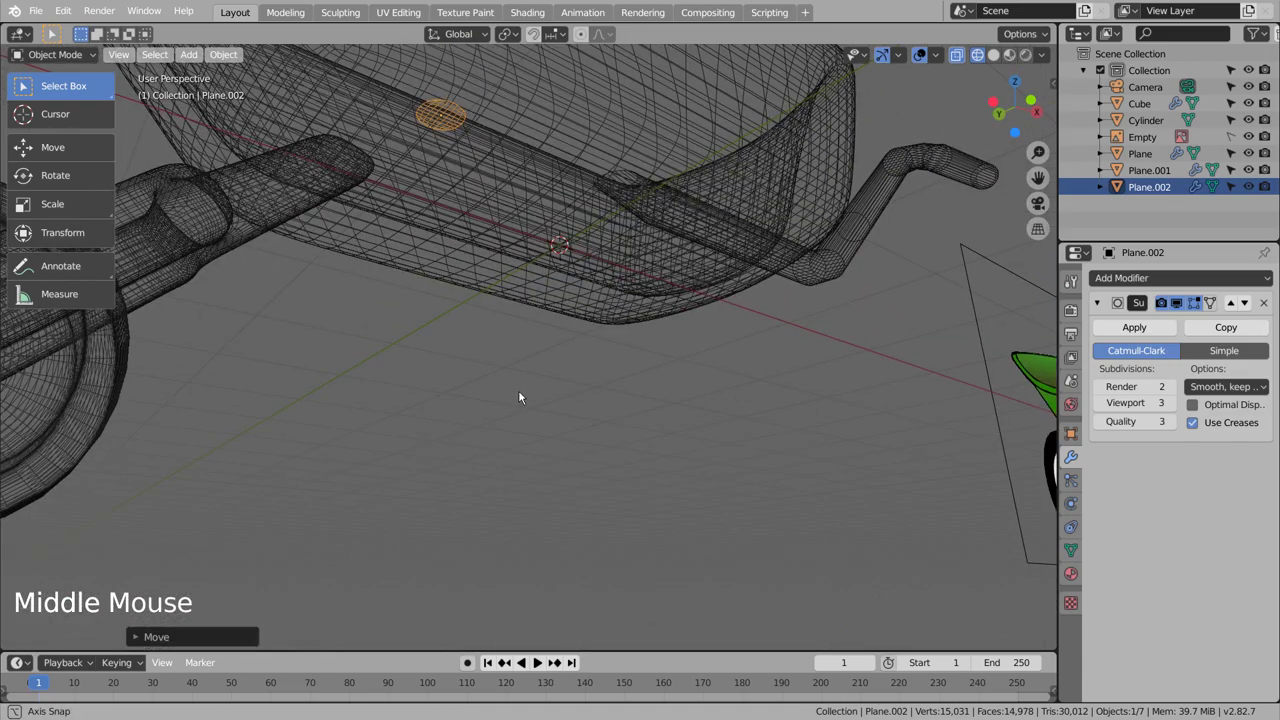
Step: In front view, extrude and angle the piece's vertices downward to start the support leg
key("KP_3")
key("KP_1")
scroll("down", 3)
scroll("down", 3)
scroll("down", 3)
key("Tab")
key("e")
key("g")
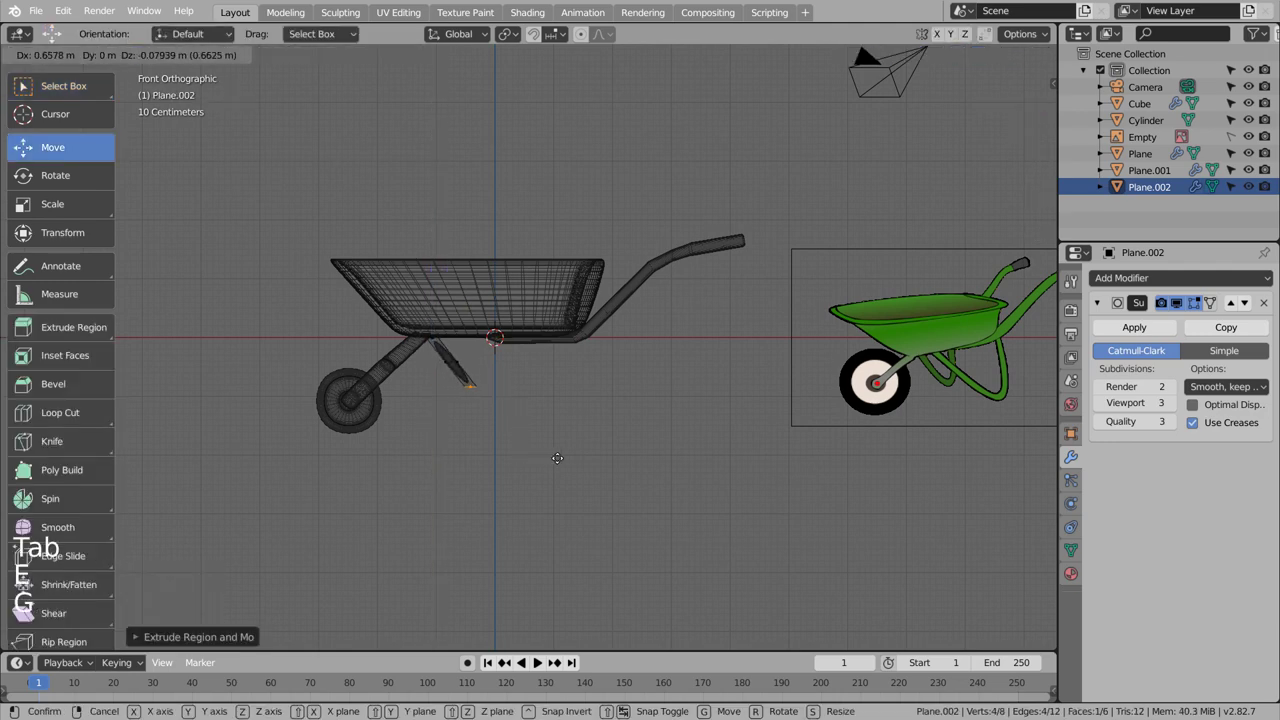
key("r")
key("g")
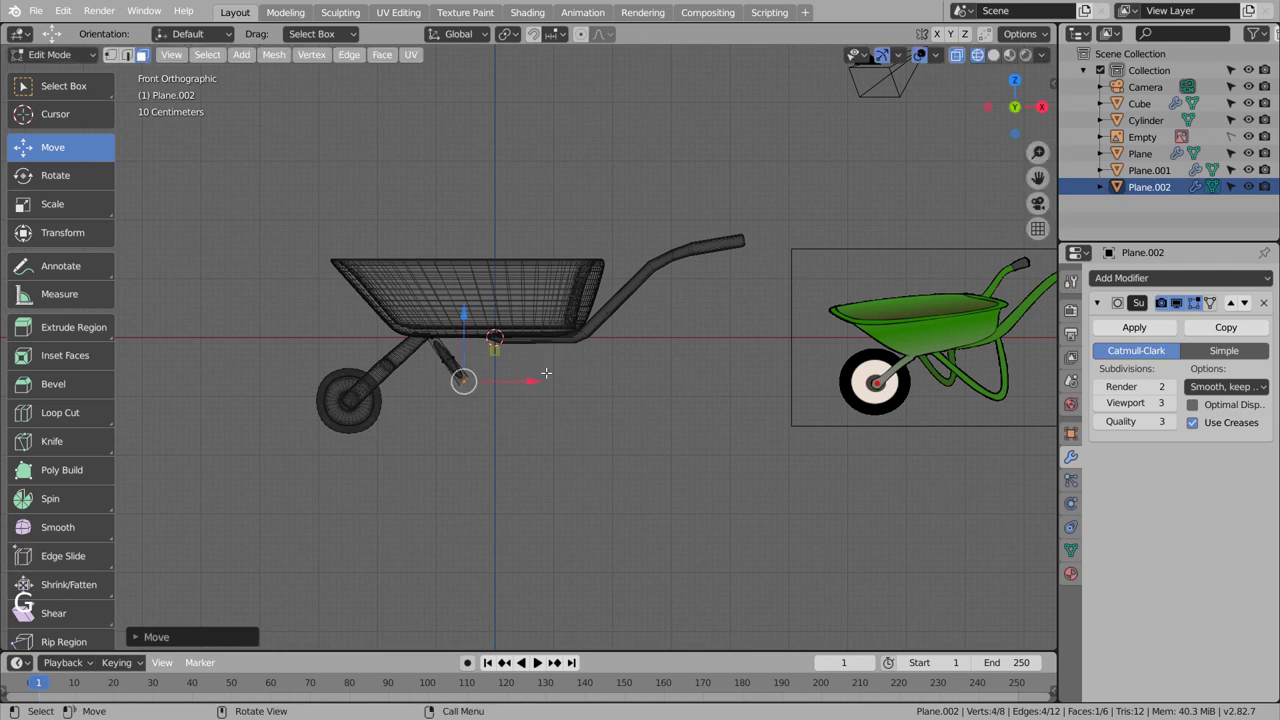
key("e")
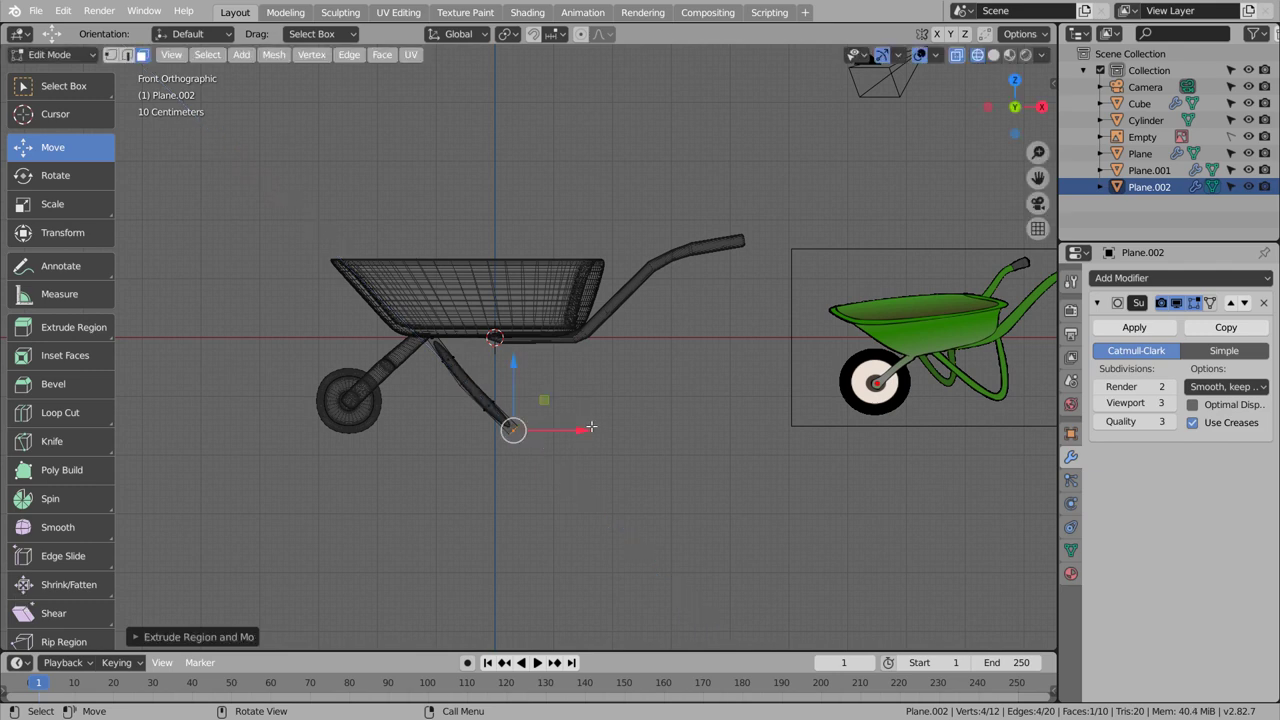
key("r")
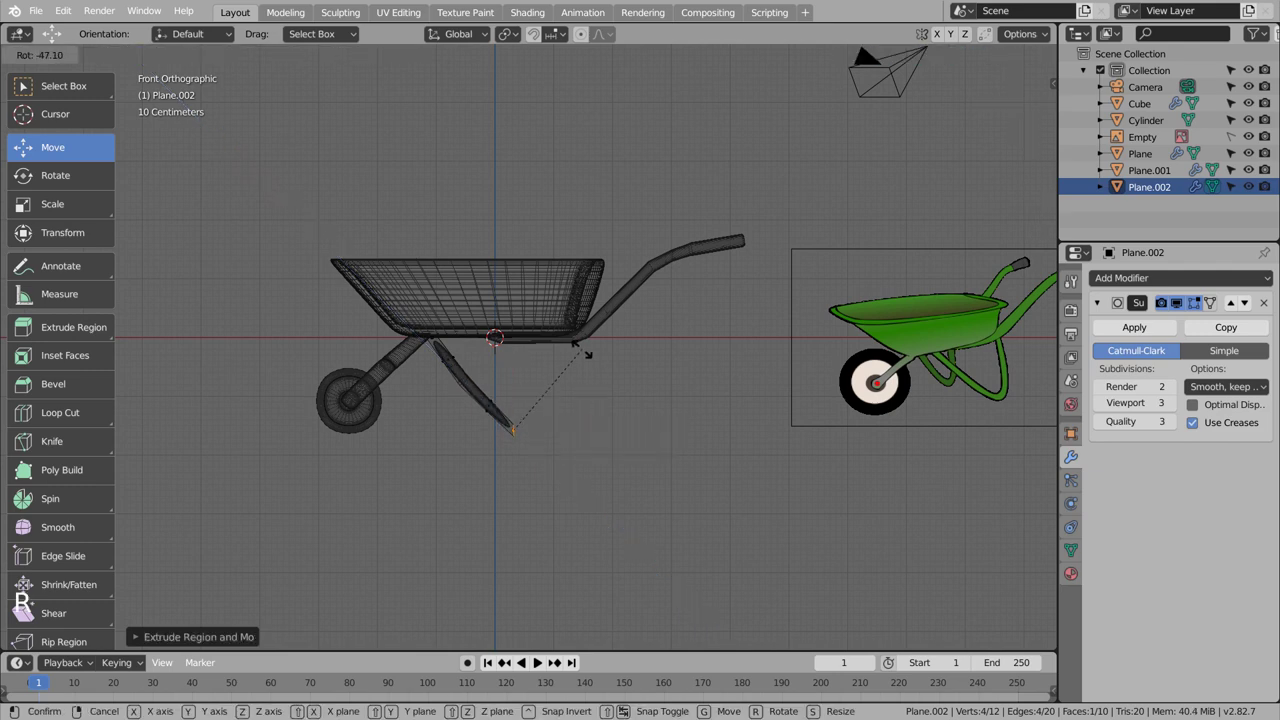
key("g")
Step: Extrude the leg along the bottom and curve it back up to meet the handle
key("e")
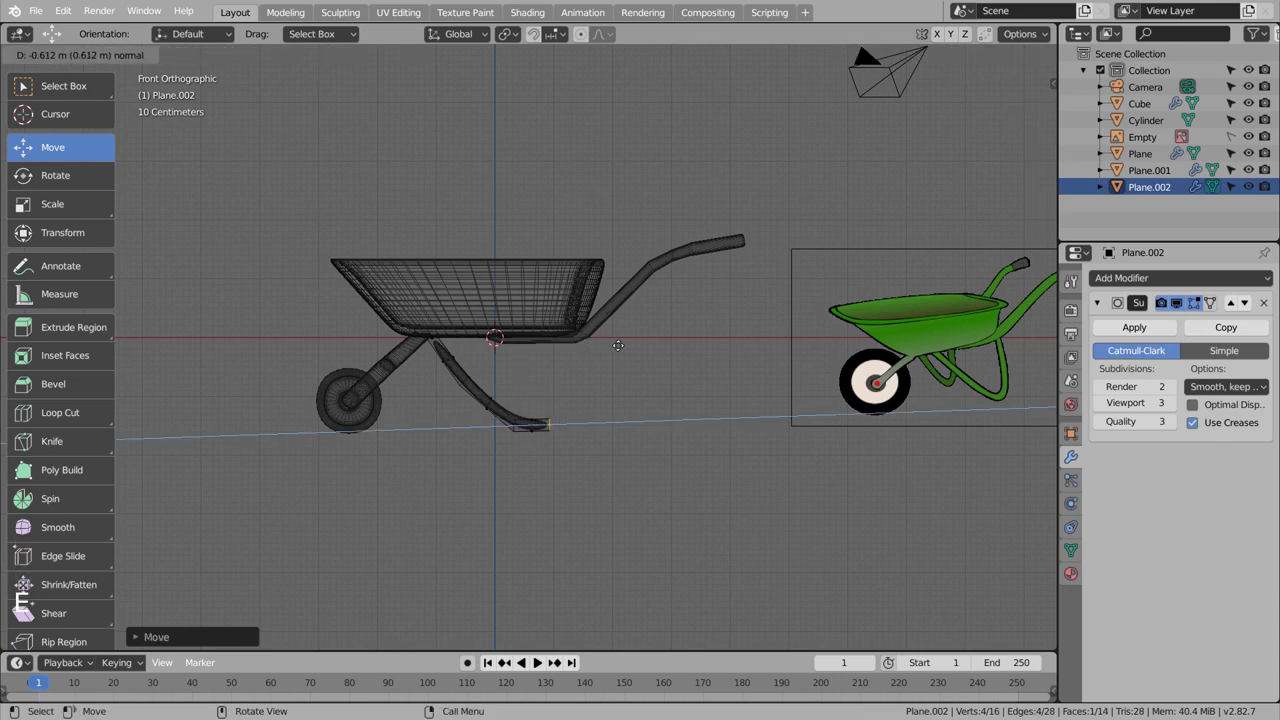
key("g")
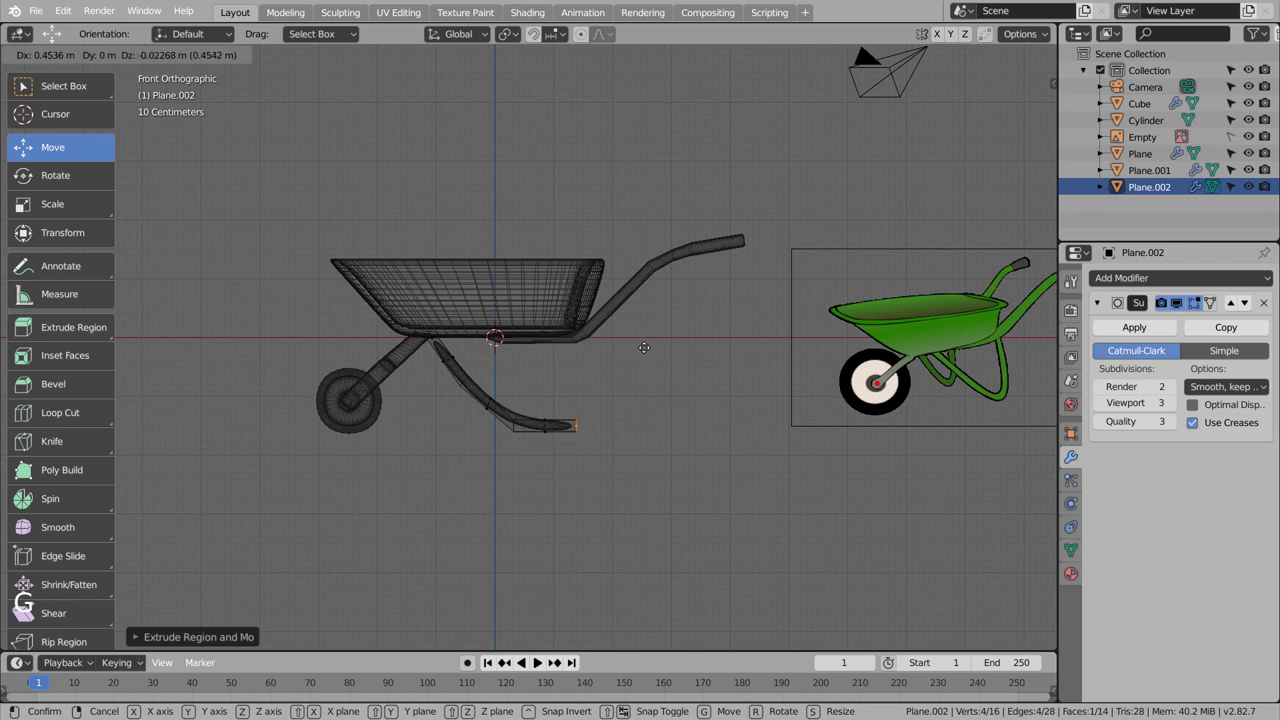
key("e")
key("g")
key("r")
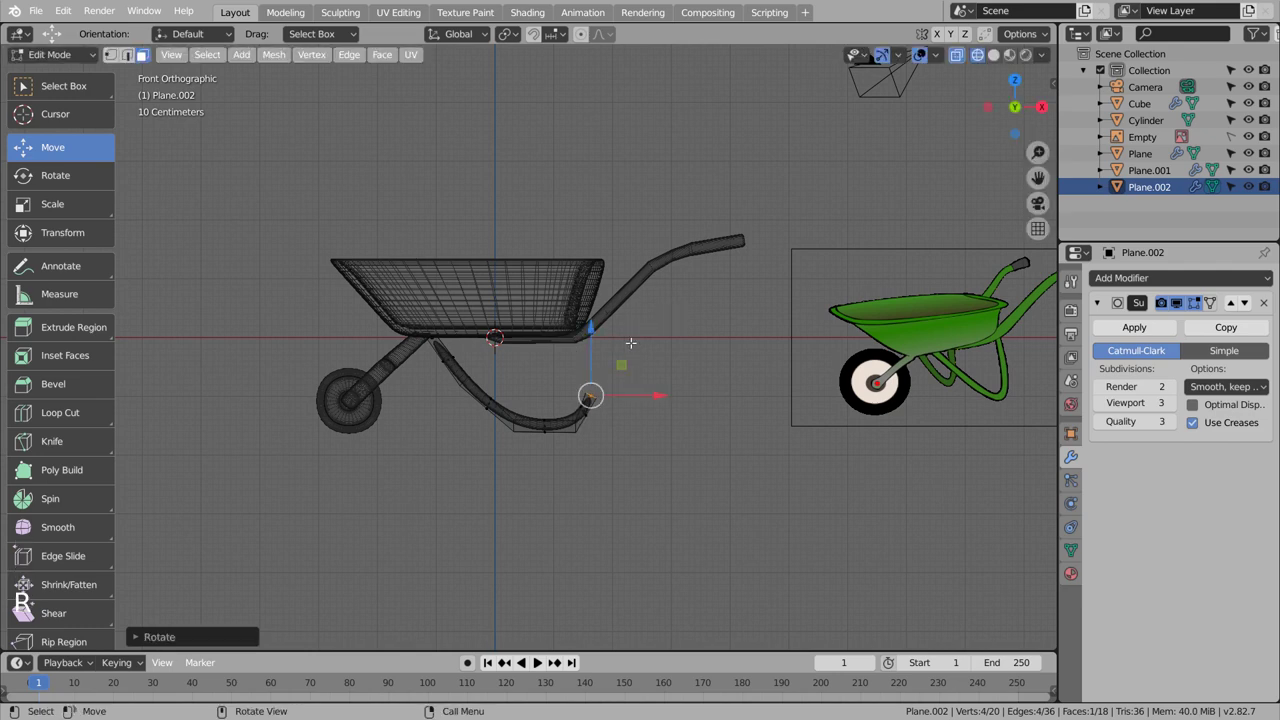
key("e")
key("g")
key("r")
key("e")
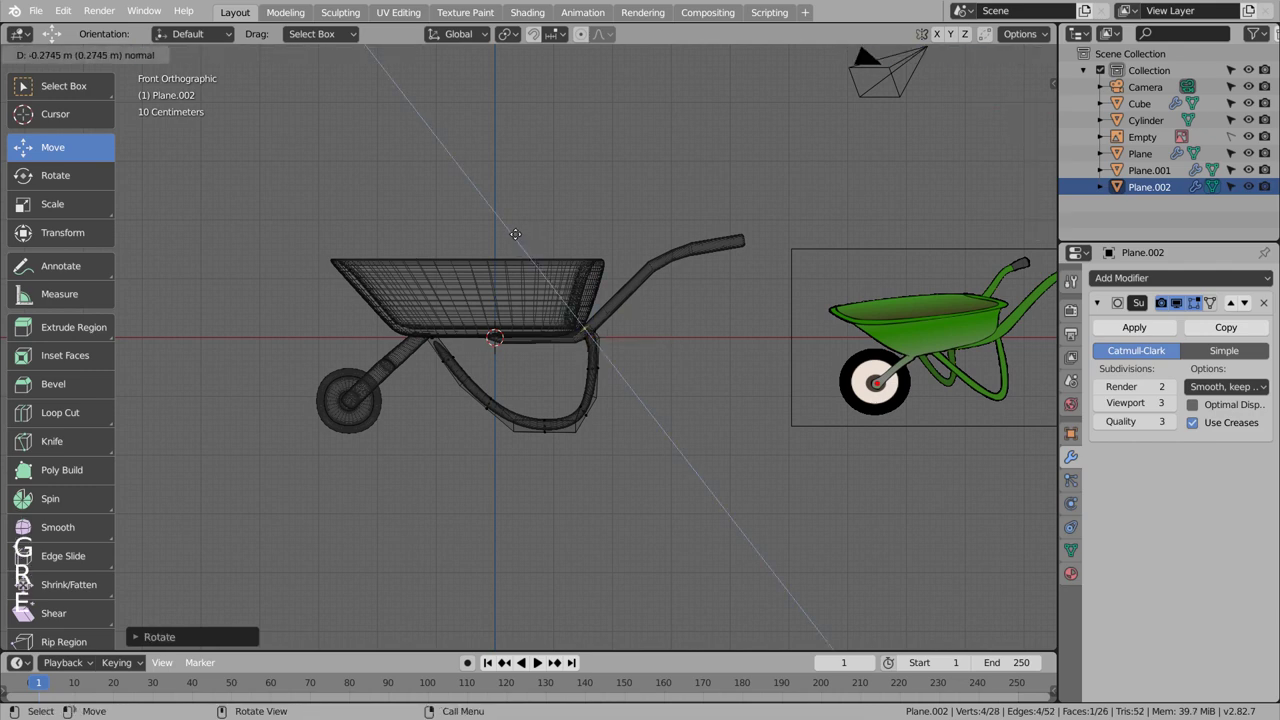
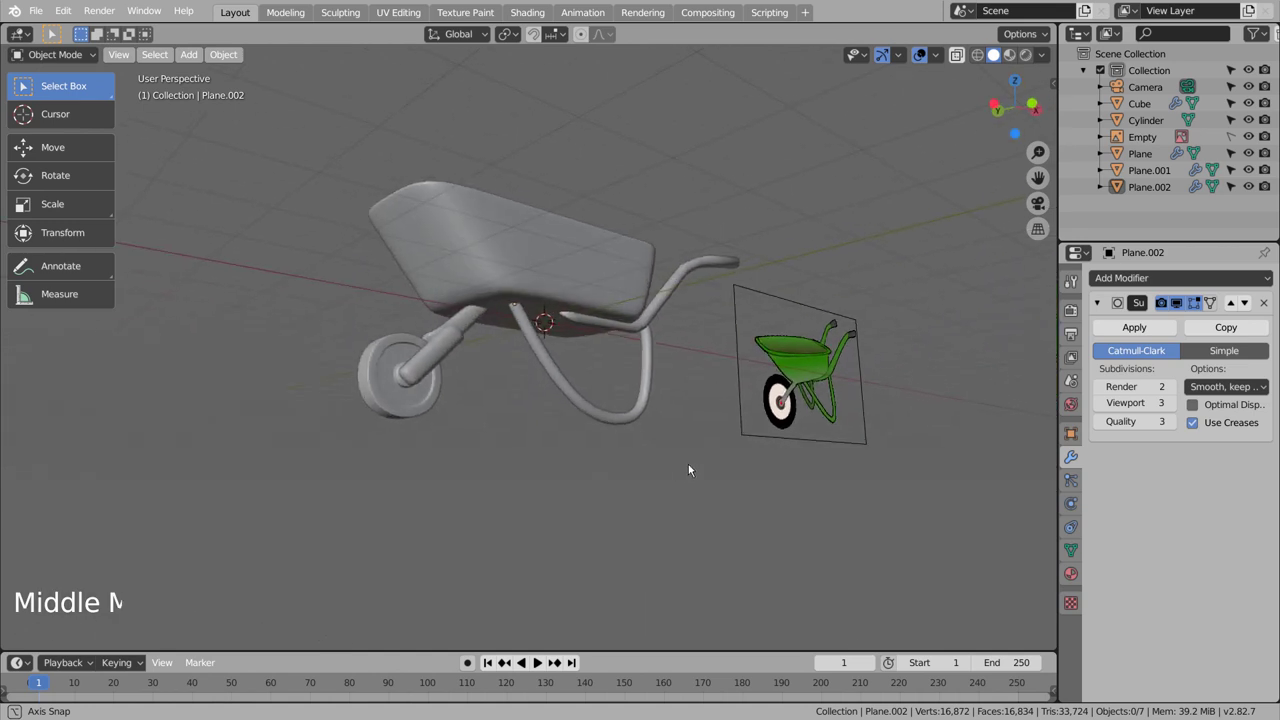
Step: Select the tray (Plane) and reach its material's Base Color swatch, checking the handle tube on the way
left_click(577, 378)
right_click(577, 378)
left_click(672, 474)
middle_click(689, 483)
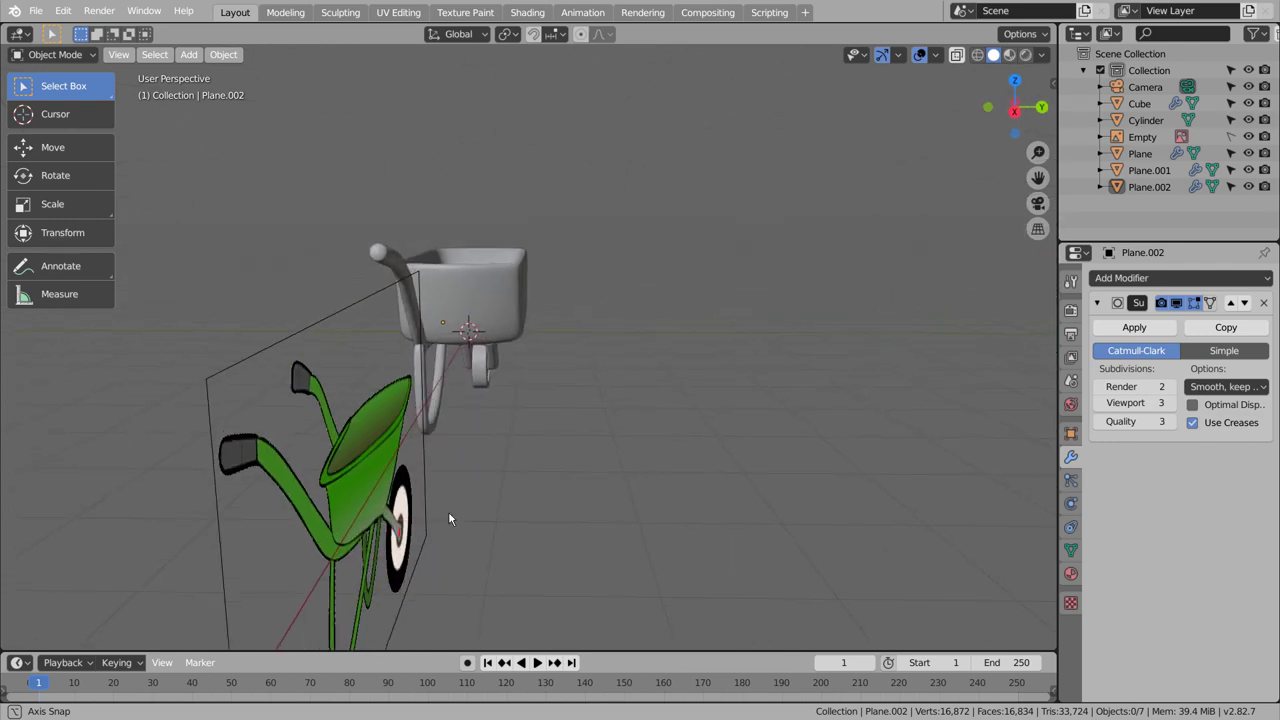
left_click(570, 329)
left_click(580, 503)
middle_click(507, 520)
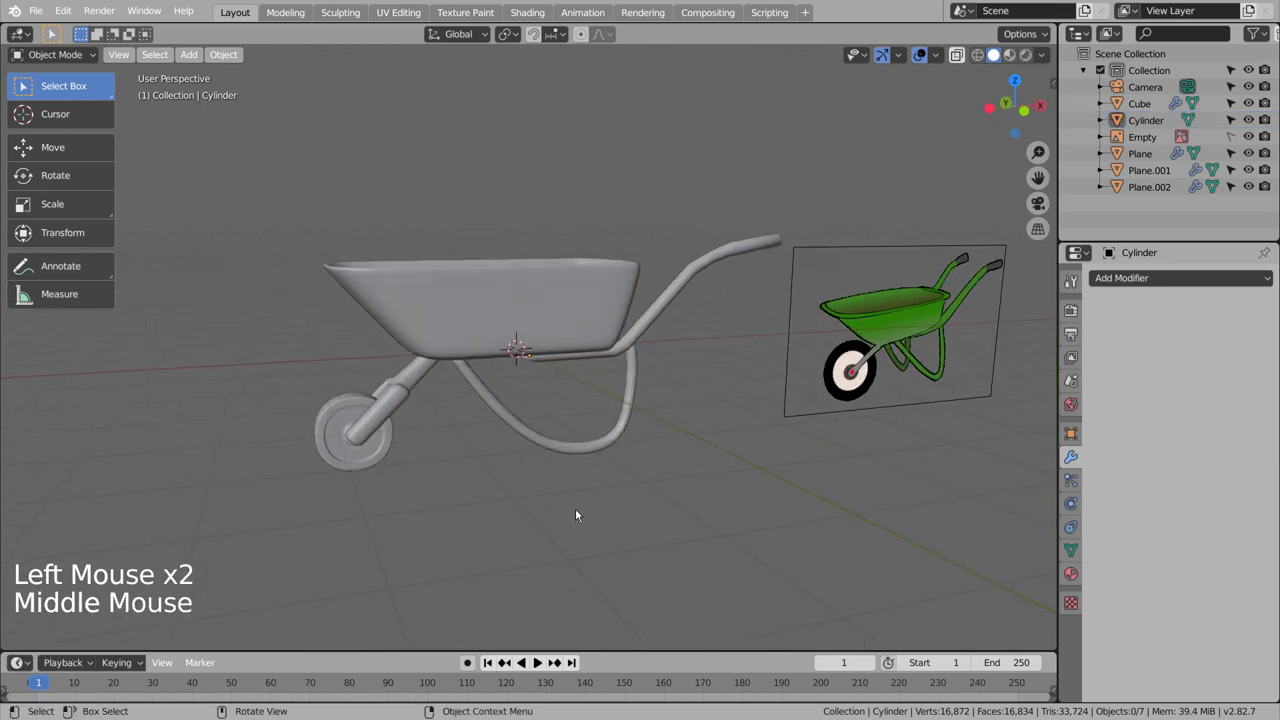
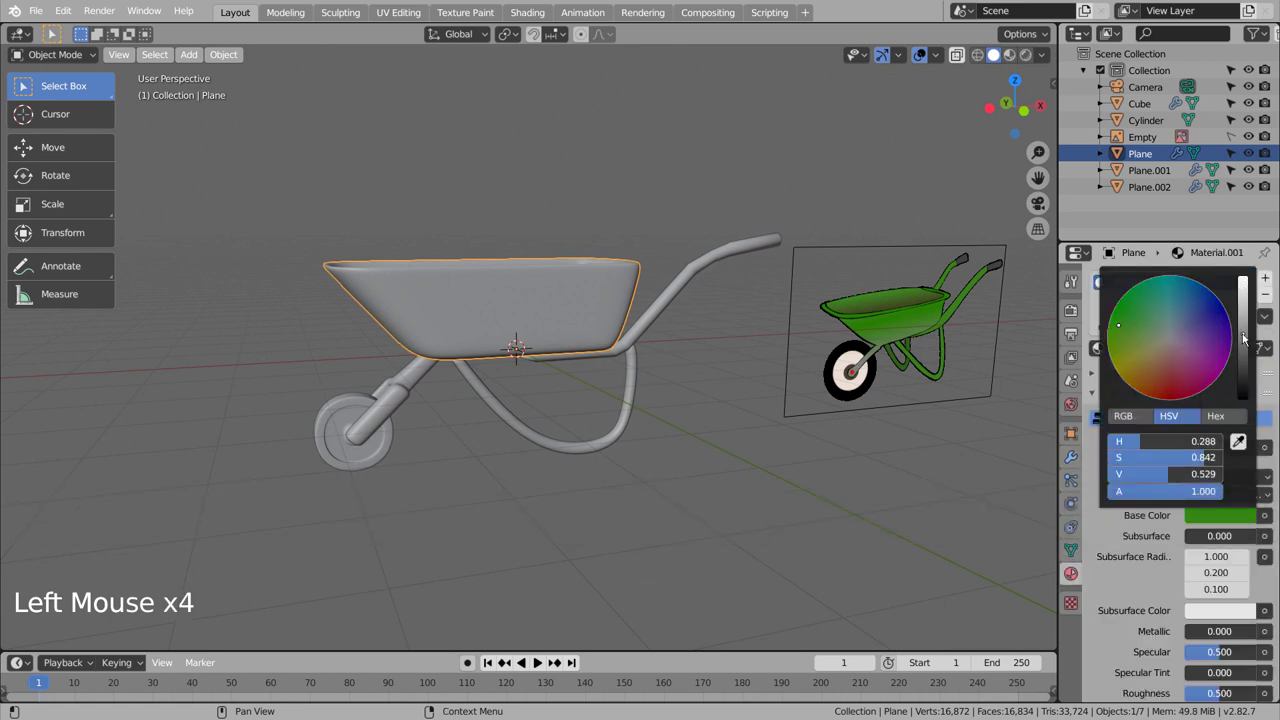
Step: Confirm green as the tray's Base Color and show it in Material Preview shading
left_click(1248, 339)
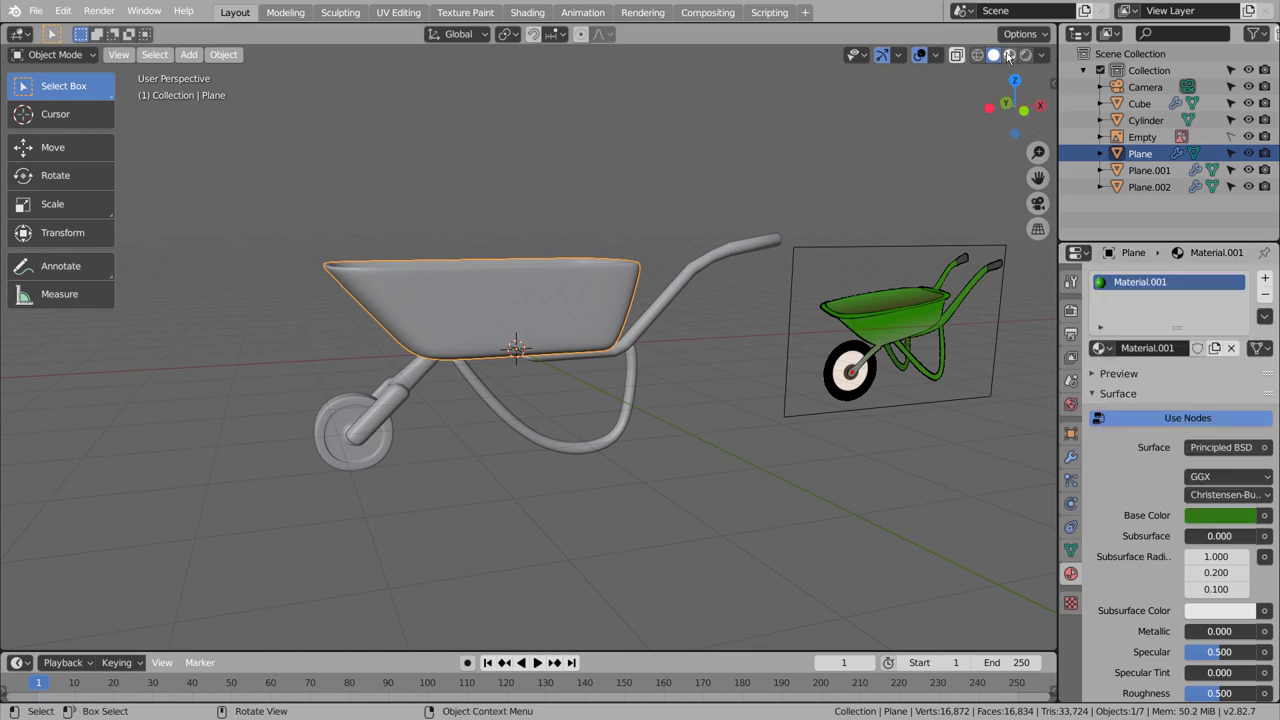
left_click(982, 90)
left_click(767, 397)
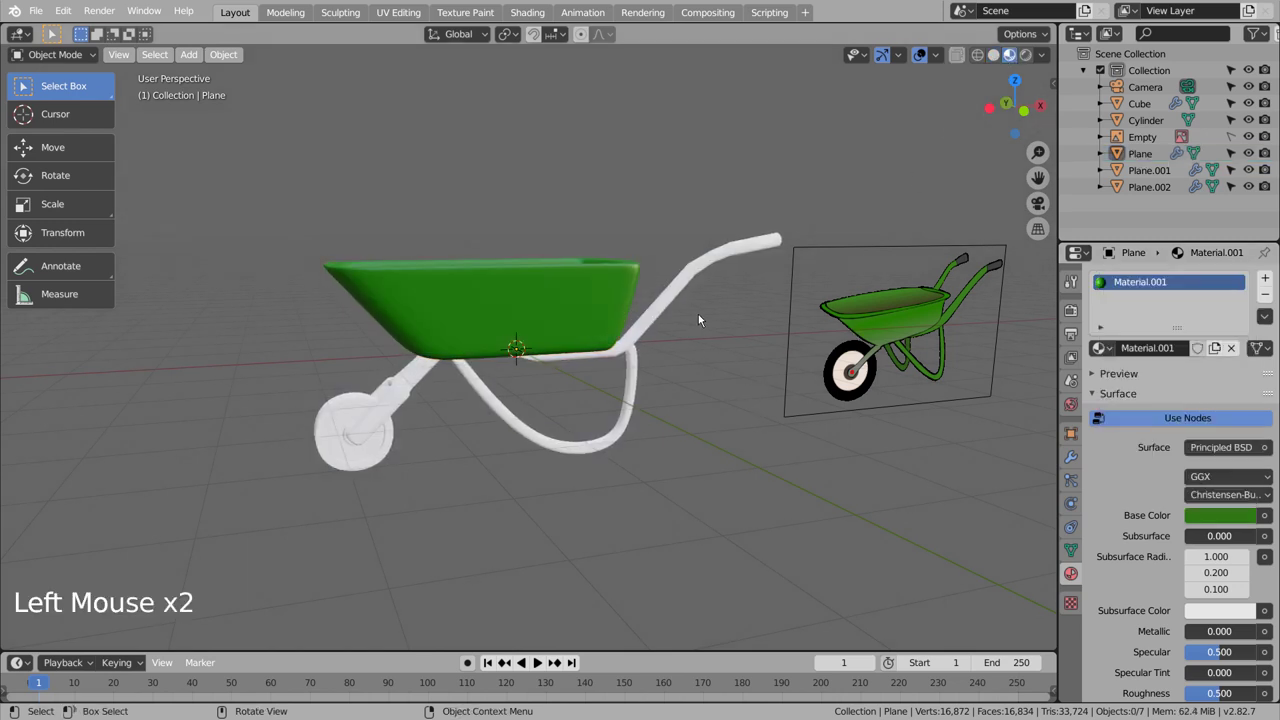
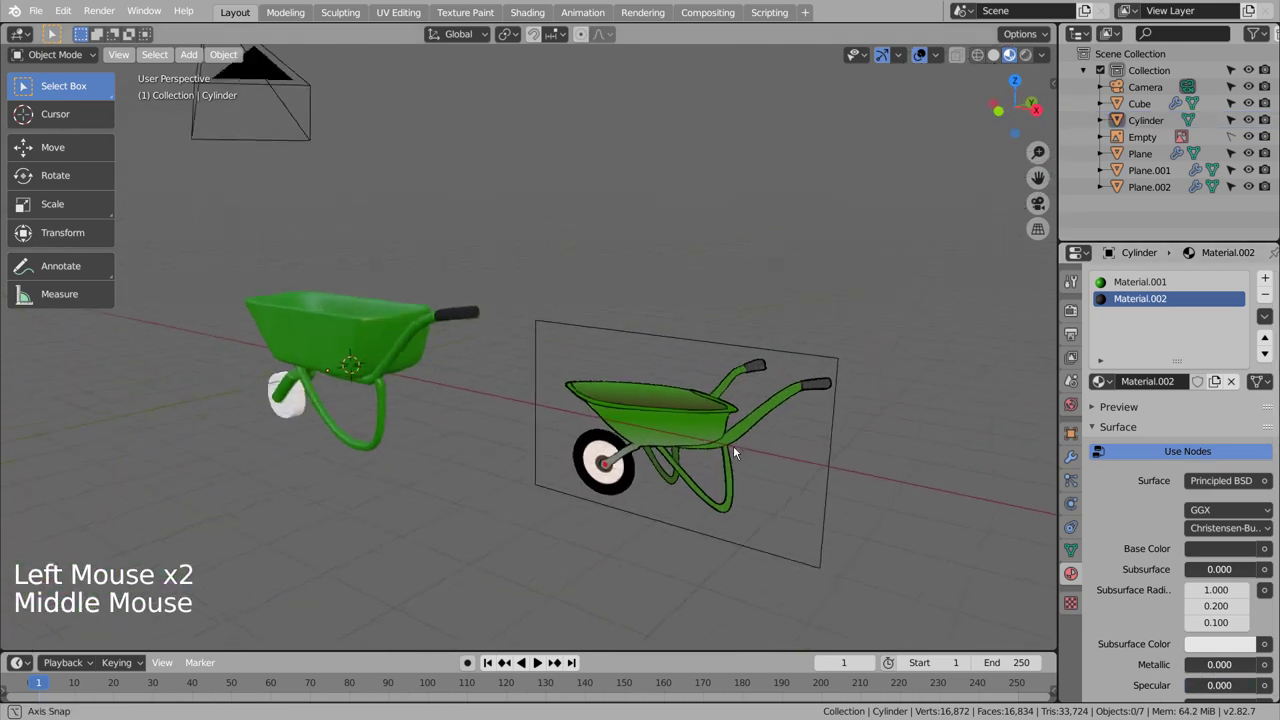
Step: Select the wheel and inspect its mesh in Edit Mode, then return to Object Mode
scroll("down", 3)
middle_click(493, 450)
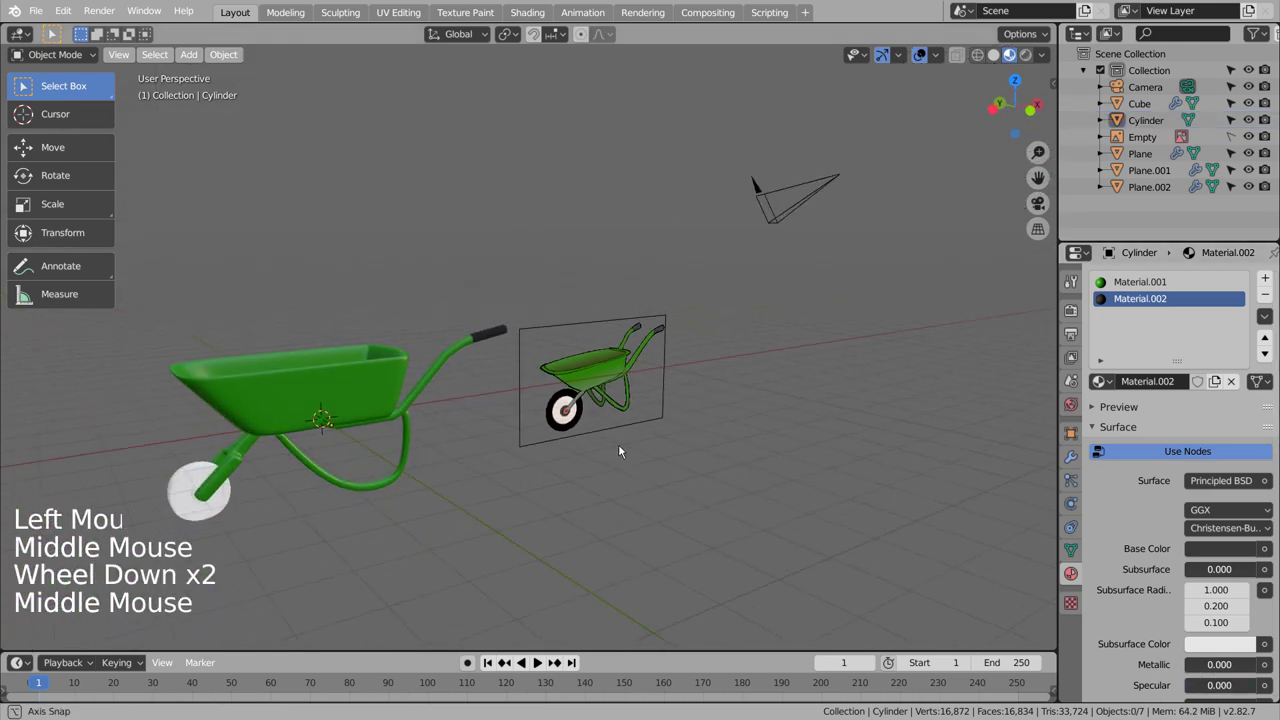
middle_click(661, 433)
scroll("up", 3)
left_click(468, 321)
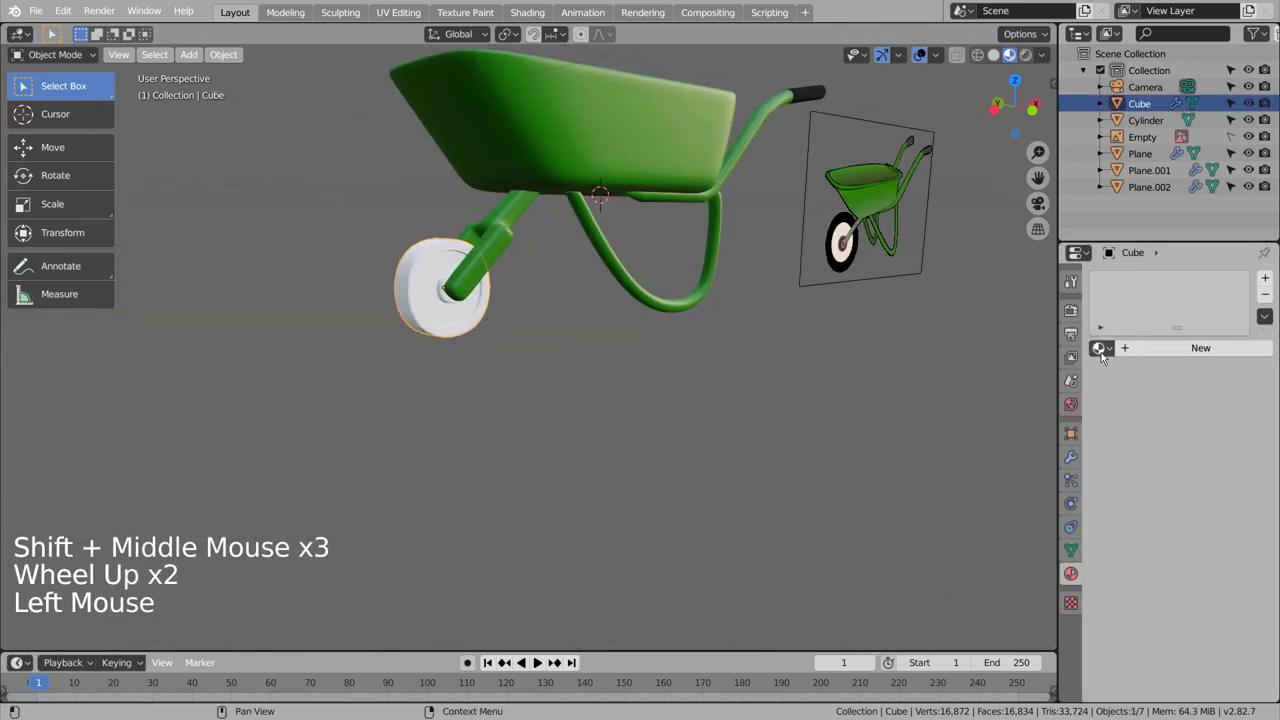
left_click(1104, 356)
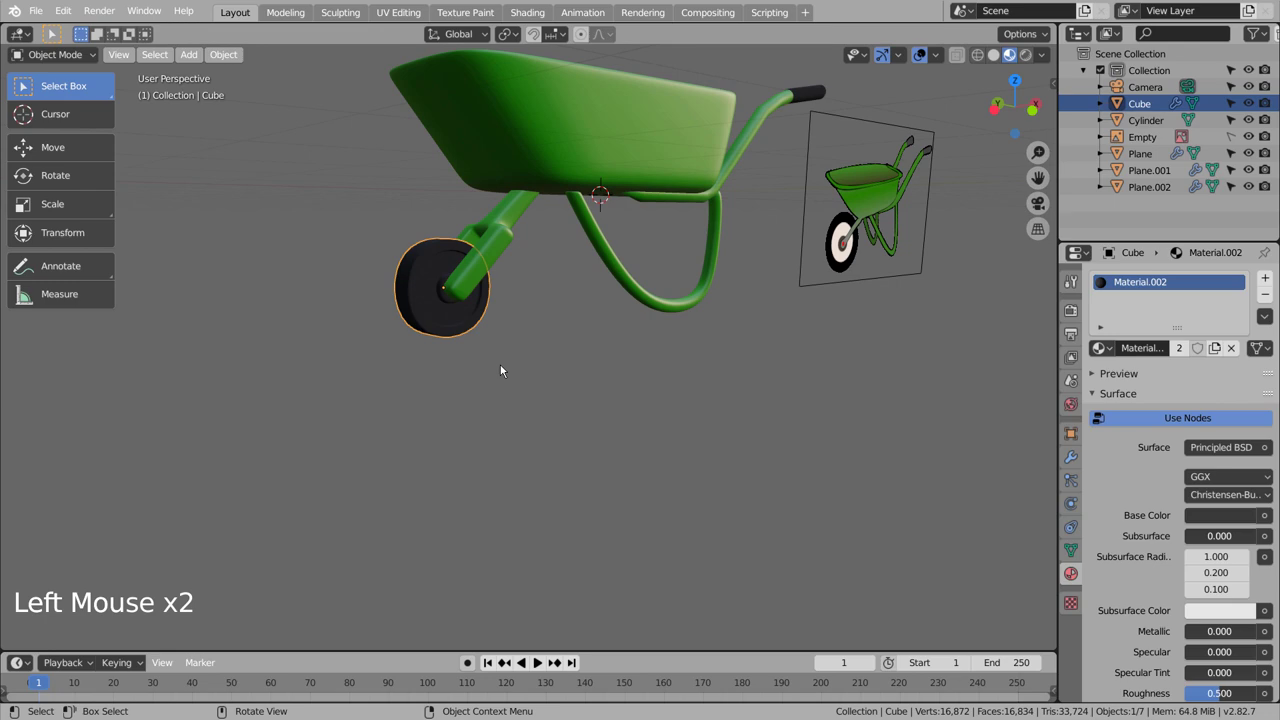
key("Tab")
scroll("up", 3)
middle_click(584, 372)
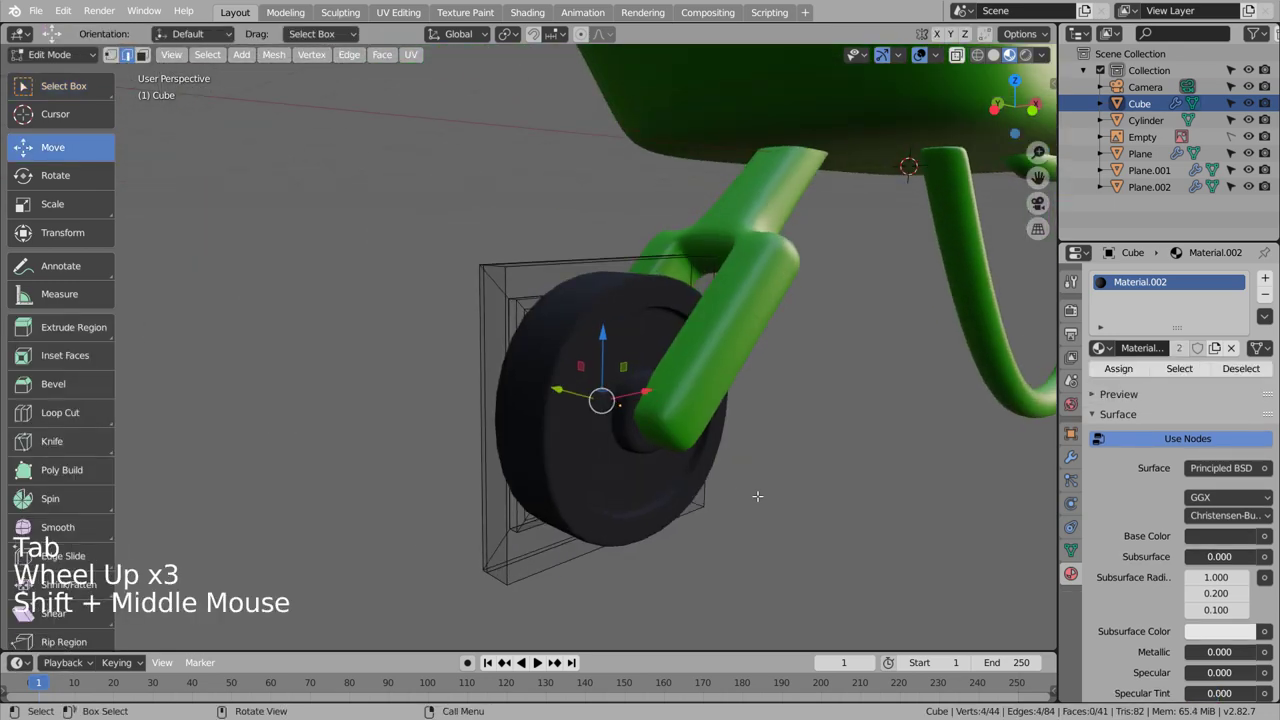
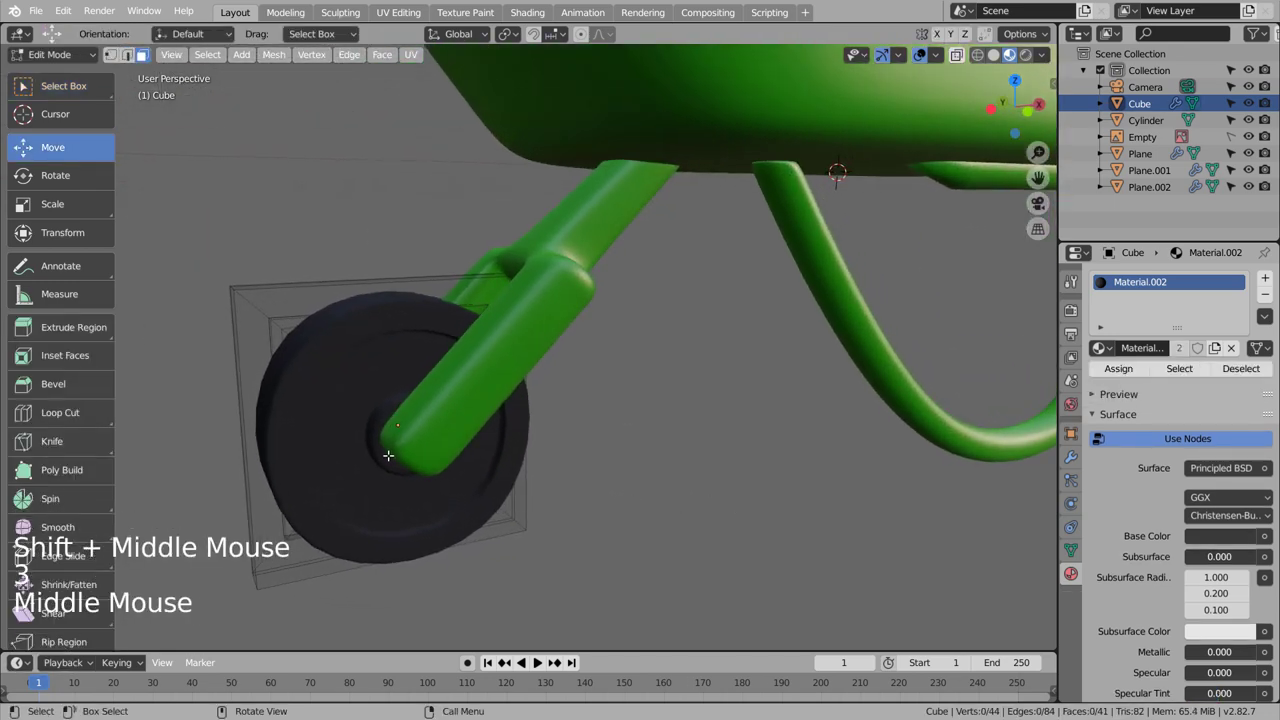
key("Tab")
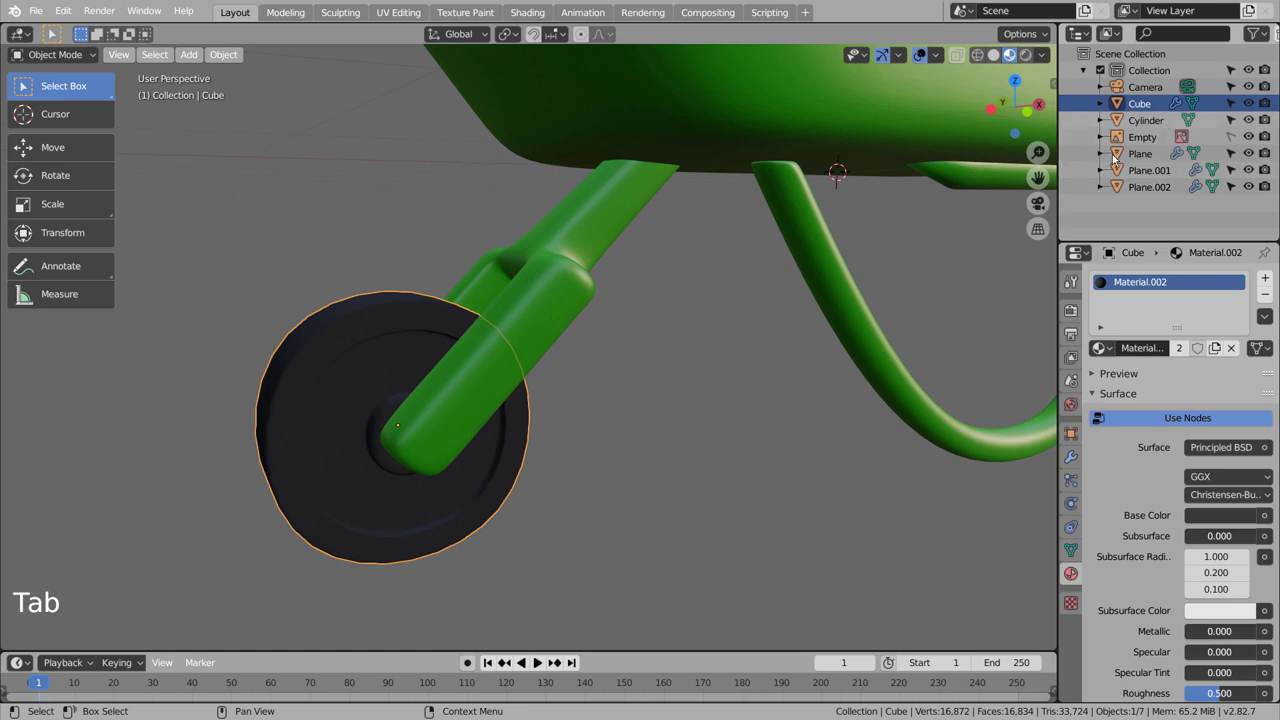
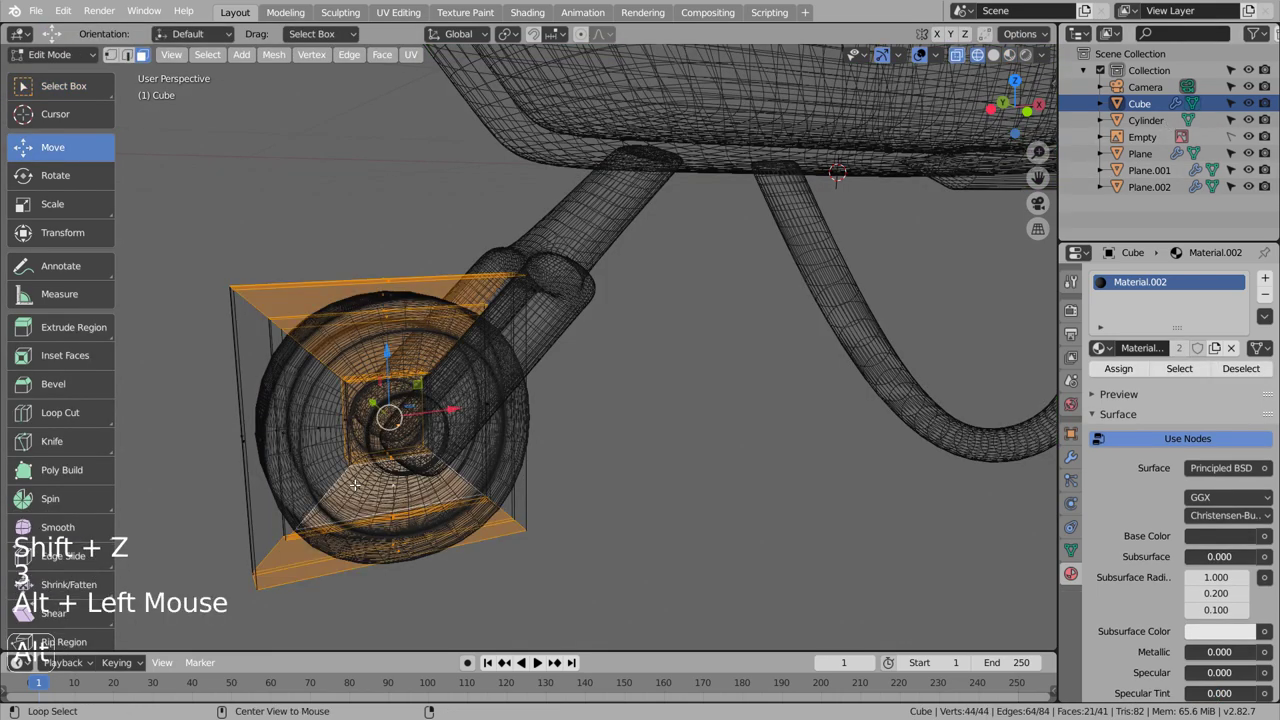
Step: Apply the wheel's Subdivision Surface modifier so the dense mesh is permanent
scroll("down", 3)
left_click(561, 463)
double_click(430, 377)
left_click(534, 482)
scroll("down", 3)
key("shift+z")
key("Tab")
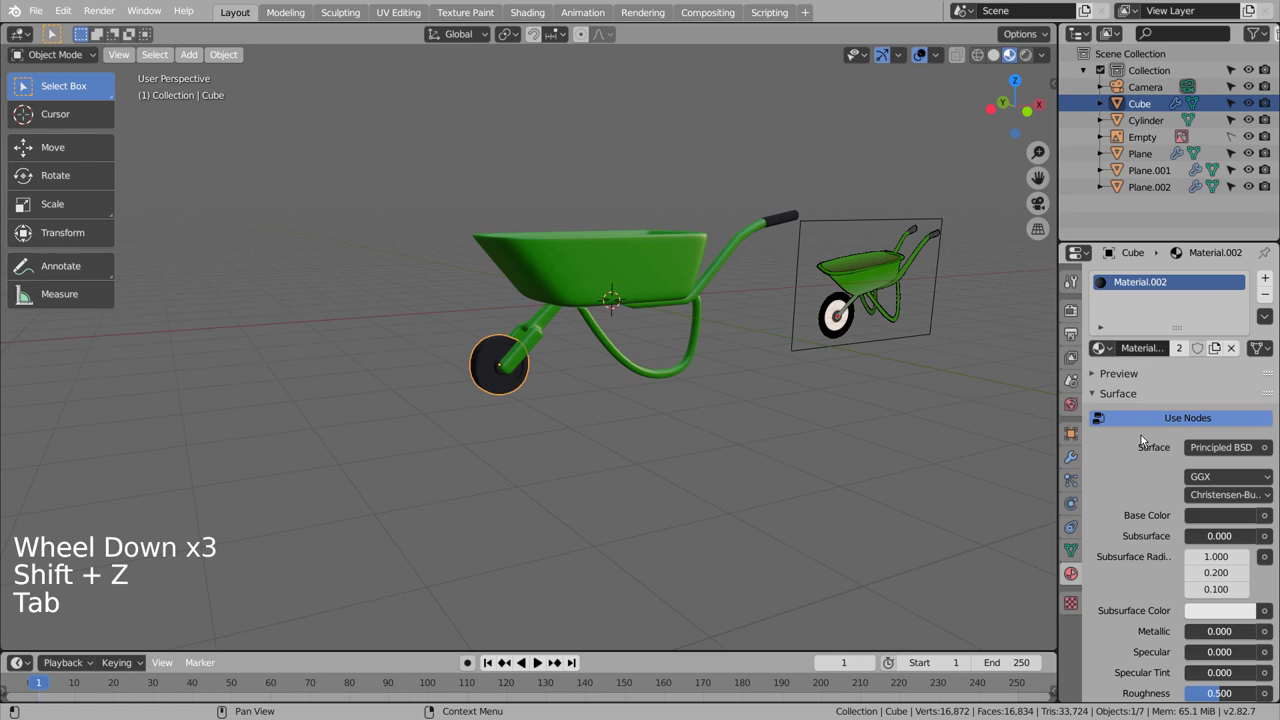
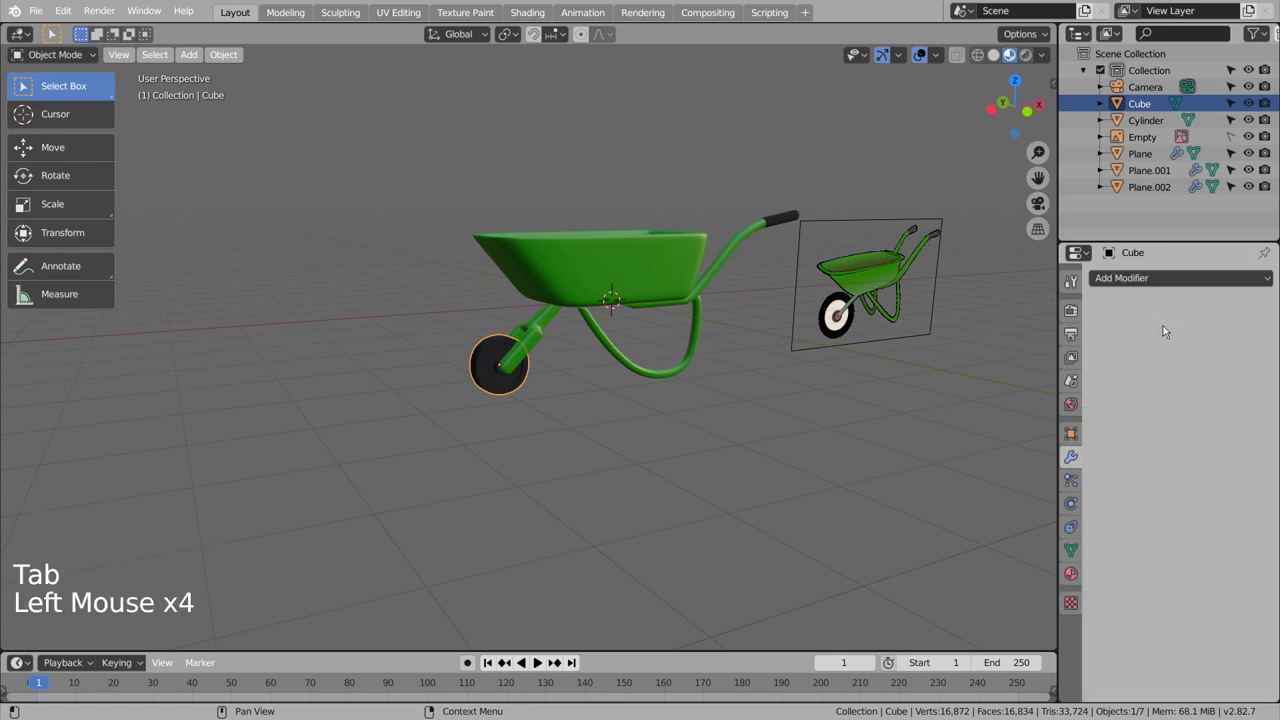
Step: Enter Edit Mode on the wheel in face-select with shading toggled for visibility
key("Tab")
scroll("up", 3)
scroll("up", 3)
key("shift+z")
key("shift+z")
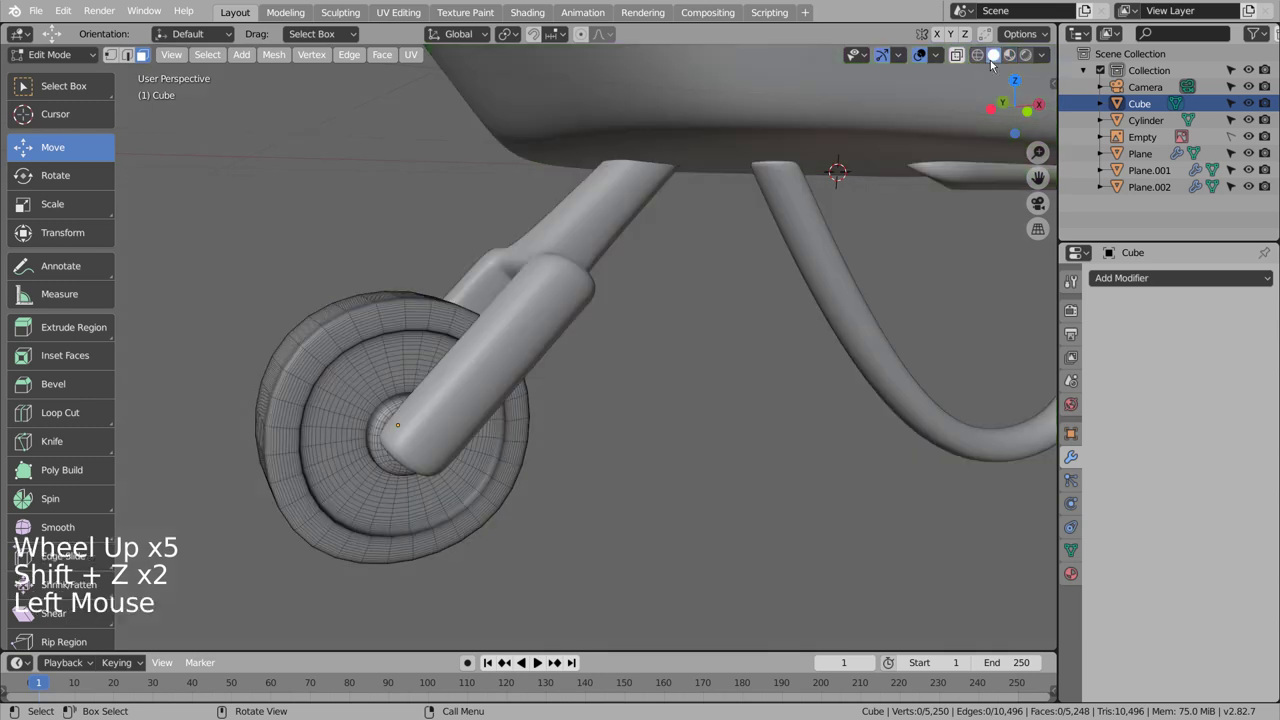
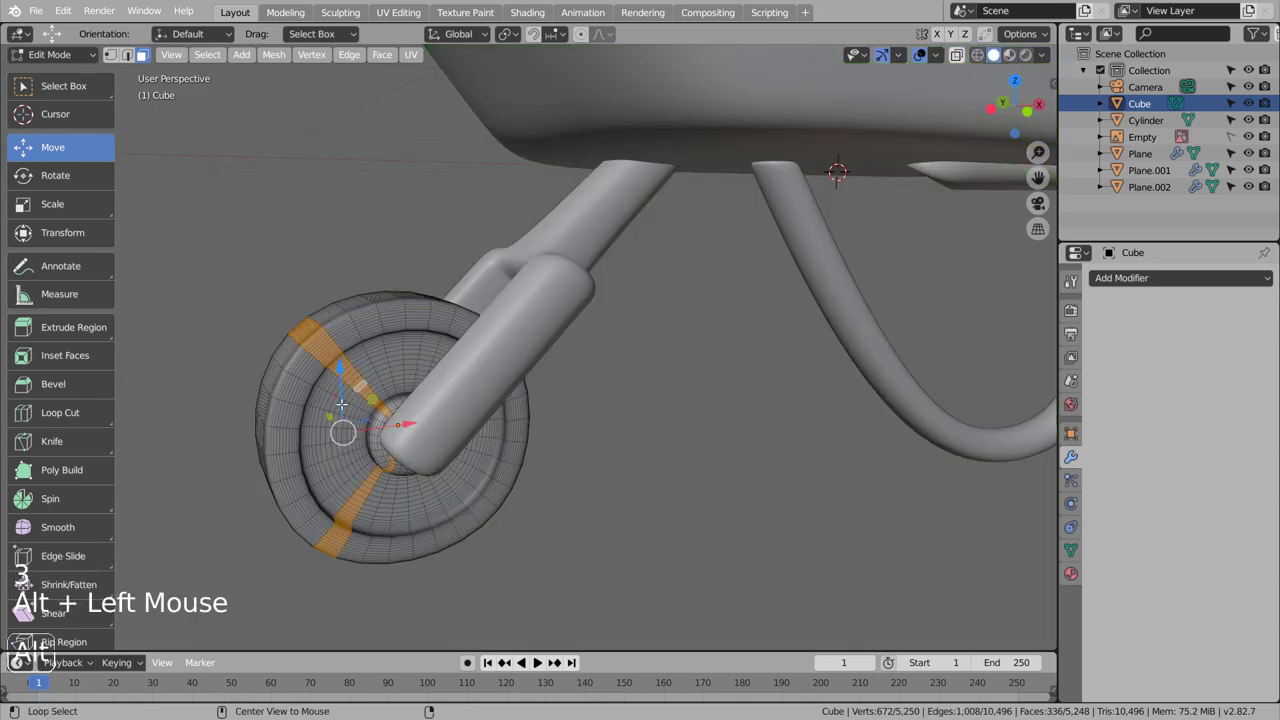
Step: Pick a face band and grow the selection across the wheel's whole inner disc
left_click(322, 388)
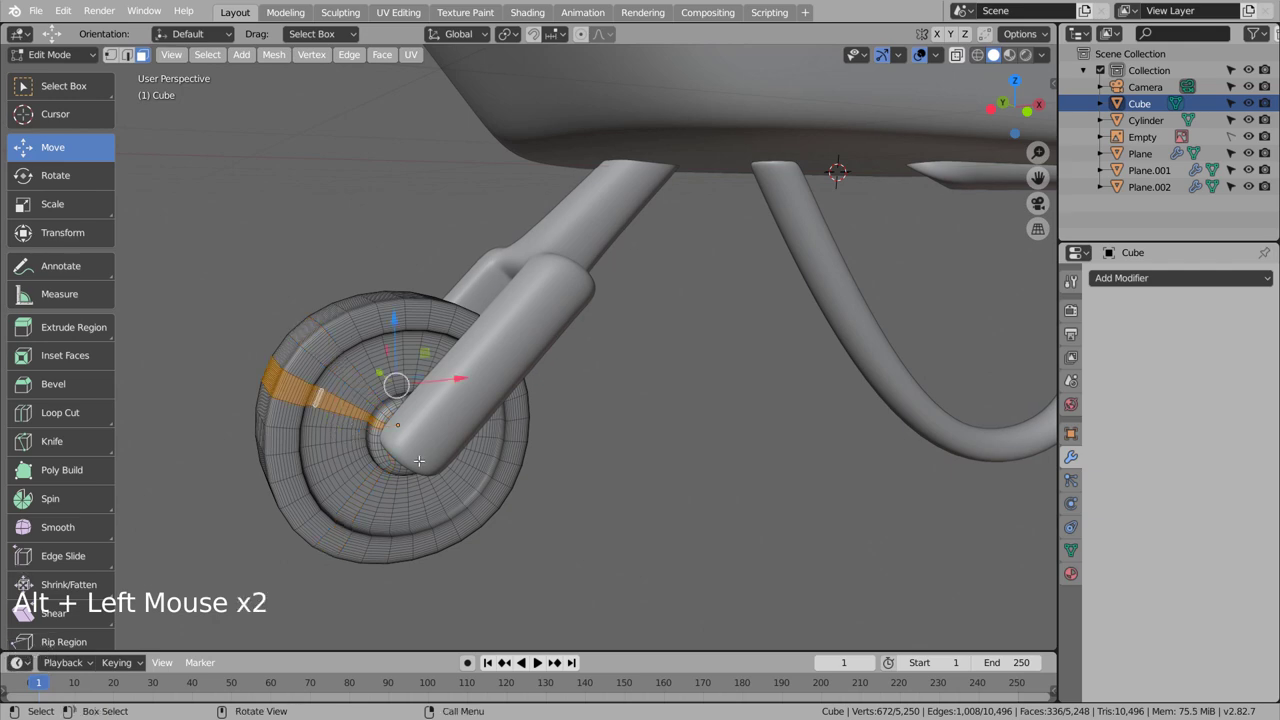
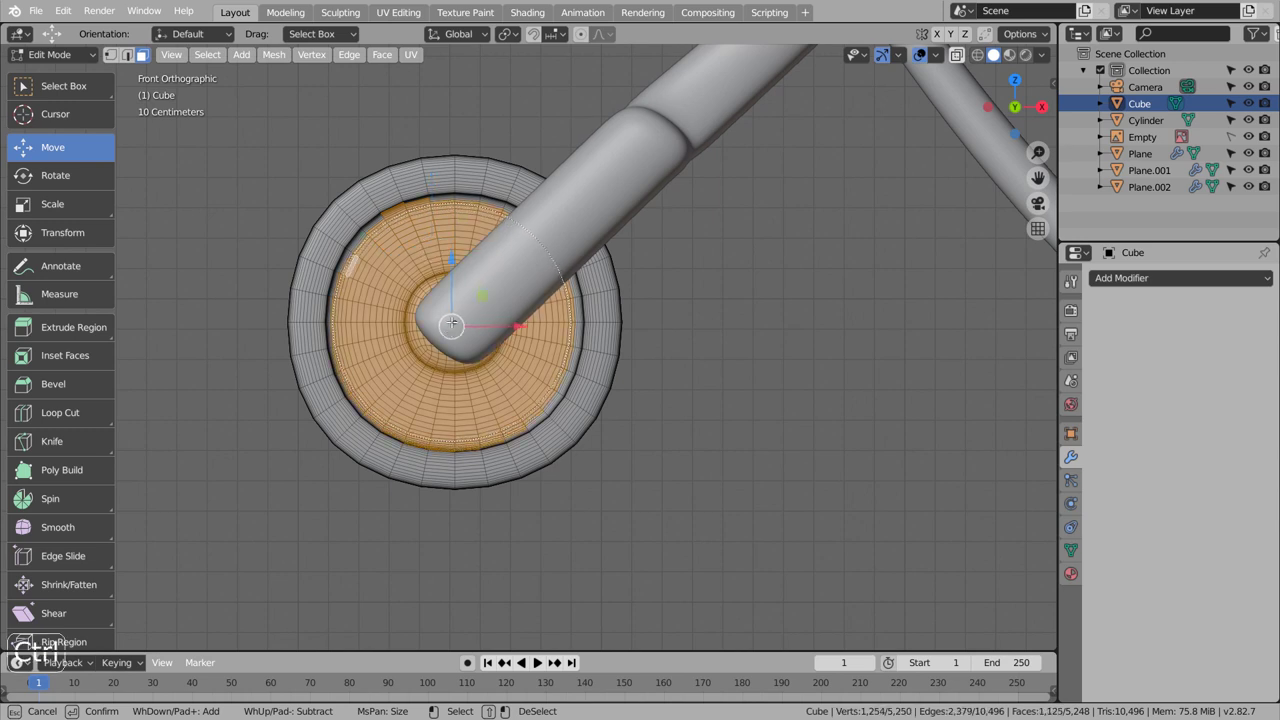
key("ctrl+KP_Add")
key("ctrl+KP_Add")
key("ctrl+KP_Add")
key("ctrl+KP_Add")
key("ctrl+KP_Add")
key("ctrl+KP_Add")
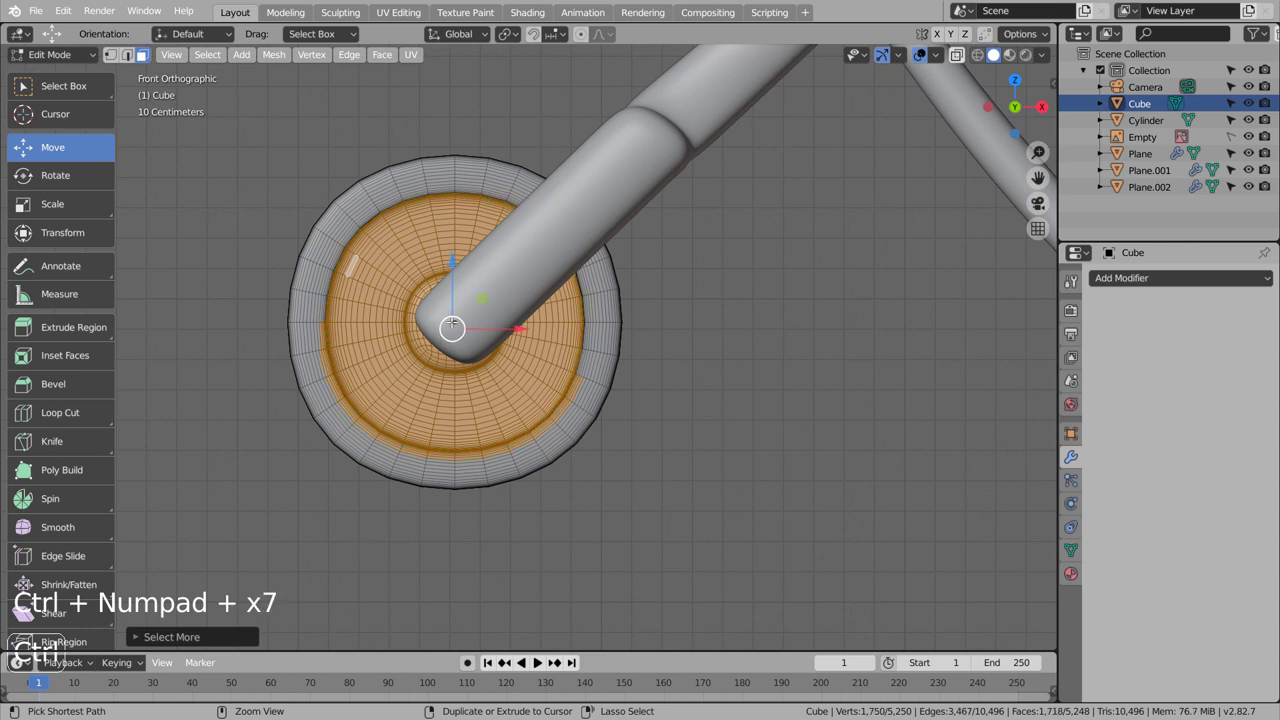
key("c")
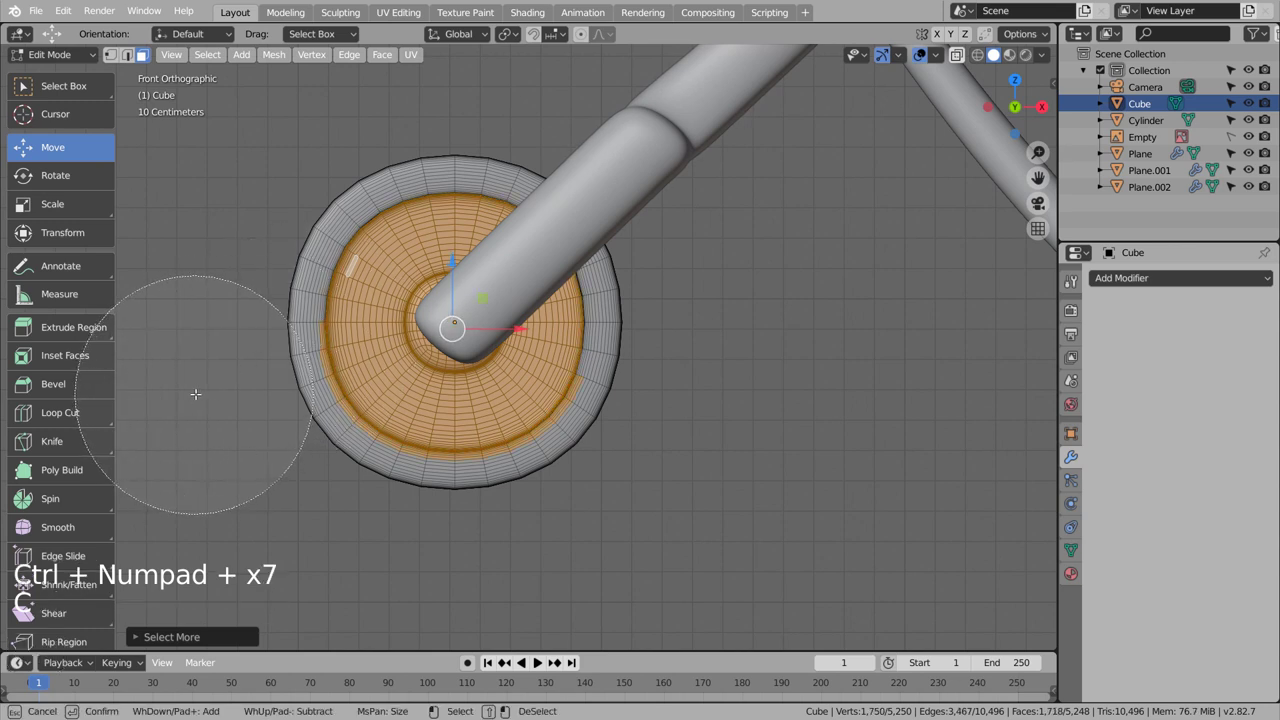
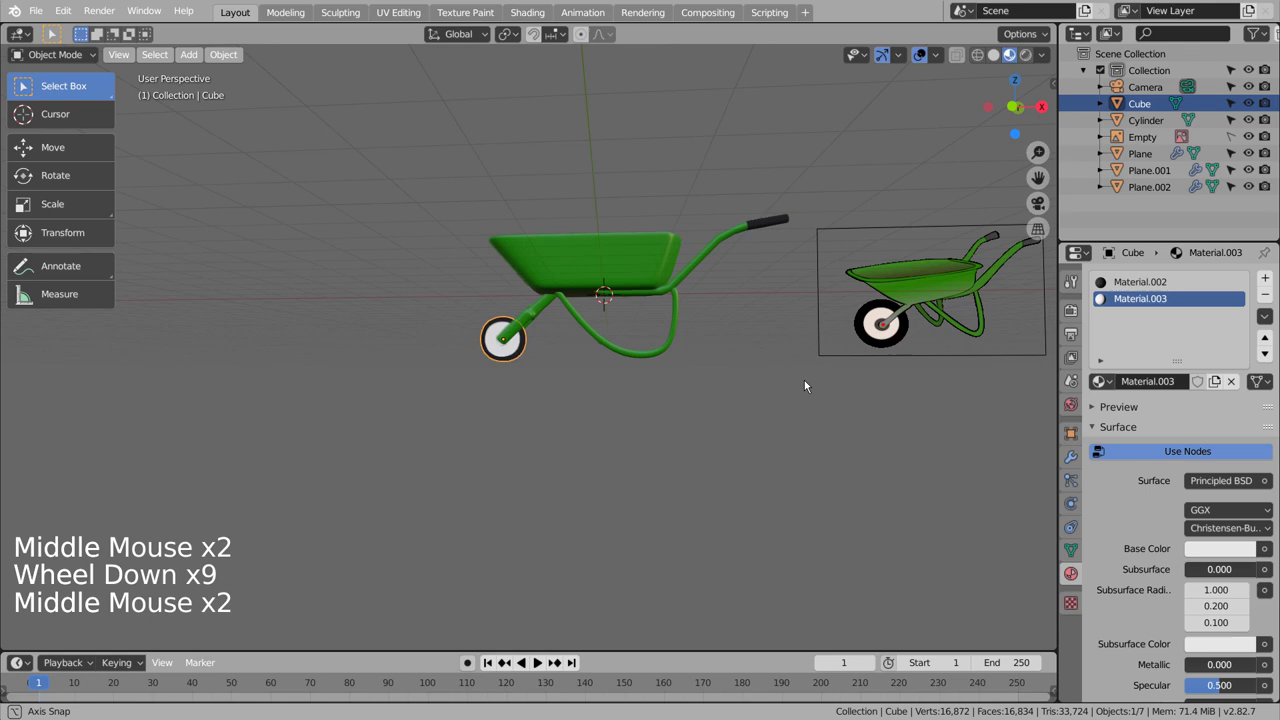
Step: Select the small centre hub faces inside the white disc, orbiting to see the hub clearly
scroll("up", 3)
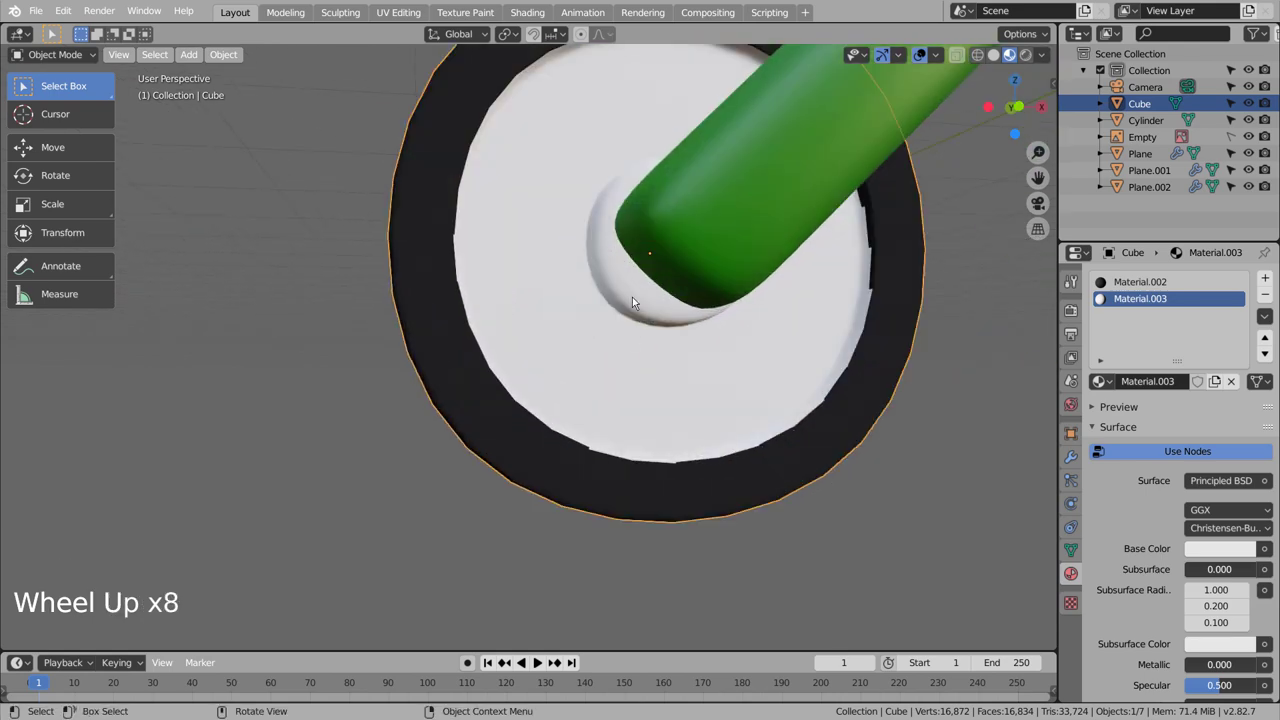
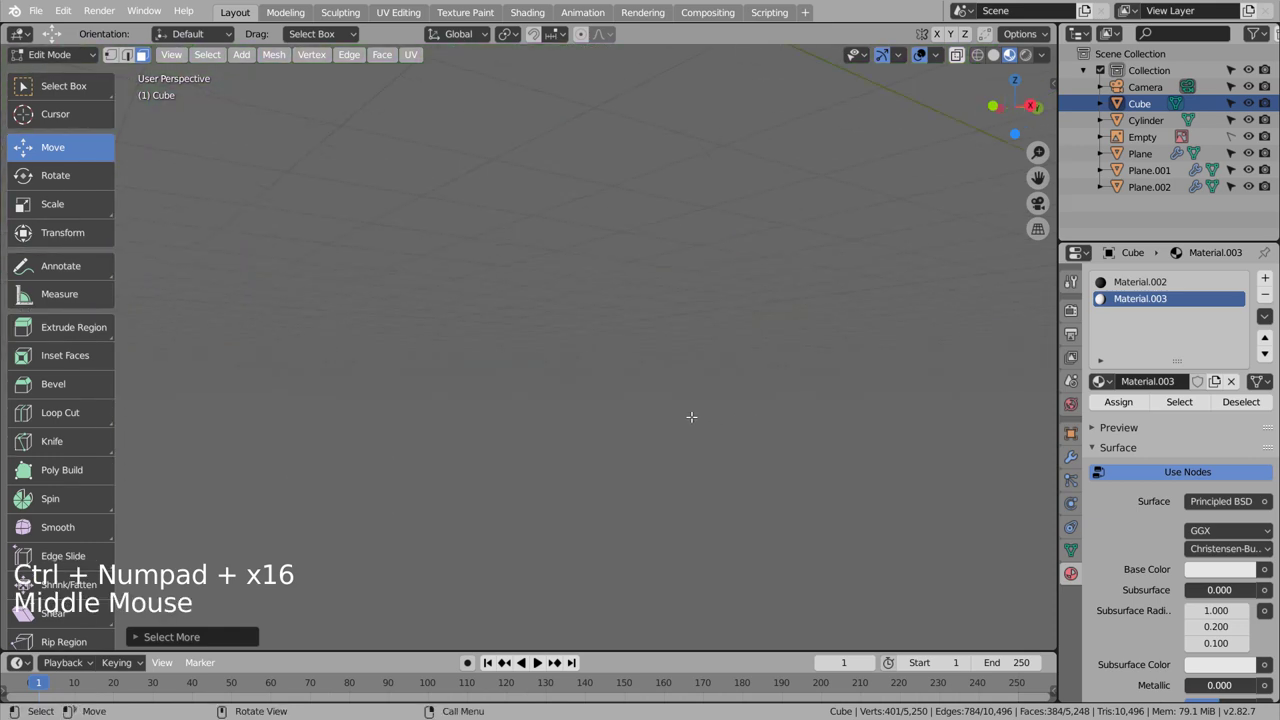
scroll("down", 3)
middle_click(567, 383)
key("ctrl+KP_Add")
key("ctrl+KP_Add")
key("ctrl+KP_Add")
middle_click(585, 383)
middle_click(627, 391)
scroll("up", 3)
scroll("down", 3)
scroll("down", 3)
middle_click(624, 399)
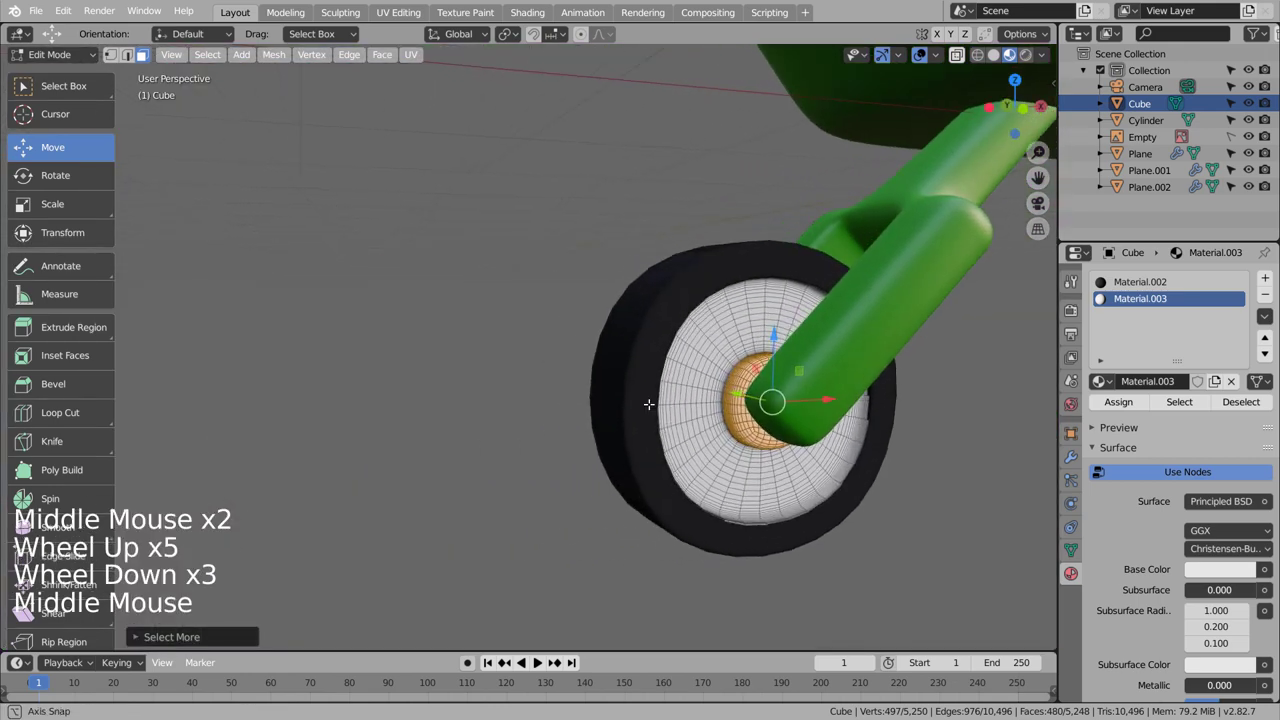
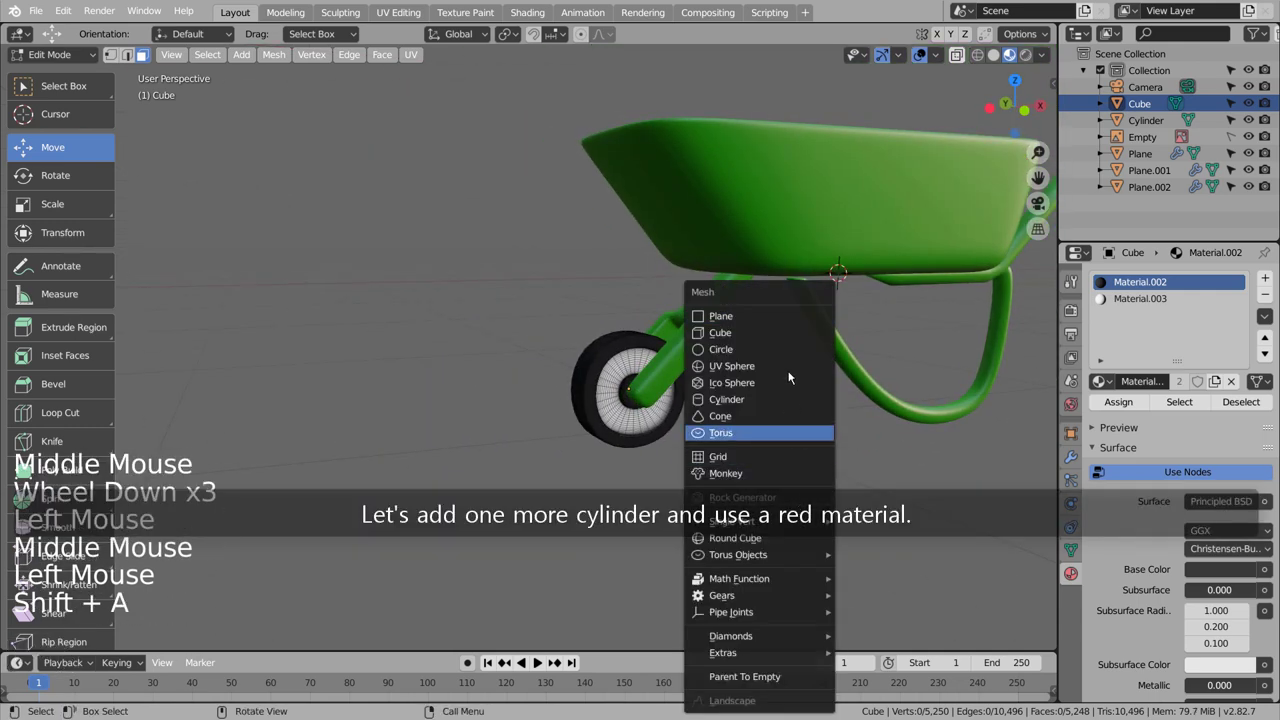
Step: Add a new cylinder, shrink it and view it from the front in wireframe
key("Tab")
key("shift+a")
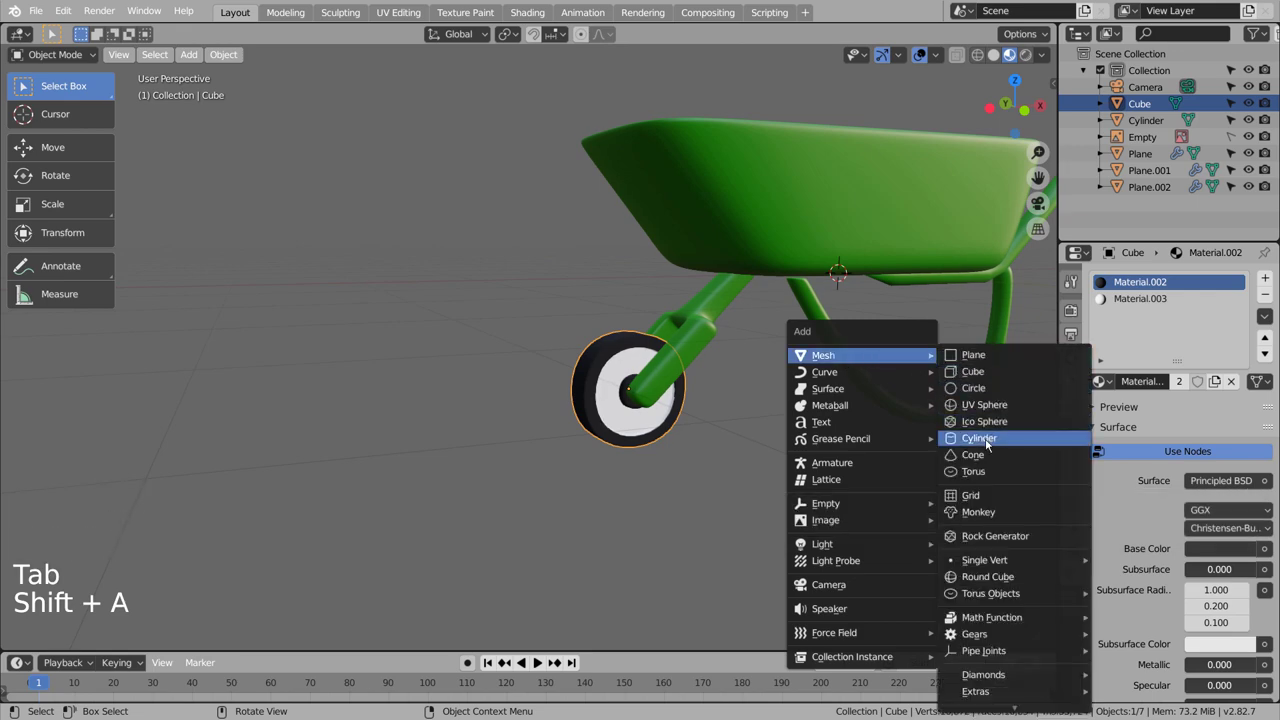
key("r")
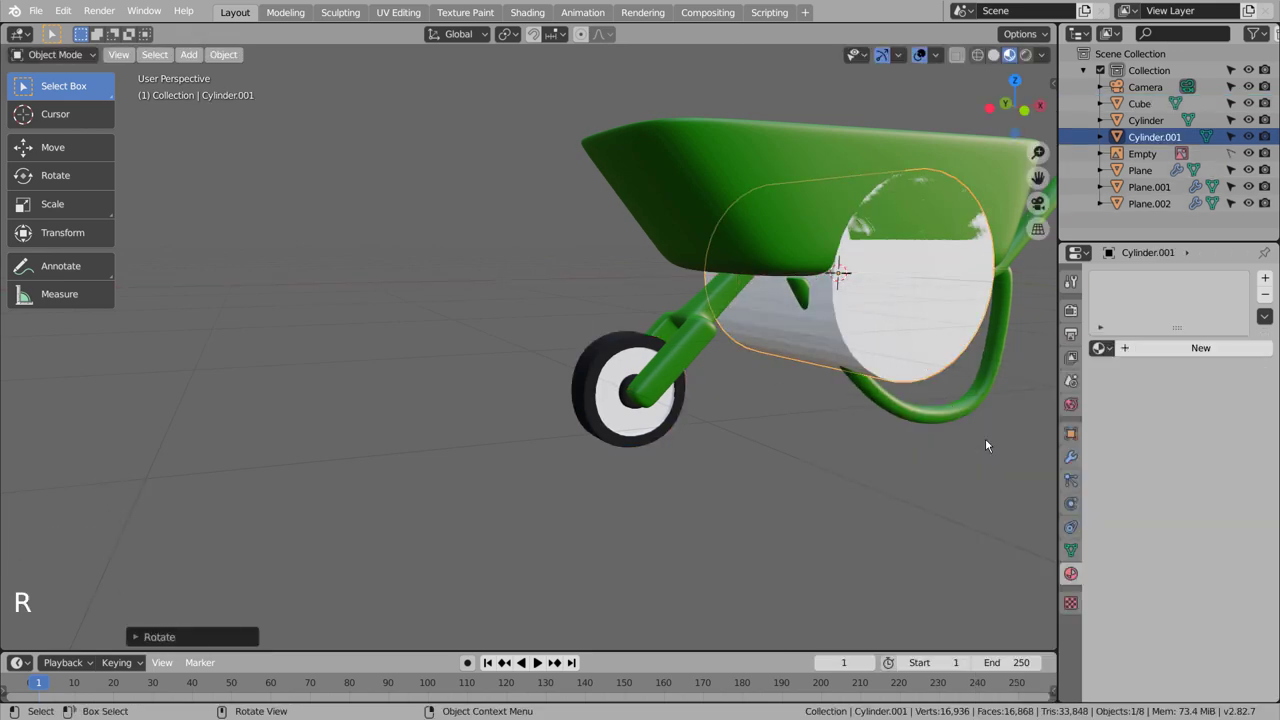
key("KP_1")
key("g")
key("shift+z")
Step: Scale the cylinder to axle thickness, move it to the wheel centre and stretch it along its length
scroll("up", 3)
key("s")
key("g")
key("s")
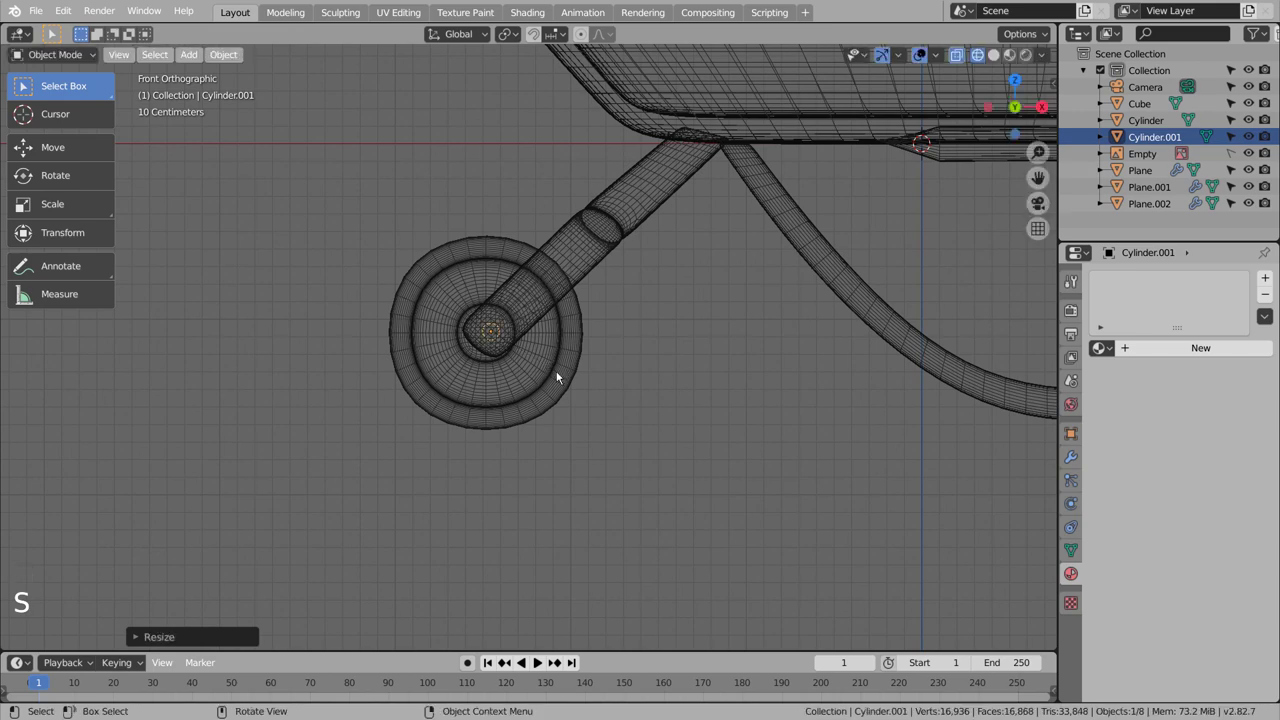
middle_click(676, 370)
scroll("down", 3)
middle_click(822, 399)
scroll("down", 3)
key("s")
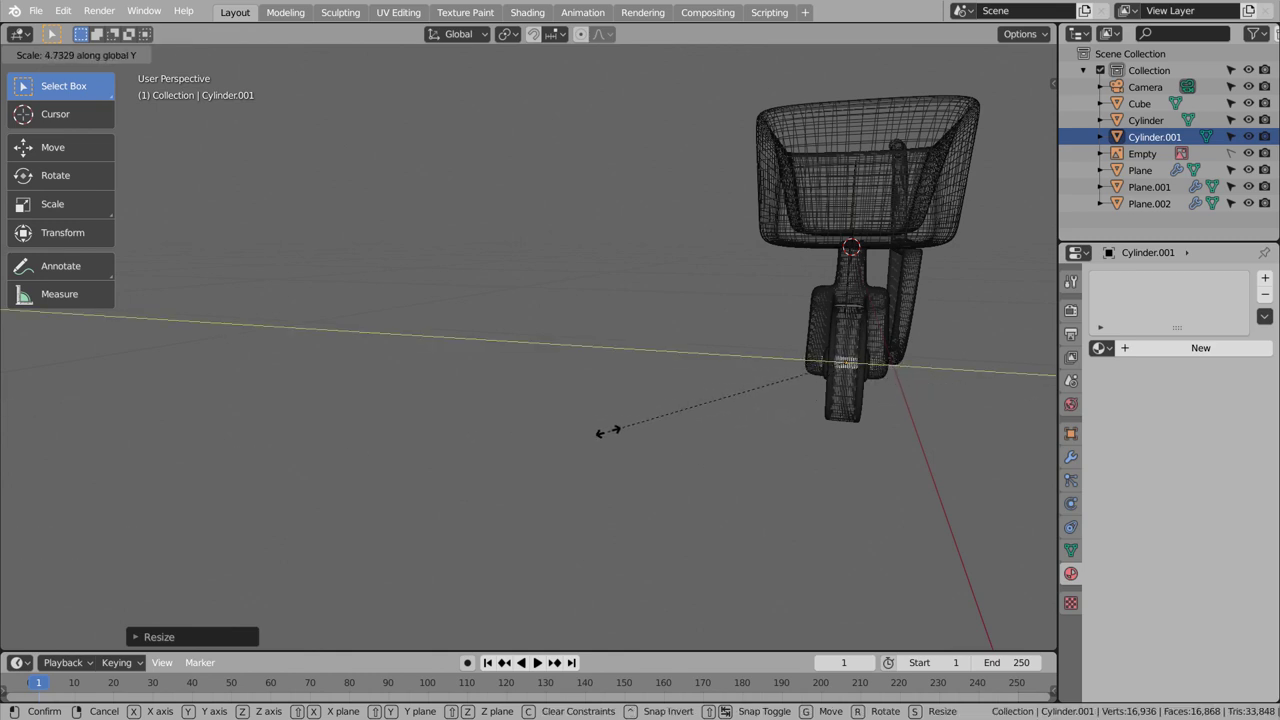
Step: Confirm the axle length and give it a new material with red Base Color
left_click(1245, 354)
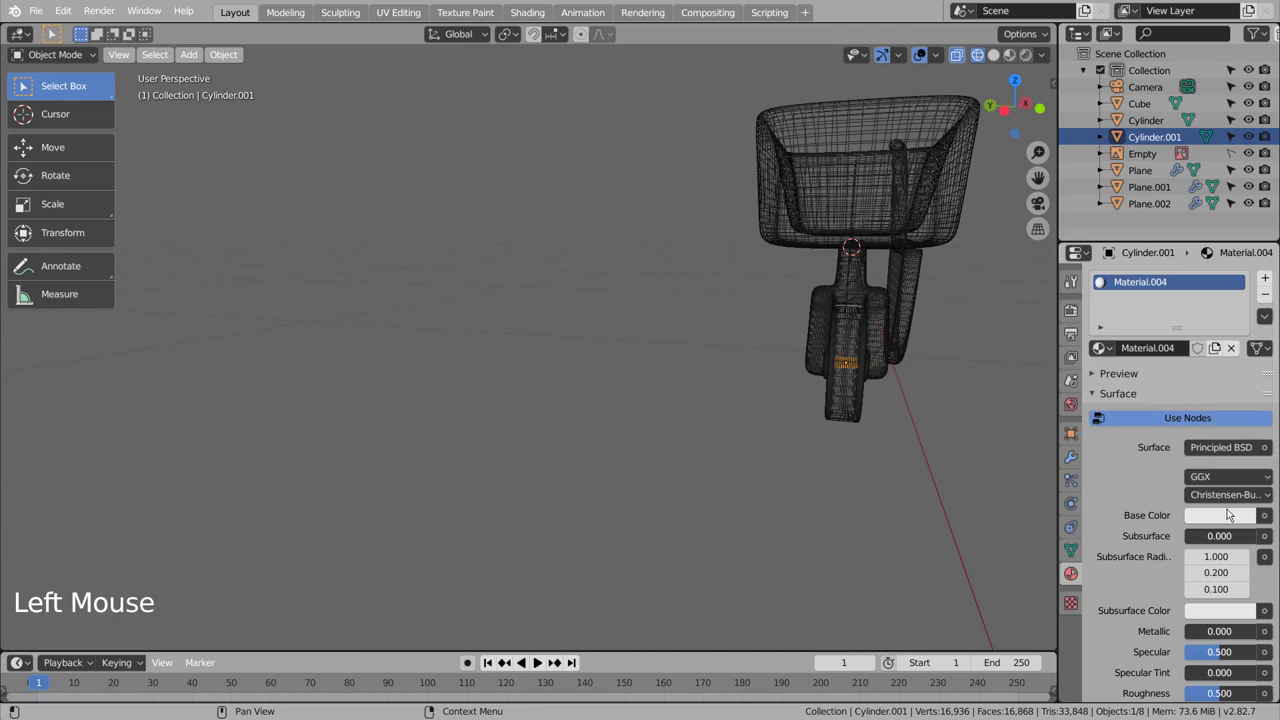
left_click(1231, 528)
key("Tab")
key("shift+z")
left_click(981, 417)
Step: Rescale the axle along Y, undo, then along X so it fits through the hub
middle_click(908, 478)
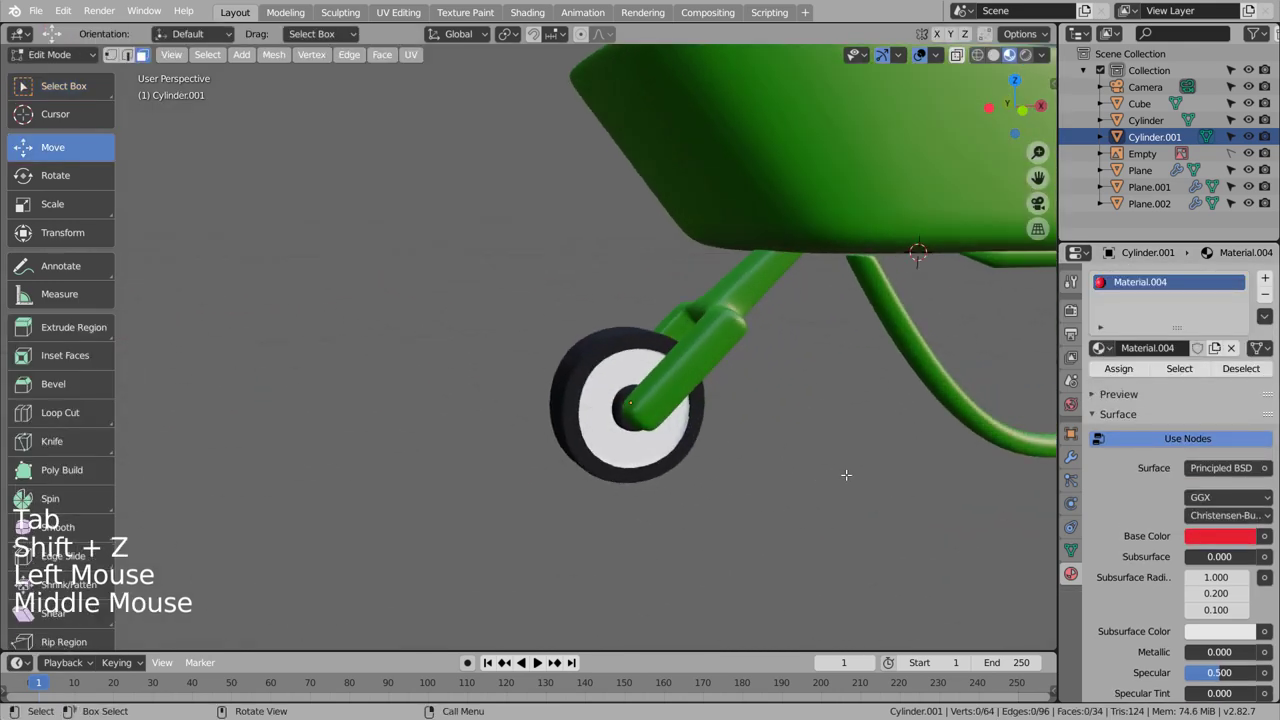
key("s")
key("y")
left_click(567, 490)
key("ctrl+z")
key("s")
key("x")
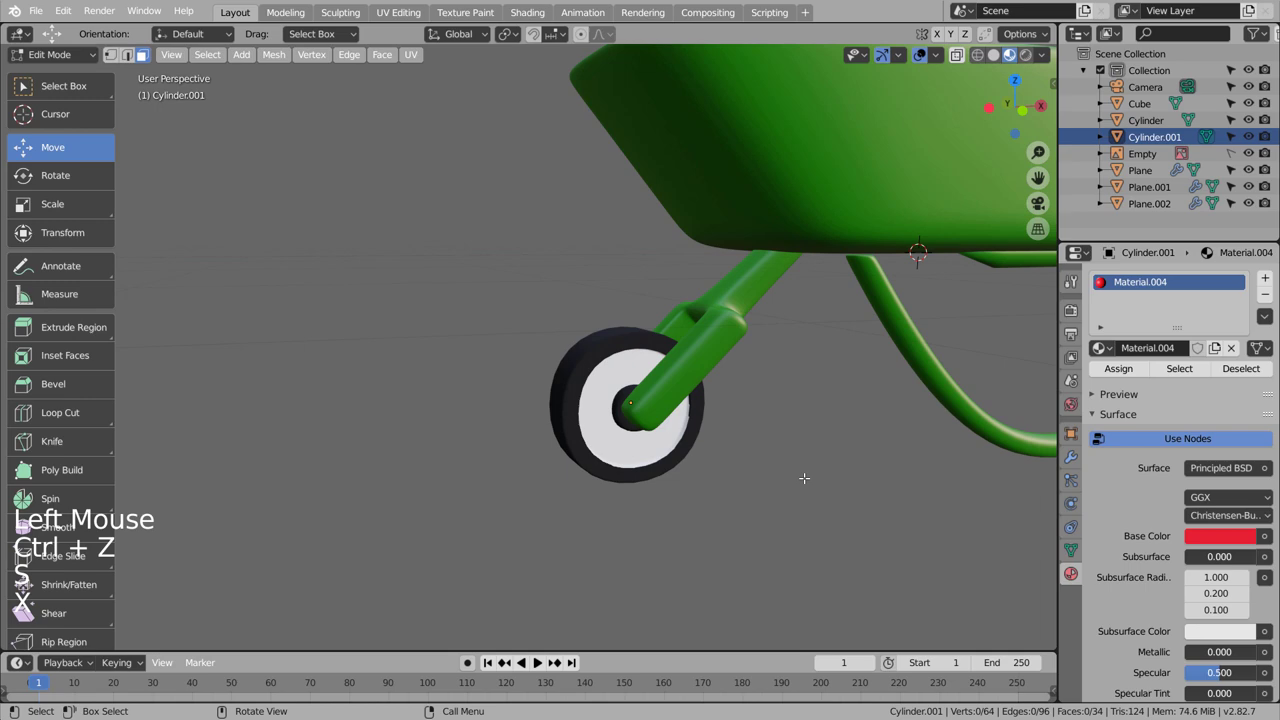
middle_click(789, 474)
middle_click(875, 487)
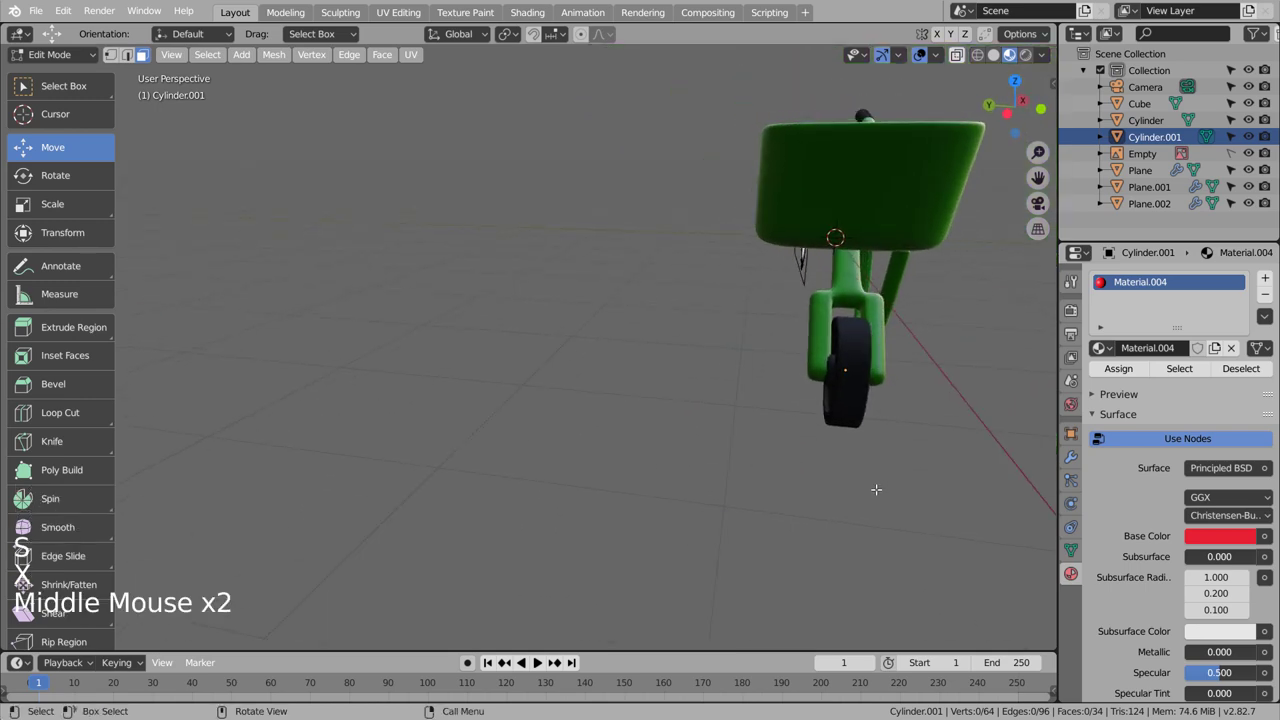
Step: Fine-tune the axle's scale, checking it in Edit Mode and wireframe from several angles
key("Tab")
key("shift+z")
middle_click(880, 498)
key("s")
key("Tab")
key("shift+z")
left_click(971, 495)
middle_click(925, 517)
middle_click(843, 508)
key("Tab")
left_click(833, 517)
middle_click(736, 506)
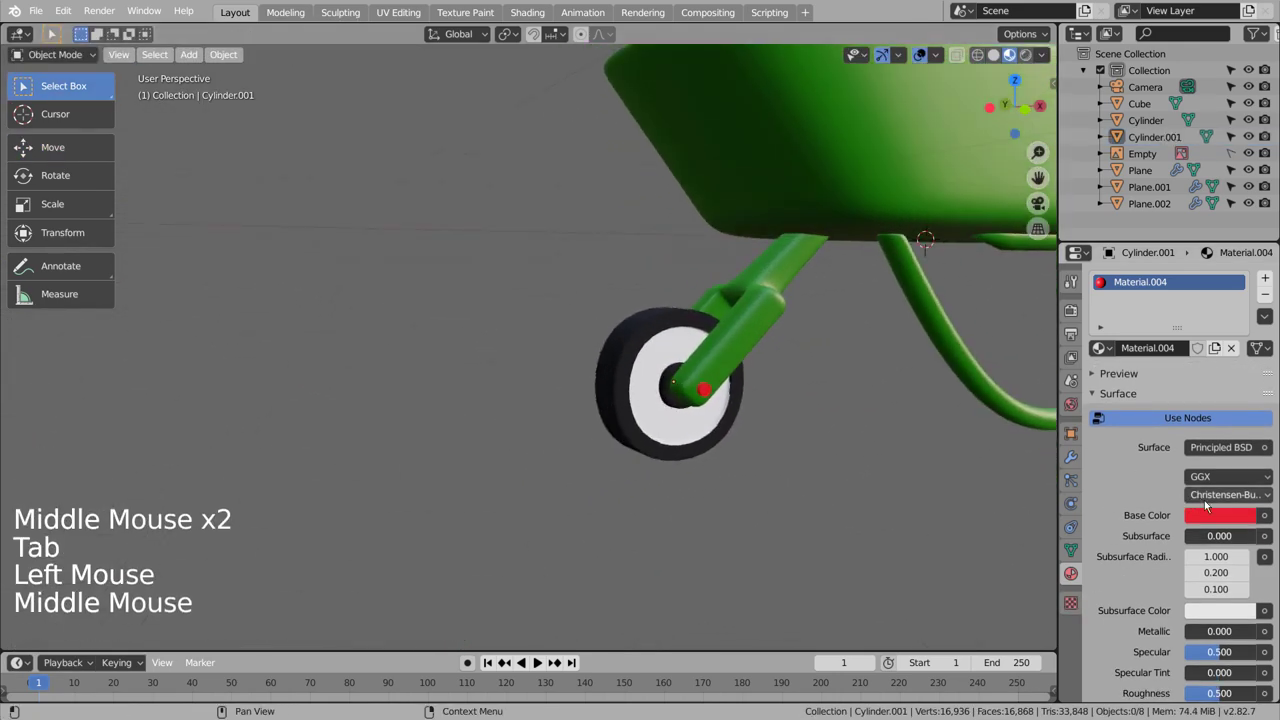
Step: Darken the axle's red by lowering its Value, then face the wheel front-on in wireframe
left_click(1226, 518)
key("Tab")
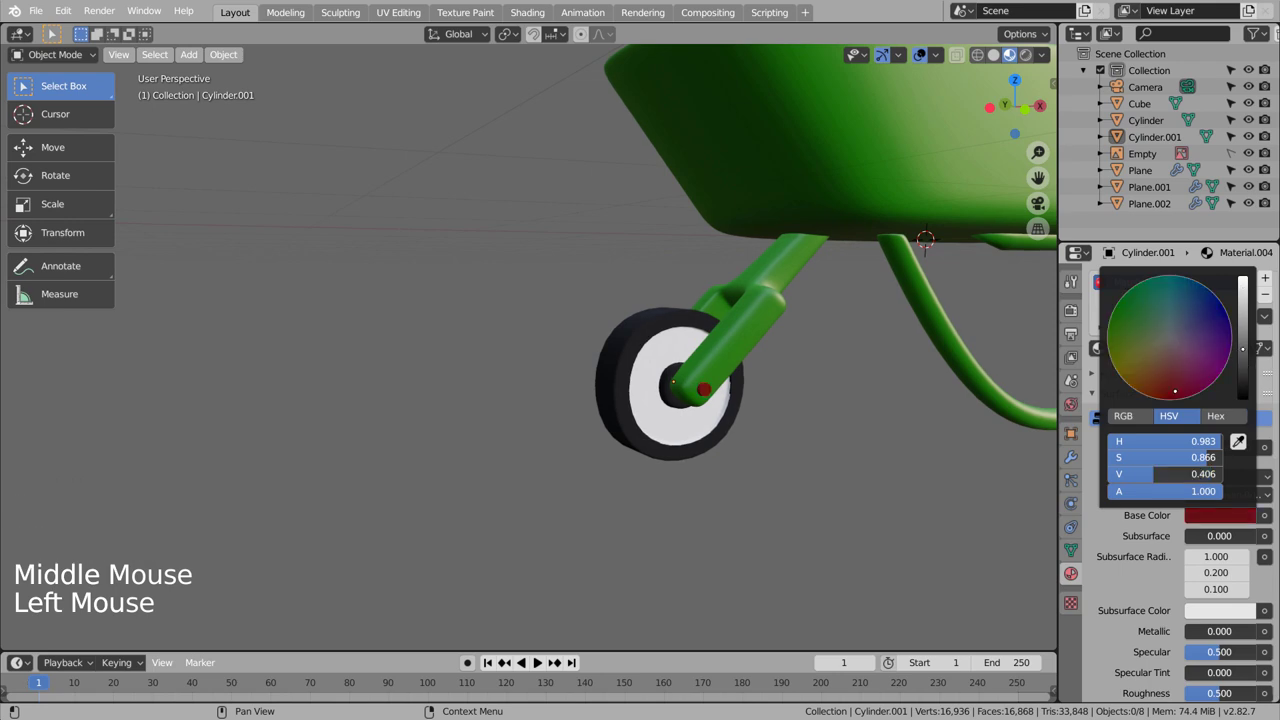
left_click(746, 502)
left_click(660, 445)
key("KP_3")
key("KP_1")
key("shift+z")
scroll("up", 3)
Step: Move the wheel onto the axle and return to solid shading
key("g")
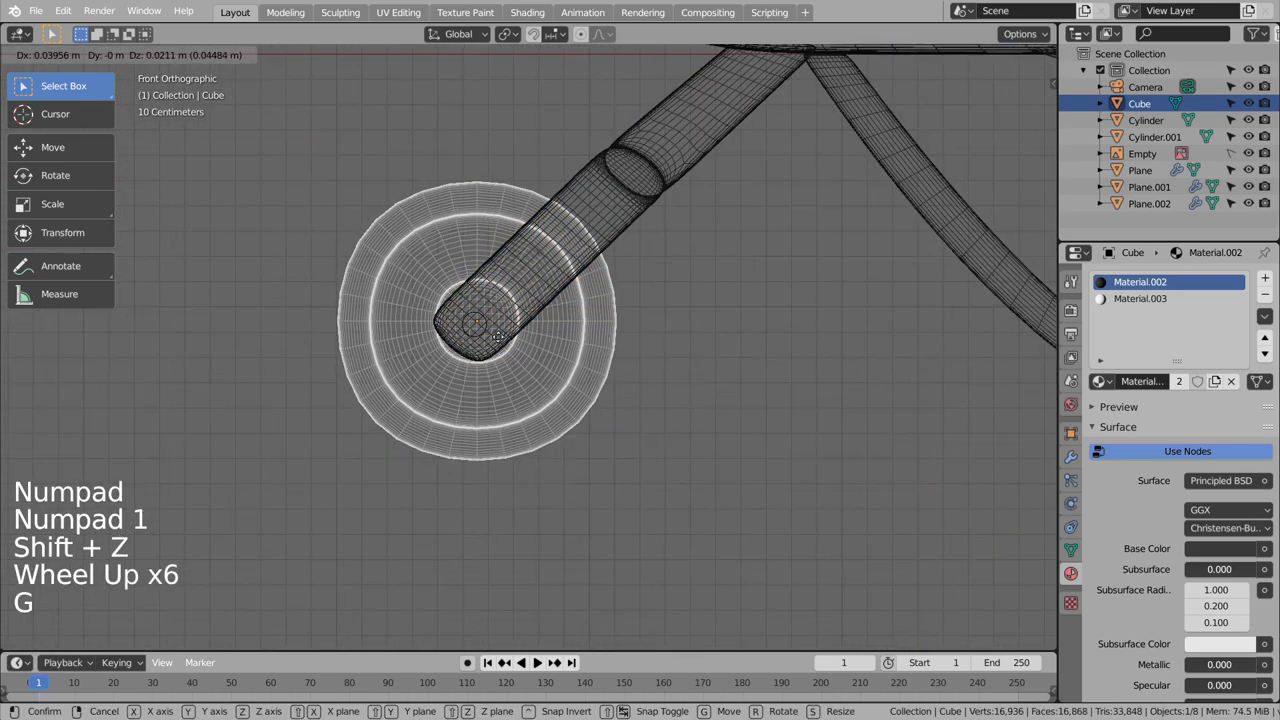
left_click(667, 370)
scroll("down", 3)
key("shift+z")
left_click(663, 405)
middle_click(695, 427)
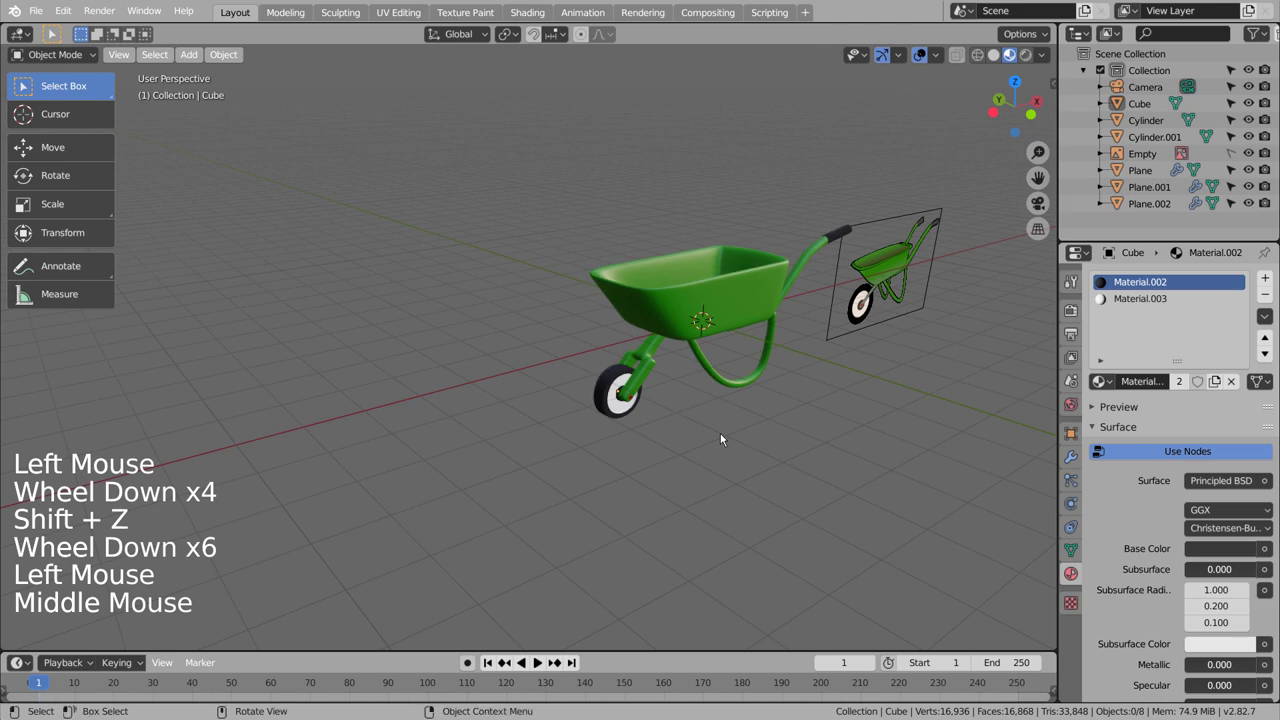
Step: Select the frame parts (strut and support leg) whose modifiers need applying
key("shift+l")
middle_click(757, 482)
middle_click(704, 481)
left_click(554, 380)
left_click(434, 426)
Step: Apply the strut and support-leg modifiers, then join the leg into the handle pipe with Ctrl+J
left_click(1164, 181)
left_click(1079, 466)
left_click(1154, 330)
left_click(1152, 191)
left_click(1147, 339)
left_click(1152, 327)
left_click(1155, 213)
left_click(1153, 337)
left_click(540, 391)
key("ctrl+j")
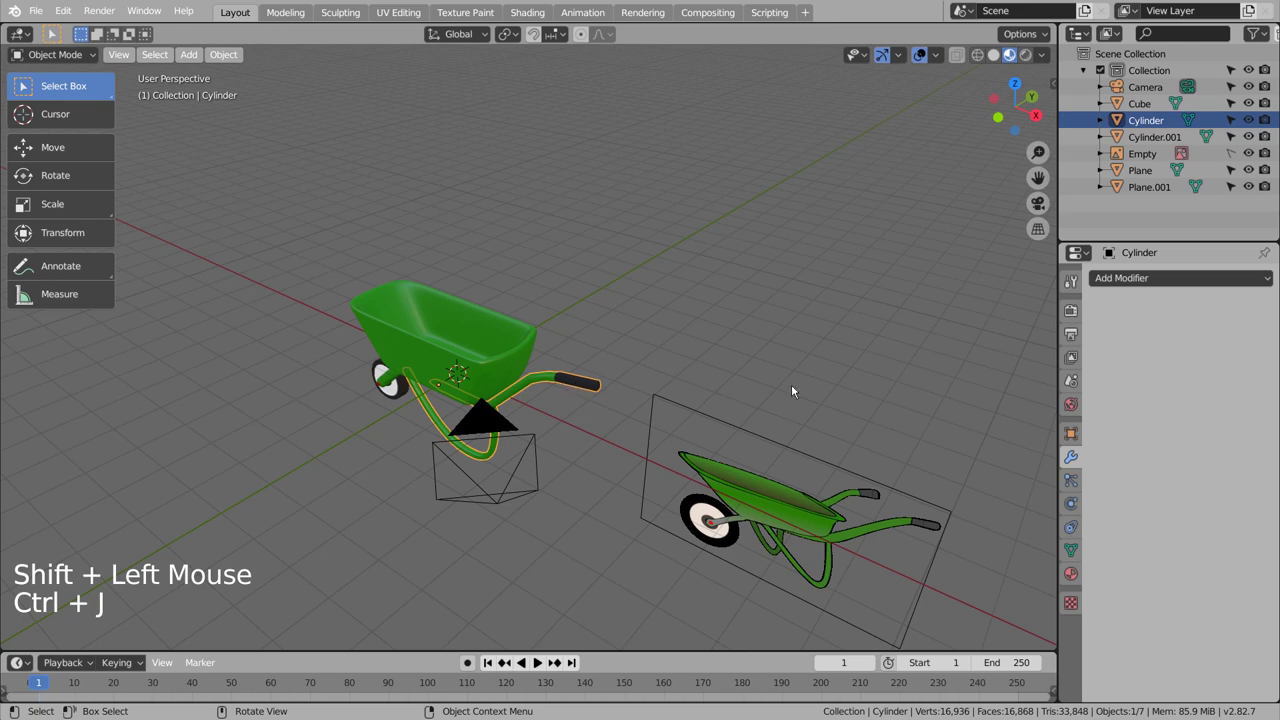
Step: Add a Mirror modifier to the handle pipe across Plane on the Y axis
left_click(1141, 282)
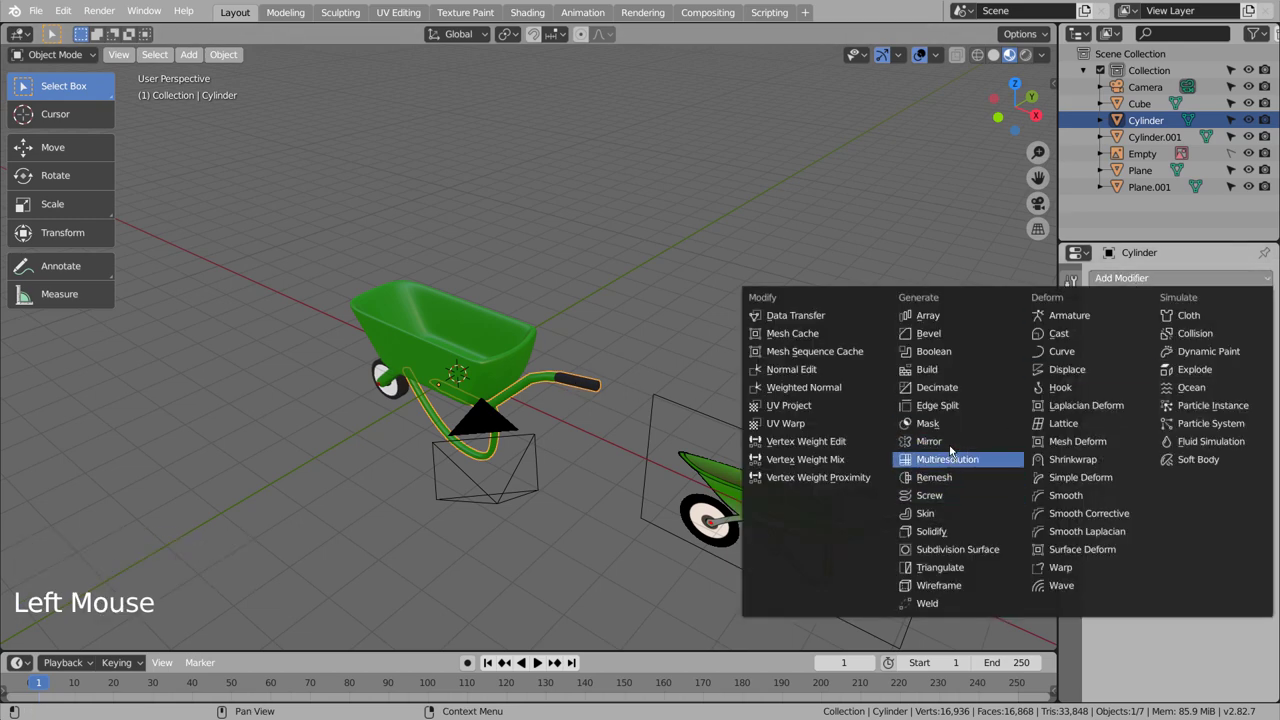
left_click(1265, 451)
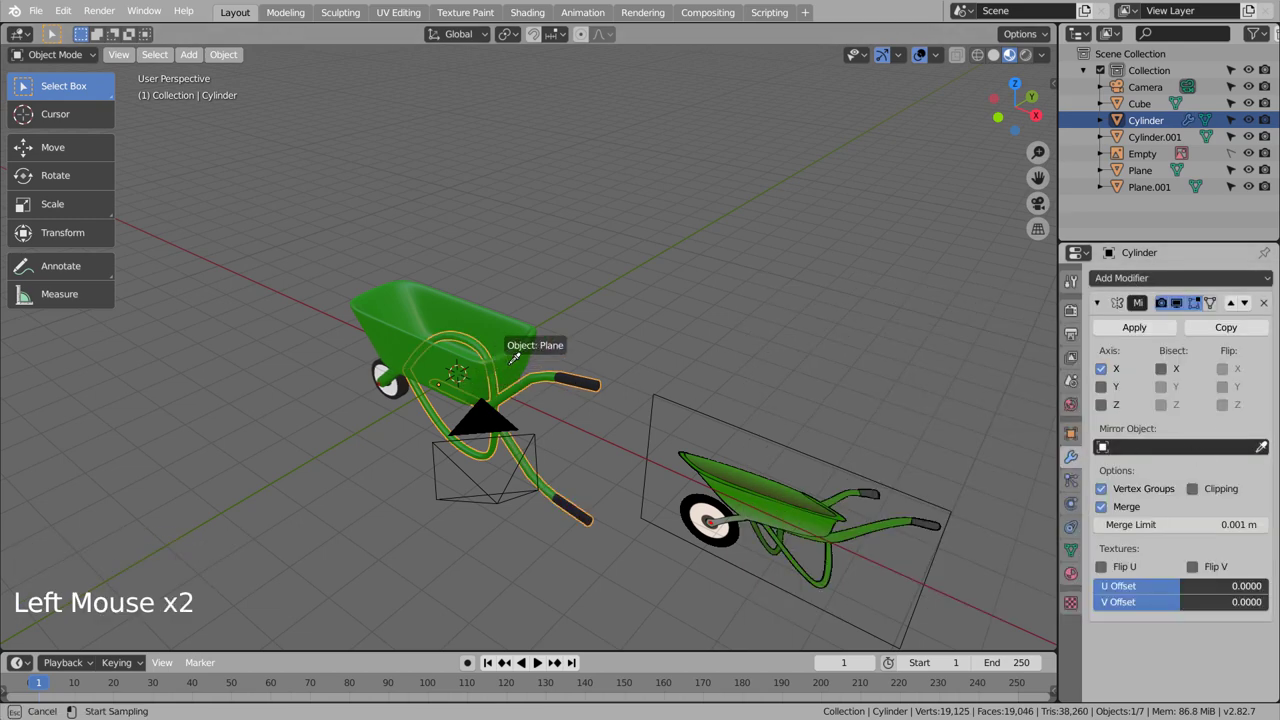
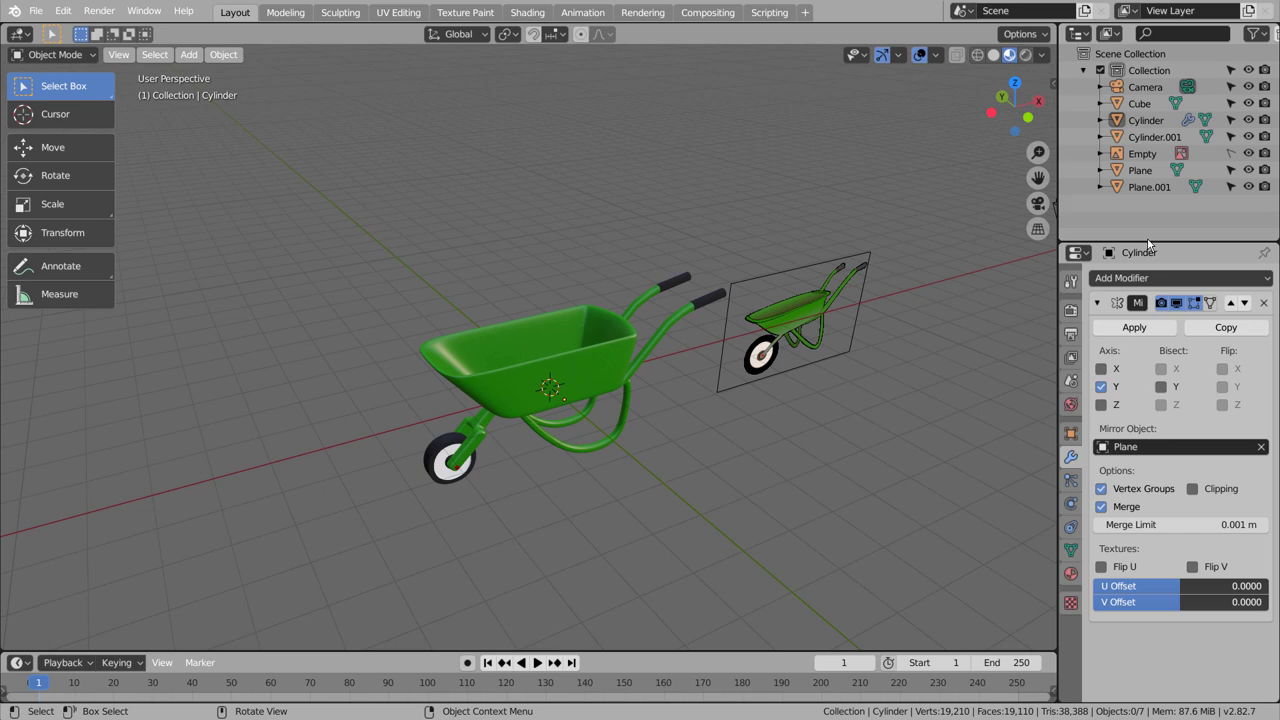
left_click(1250, 165)
left_click(1269, 161)
Step: Select the wheel and look over the mirrored handles from around the wheelbarrow
left_click(813, 443)
key("Tab")
key("shift+z")
left_click(712, 603)
middle_click(710, 596)
key("shift+z")
middle_click(667, 599)
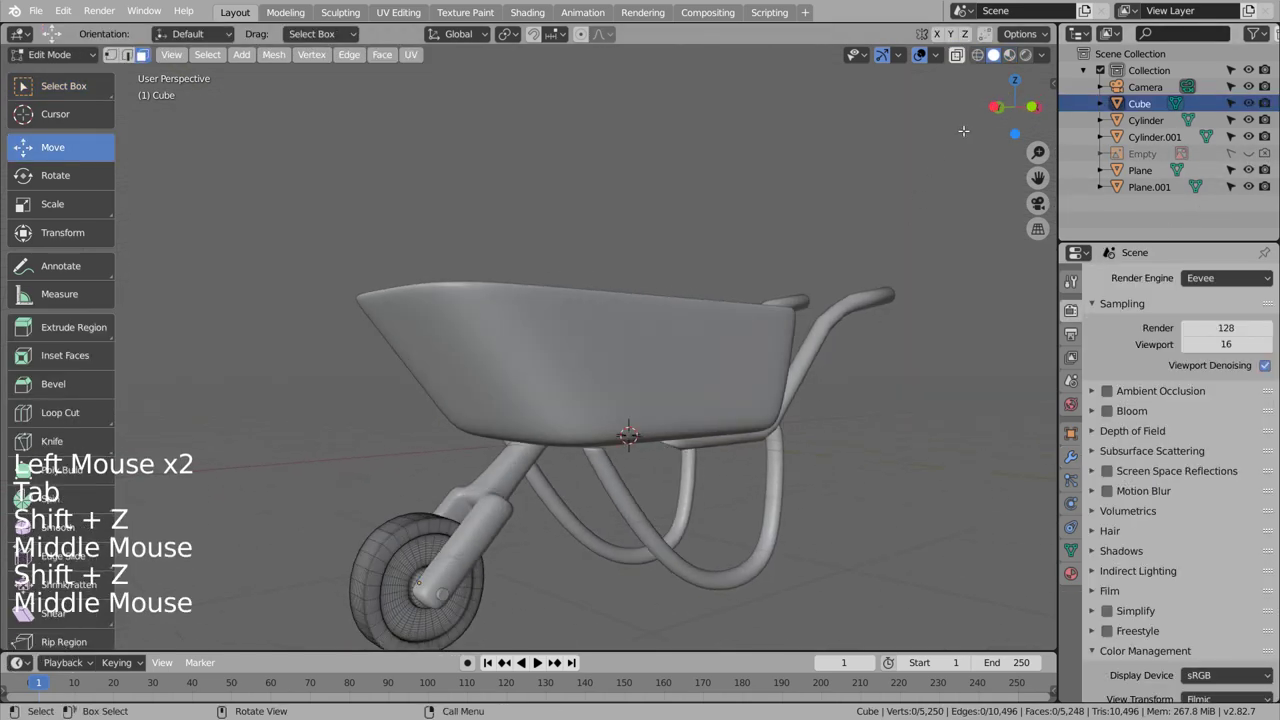
Step: Box-select half the wheel in Right Ortho wireframe, invert the selection and delete only edges and faces
left_click(1017, 65)
key("Tab")
middle_click(519, 462)
key("Tab")
key("ctrl+r")
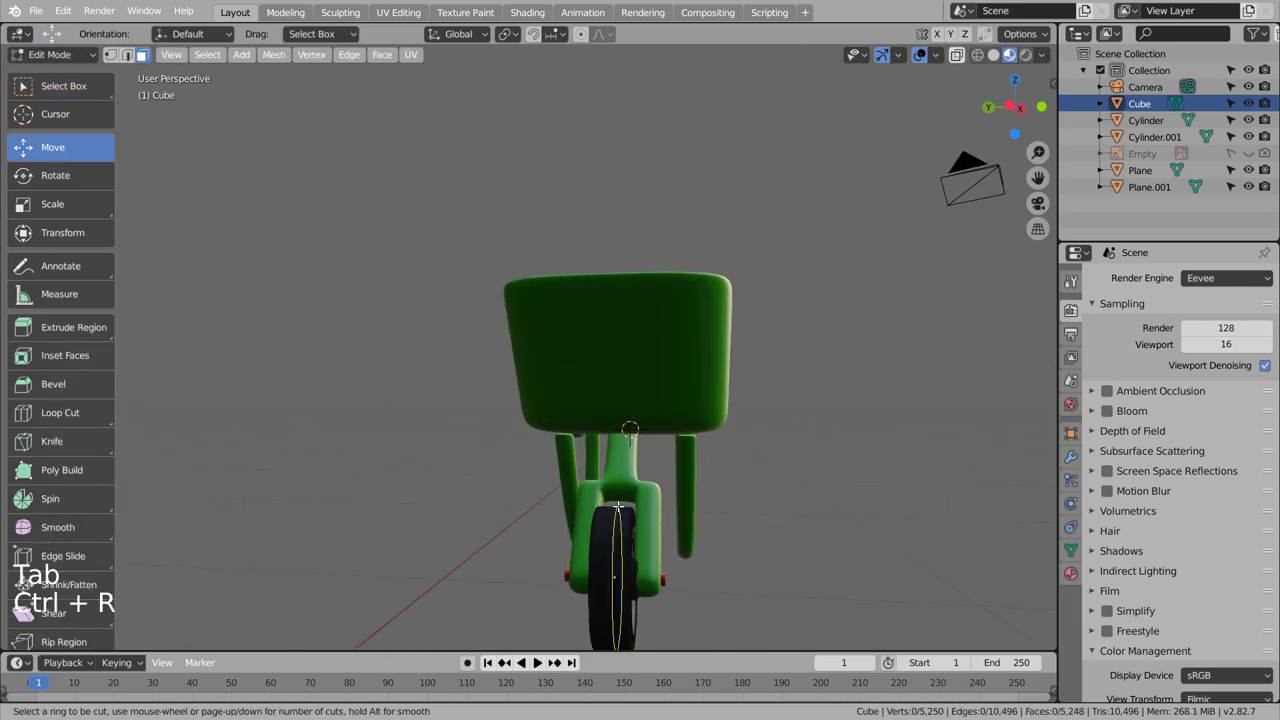
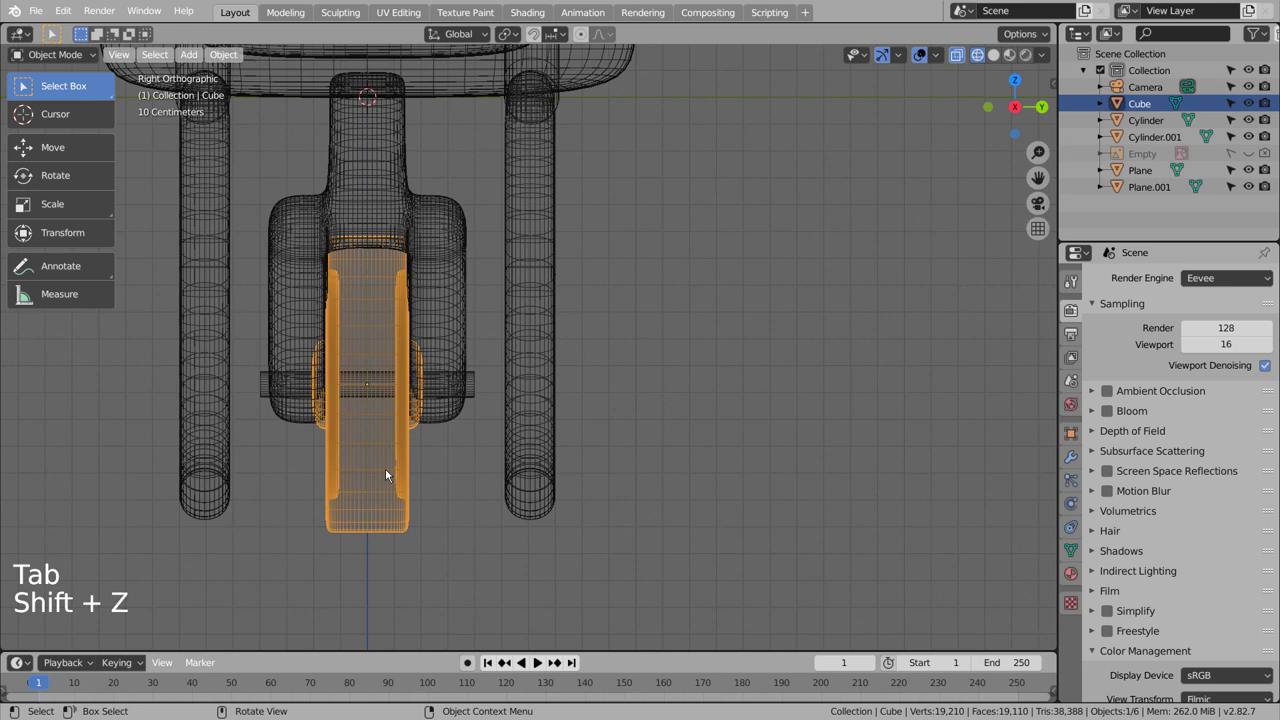
key("Tab")
key("3")
key("b")
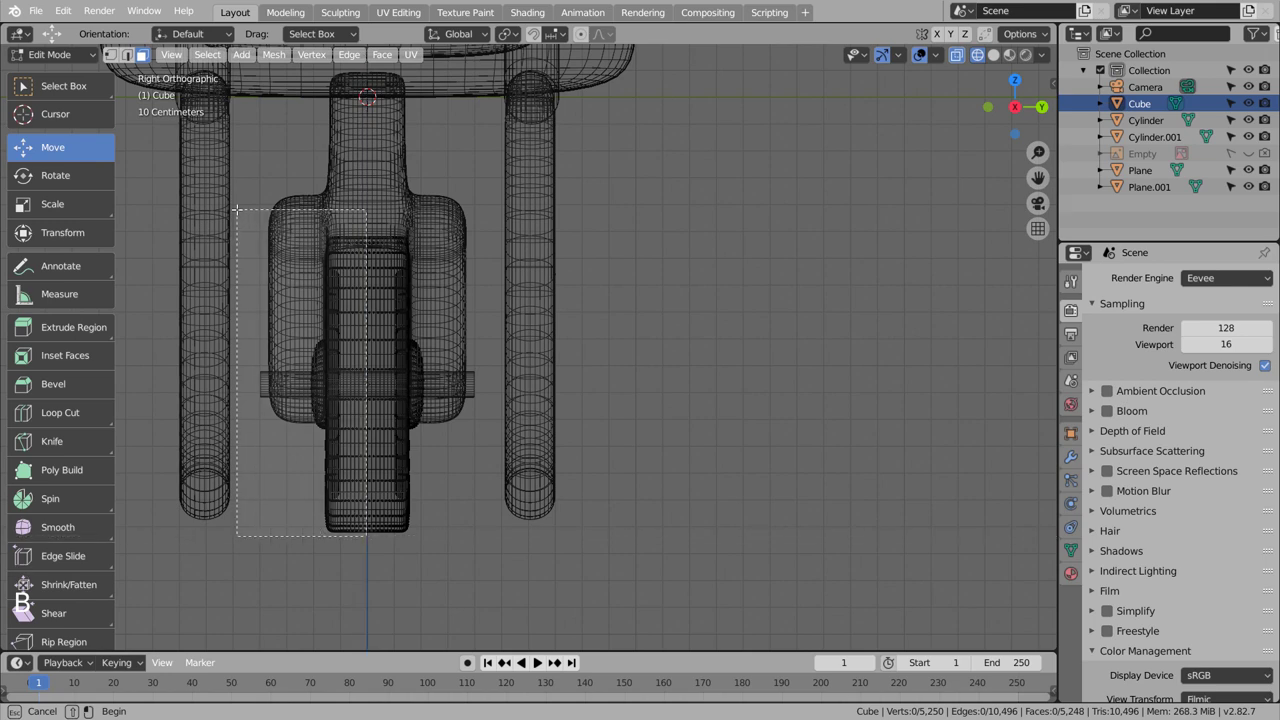
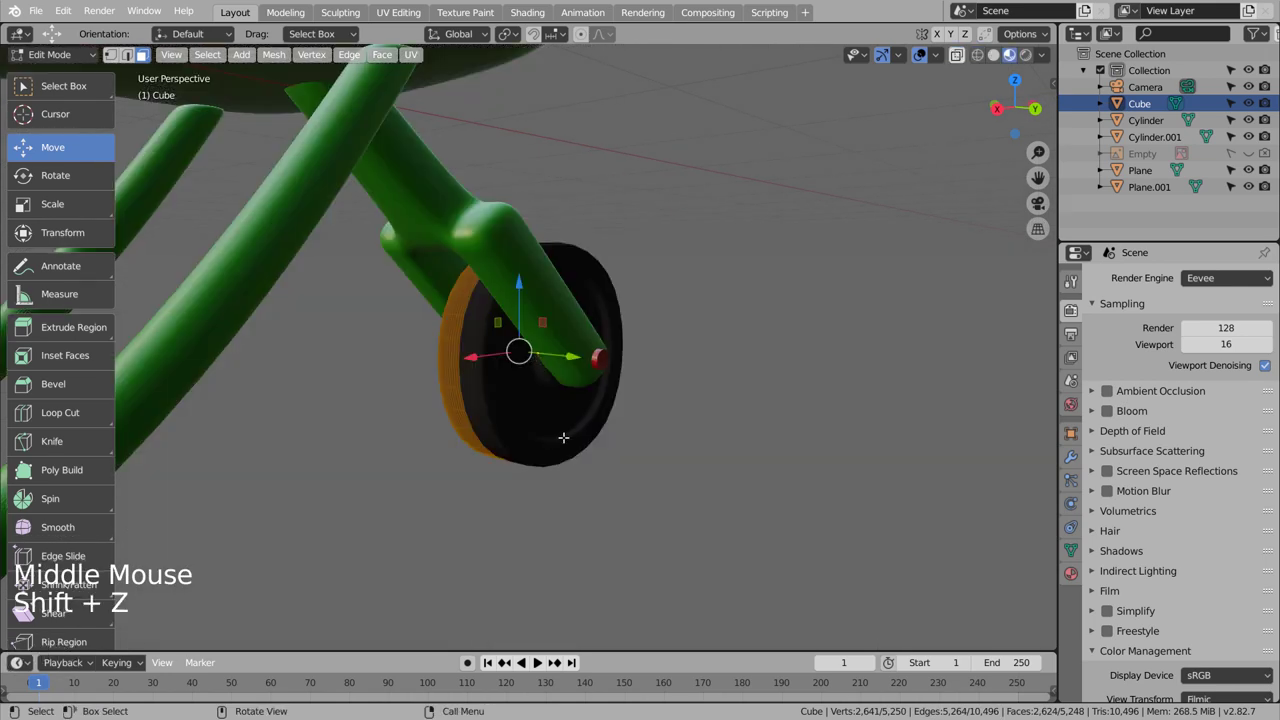
left_click(214, 60)
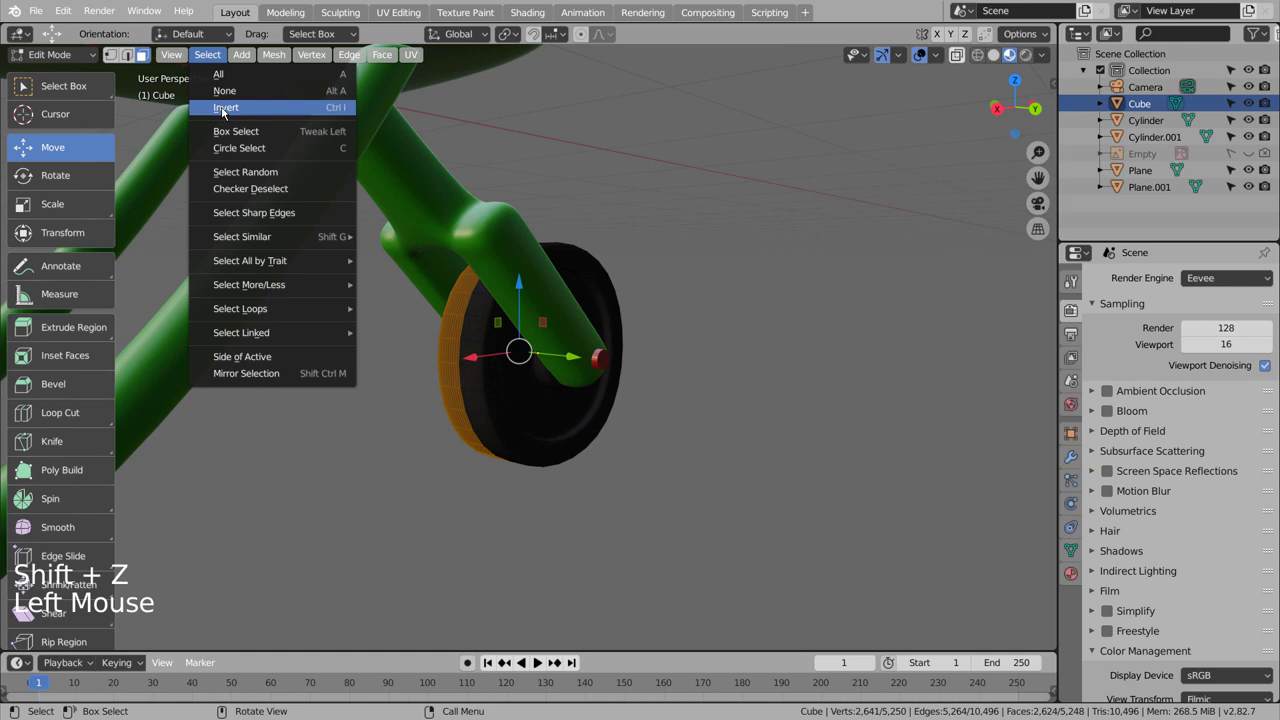
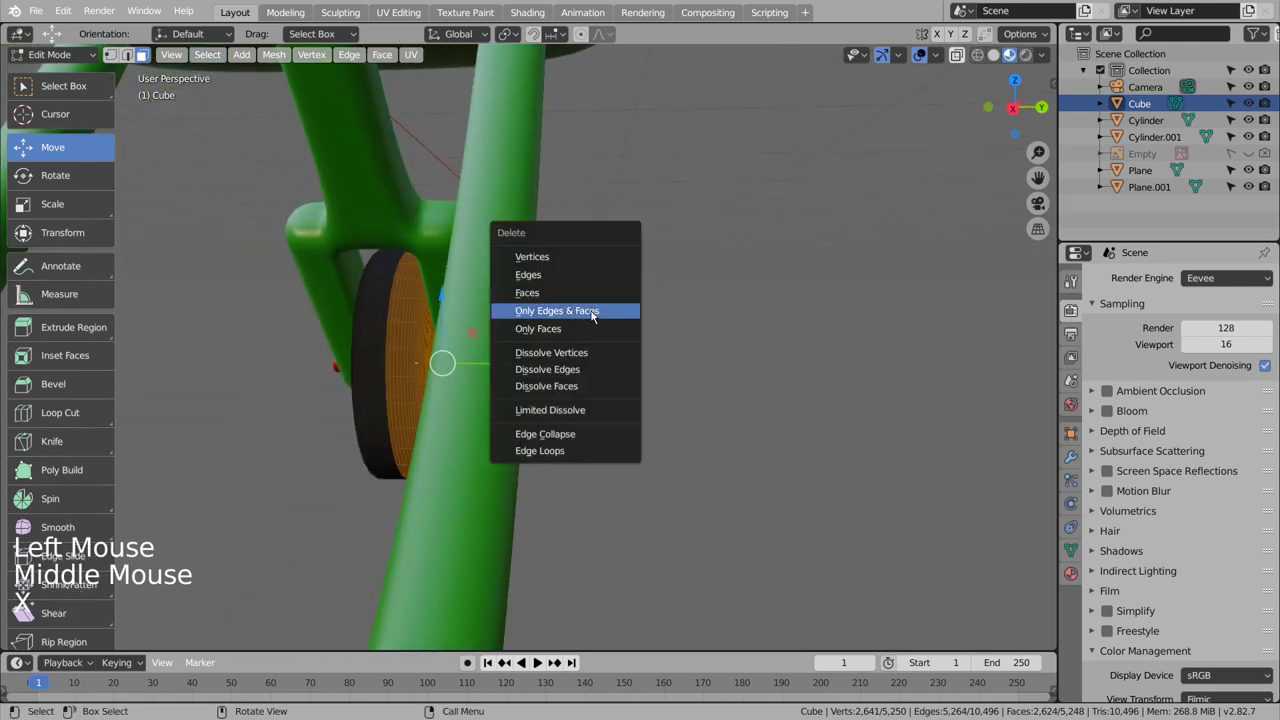
key("Tab")
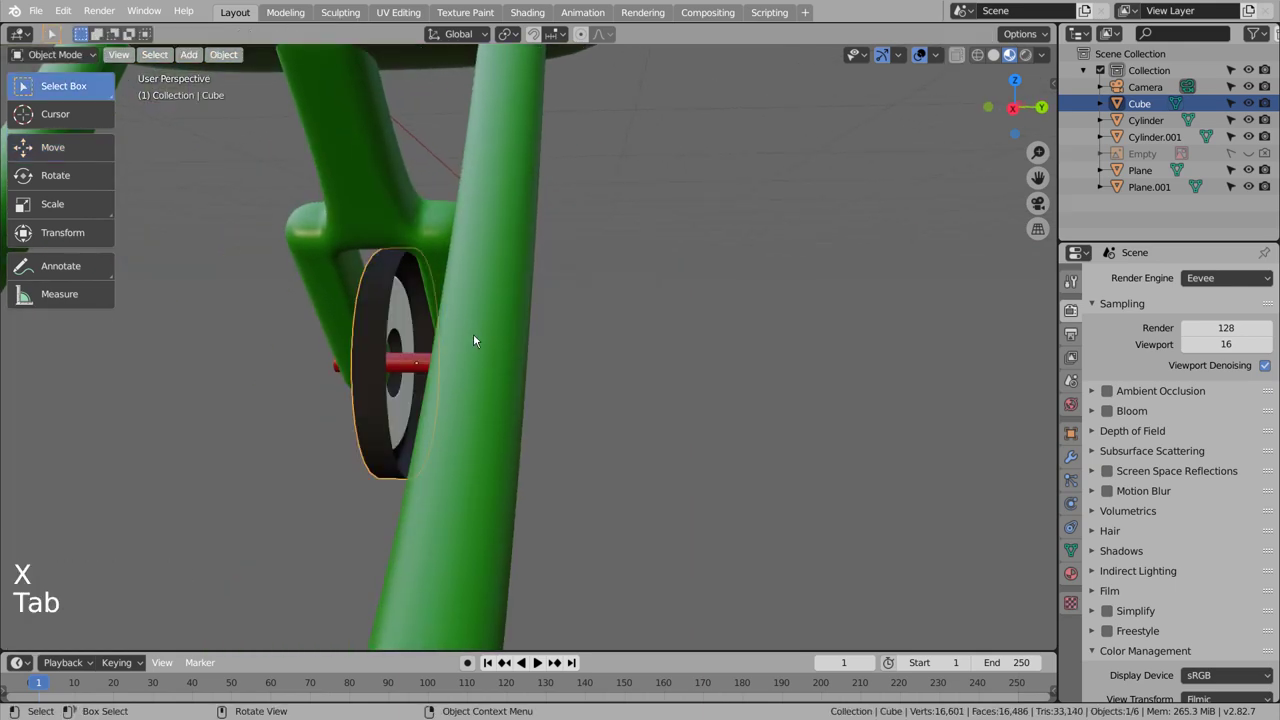
Step: Inspect the open half-wheel and bring up its modifier settings to add a modifier
middle_click(510, 340)
middle_click(519, 340)
middle_click(523, 340)
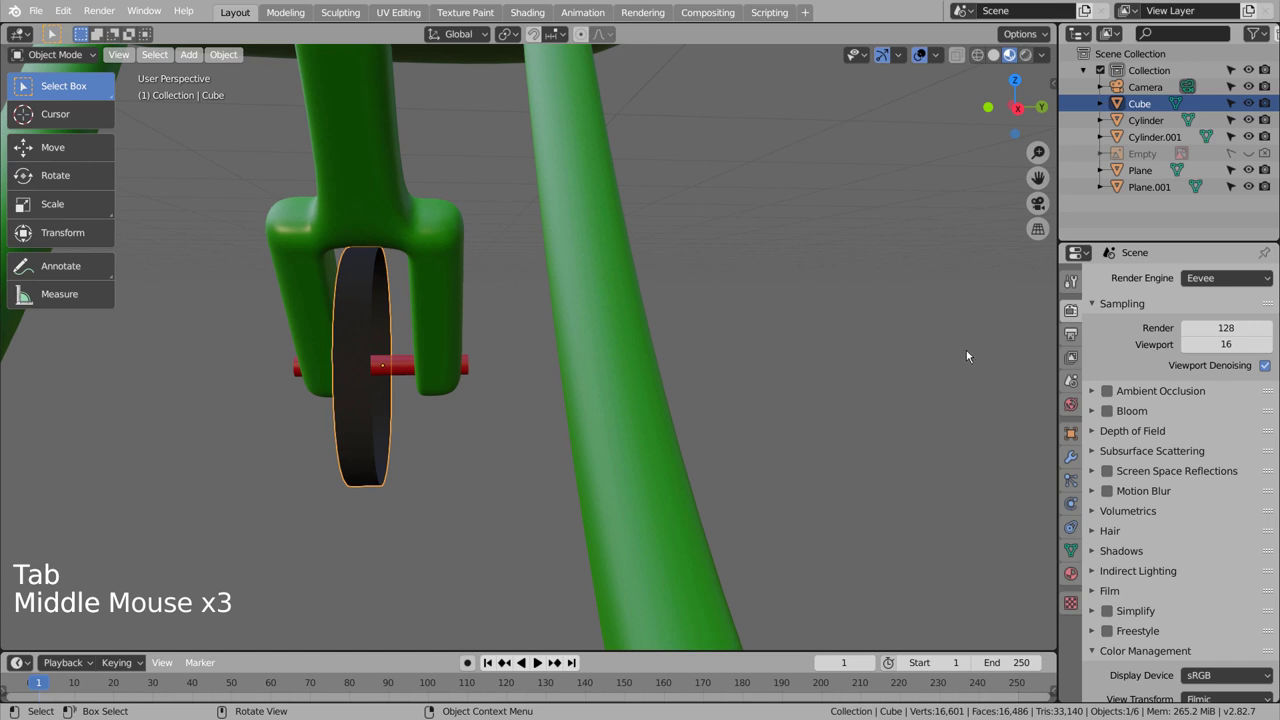
left_click(1078, 460)
left_click(1175, 292)
left_click(1158, 290)
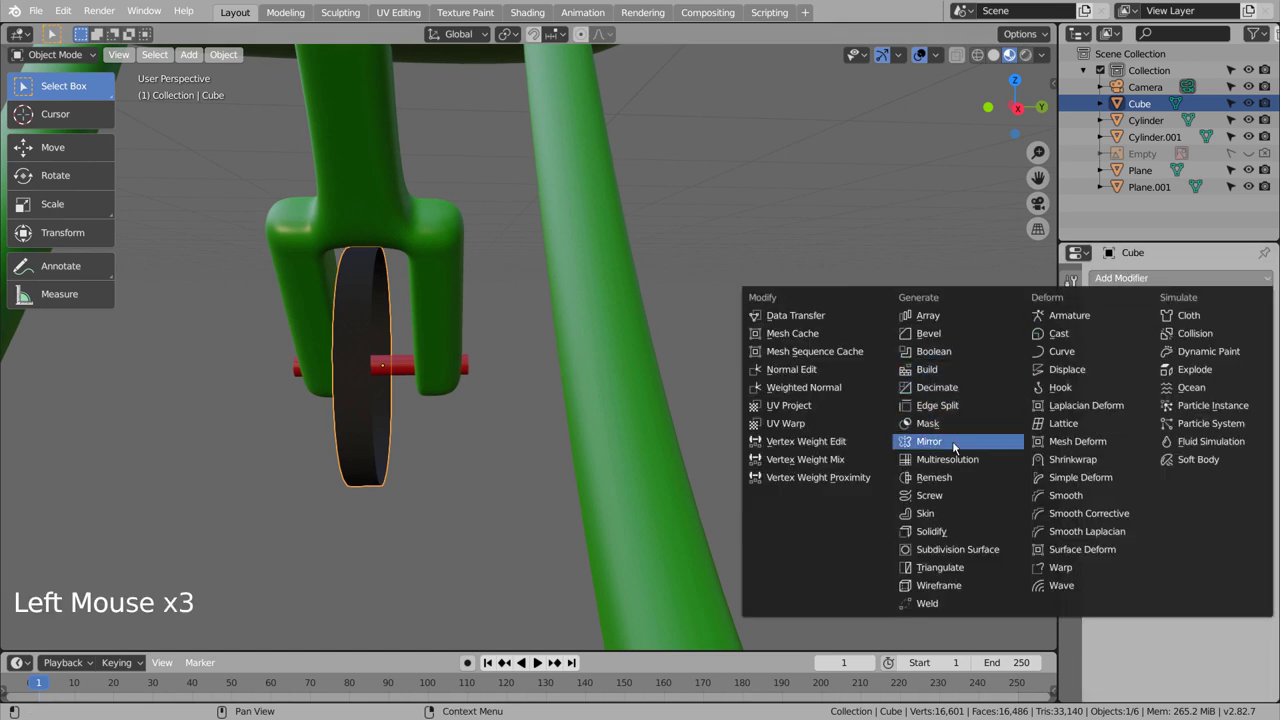
Step: Mirror the half-wheel along Y instead of X and apply the Mirror modifier permanently
left_click(1112, 399)
left_click(1115, 375)
left_click(904, 432)
middle_click(828, 510)
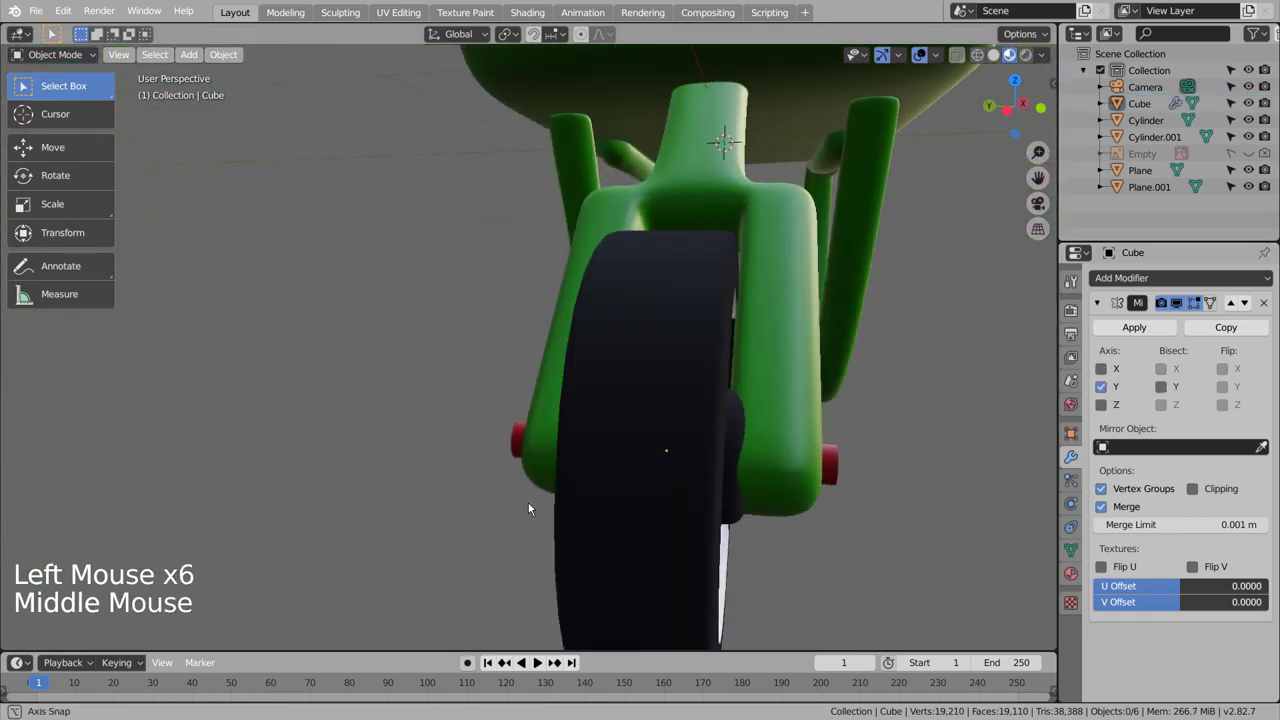
scroll("down", 3)
middle_click(789, 435)
left_click(795, 438)
middle_click(812, 439)
left_click(1151, 114)
Step: Join all wheelbarrow parts into one object with Ctrl+J and look straight down in Top Ortho
left_click(1150, 330)
left_click(850, 341)
key("b")
key("ctrl+j")
key("KP_1")
key("KP_7")
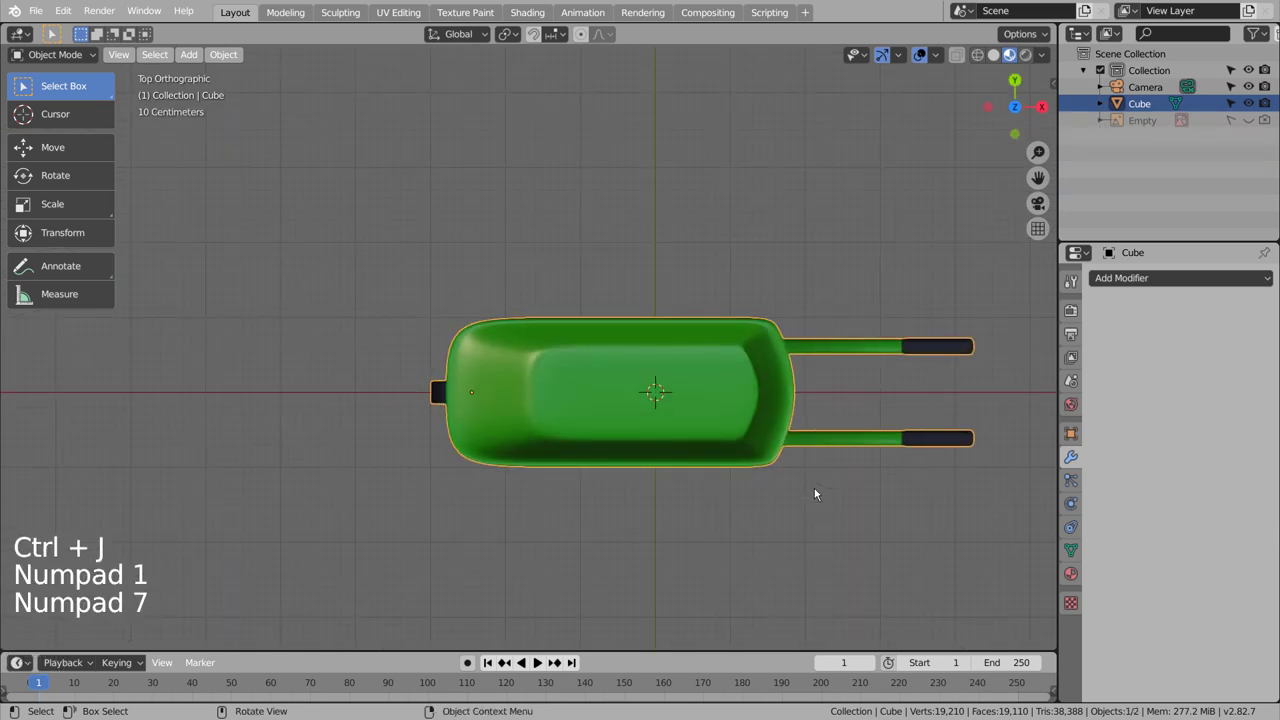
Step: Duplicate the wheelbarrow, rotate the copy about 180°, move it beside the original and enter camera view
key("shift+d")
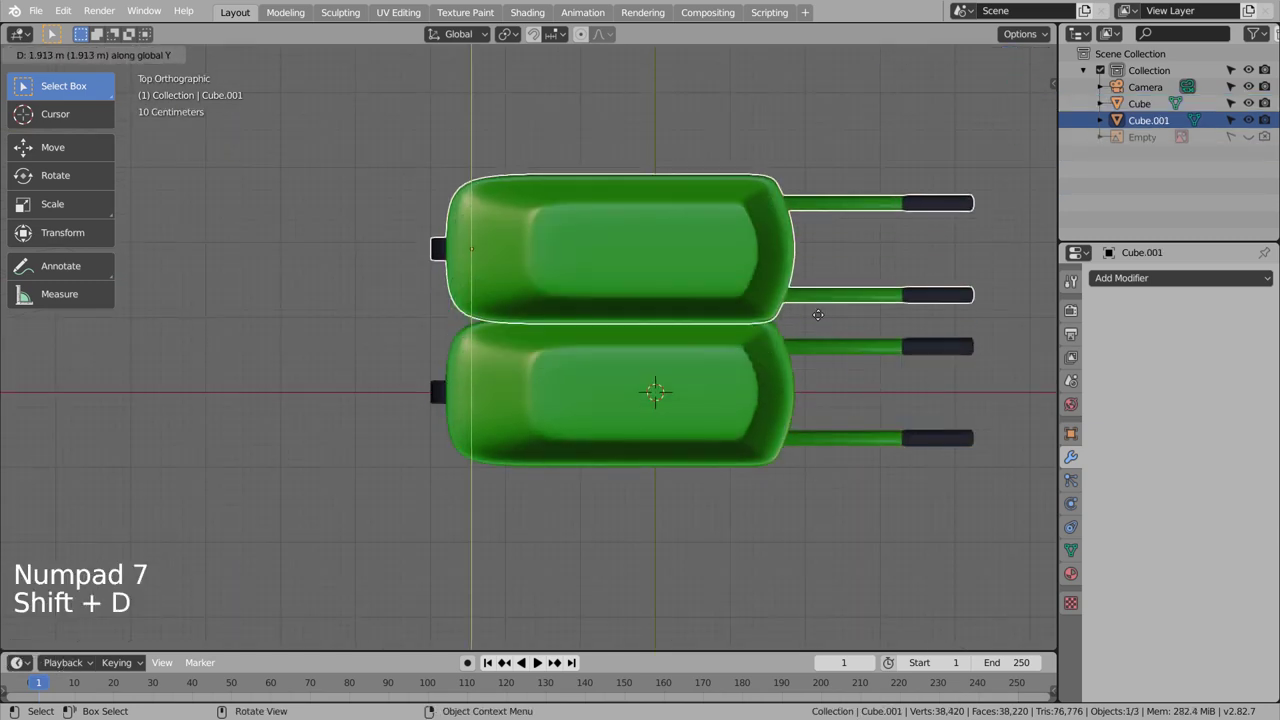
key("r")
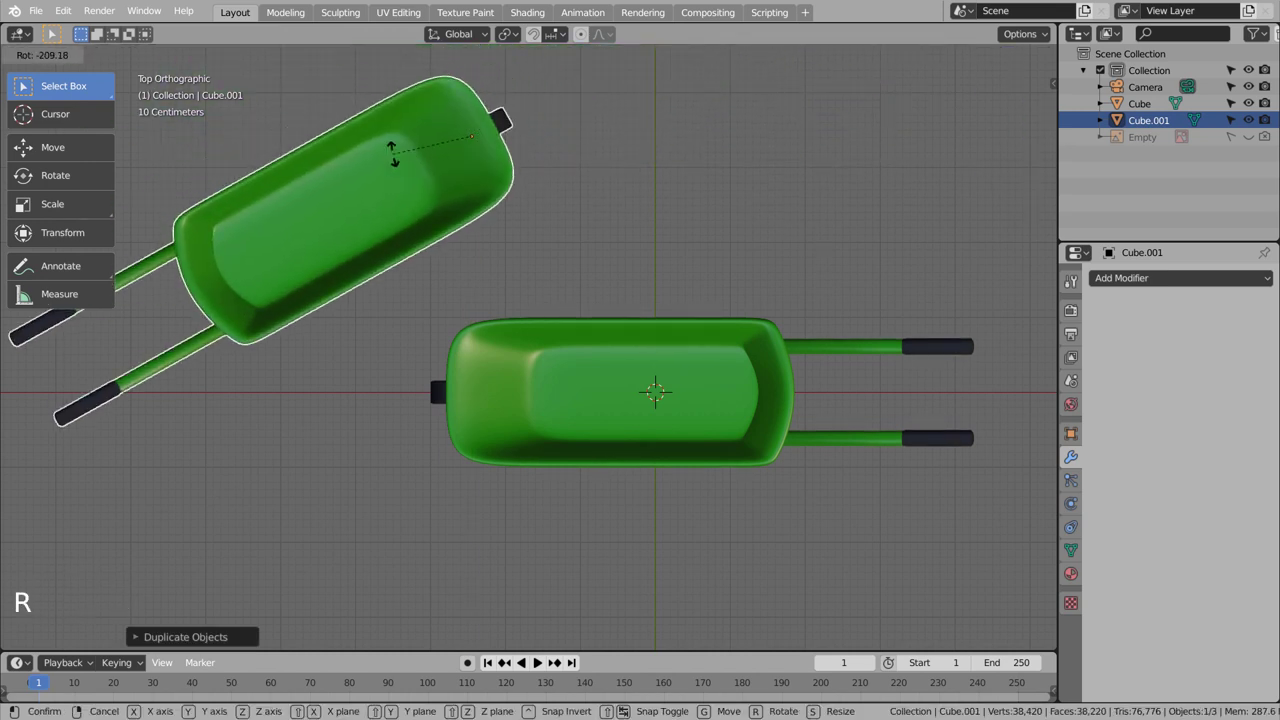
key("g")
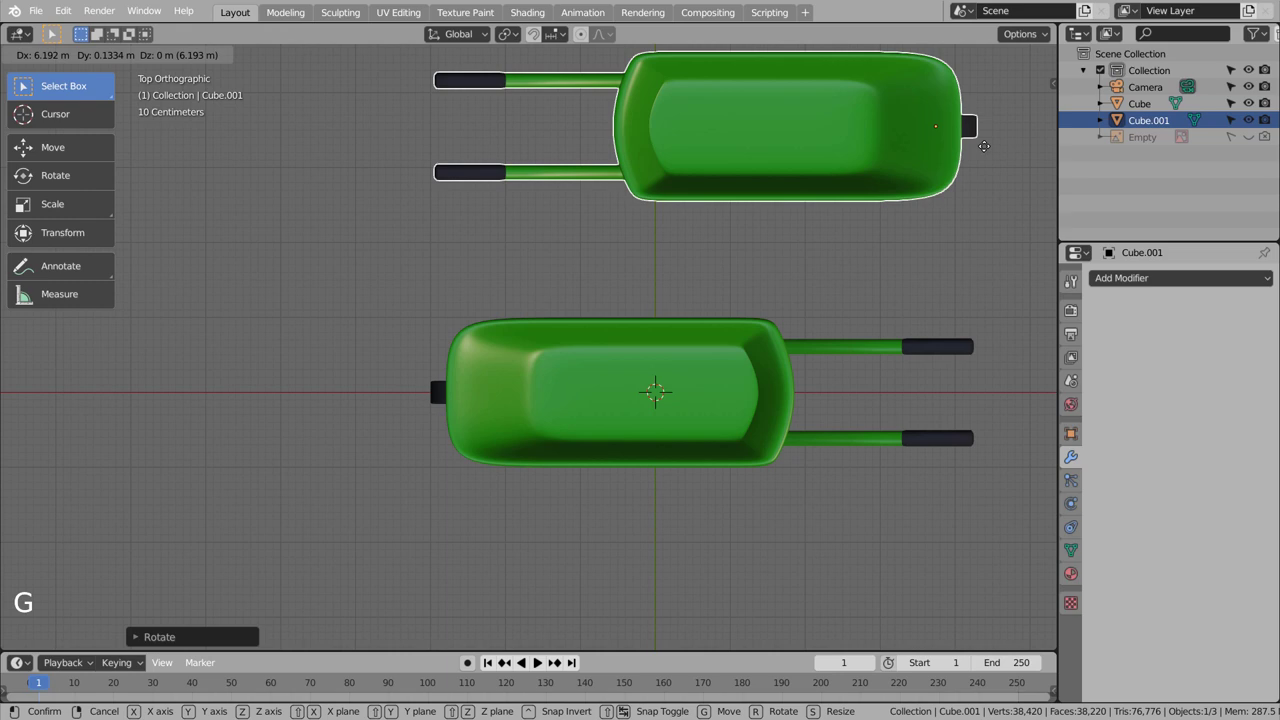
key("KP_0")
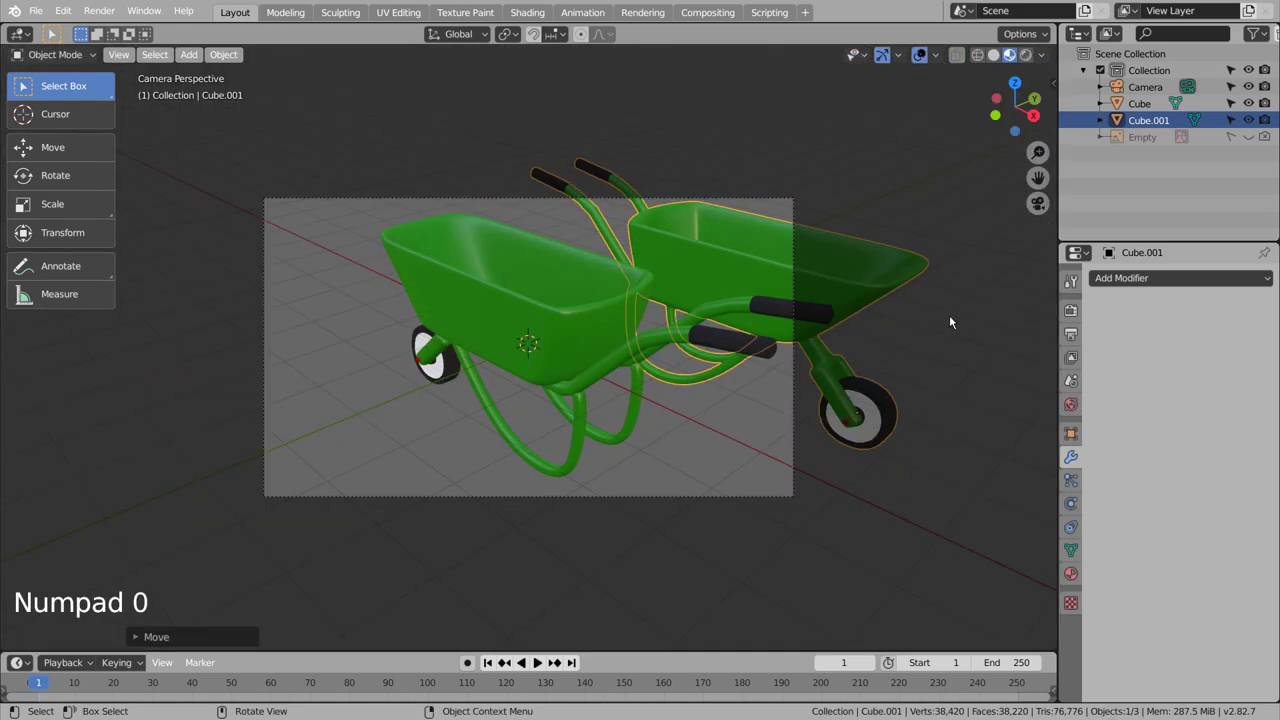
Step: Fly the camera to reframe the shot and slide the front wheelbarrow along Y into frame
key("shift+`")
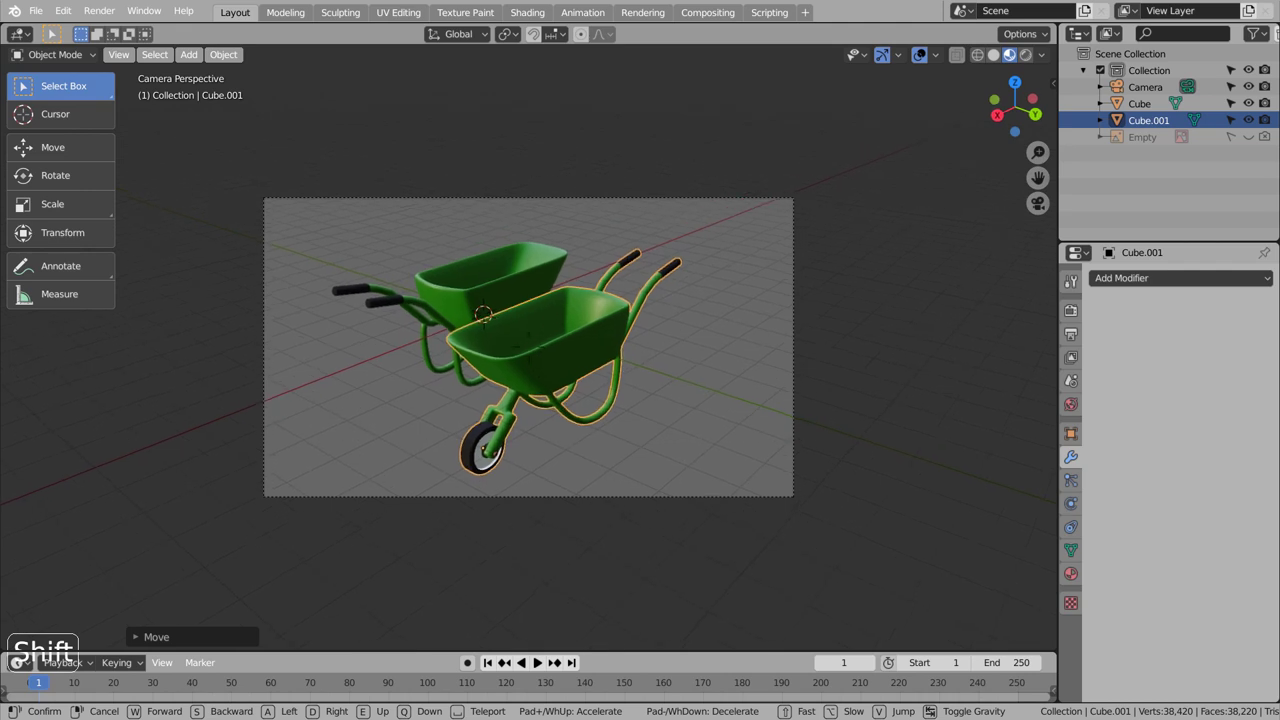
left_click(490, 328)
key("g")
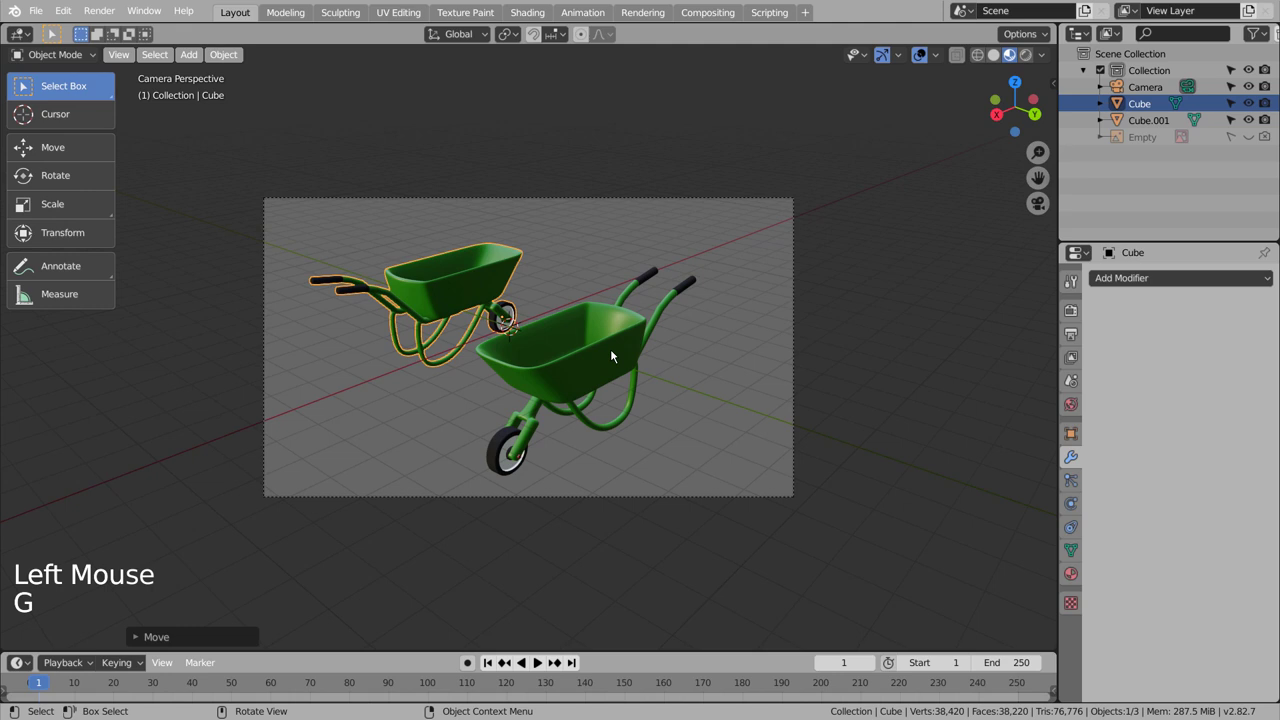
left_click(726, 372)
left_click(619, 363)
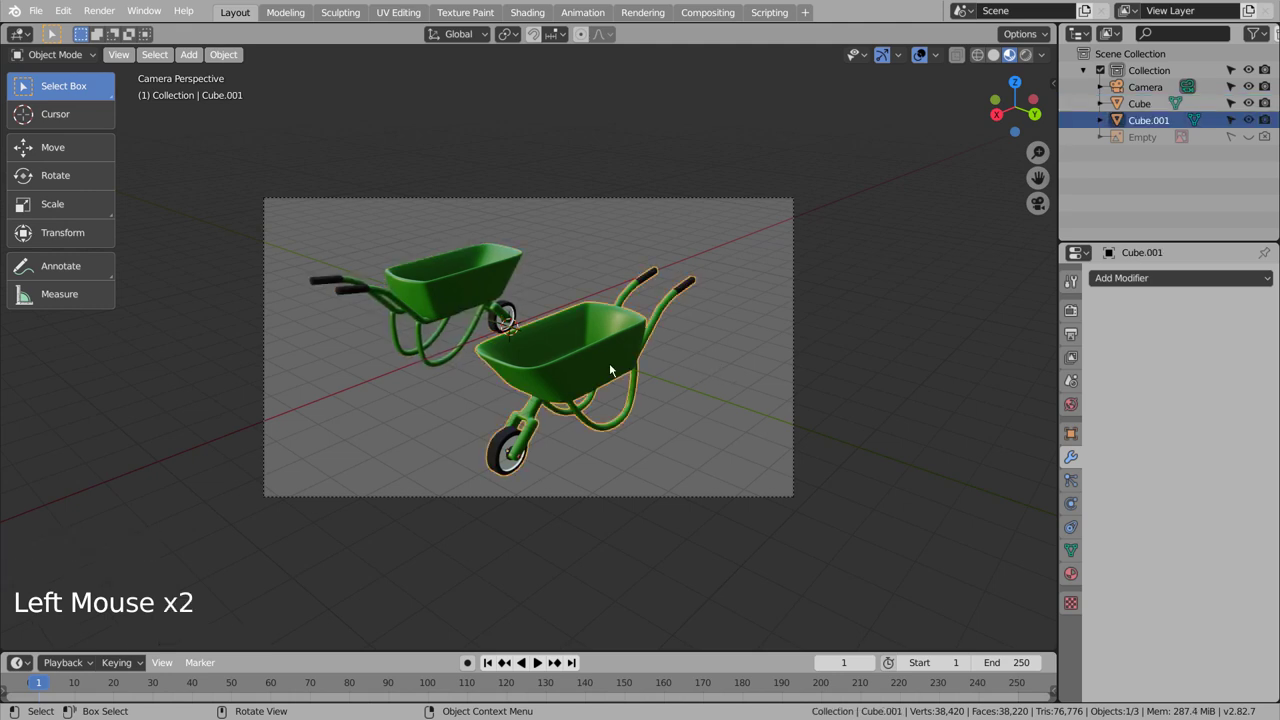
key("g")
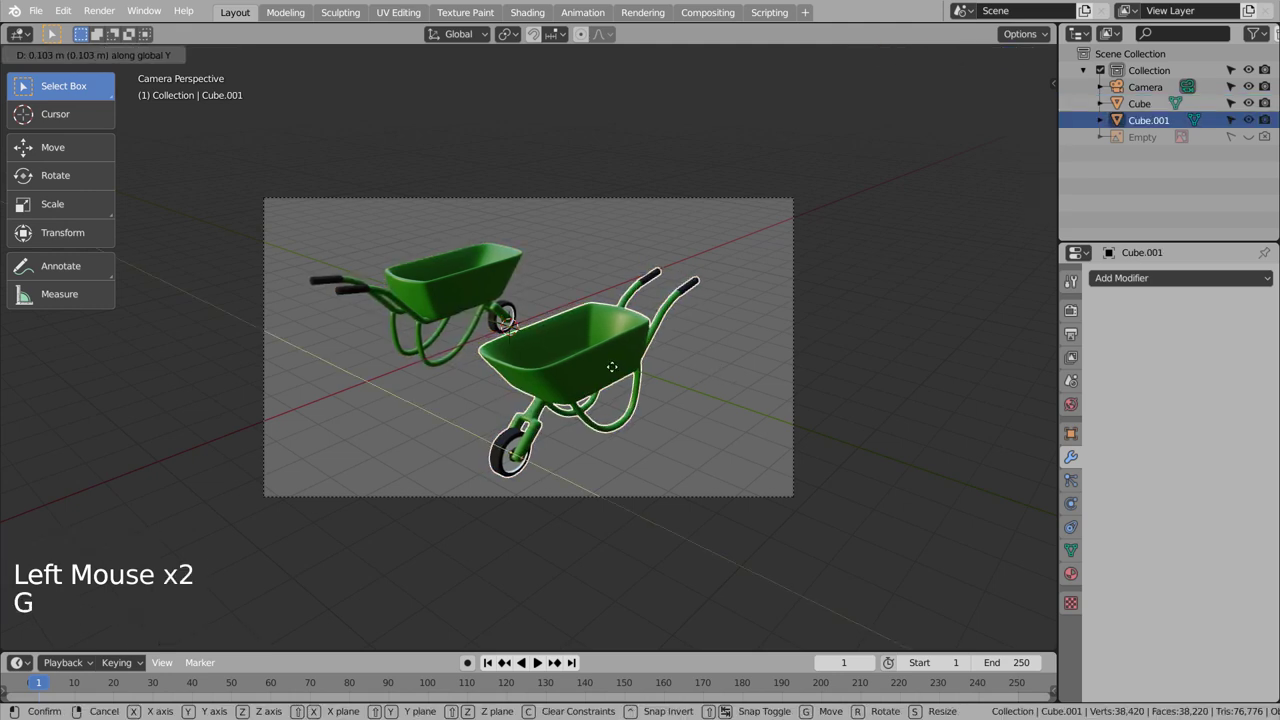
left_click(738, 381)
key("shift+`")
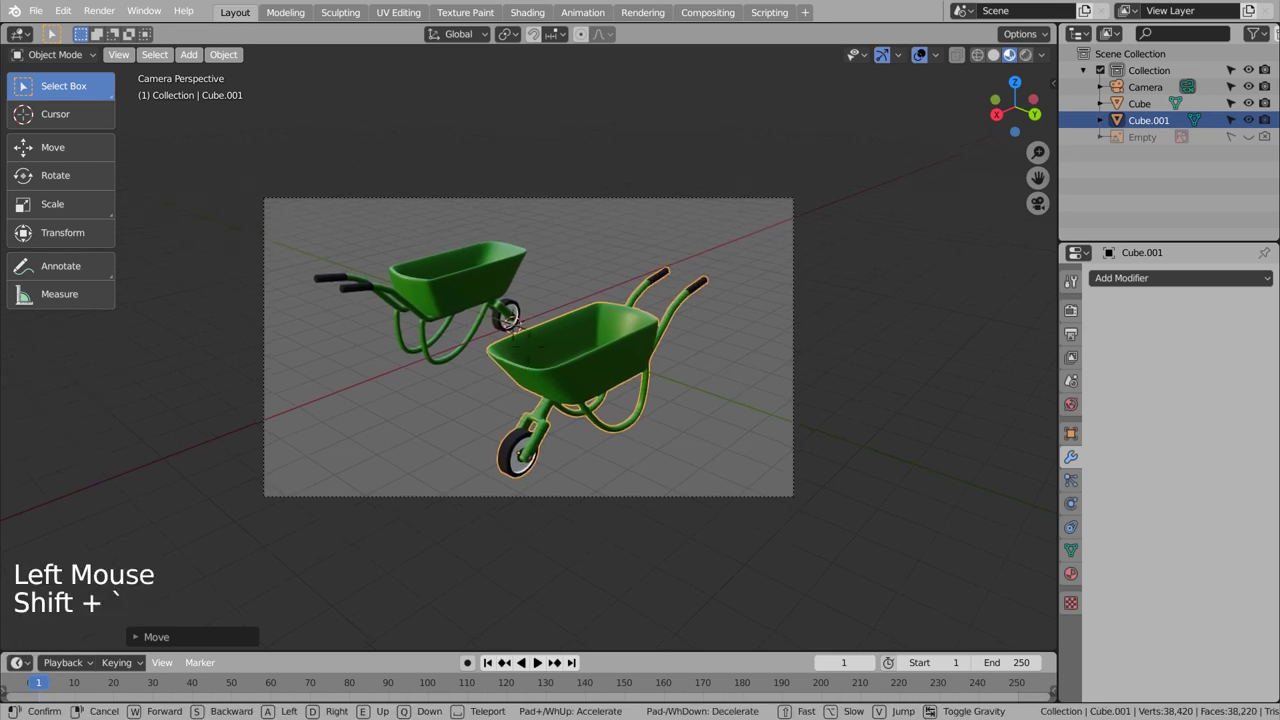
left_click(738, 402)
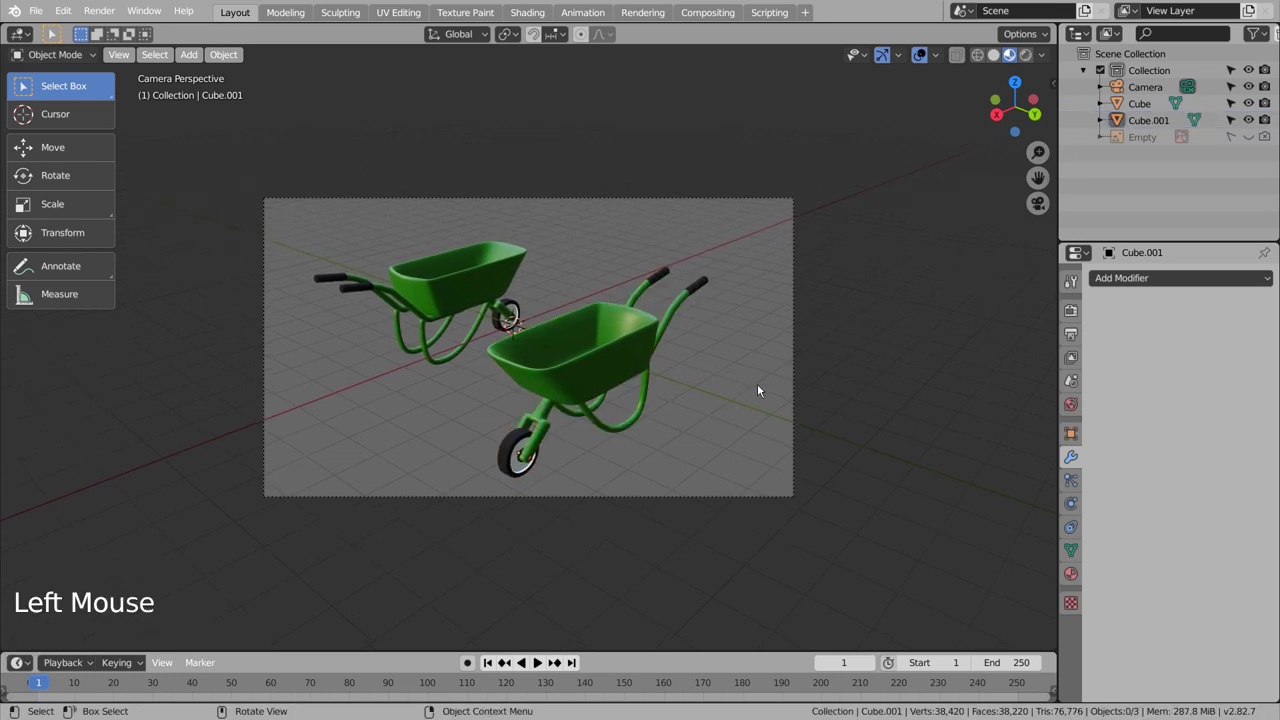
Step: Save the scene as blueprint.blend and render the camera image
key("ctrl+s")
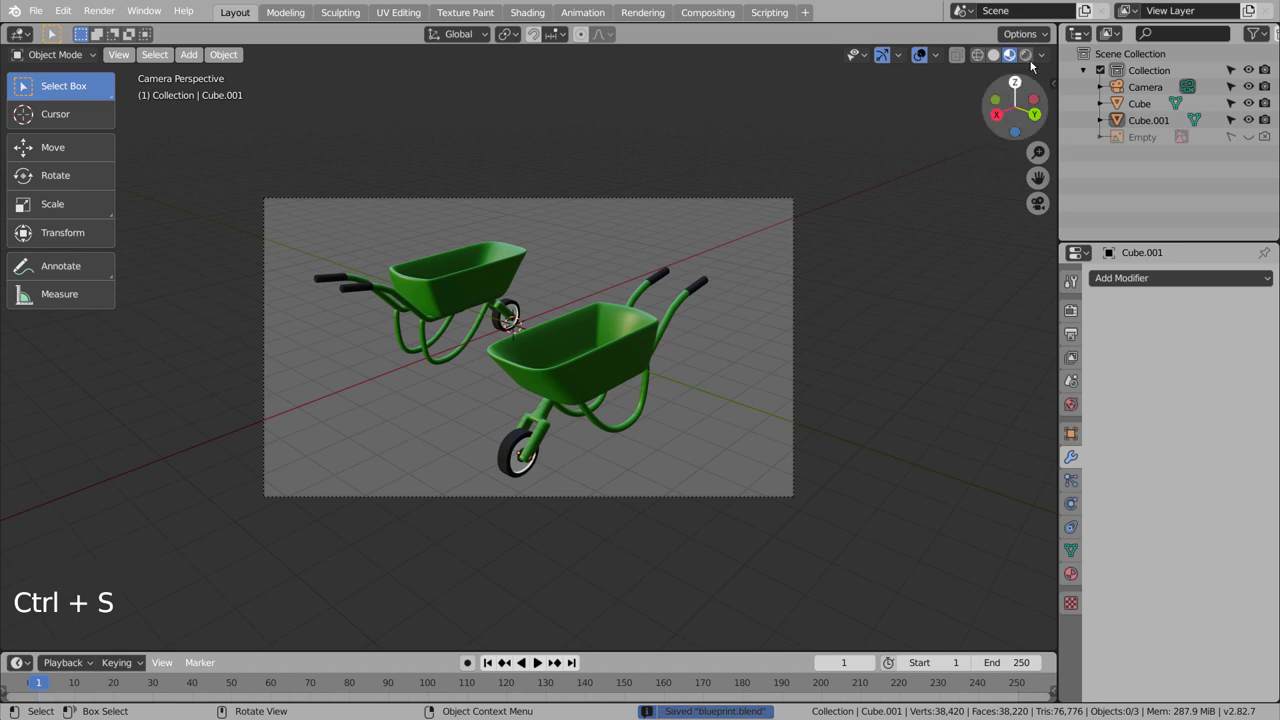
left_click(996, 65)
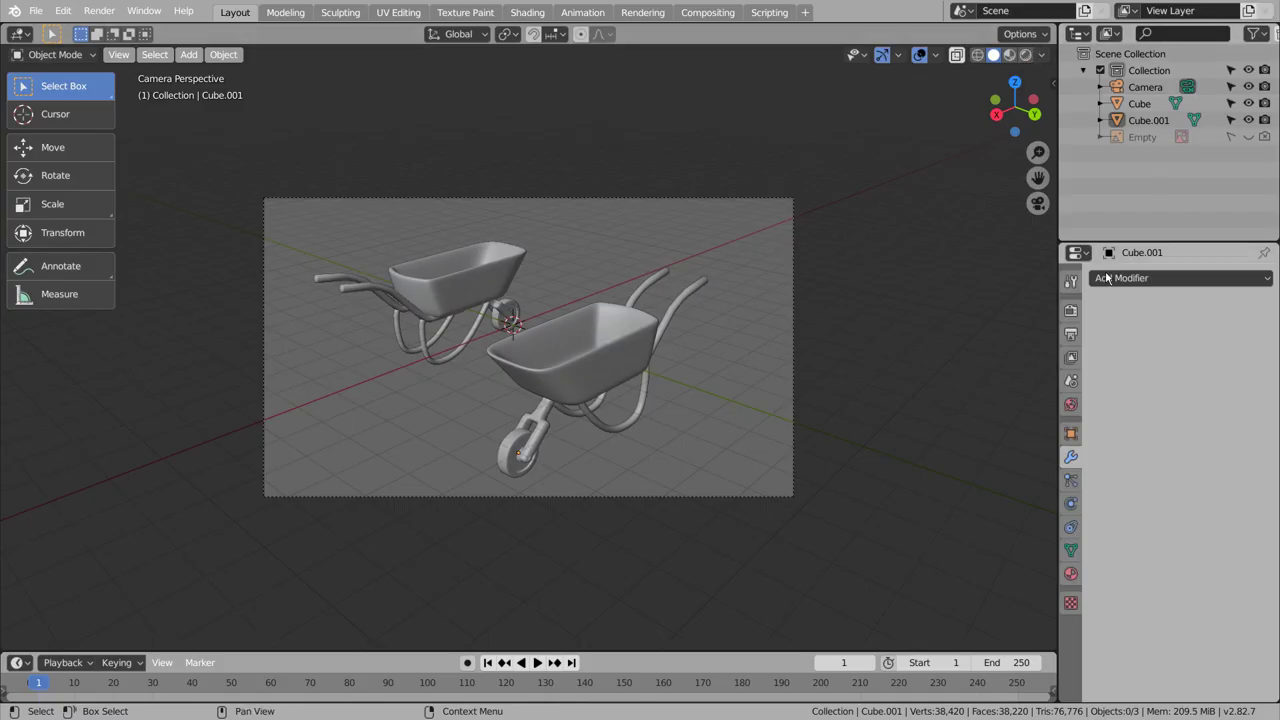
Step: Close the render window and set the render engine to Cycles, then back to Eevee
left_click(1077, 311)
left_click(1232, 288)
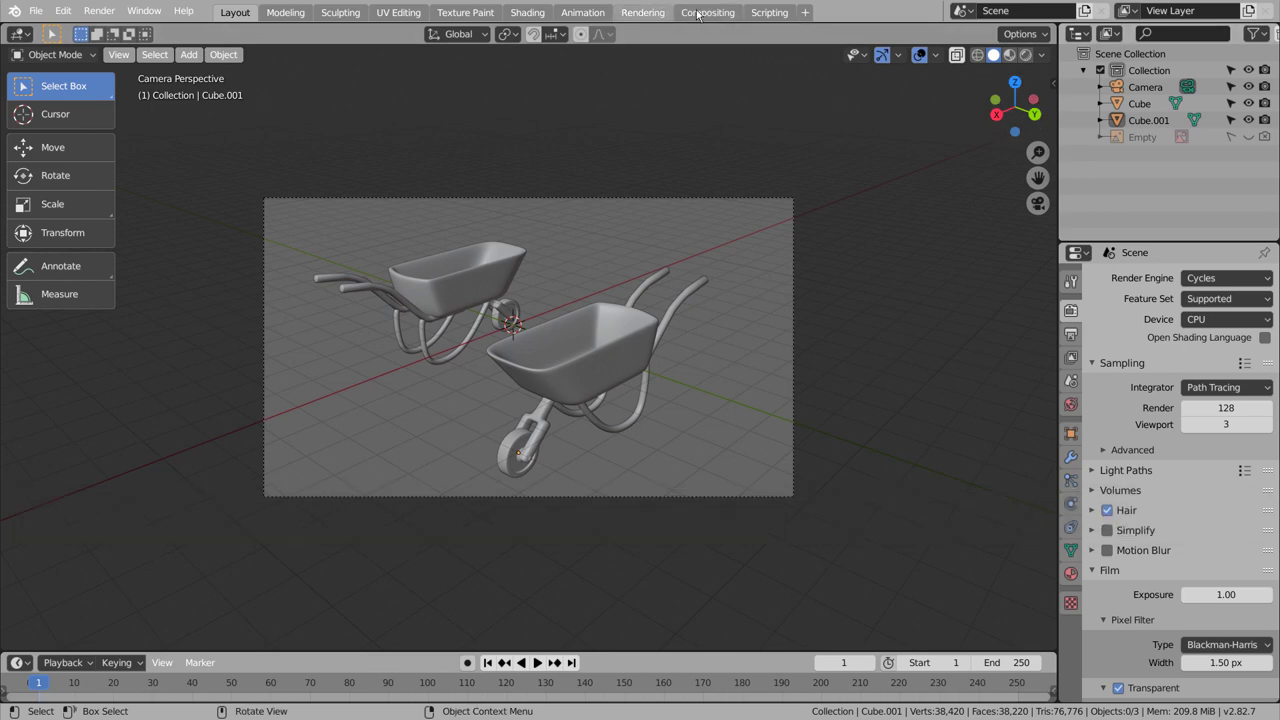
left_click(190, 43)
left_click(234, 16)
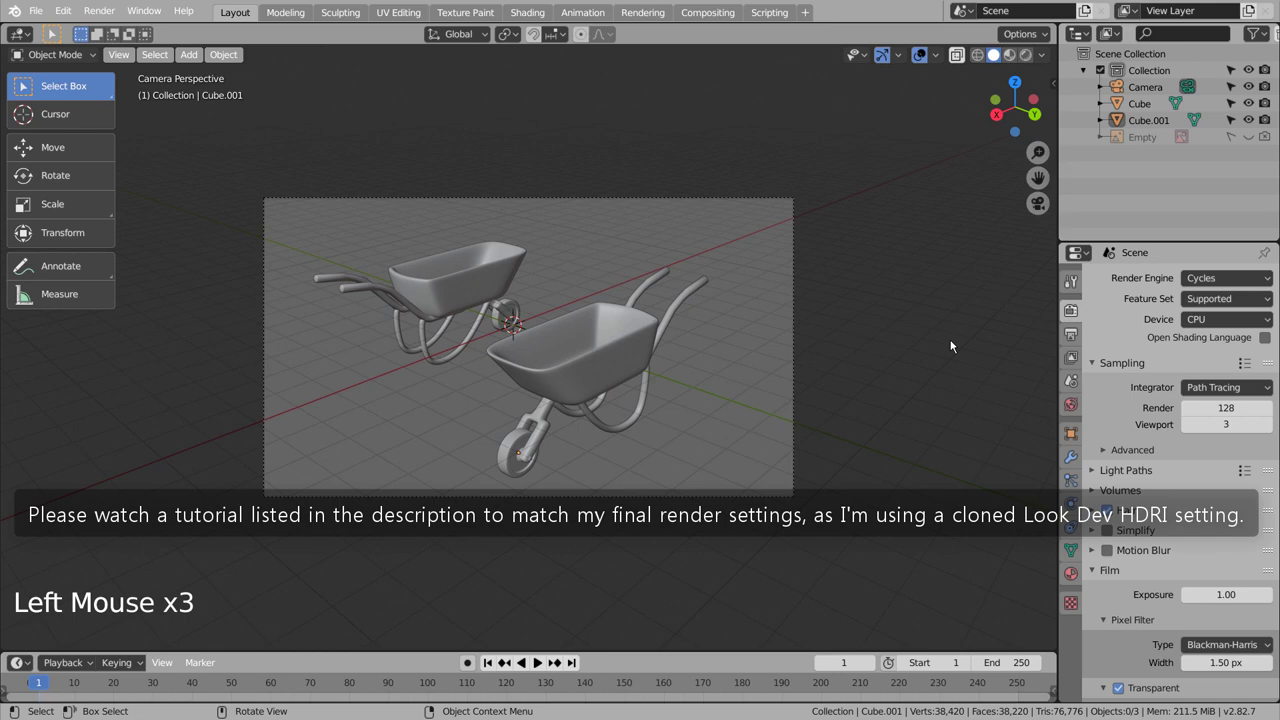
left_click(1248, 288)
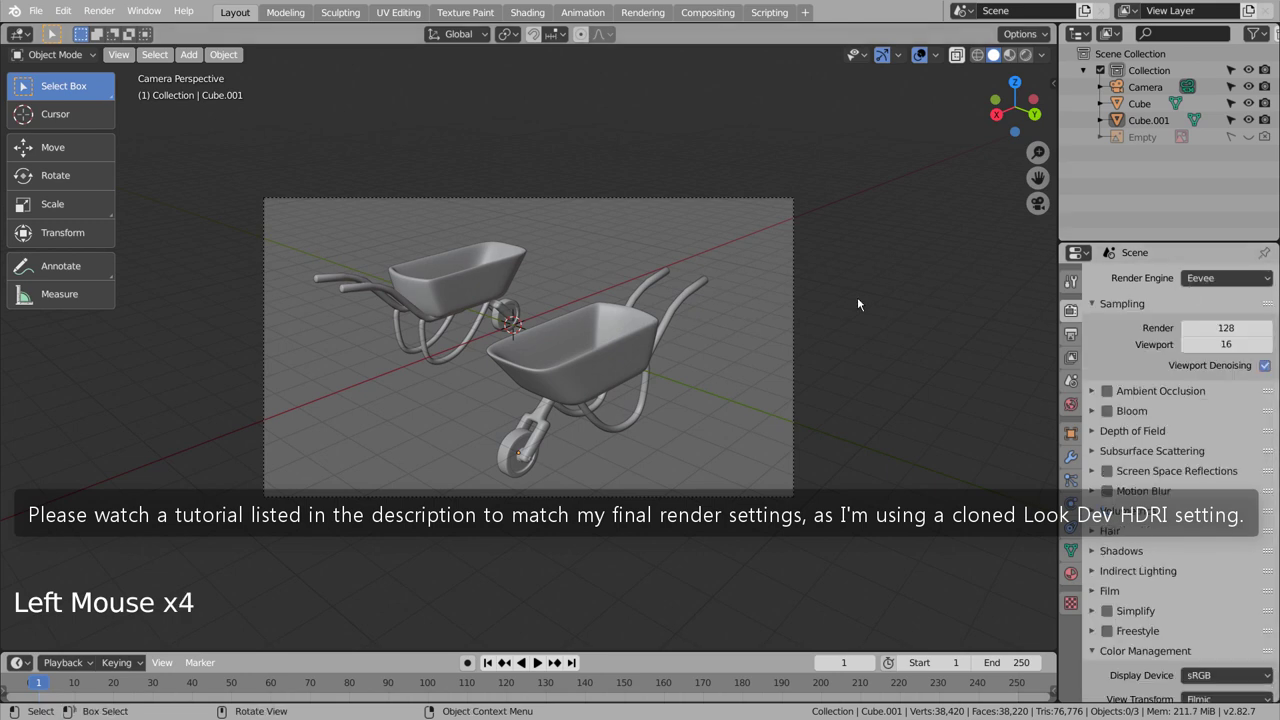